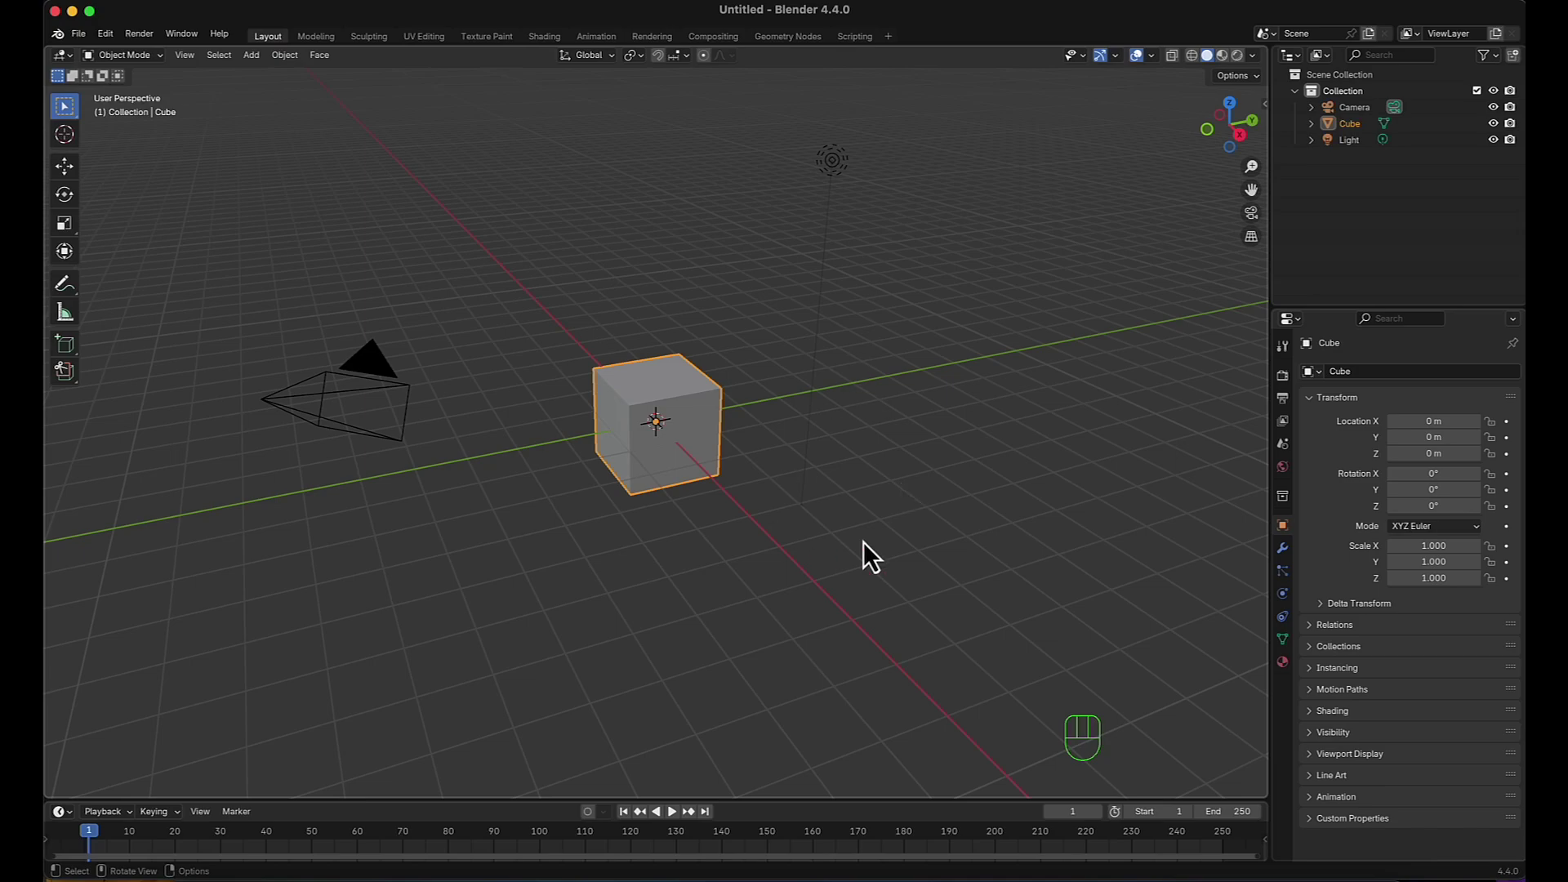
Delete all default scene objects and switch to a front view.
click(896, 575)
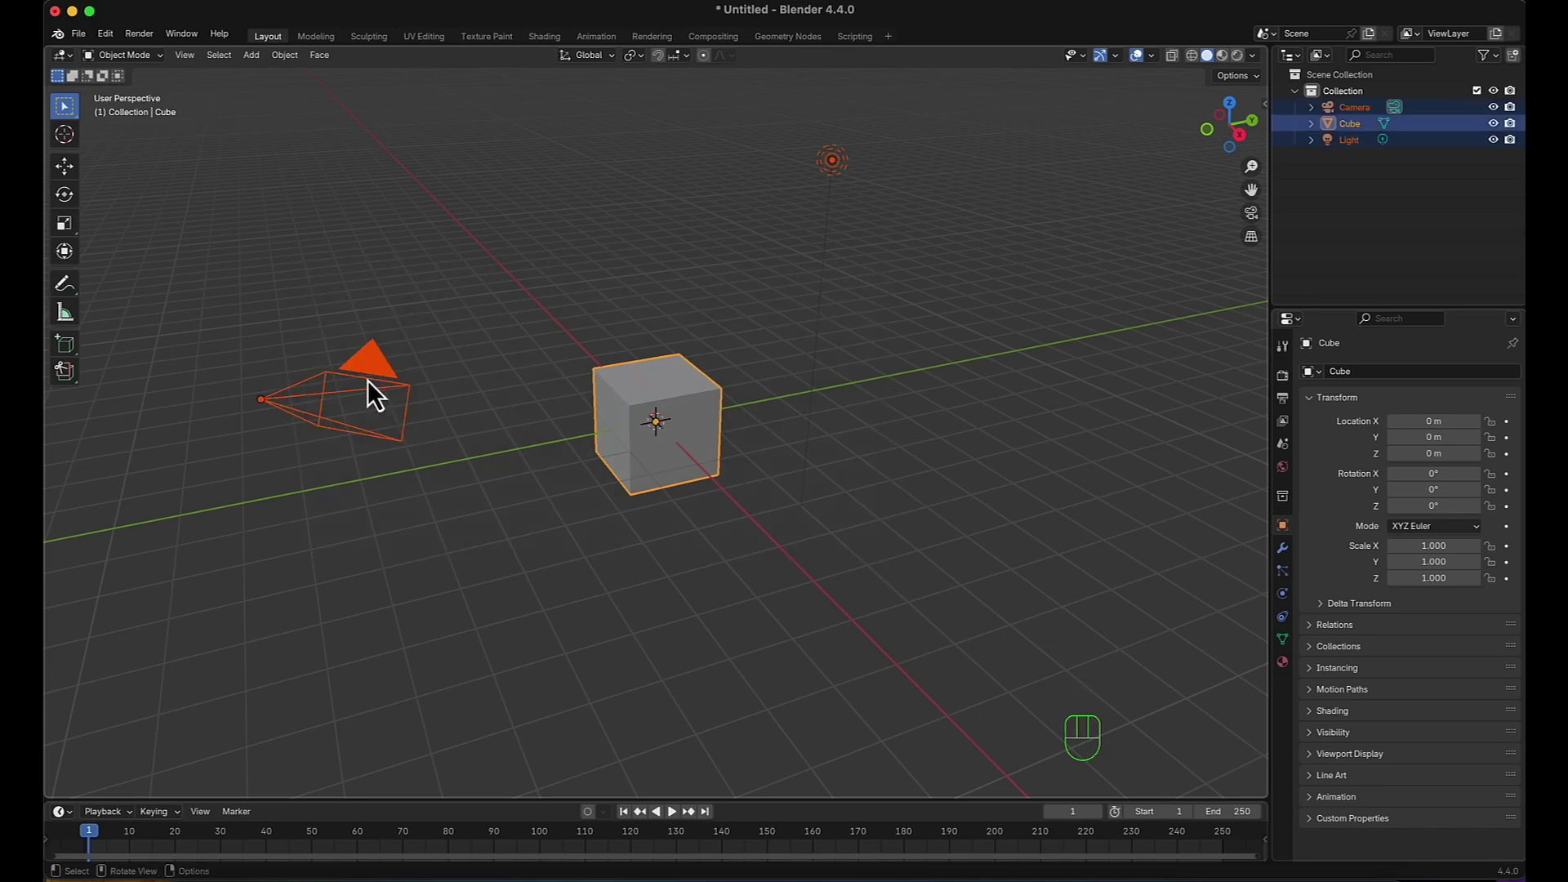
key(x)
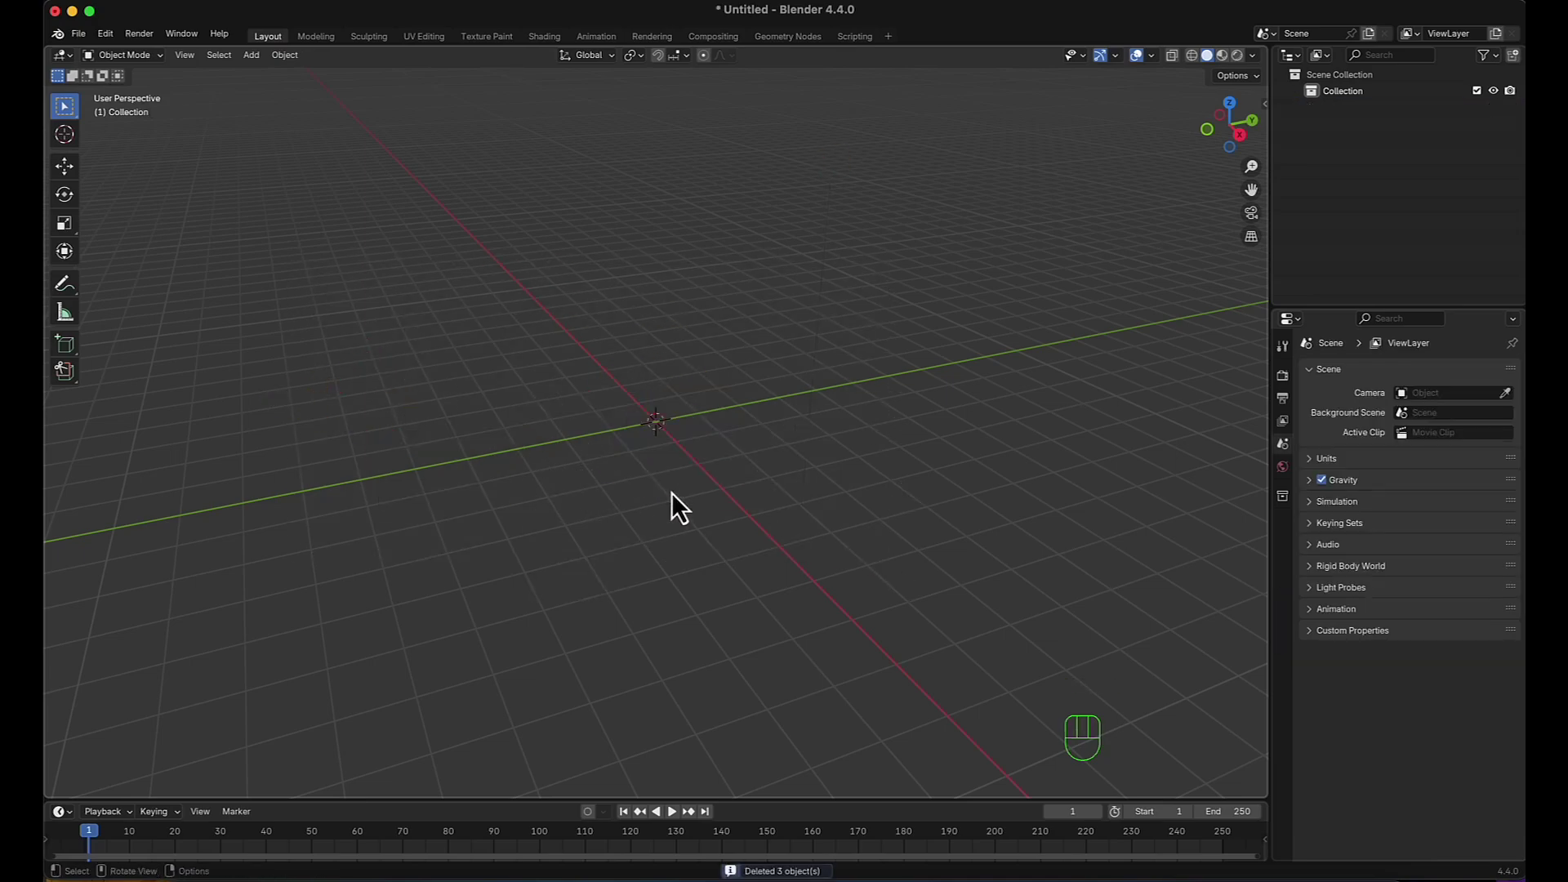
key(KP_1)
scroll(up, 3)
middle_click(698, 549)
Set Cycles to render on GPU Compute with 50 samples and Noise Threshold disabled.
click(1296, 395)
drag(1443, 386, 1448, 434)
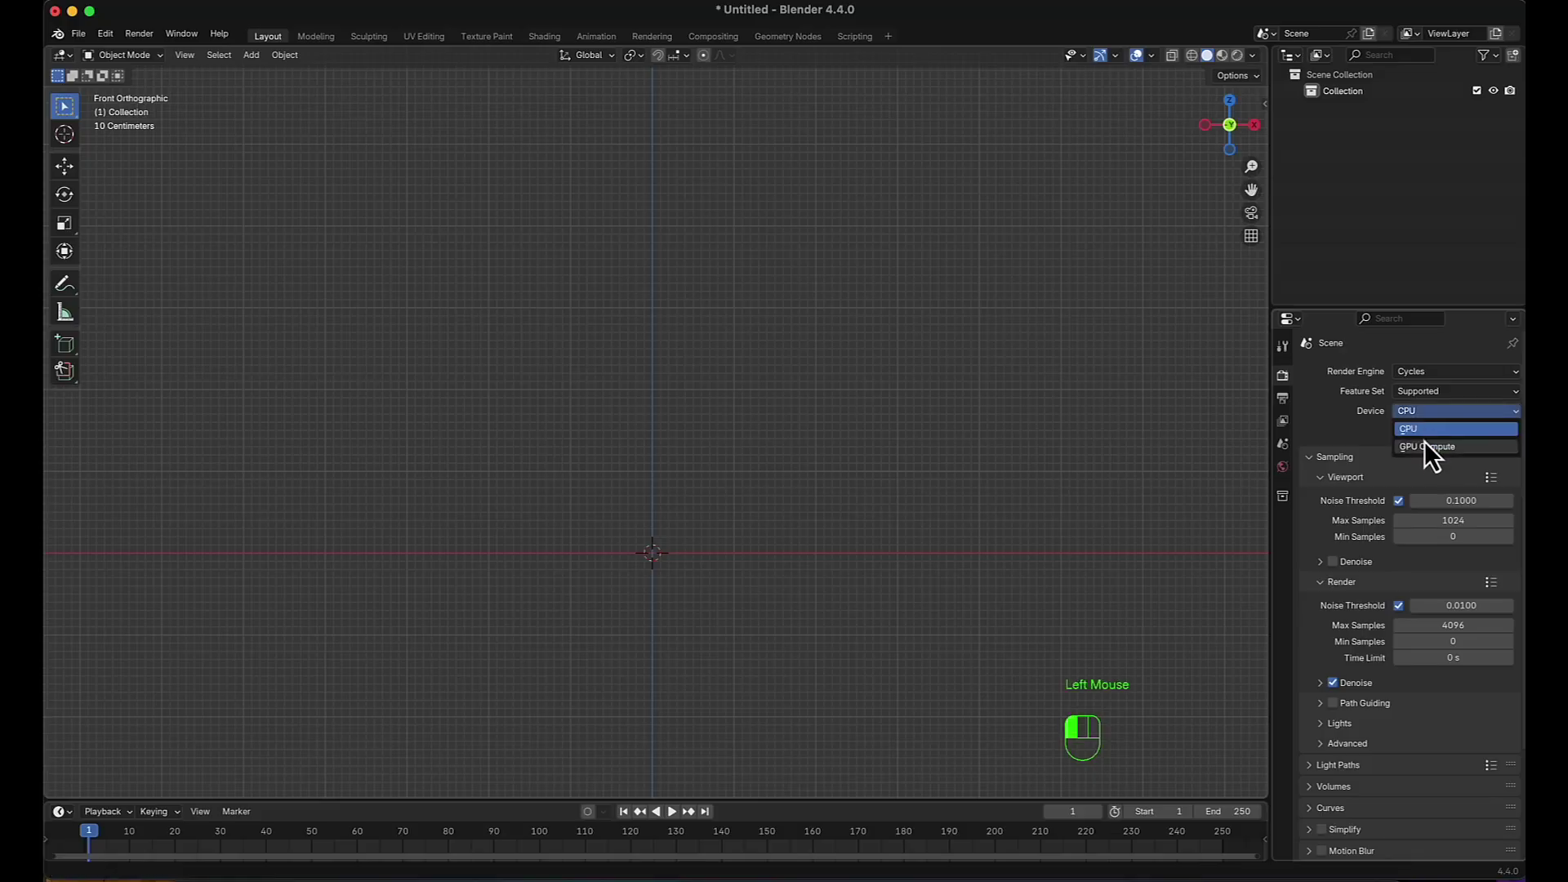
click(1436, 461)
scroll(down, 3)
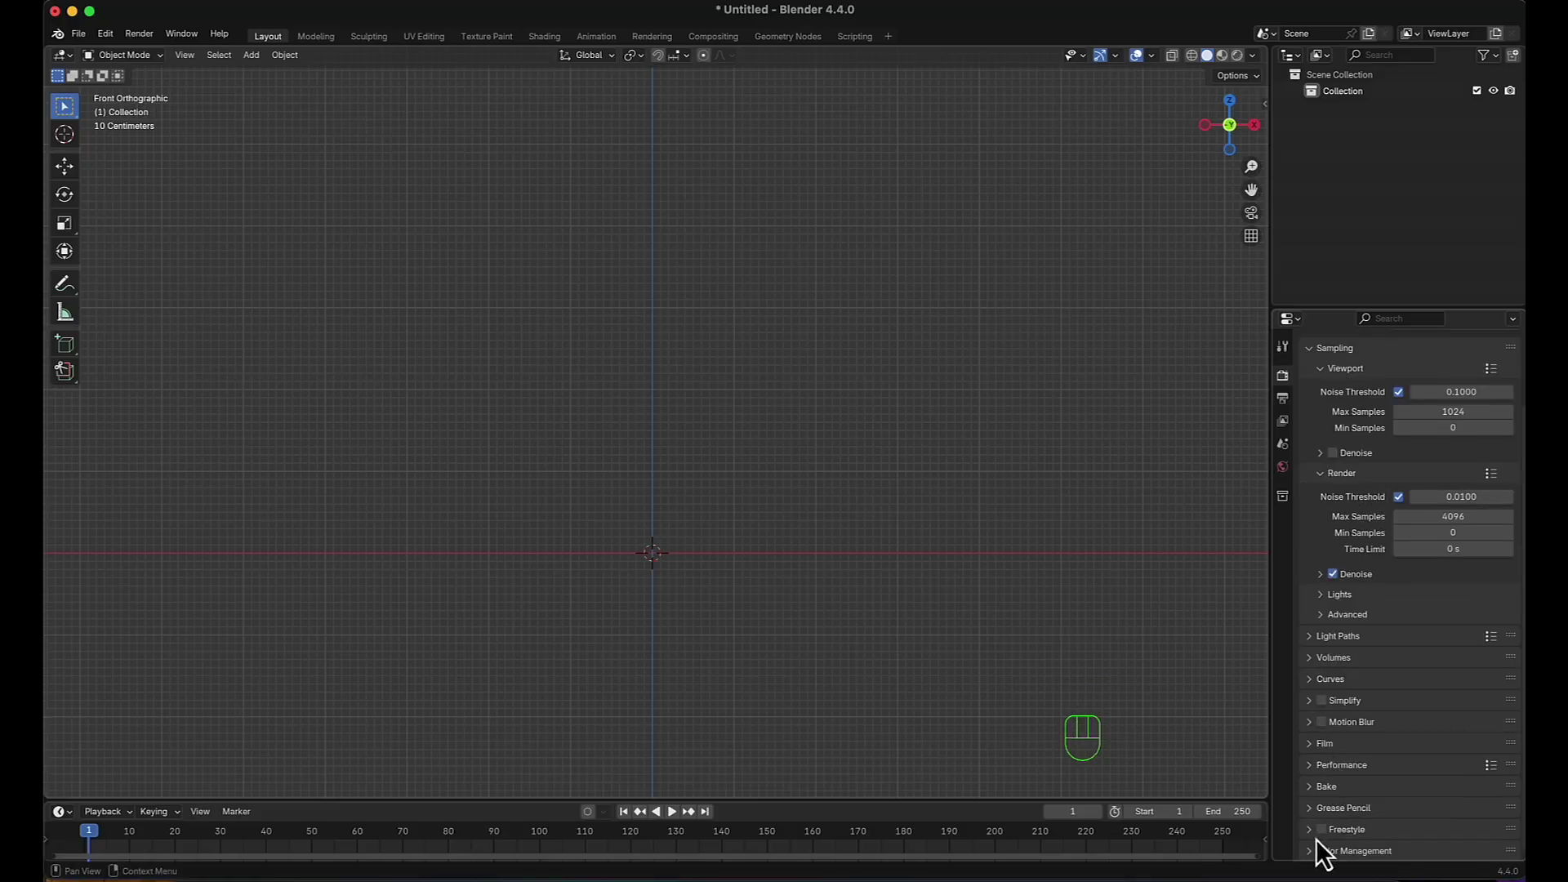
click(1327, 857)
scroll(down, 3)
drag(1447, 737, 1426, 750)
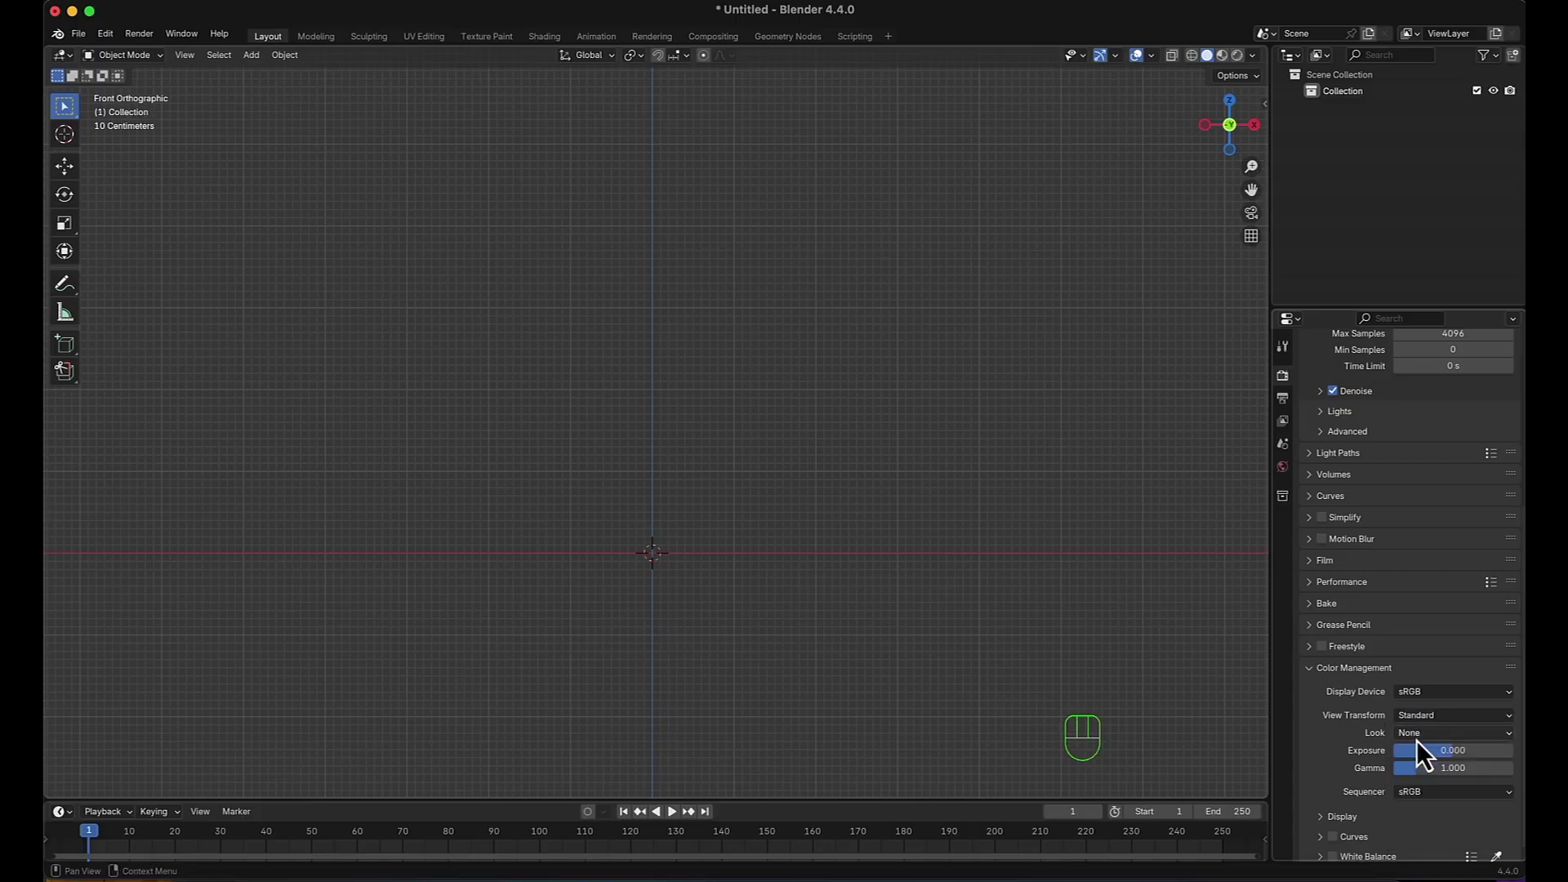
drag(1319, 575, 1348, 632)
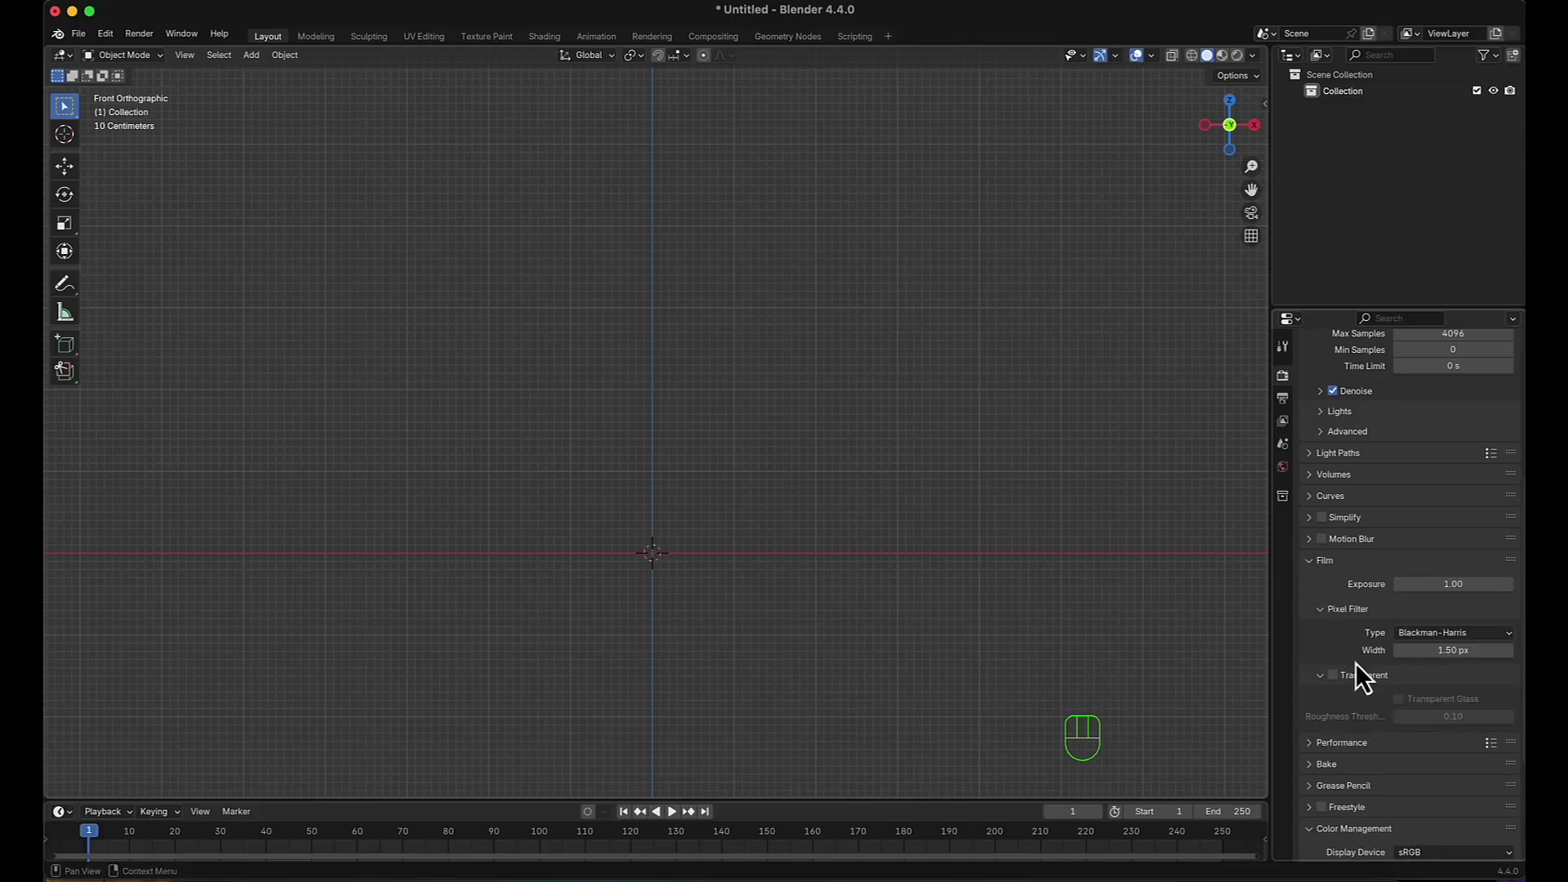
click(1344, 693)
scroll(up, 3)
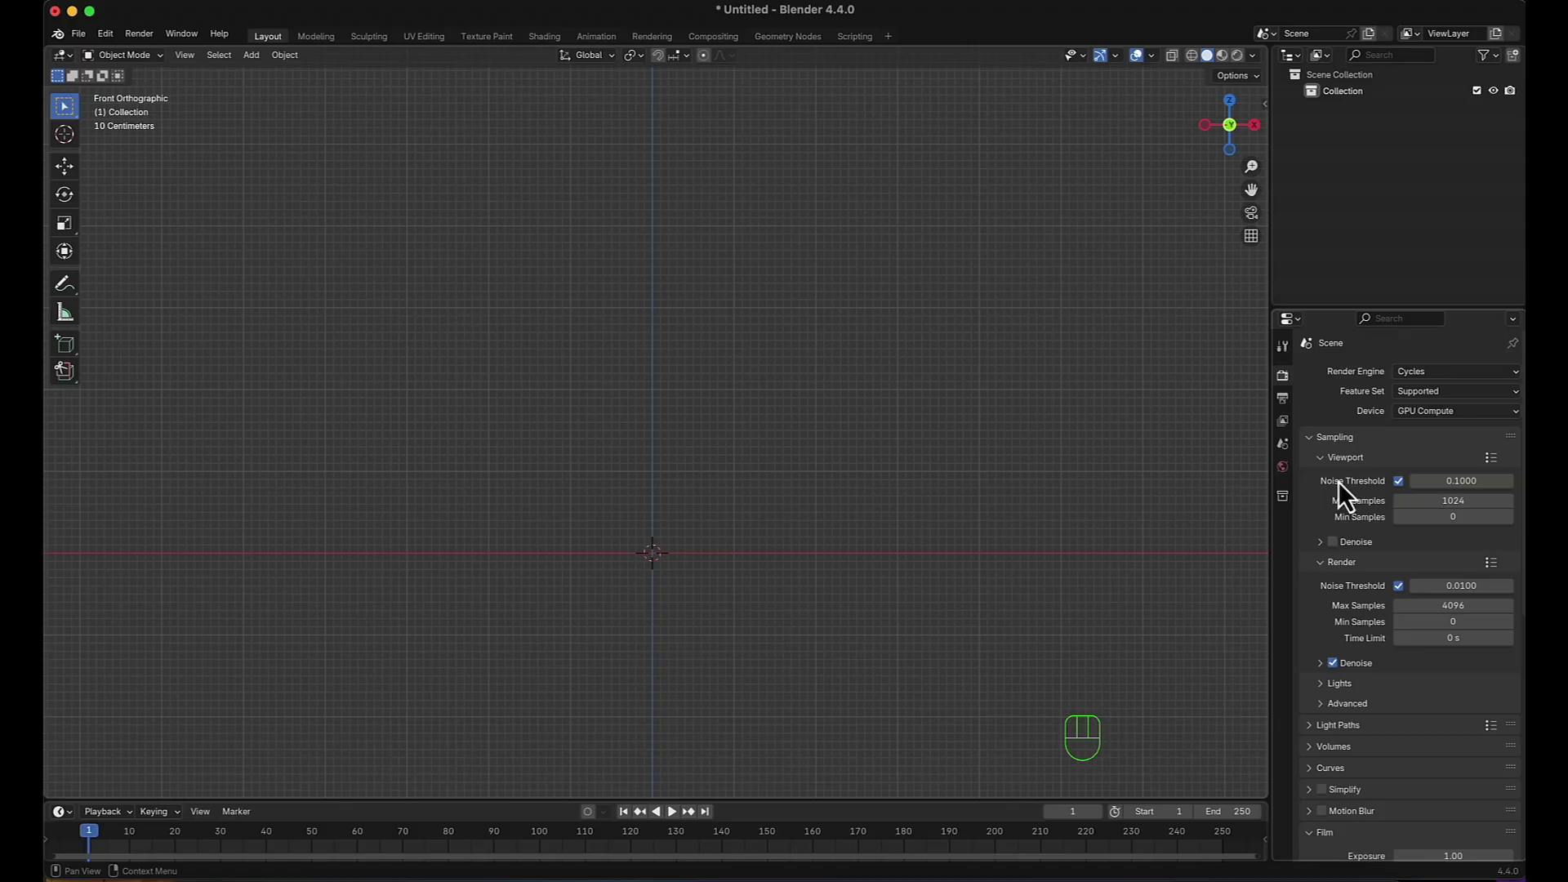
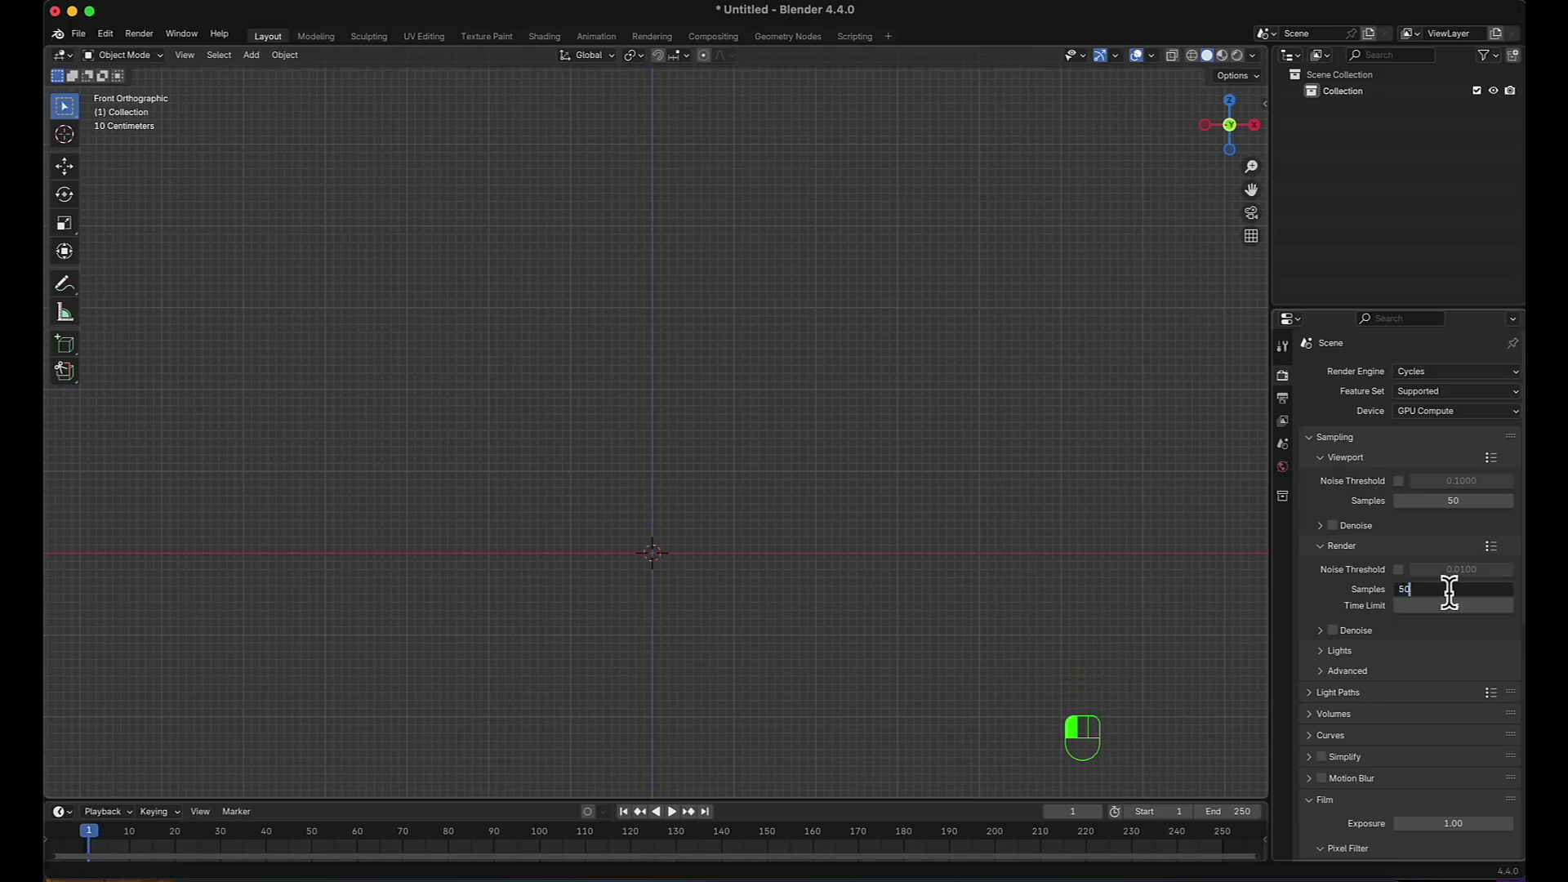
Add an ico sphere at the origin with 4 subdivisions.
middle_click(782, 518)
key(shift+a)
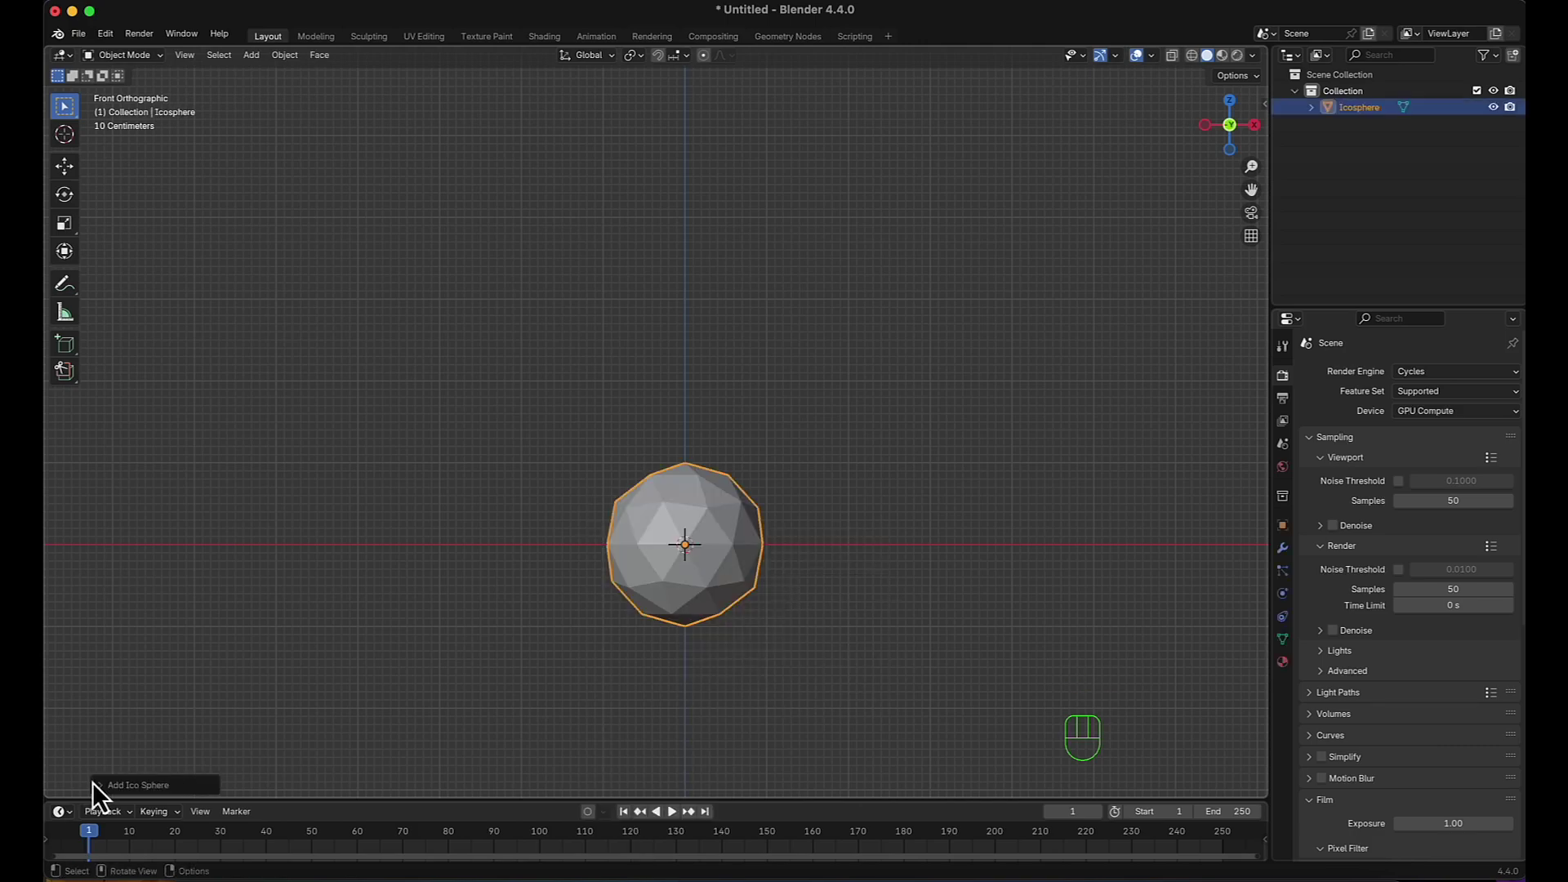
click(106, 800)
double_click(319, 639)
scroll(up, 3)
drag(680, 661, 673, 624)
click(1296, 541)
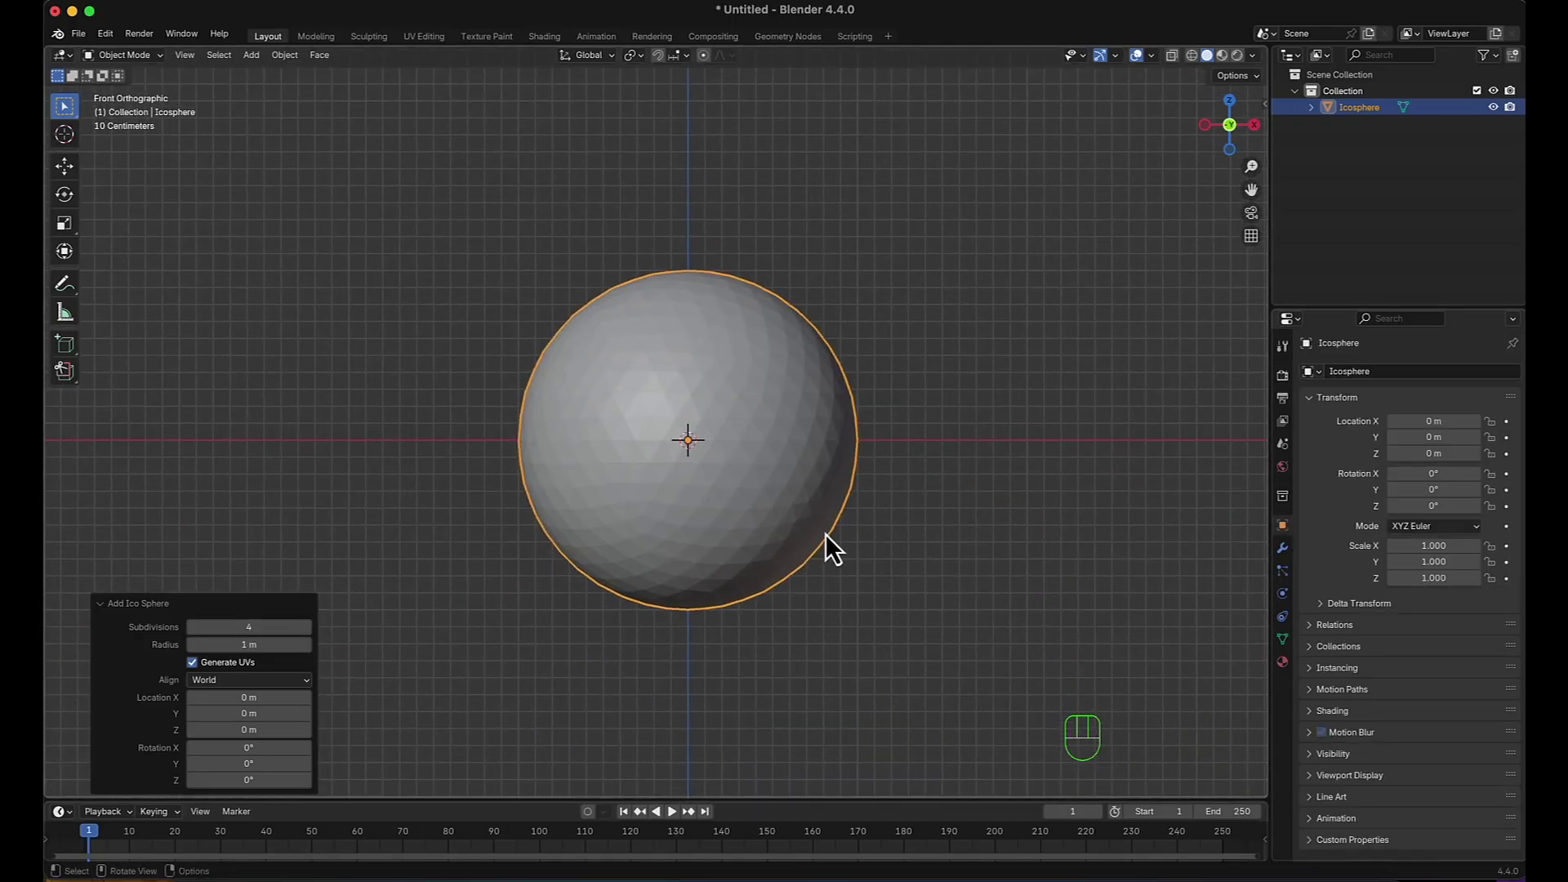
Scale the sphere to about 0.341, rest it on the ground line, and enter Edit Mode.
key(s)
key(z)
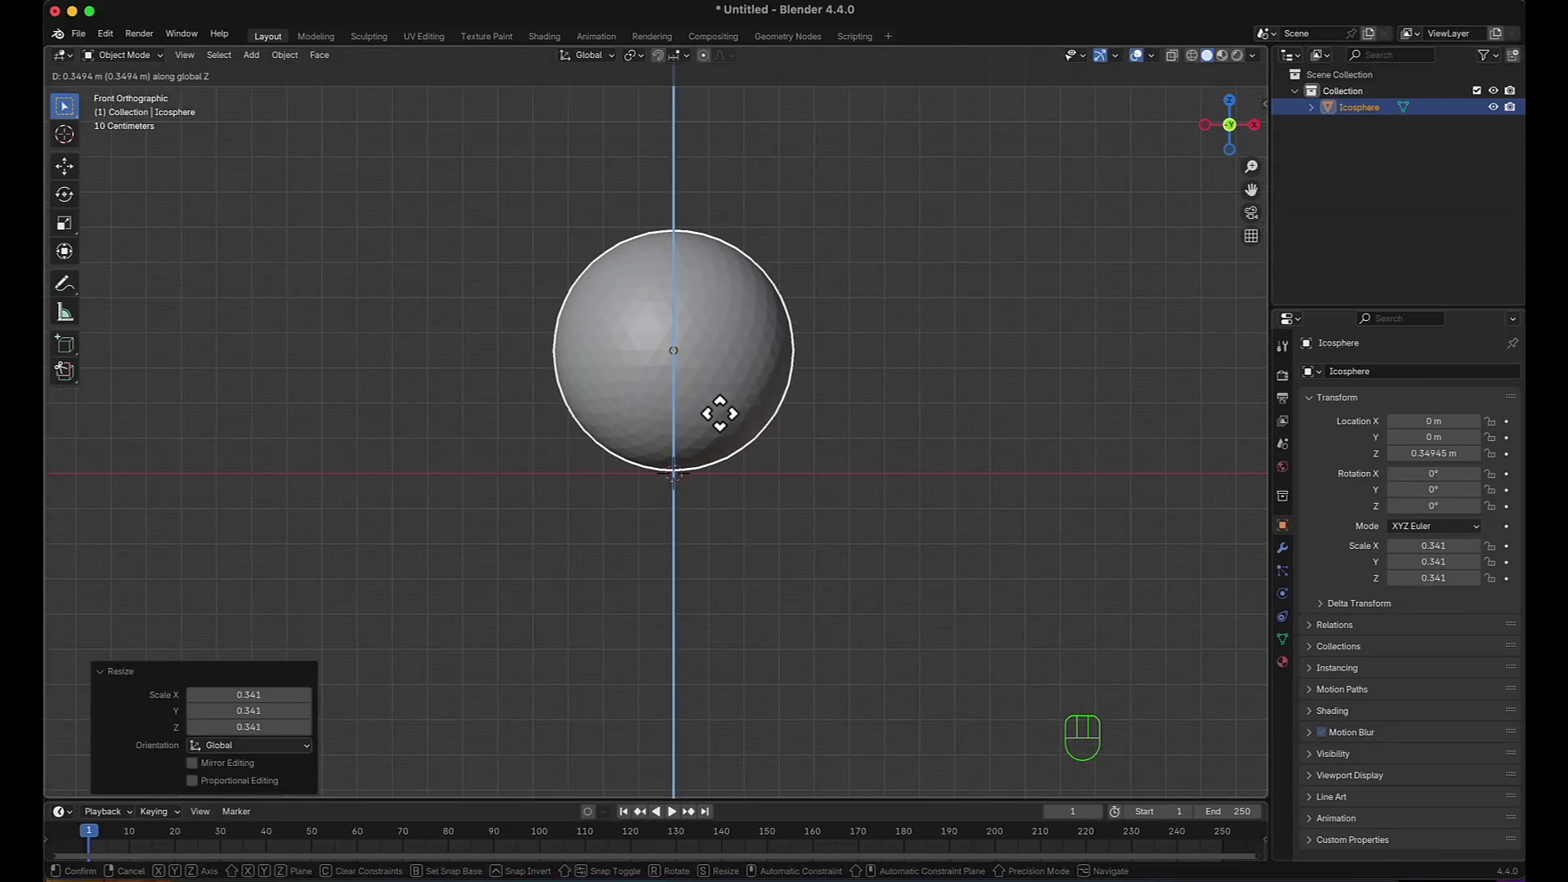
drag(732, 428, 1039, 504)
drag(821, 439, 828, 491)
key(Tab)
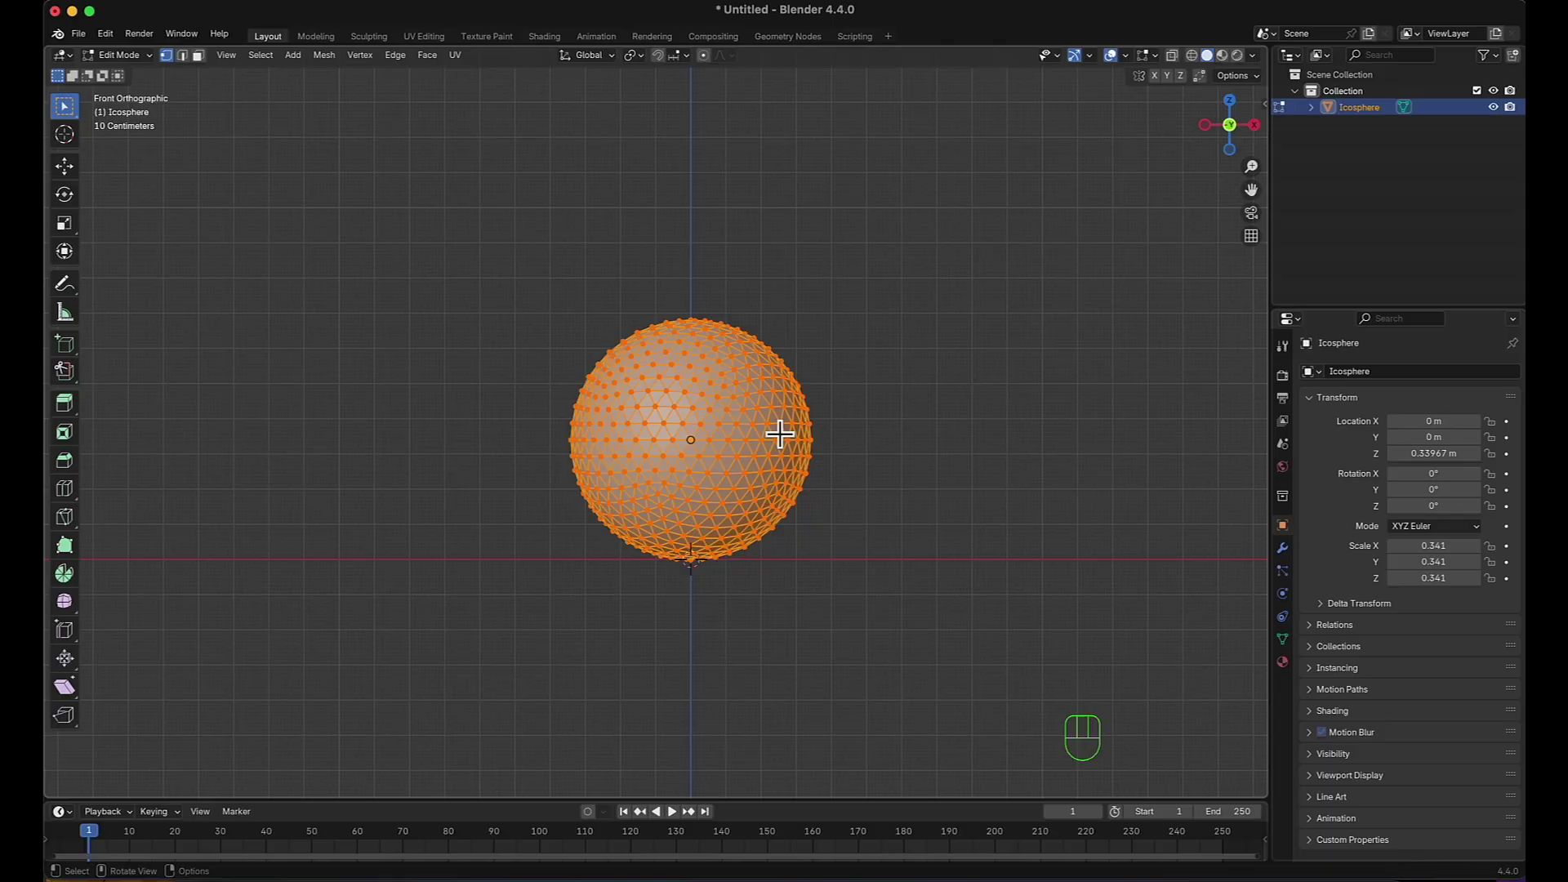
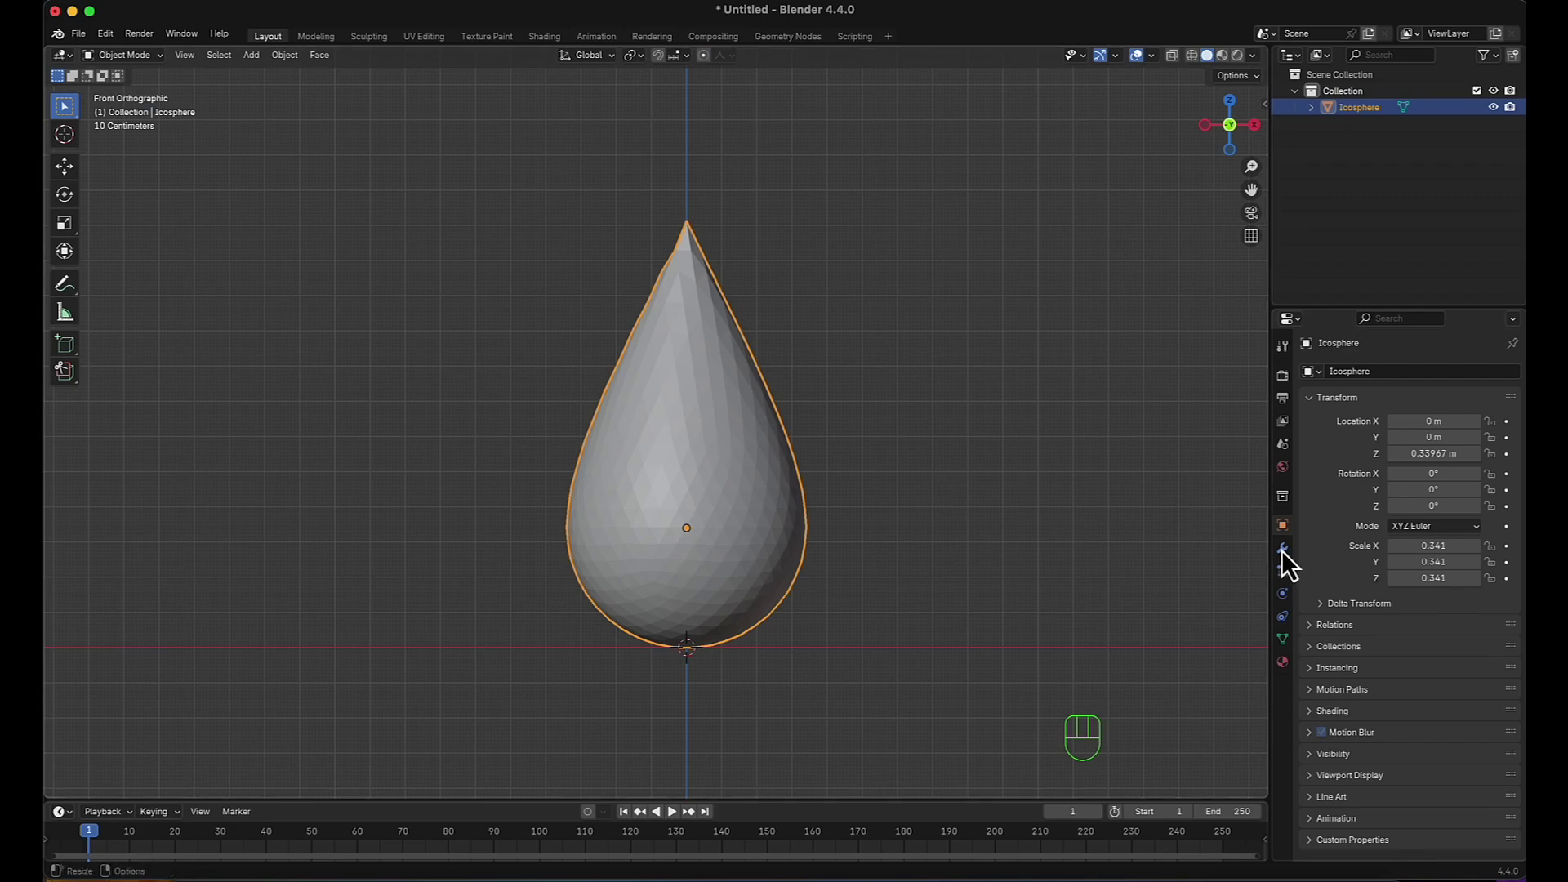
Add a Displace modifier to the teardrop using Object texture coordinates.
click(1292, 561)
click(1405, 375)
drag(1410, 388, 1249, 426)
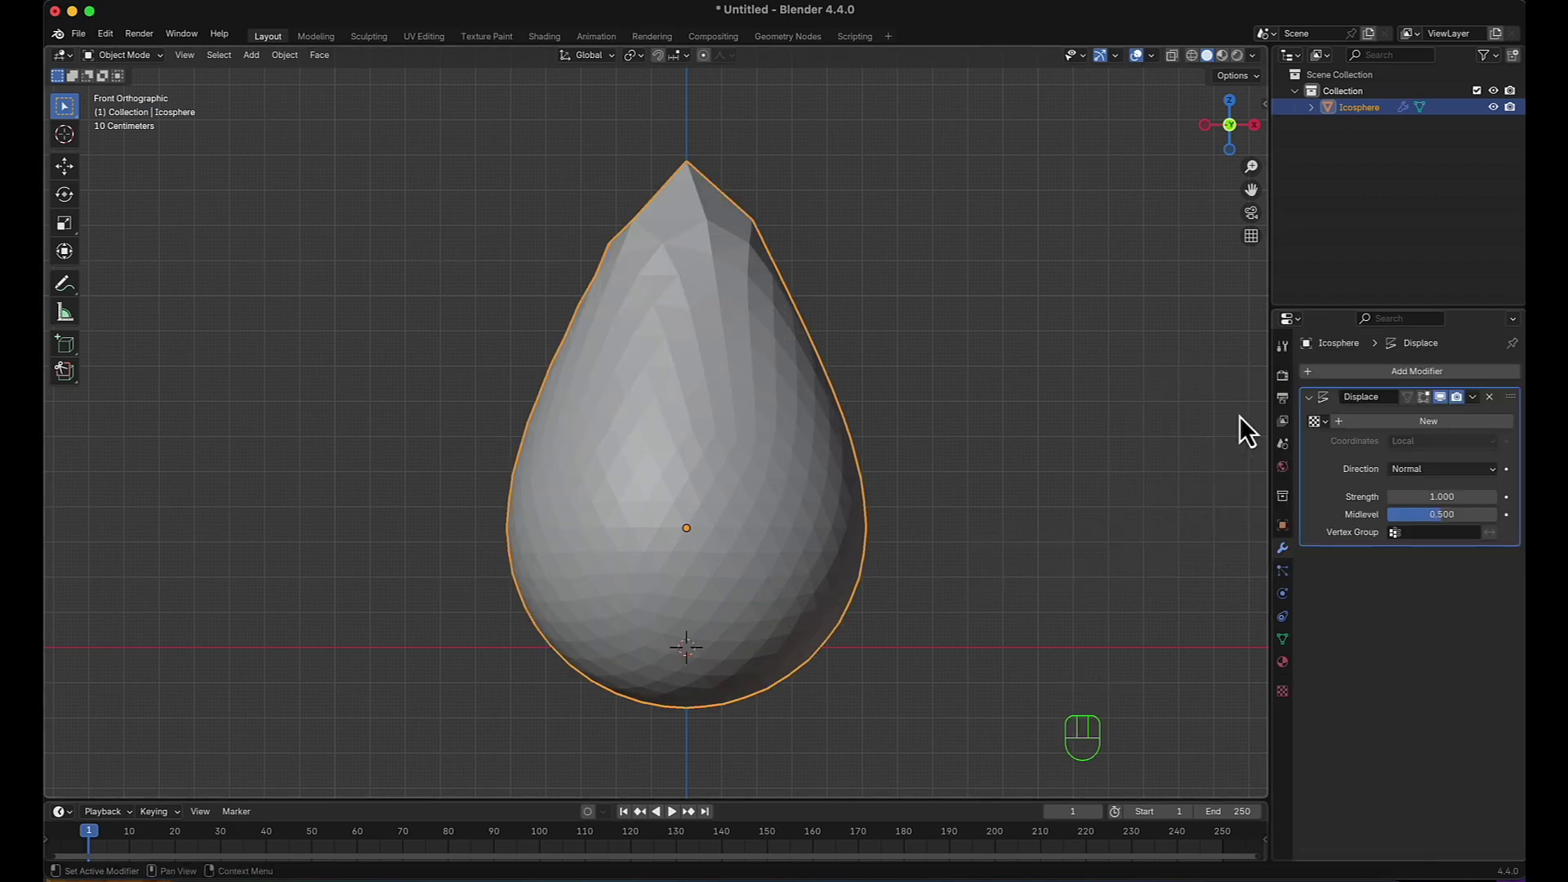
click(1436, 436)
drag(1434, 455, 1427, 505)
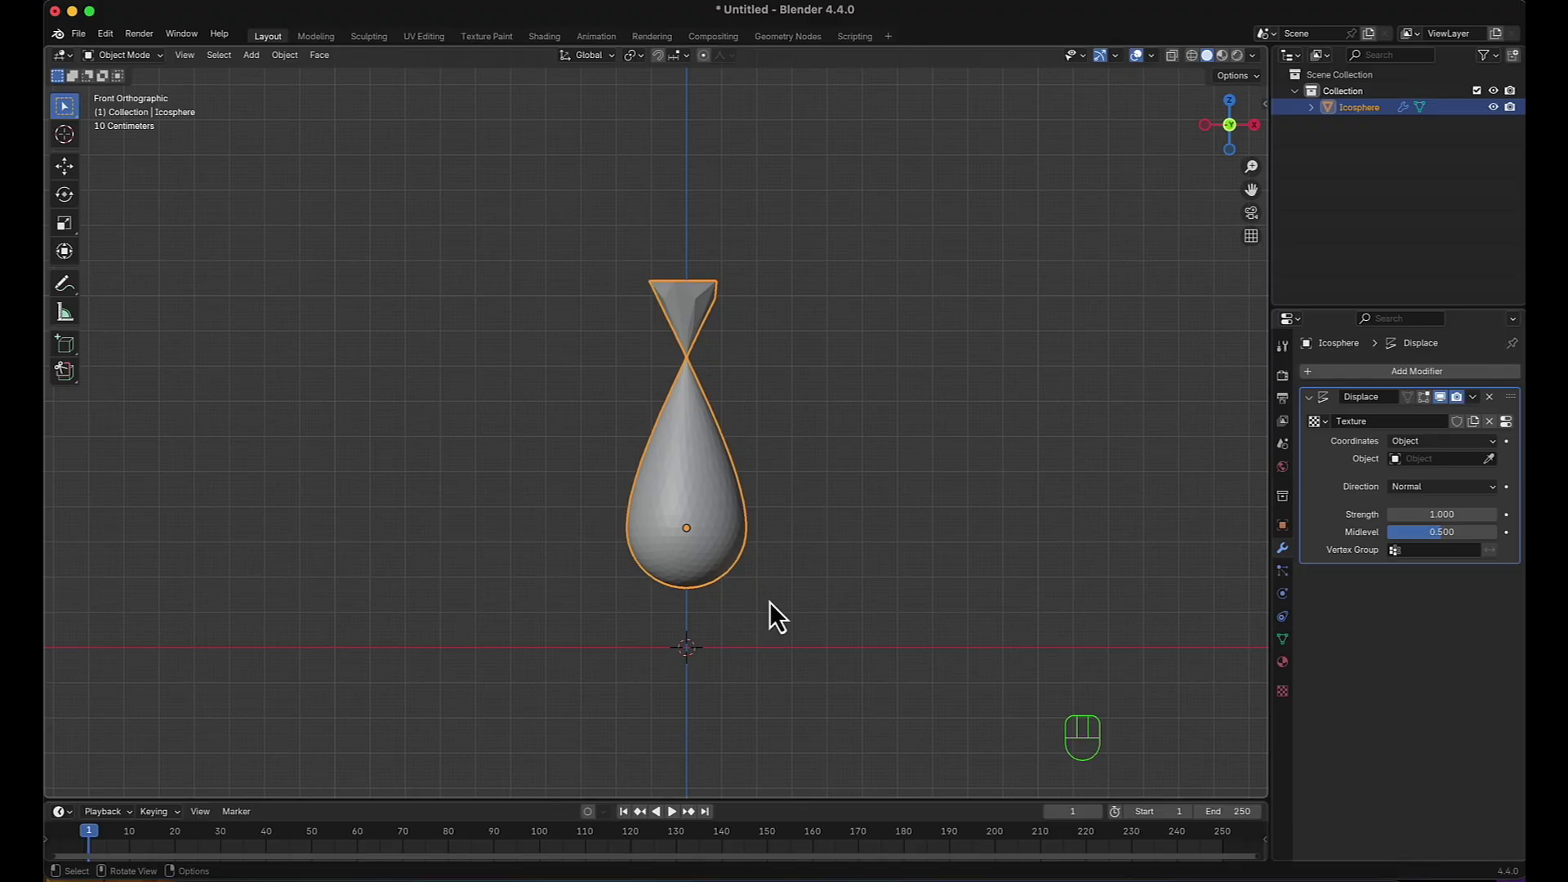
Add a small plain-axes empty and place it just below the ground line.
middle_click(744, 596)
key(shift+a)
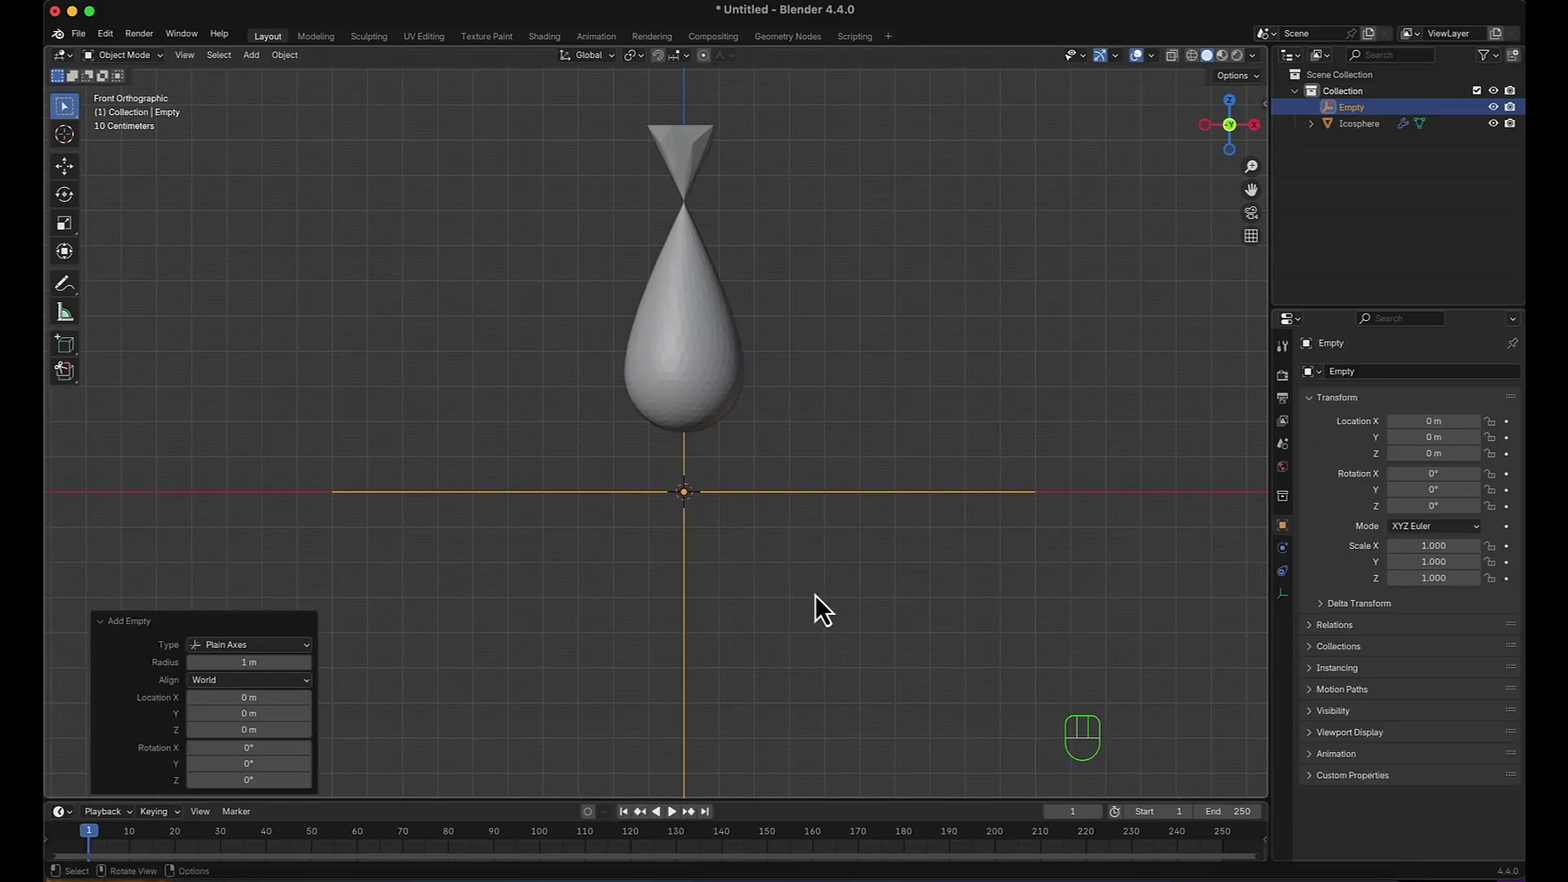
key(s)
click(720, 513)
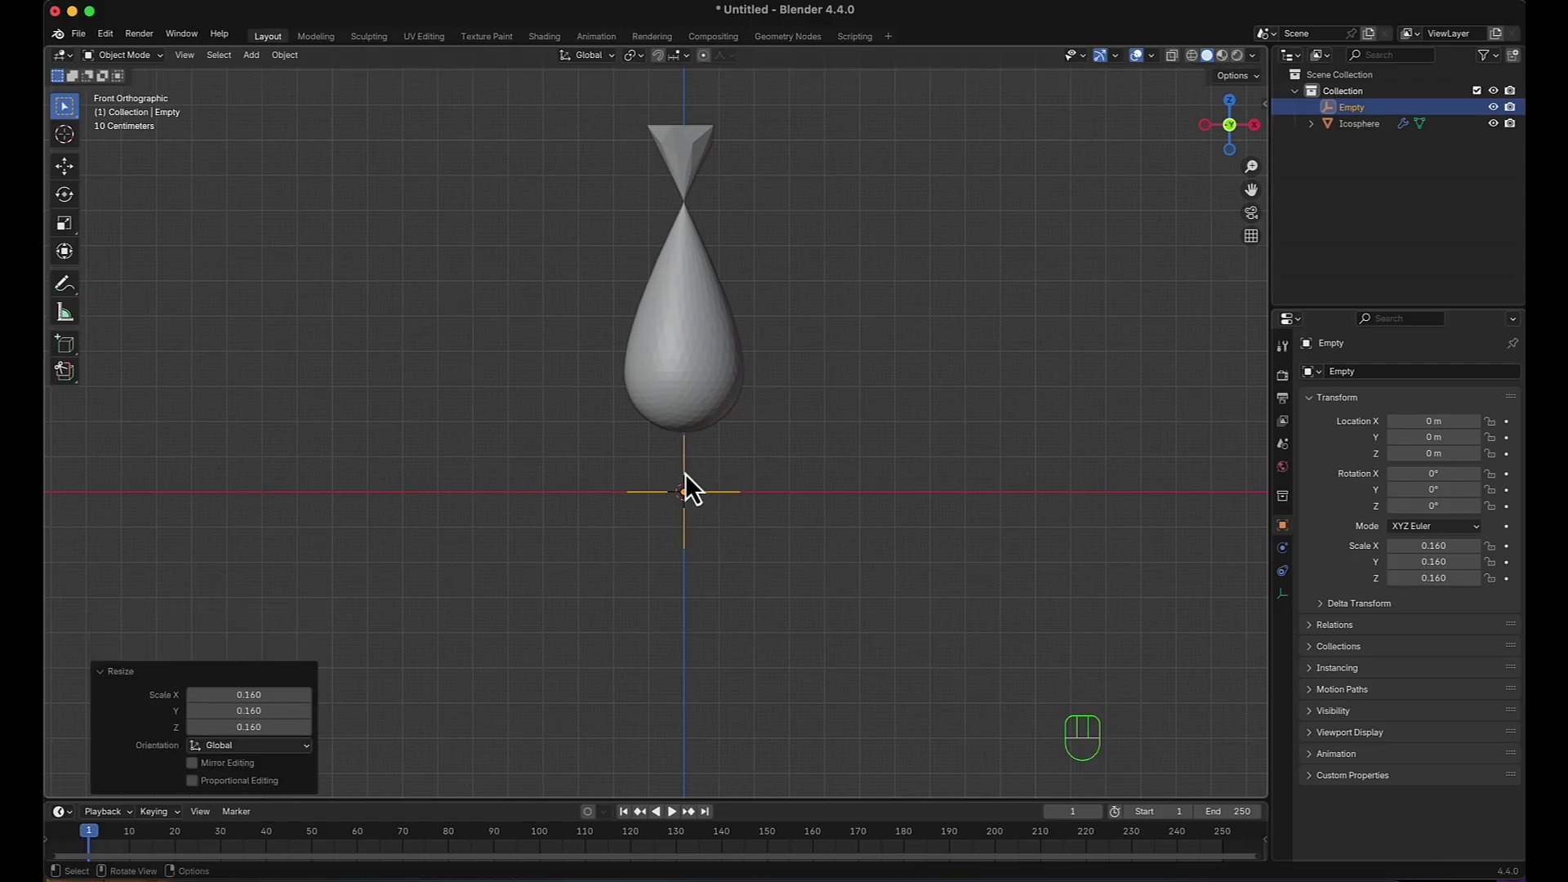
key(g)
key(z)
click(694, 519)
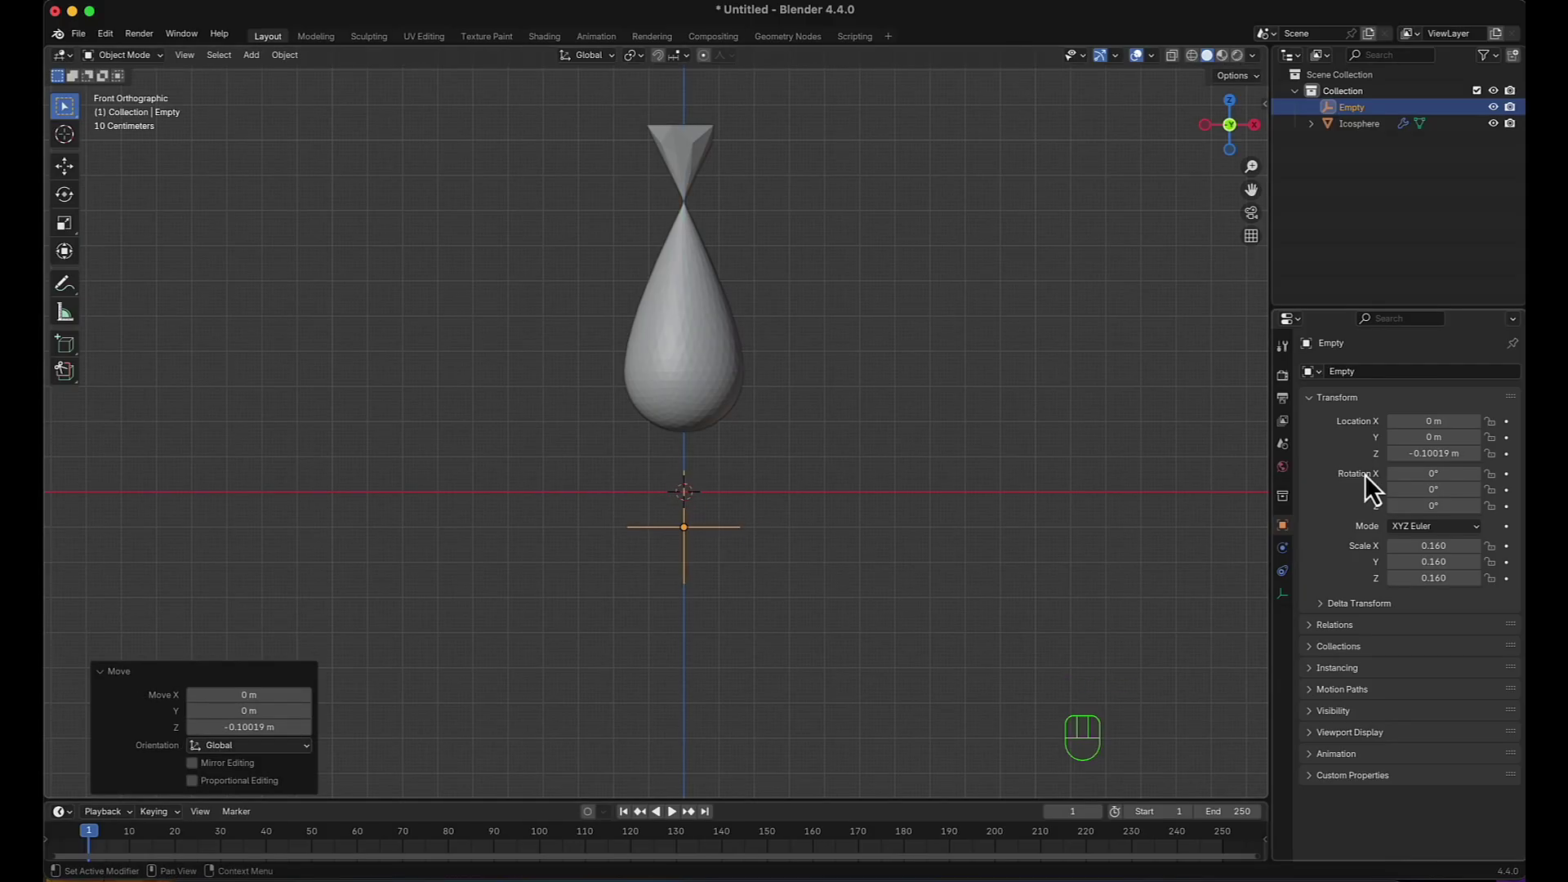
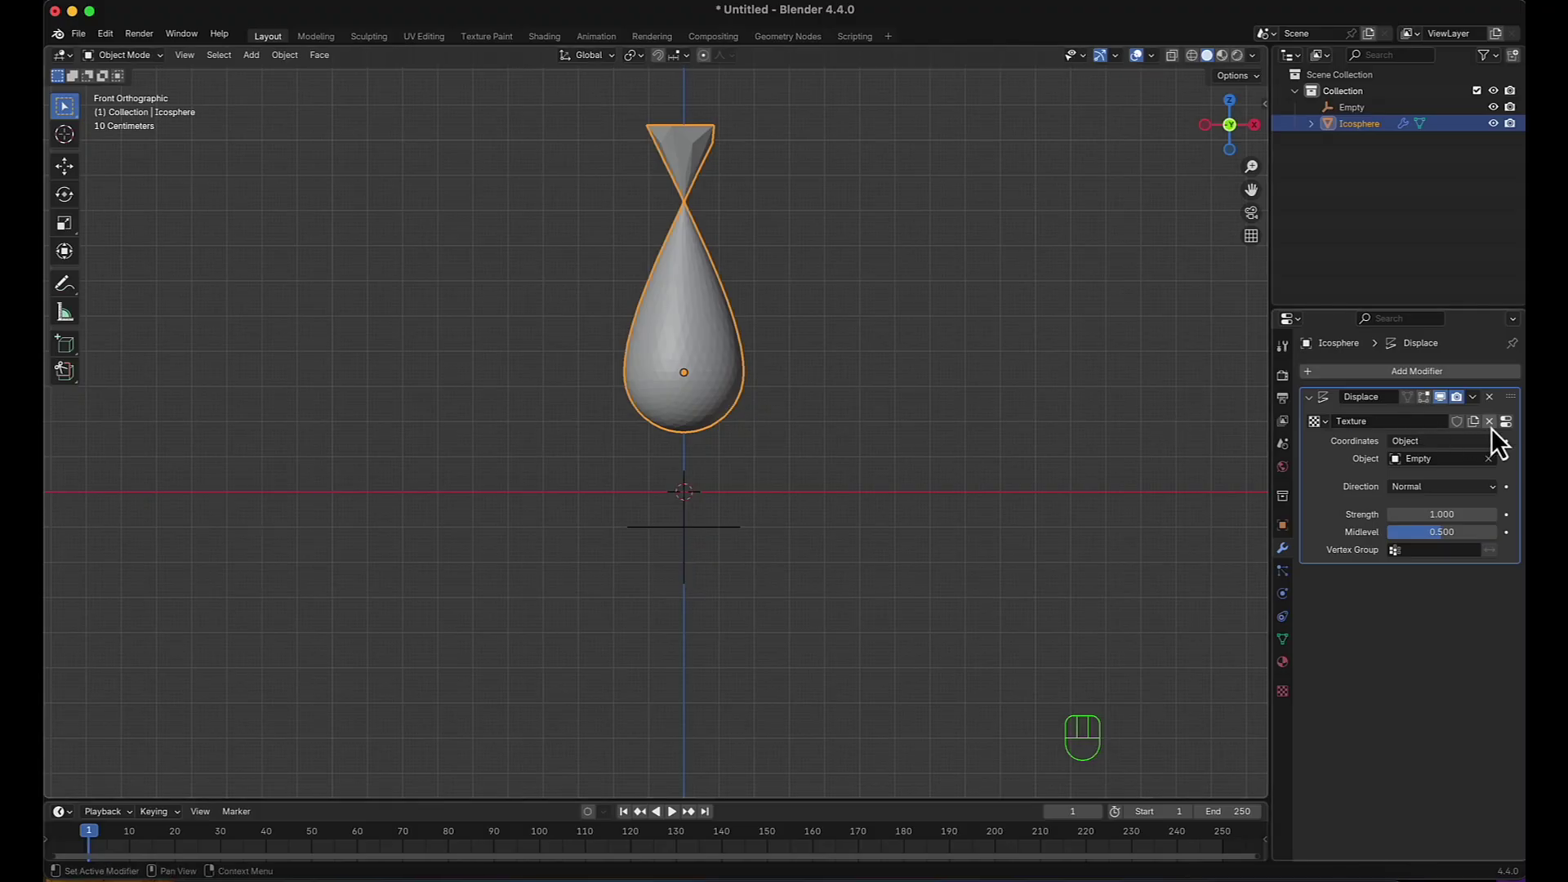
Give the displacement a Marble texture of size 0.40 and adjust its strength.
click(1517, 440)
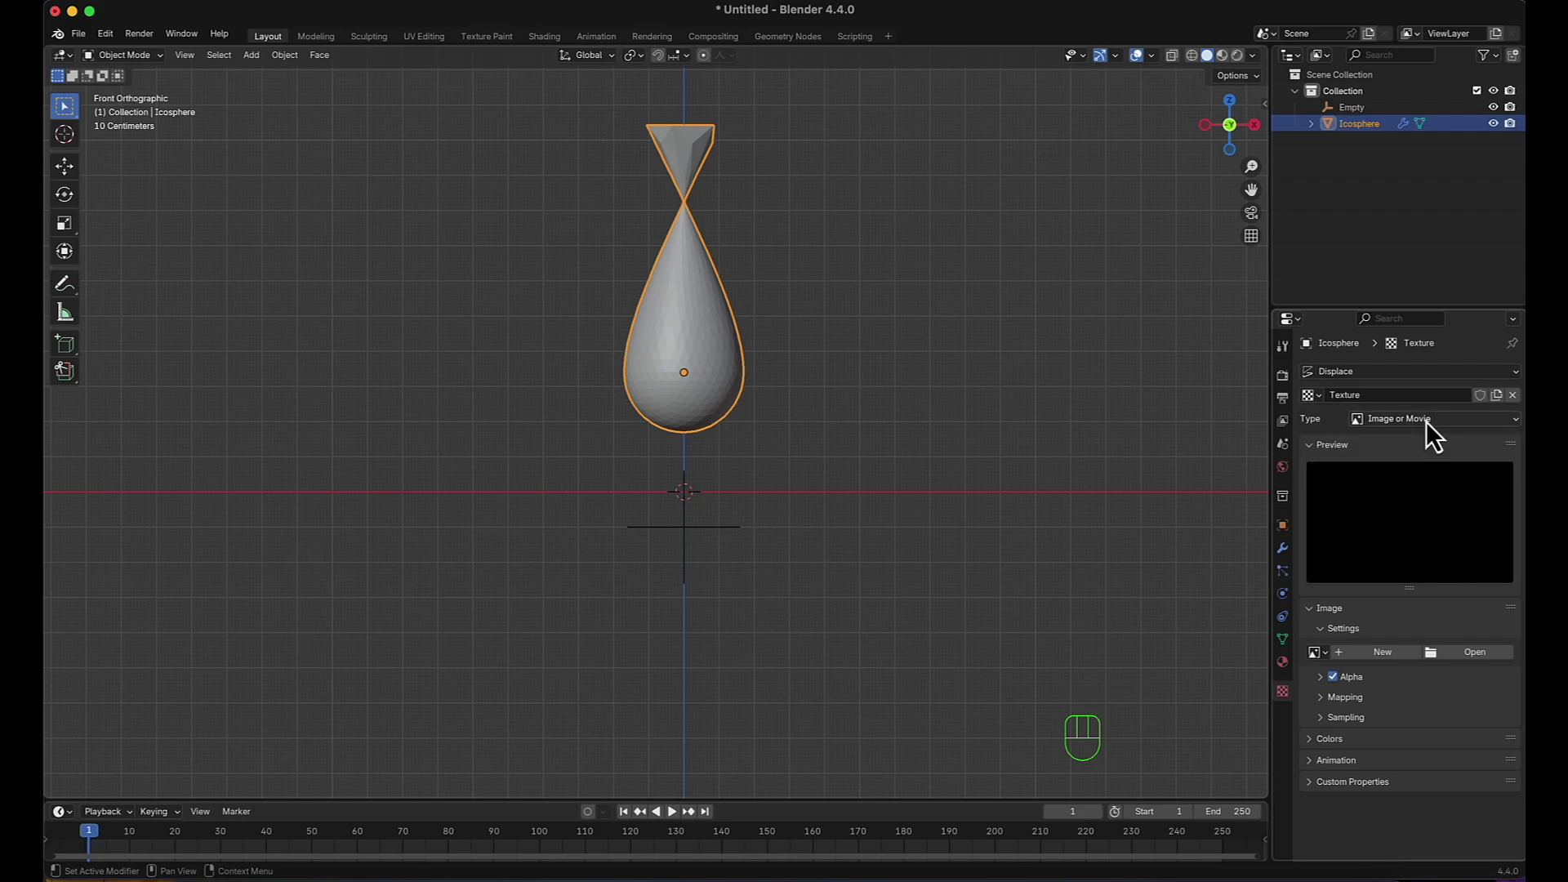
drag(1436, 433, 1393, 555)
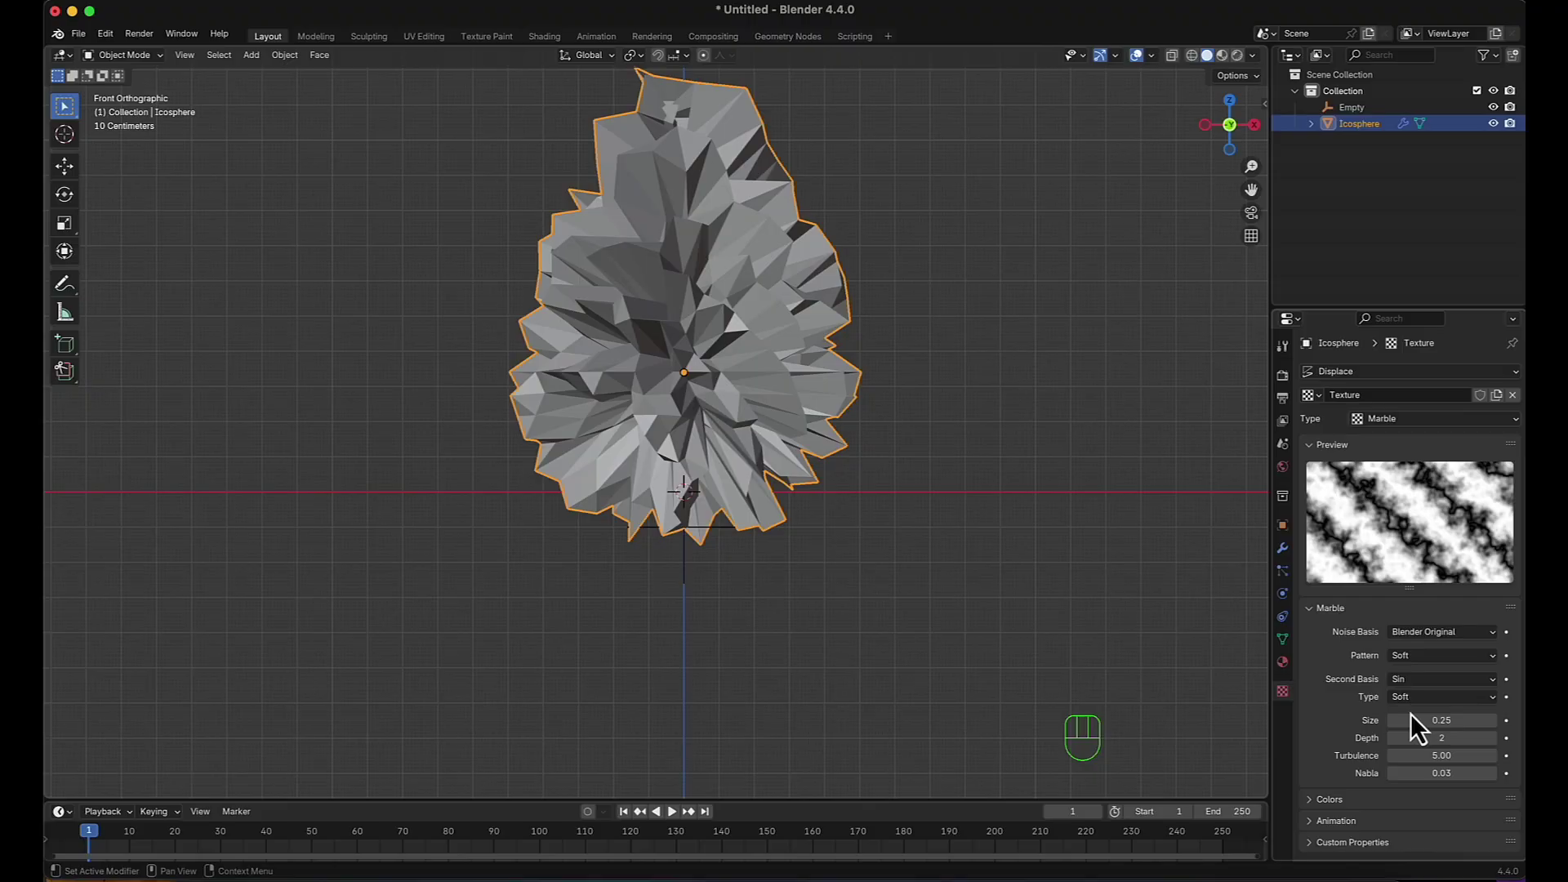
drag(1434, 709, 1436, 709)
key(BackSpace)
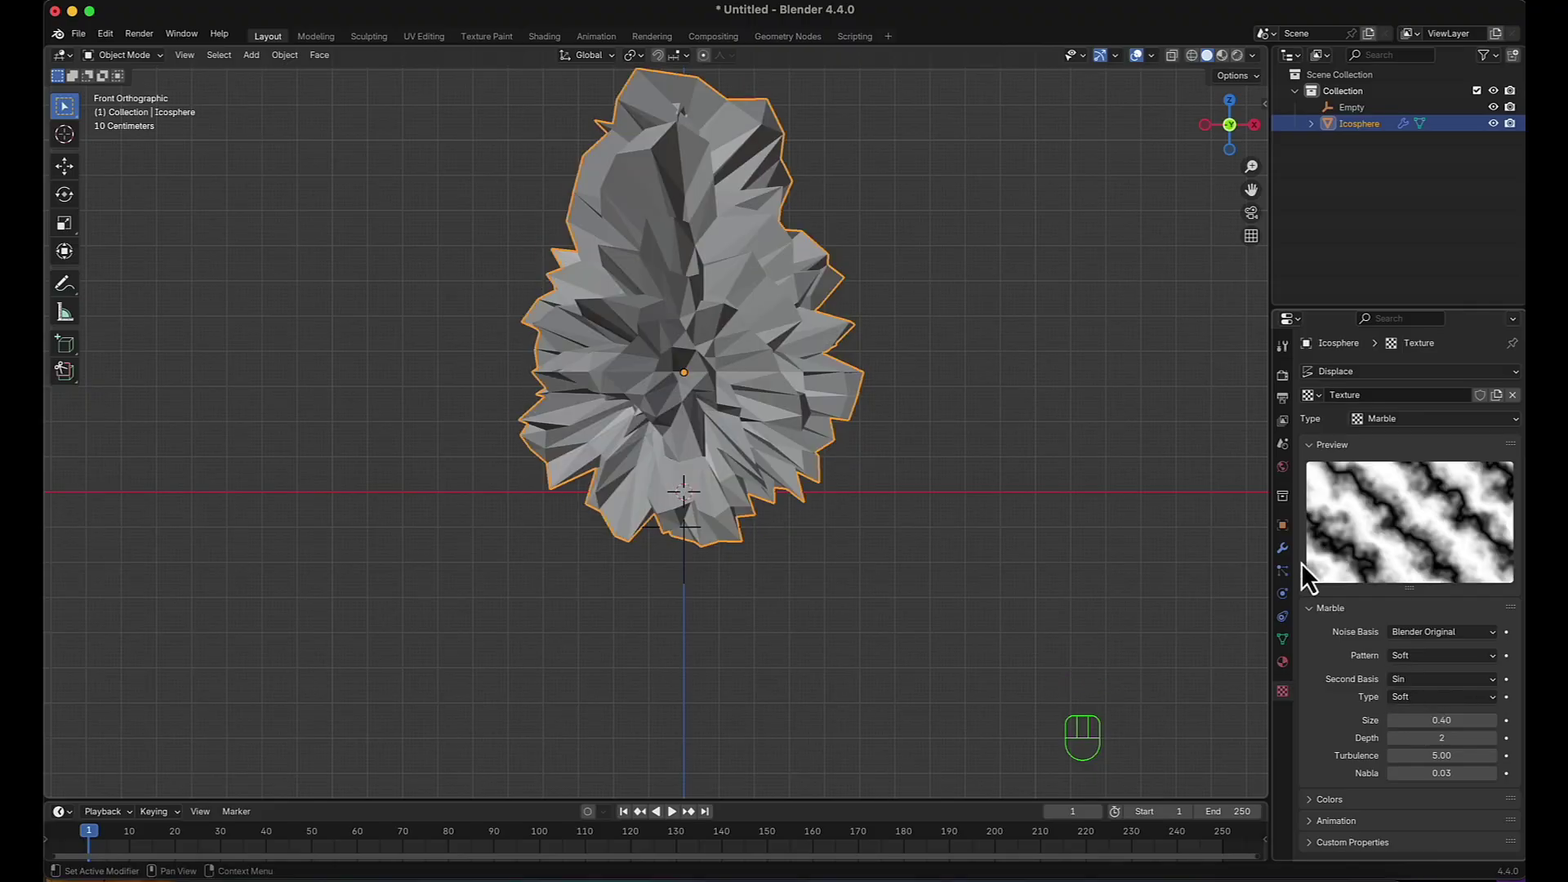
click(1290, 565)
drag(1446, 509, 1451, 508)
Keyframe the Empty's Z location at -0.1 m on frame 1.
click(717, 542)
key(g)
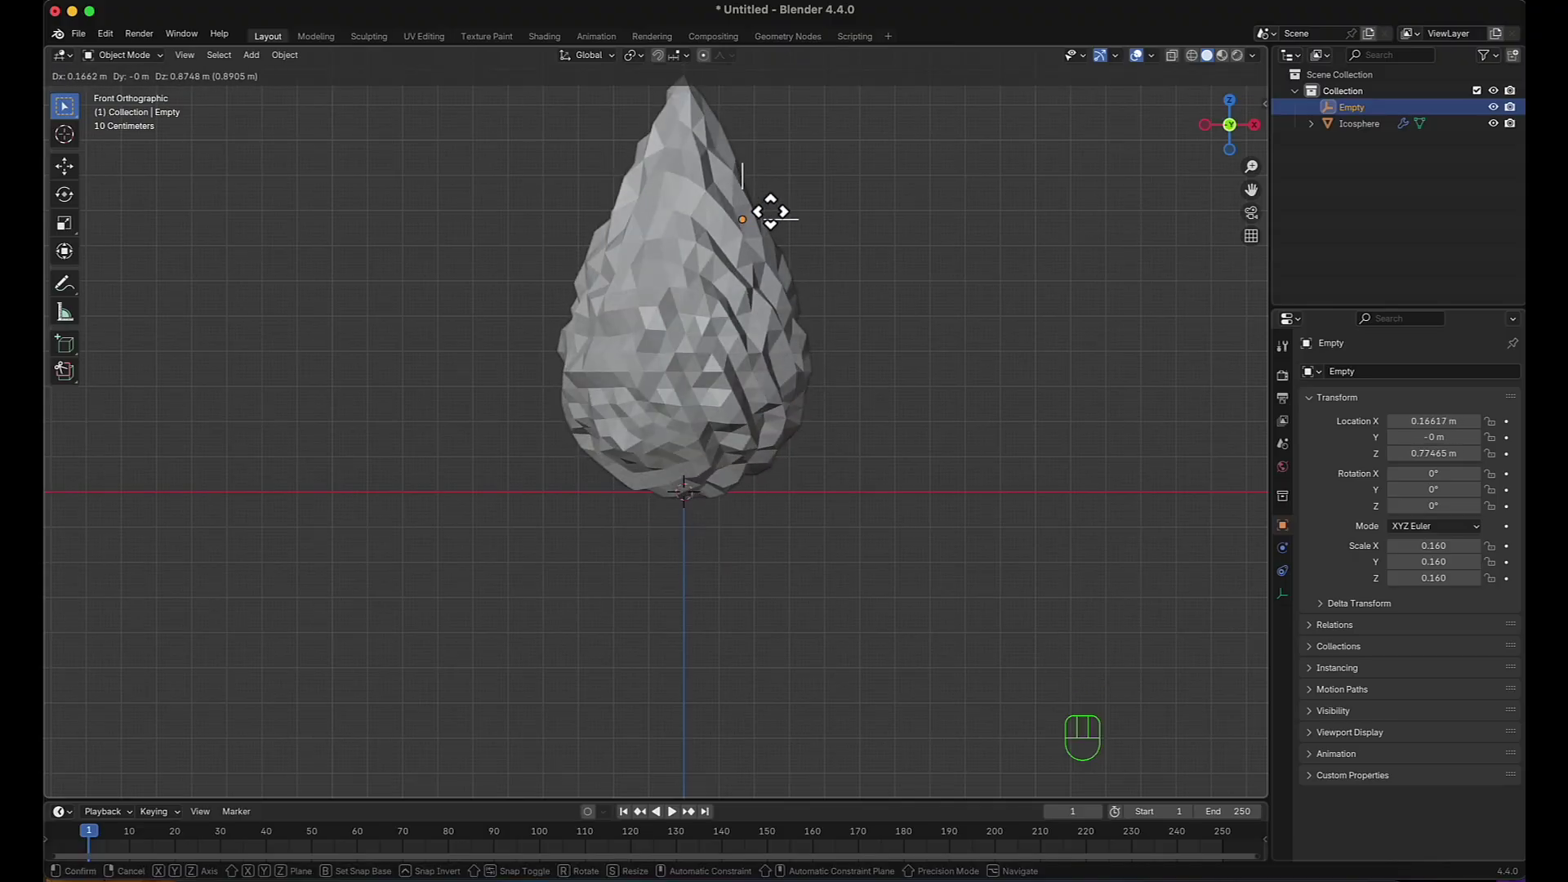
click(787, 212)
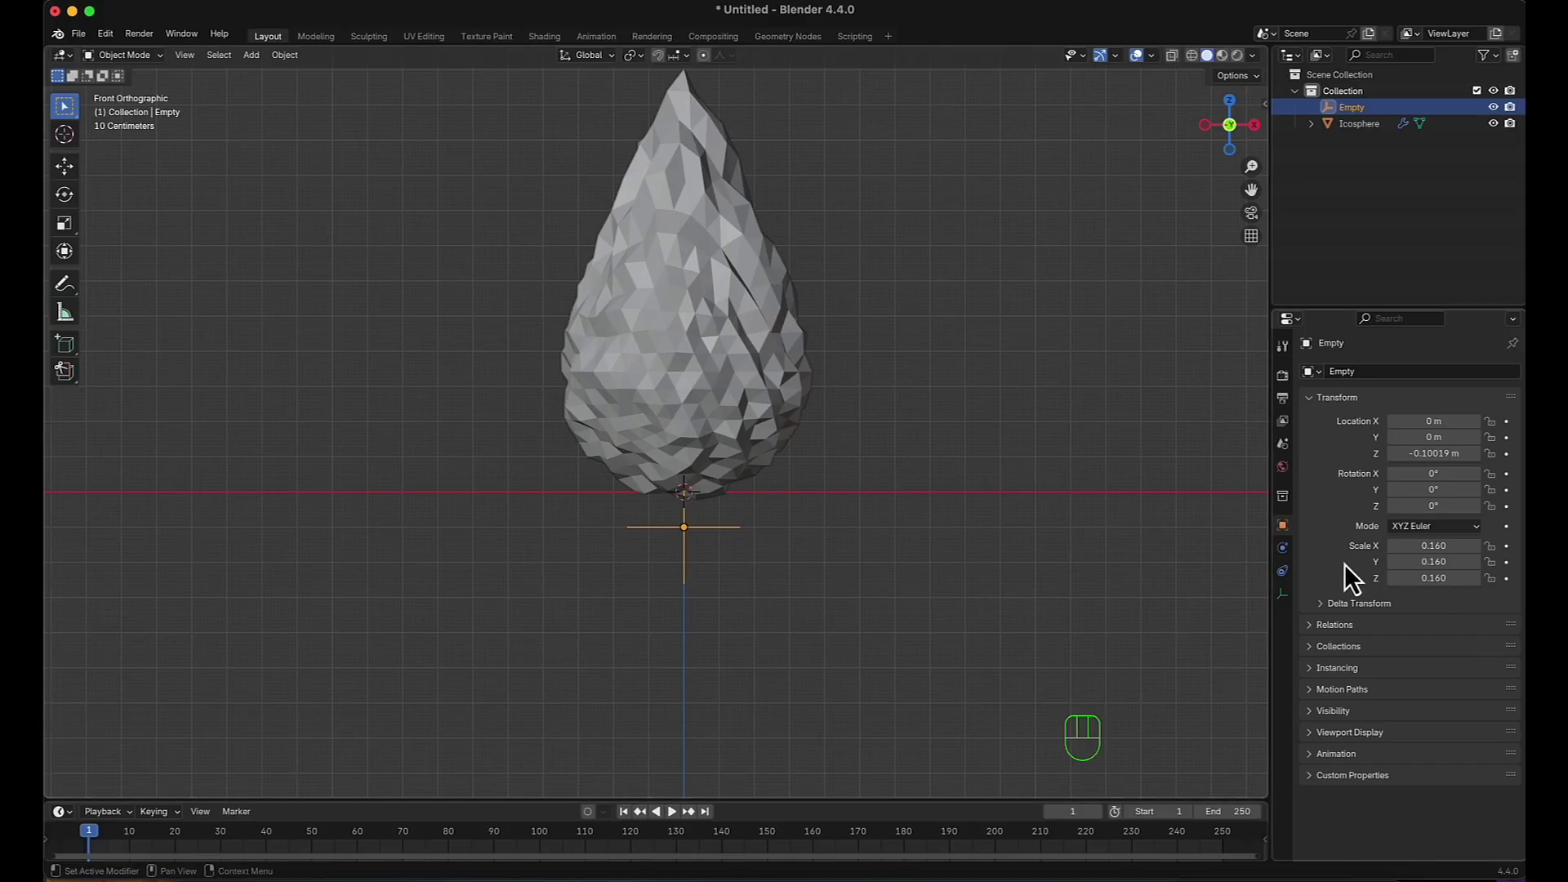
drag(1438, 448, 1479, 466)
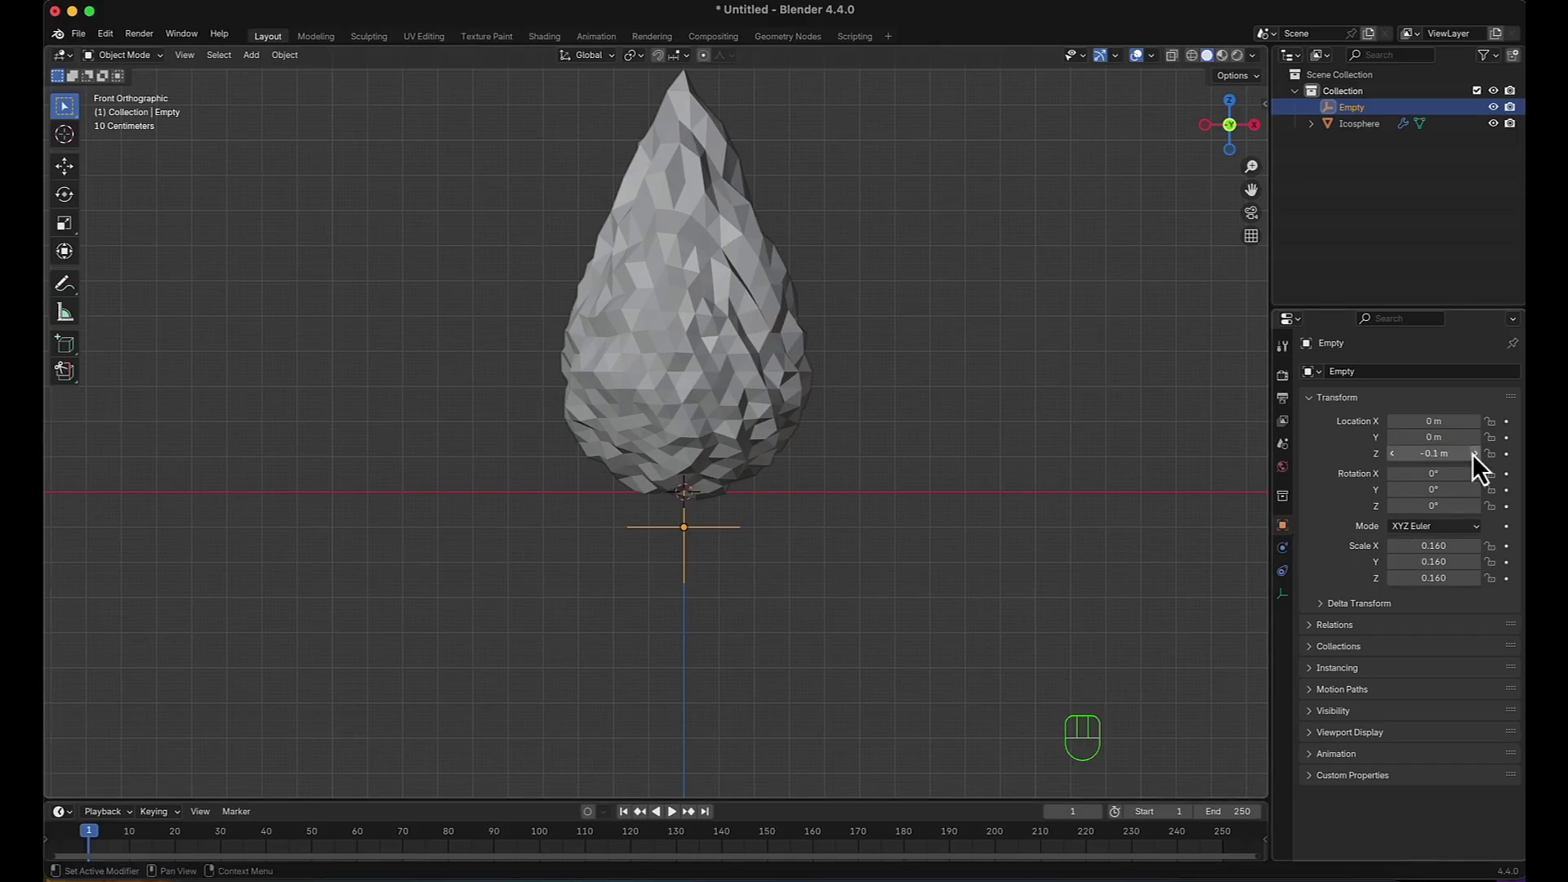
click(1514, 469)
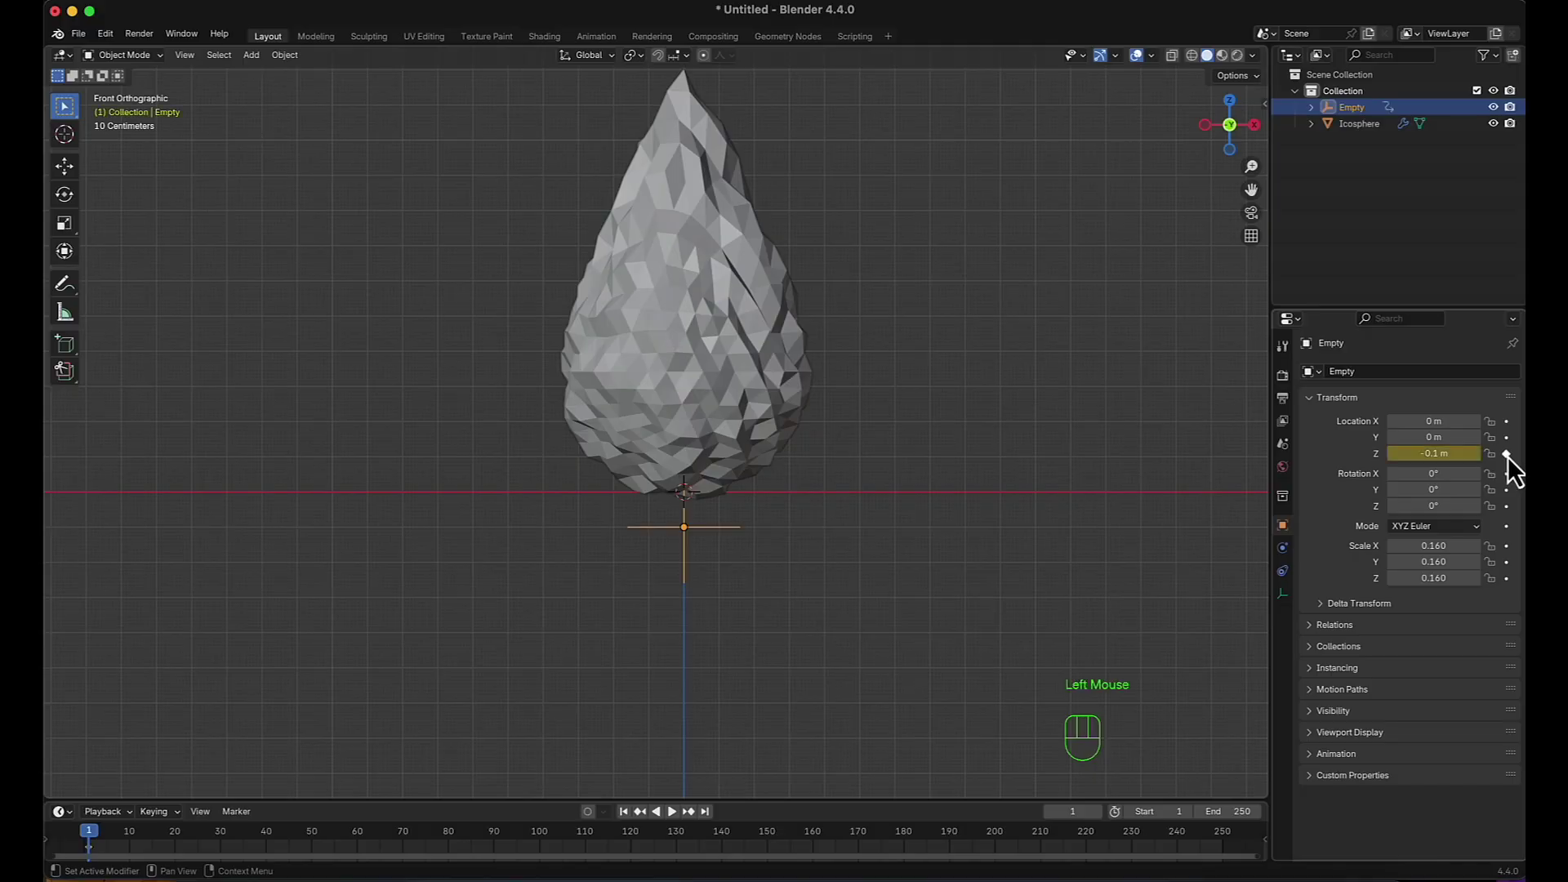
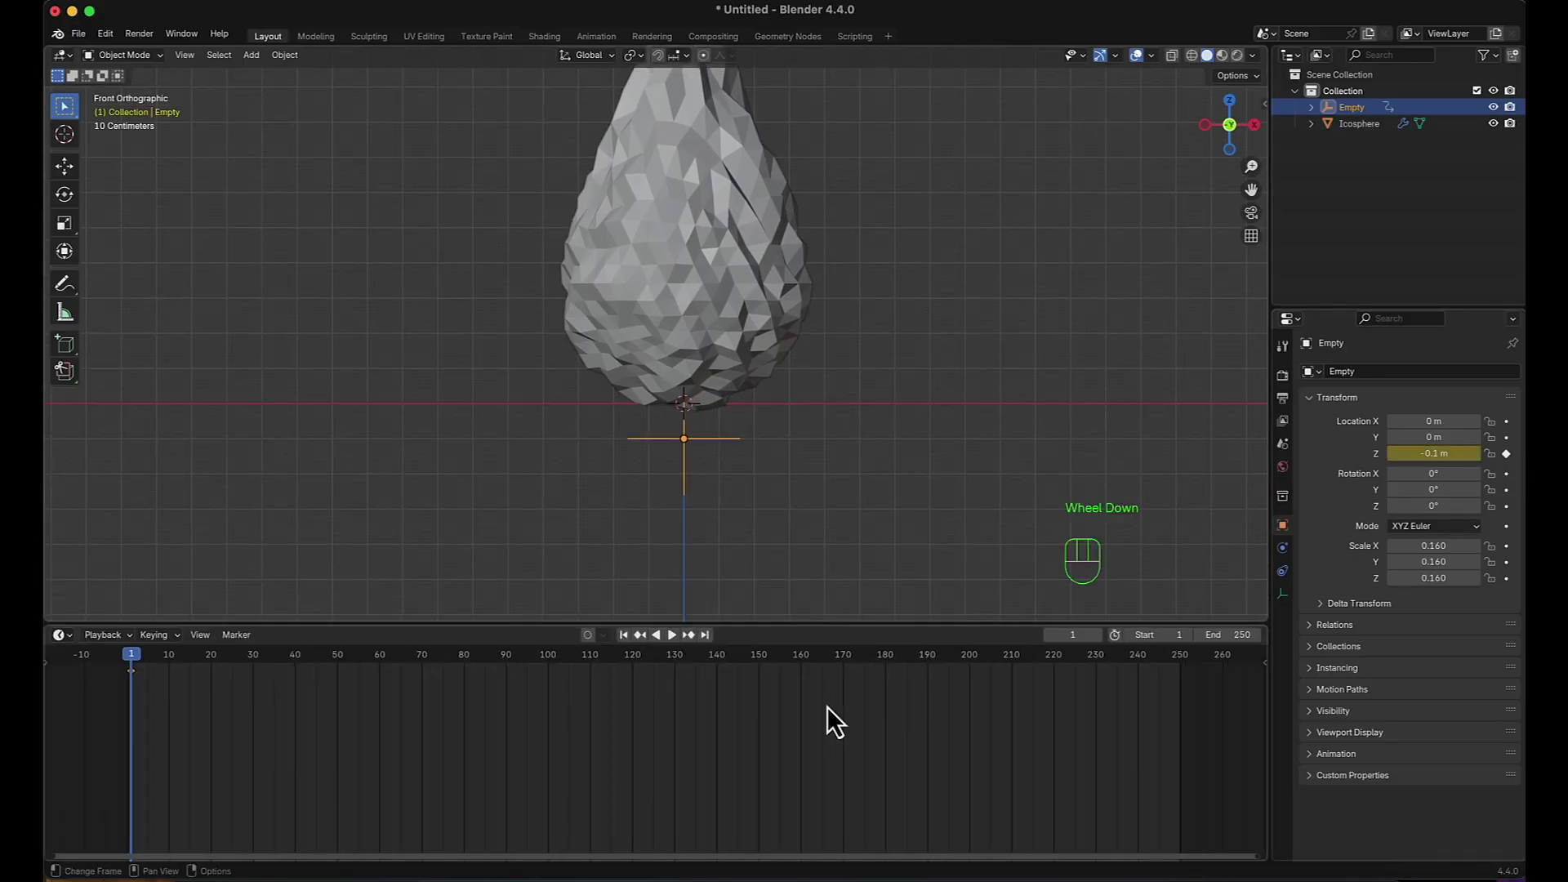
Keyframe the Empty's raised height at frame 250 and test the playback.
middle_click(781, 767)
click(718, 649)
drag(1446, 445, 1447, 446)
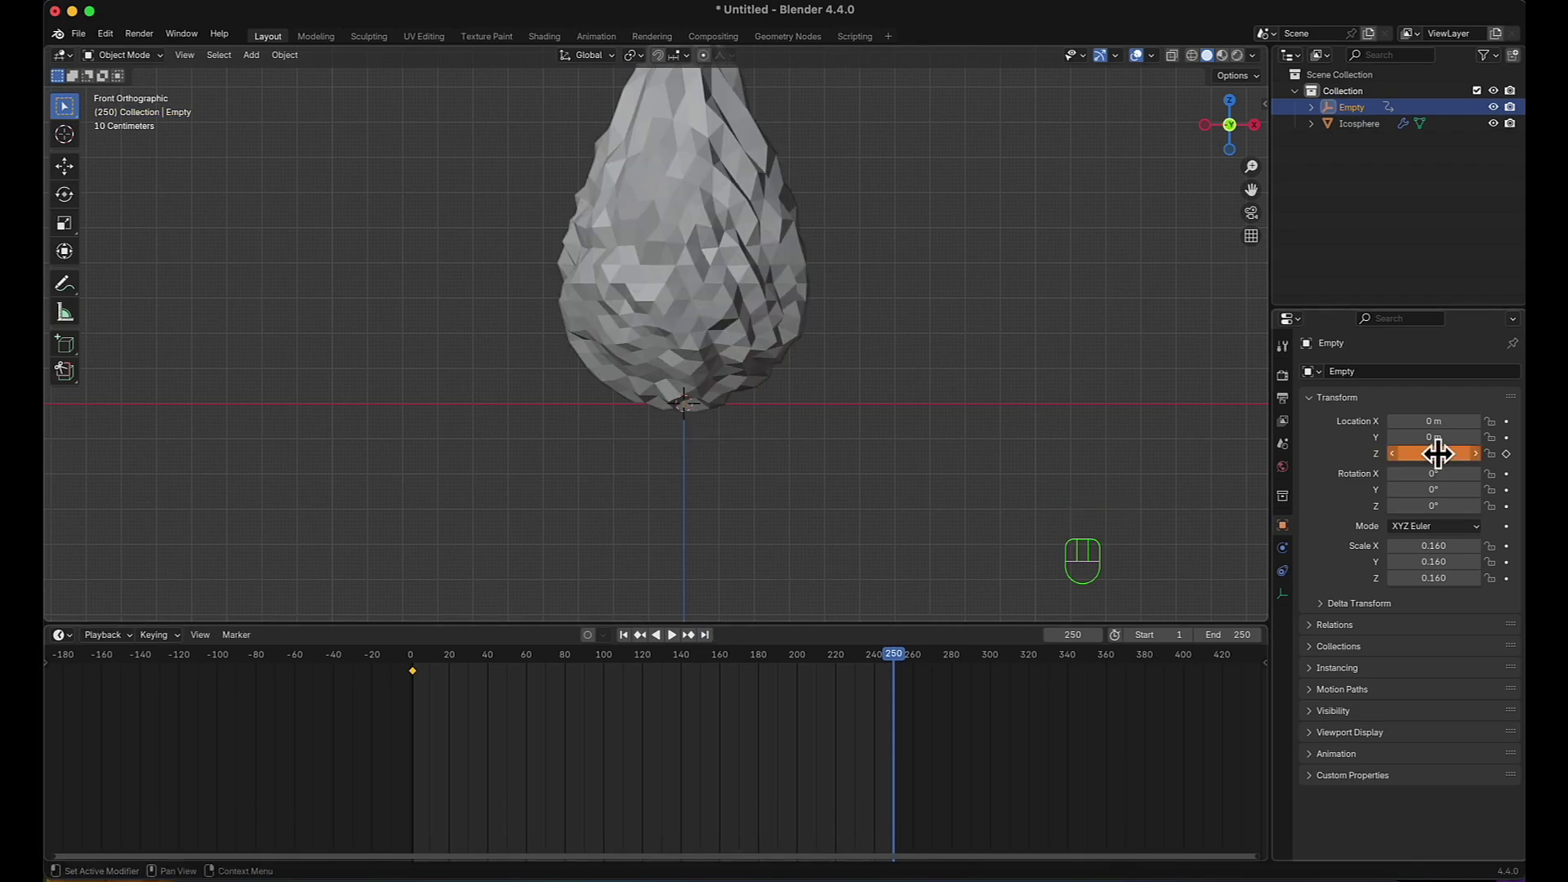
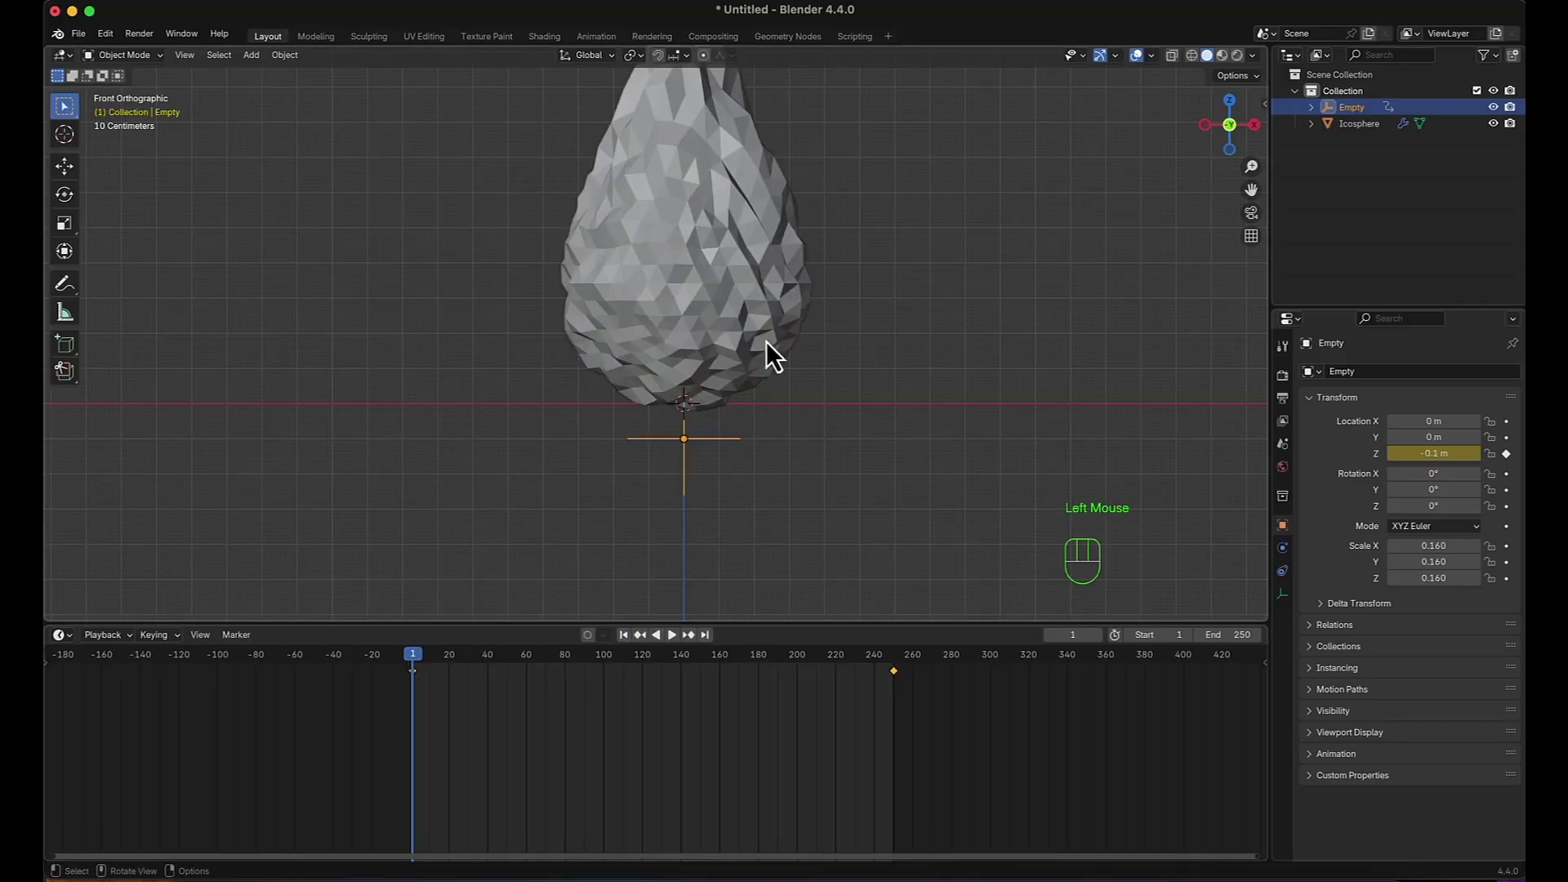
scroll(down, 3)
middle_click(804, 296)
key(space)
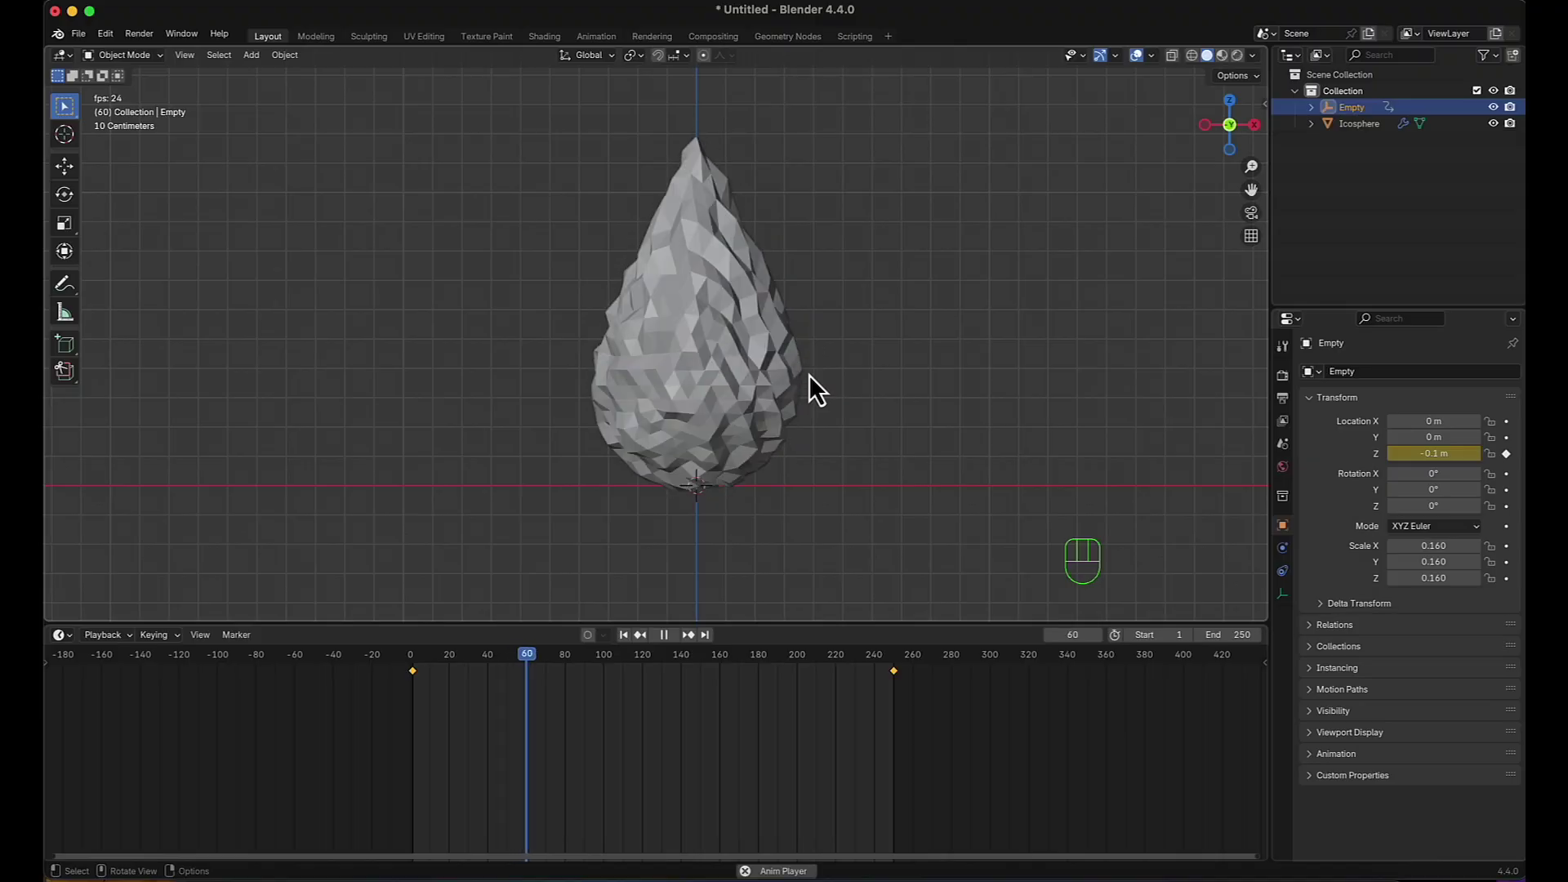
key(space)
click(717, 652)
drag(1433, 451, 1433, 453)
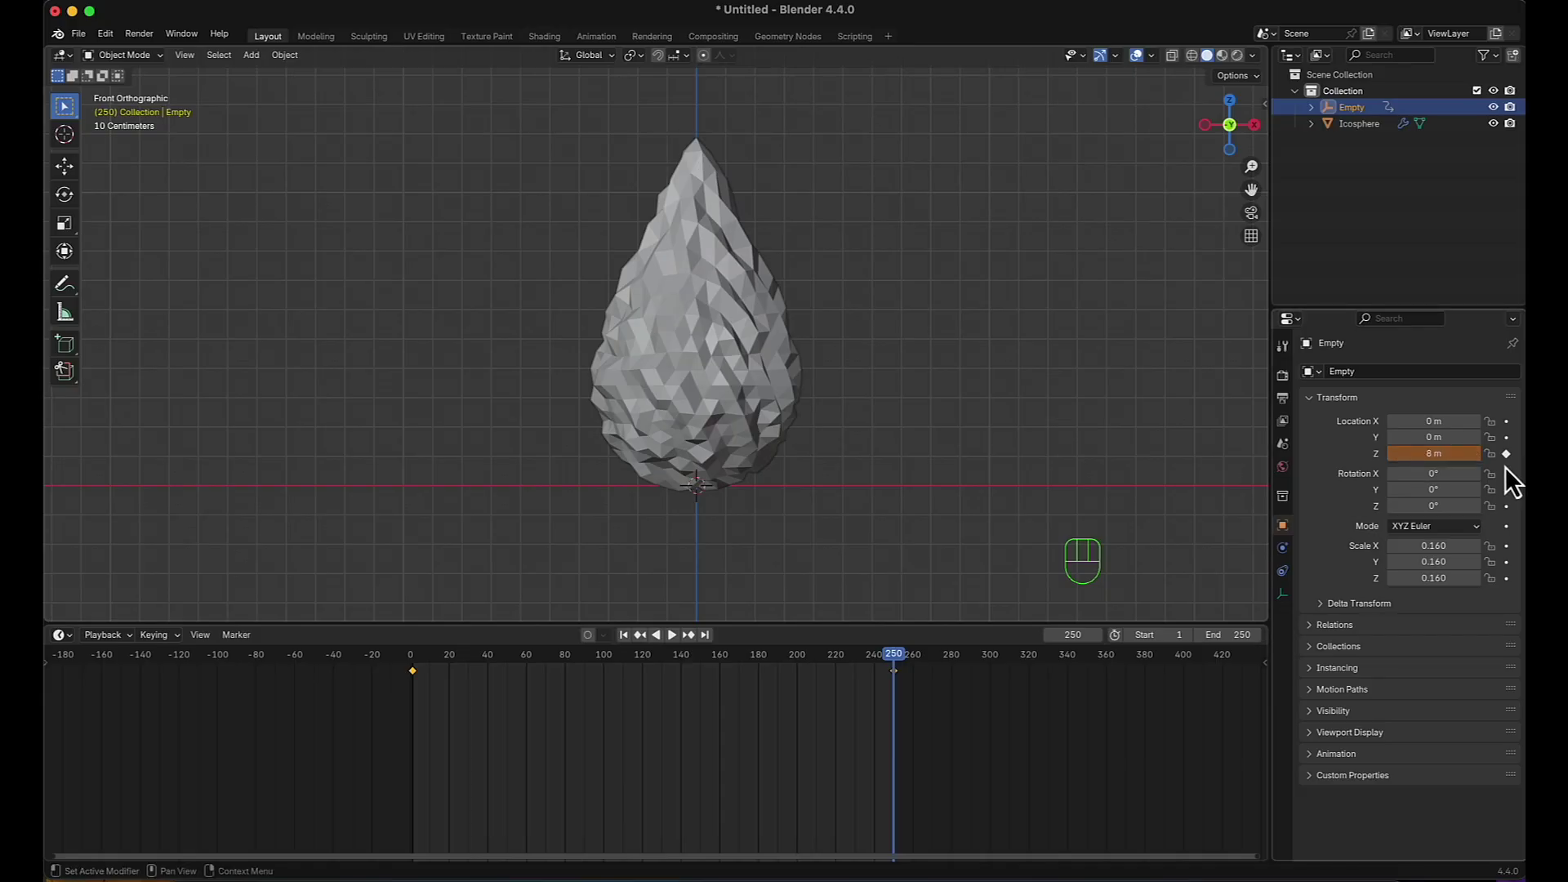
click(1517, 478)
Make the rise Linear interpolation and set the end height to exactly 7 m.
click(1017, 730)
drag(419, 689, 492, 735)
key(space)
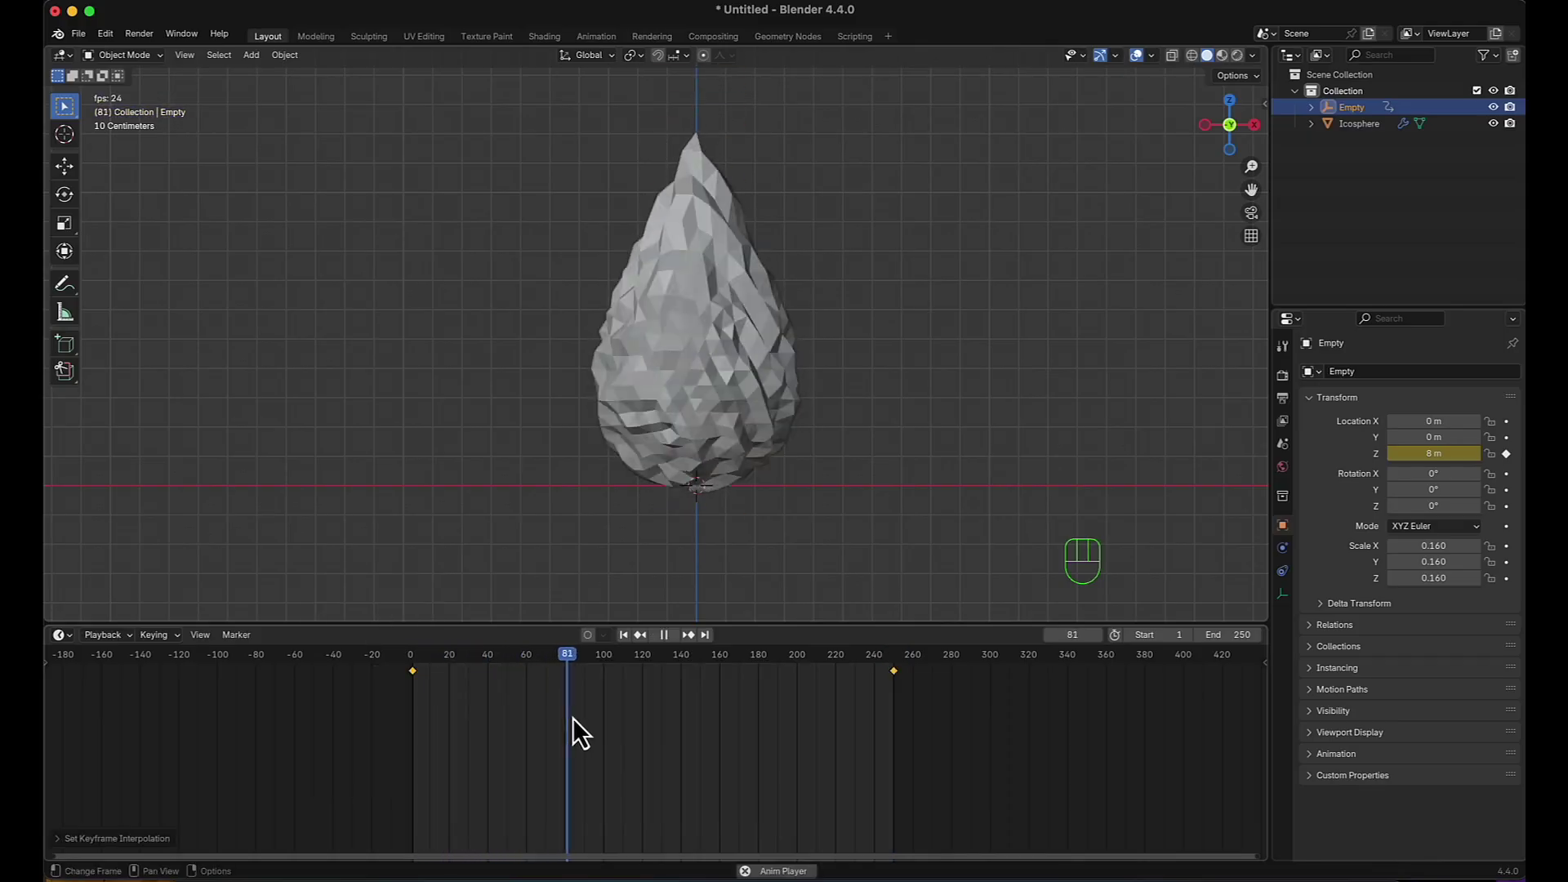
key(space)
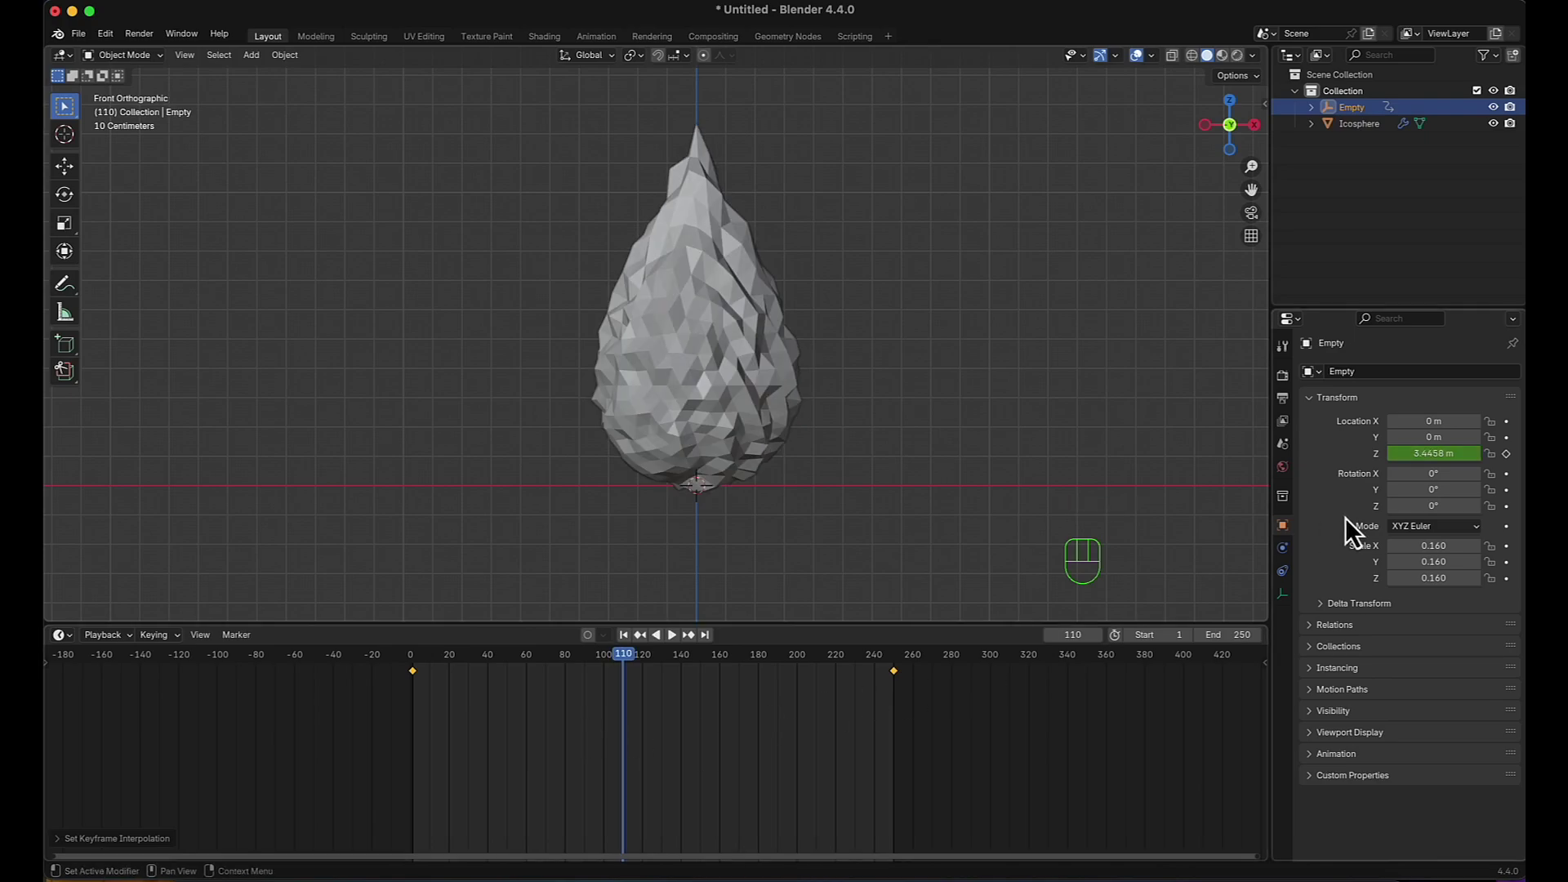
click(715, 651)
drag(1431, 438, 1438, 445)
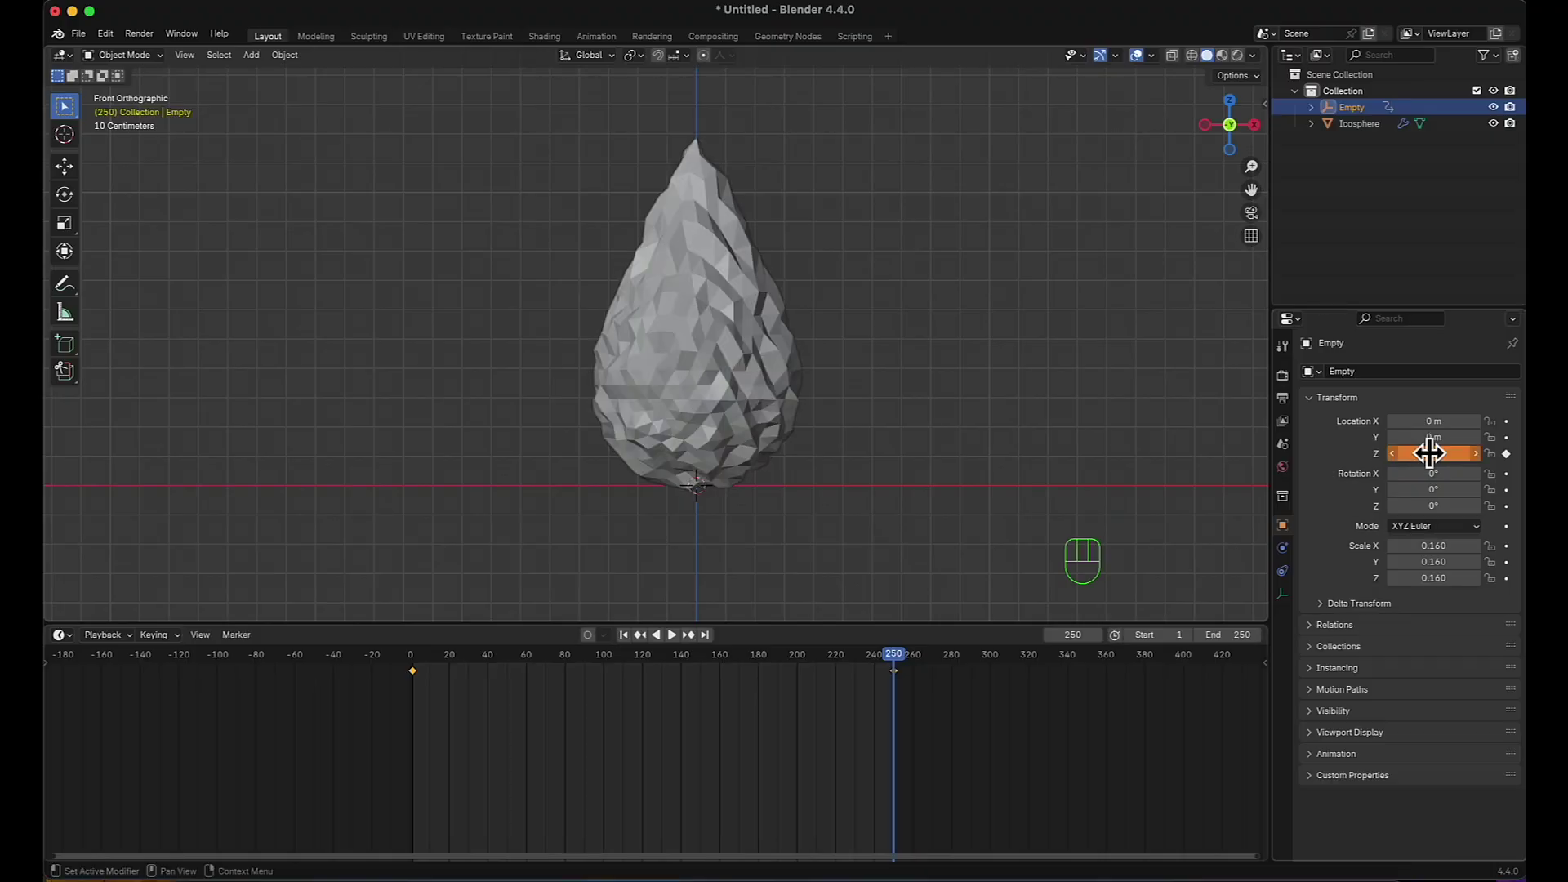
double_click(1514, 467)
Raise the fireball's Subdivision viewport level from 1 to 2 while the animation plays.
key(space)
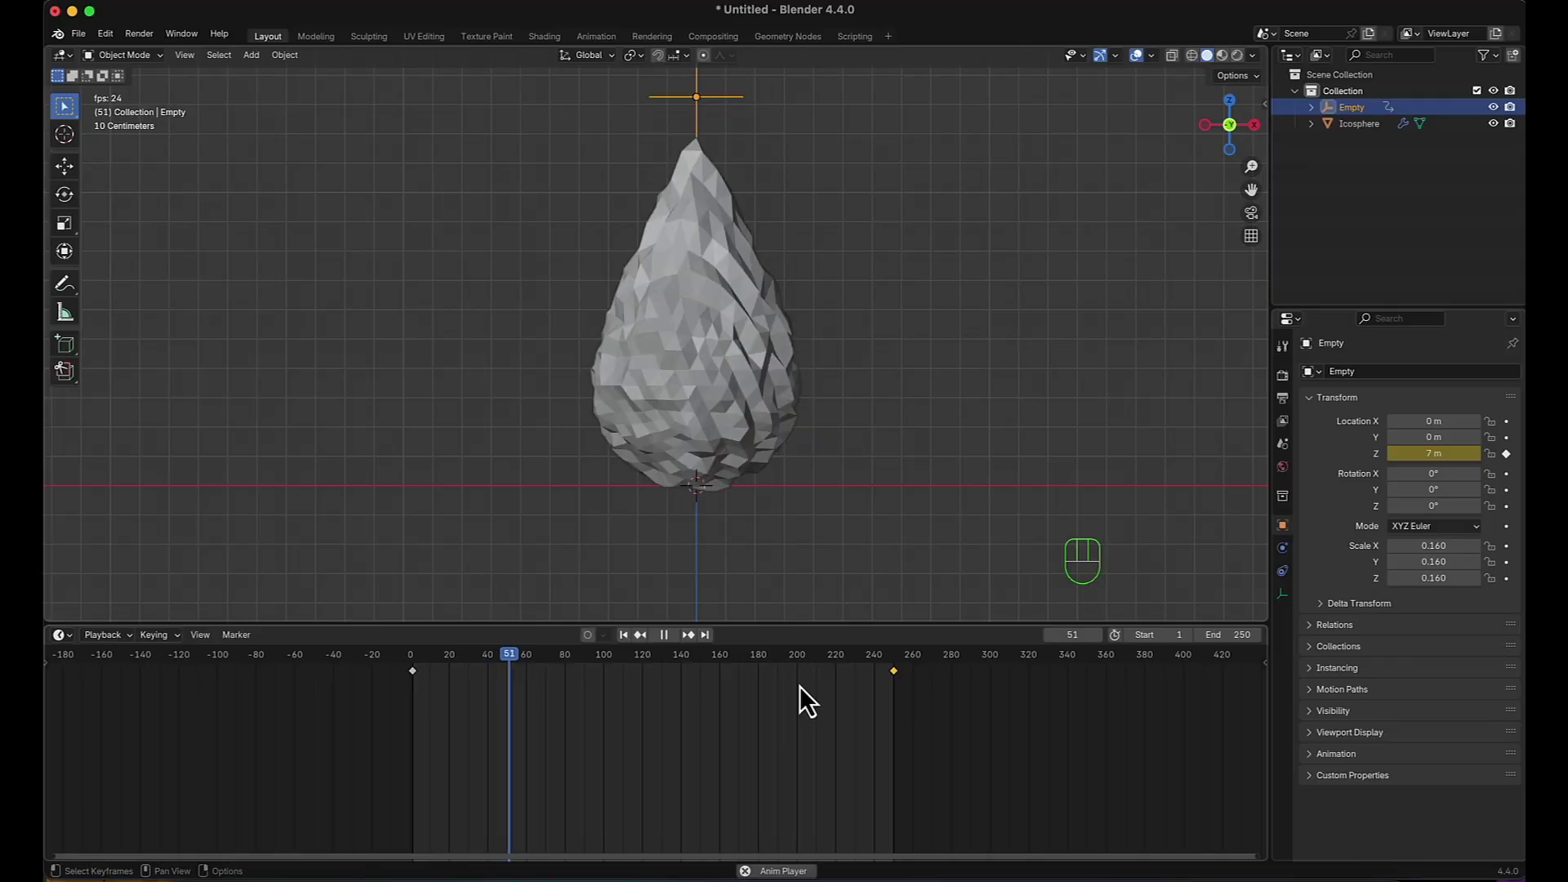
drag(1450, 383, 1262, 440)
key(space)
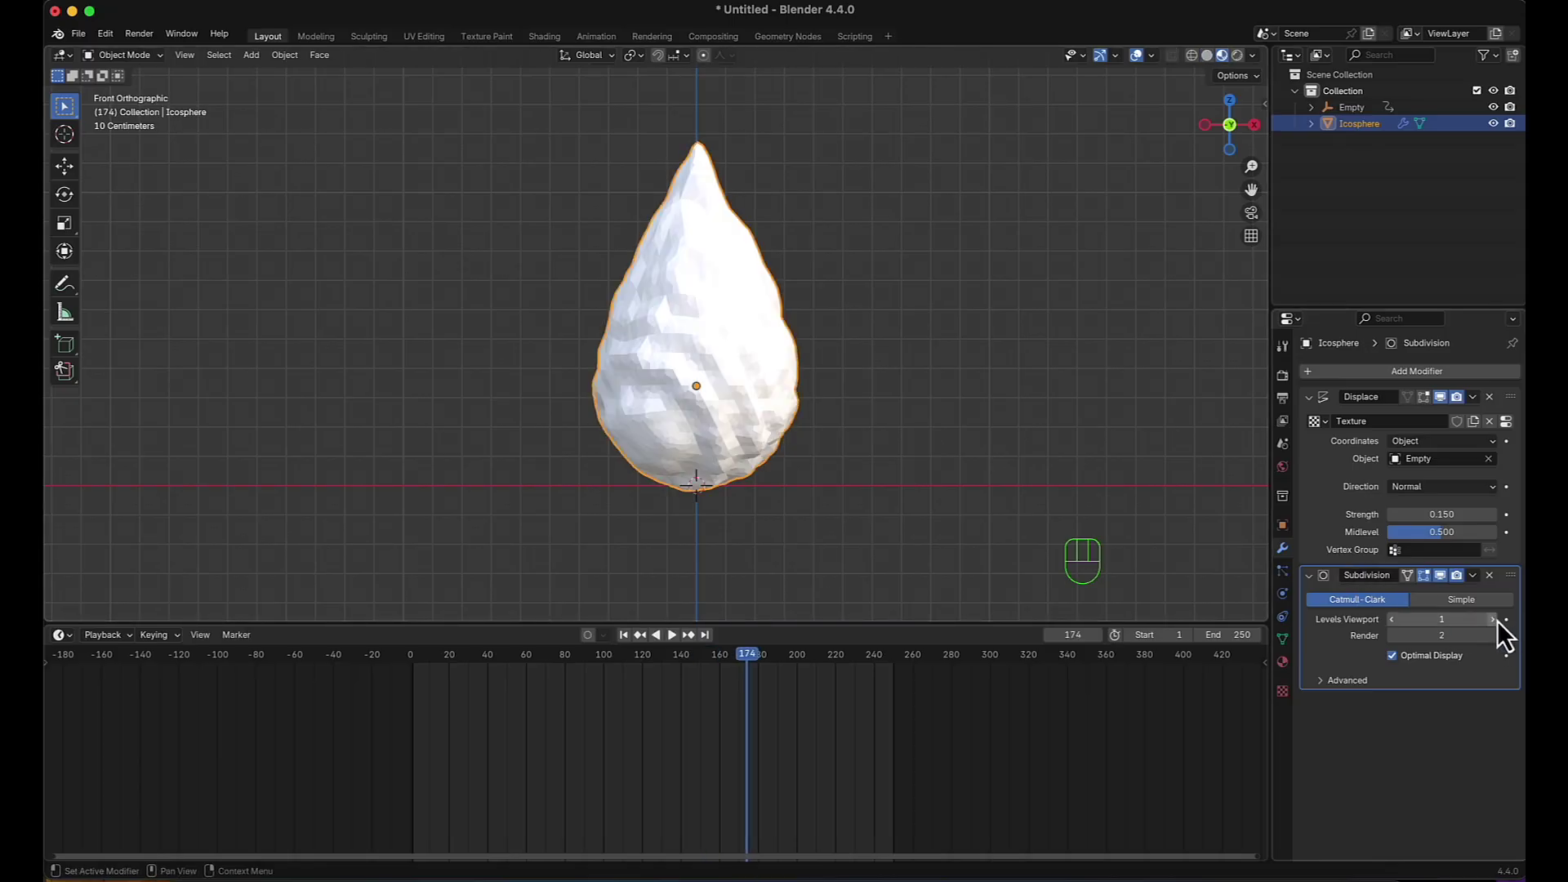
click(1508, 637)
key(space)
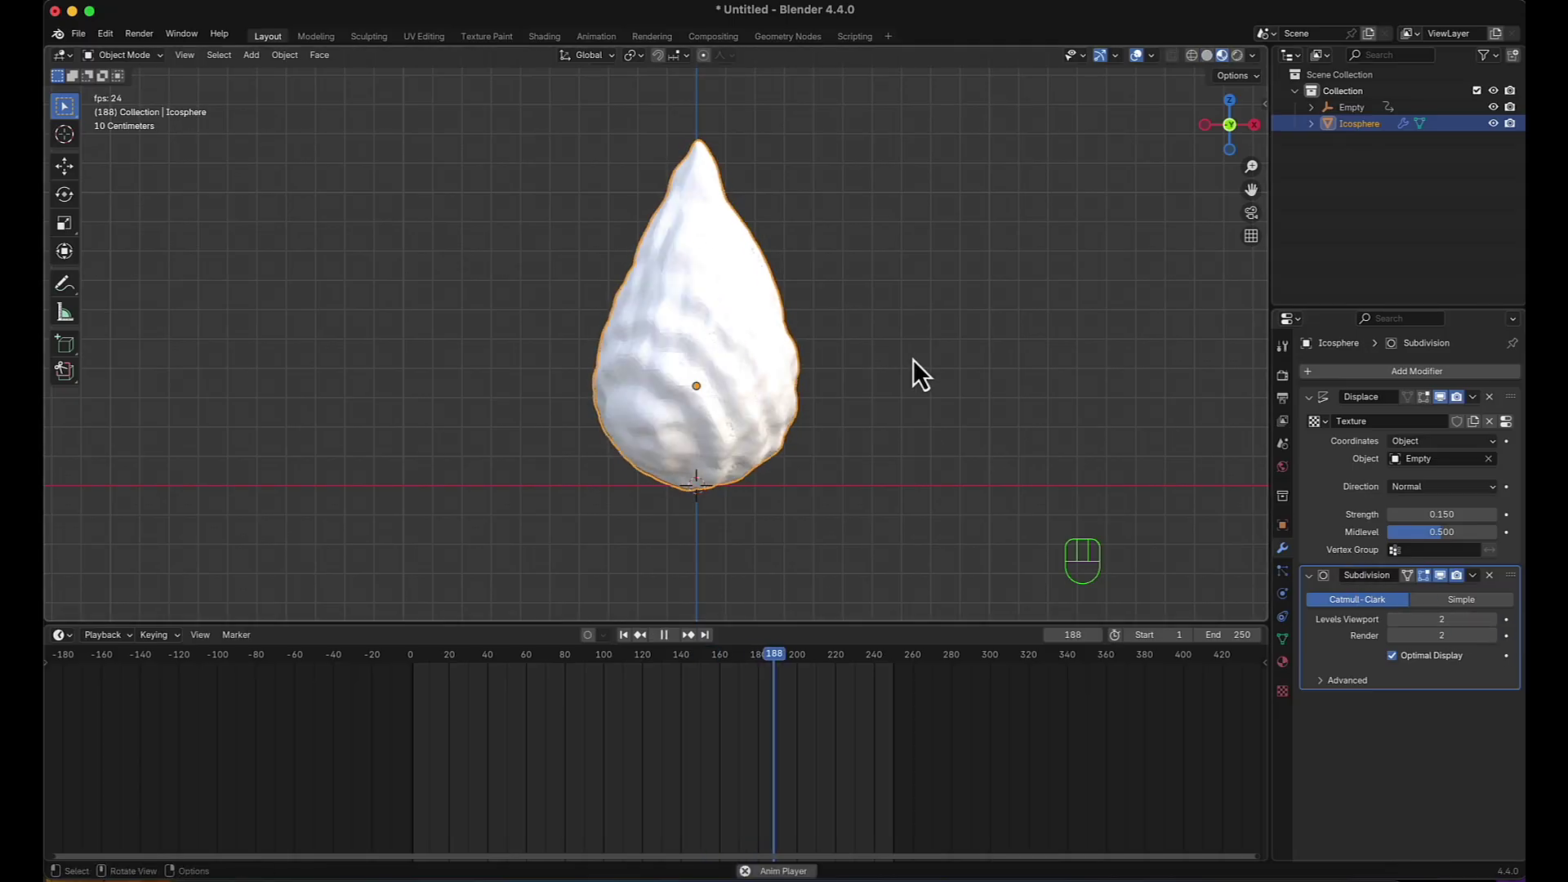
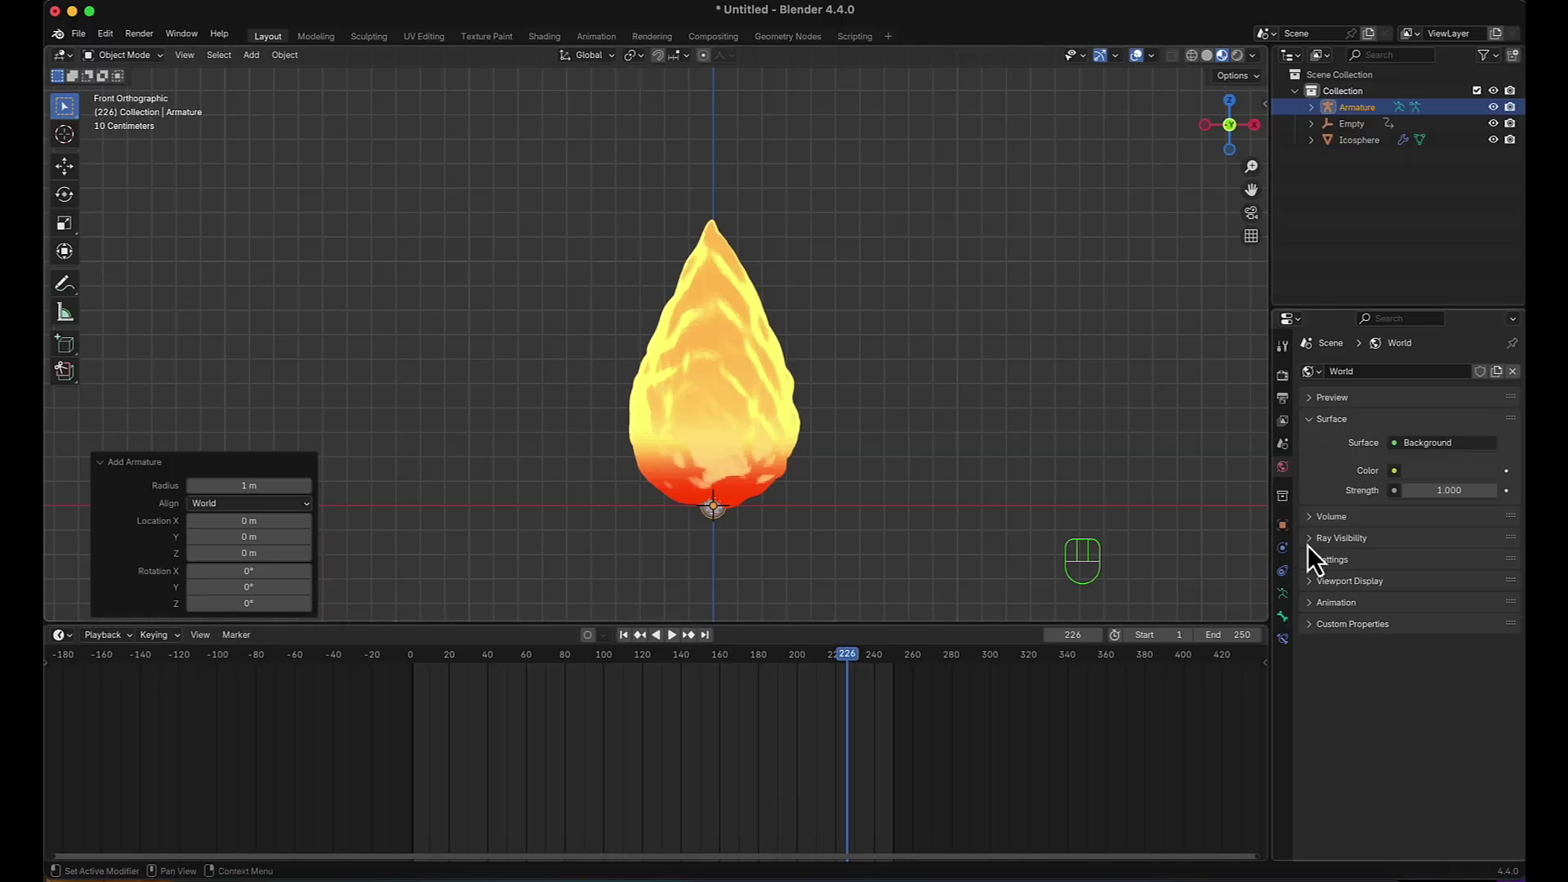
Enable Viewport Display In Front so the armature draws over the fireball.
click(1295, 610)
scroll(down, 3)
click(1320, 642)
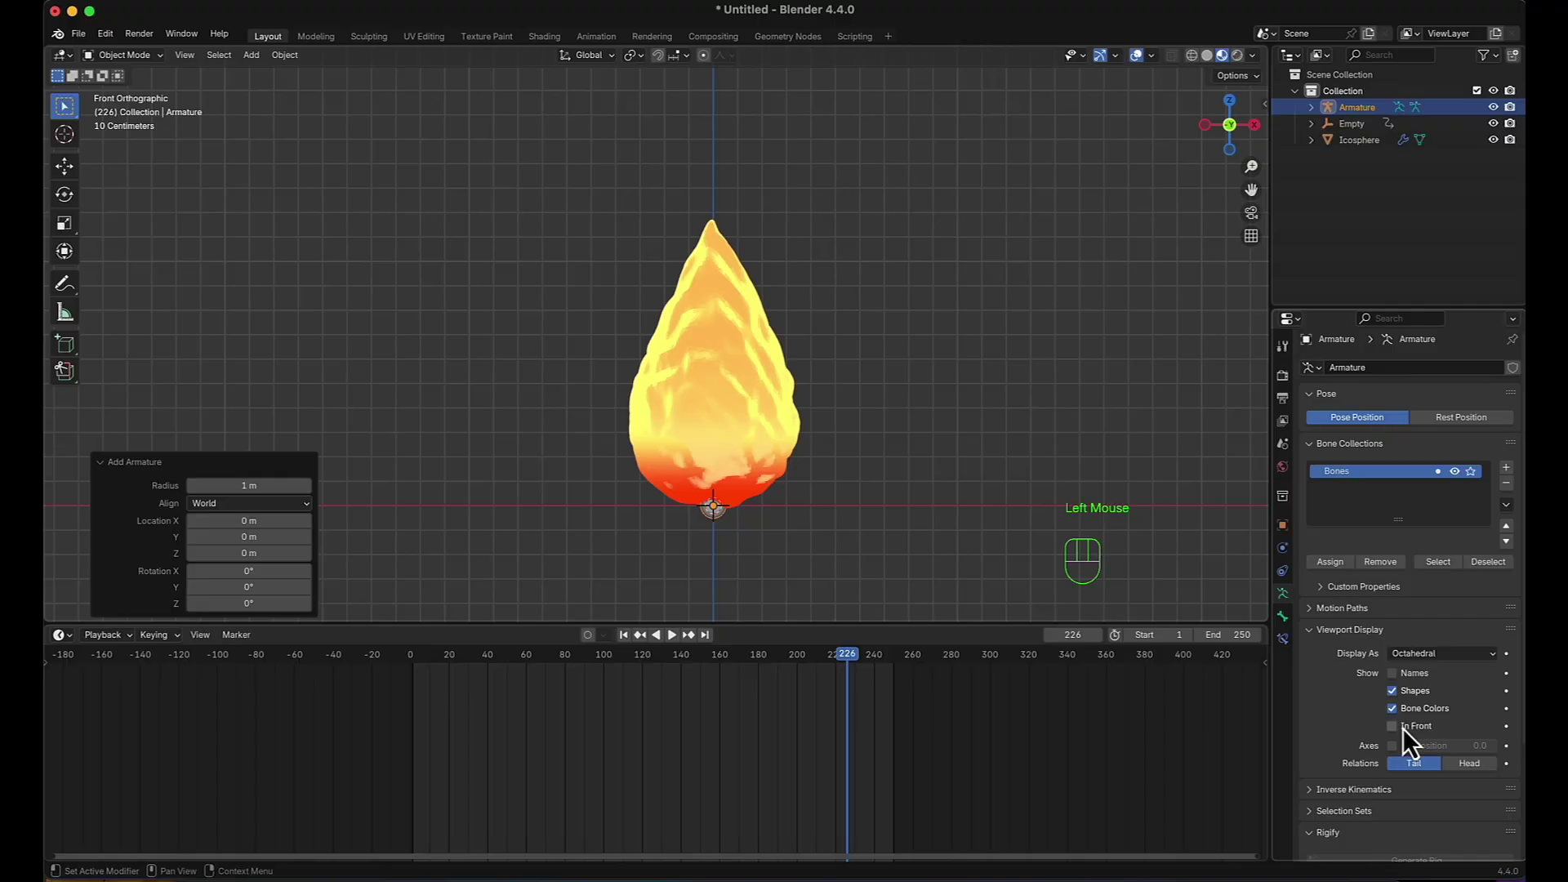
click(1403, 737)
scroll(up, 3)
Subdivide the bone into a chain and bring up the mode pie menu.
drag(798, 397, 812, 439)
click(769, 262)
click(764, 287)
key(Tab)
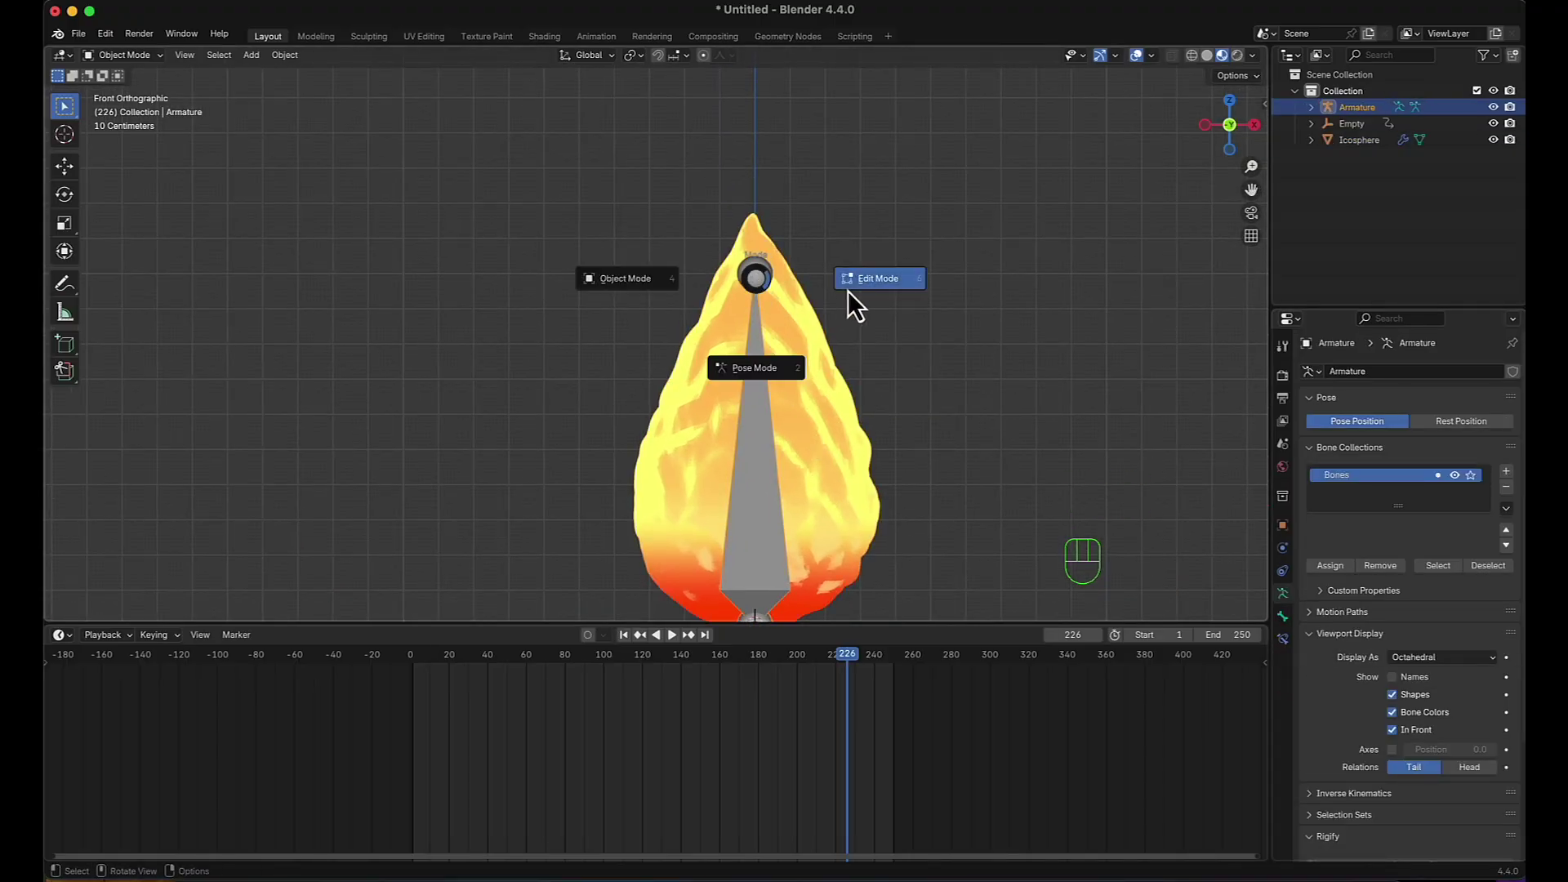
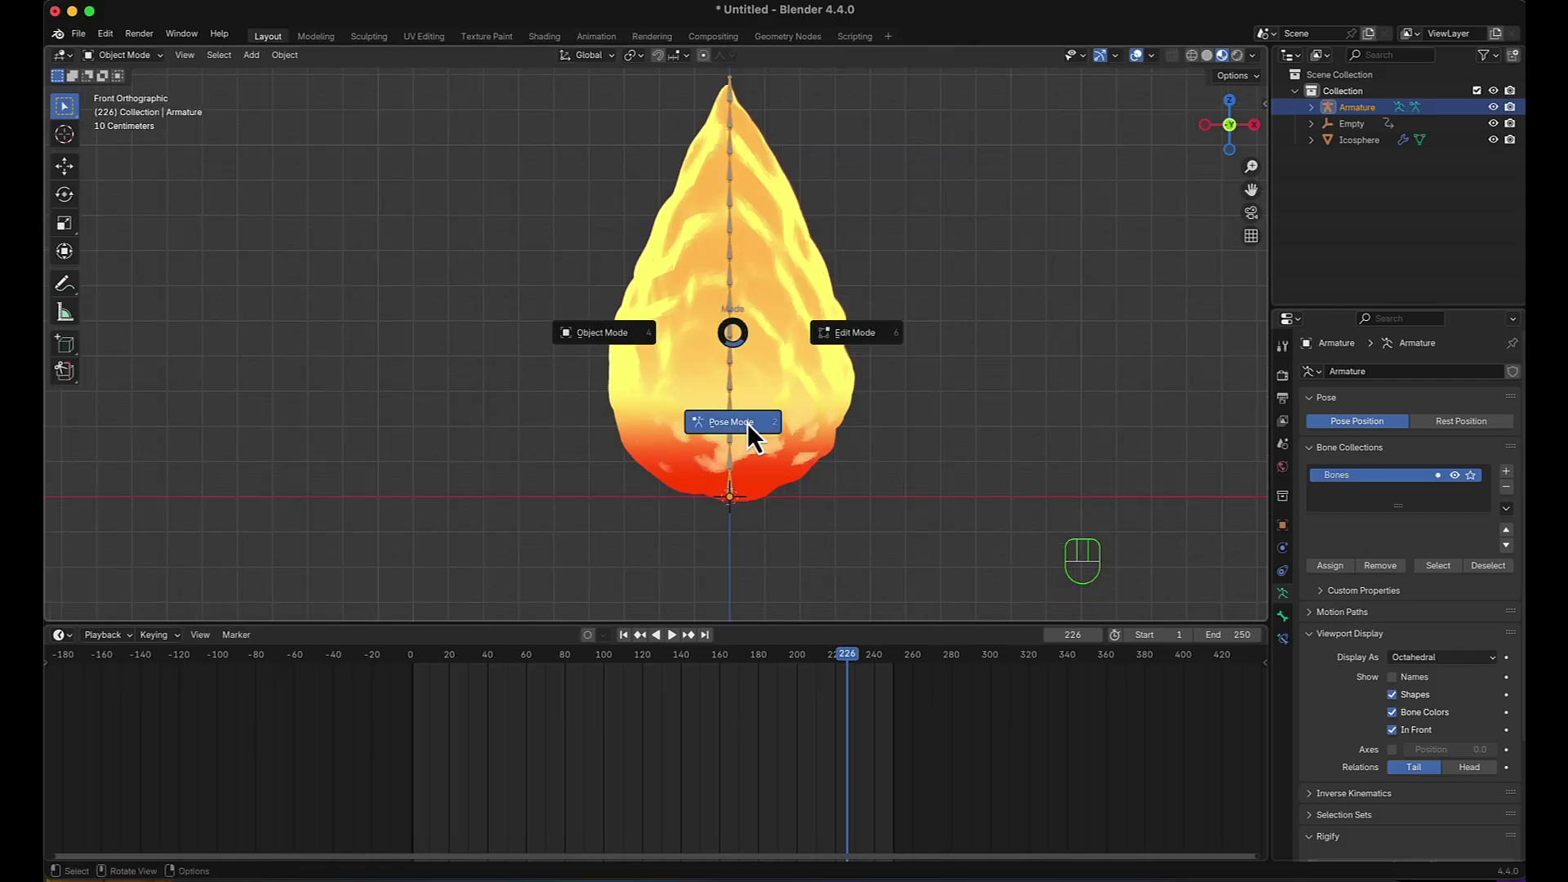
Select the top bone with its neighbour and give the top bone a Damped Track constraint.
middle_click(781, 271)
scroll(up, 3)
middle_click(831, 300)
click(703, 206)
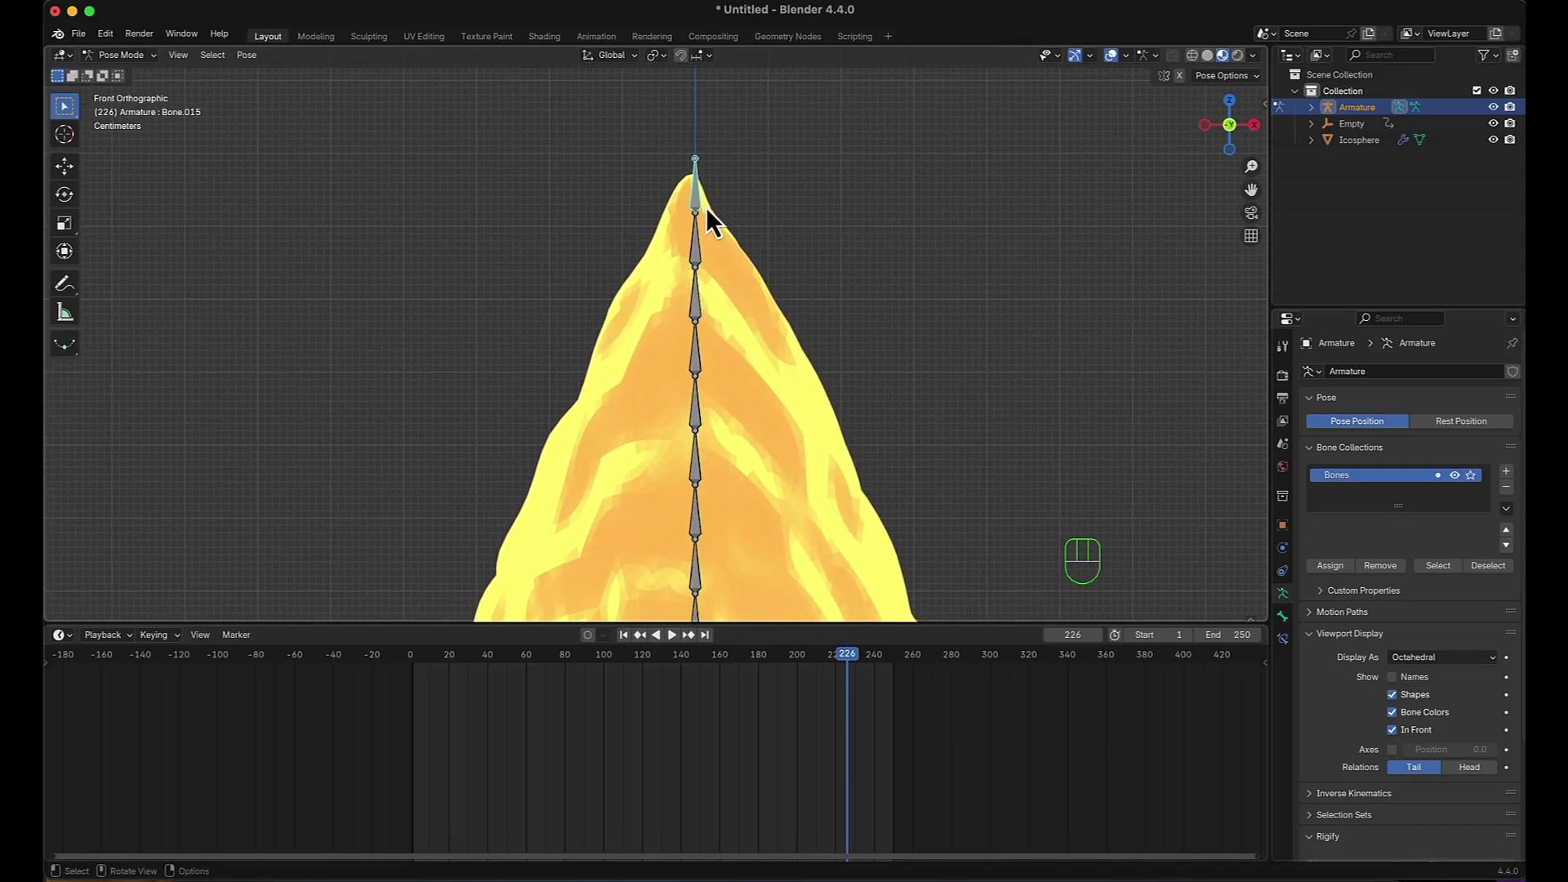
click(849, 217)
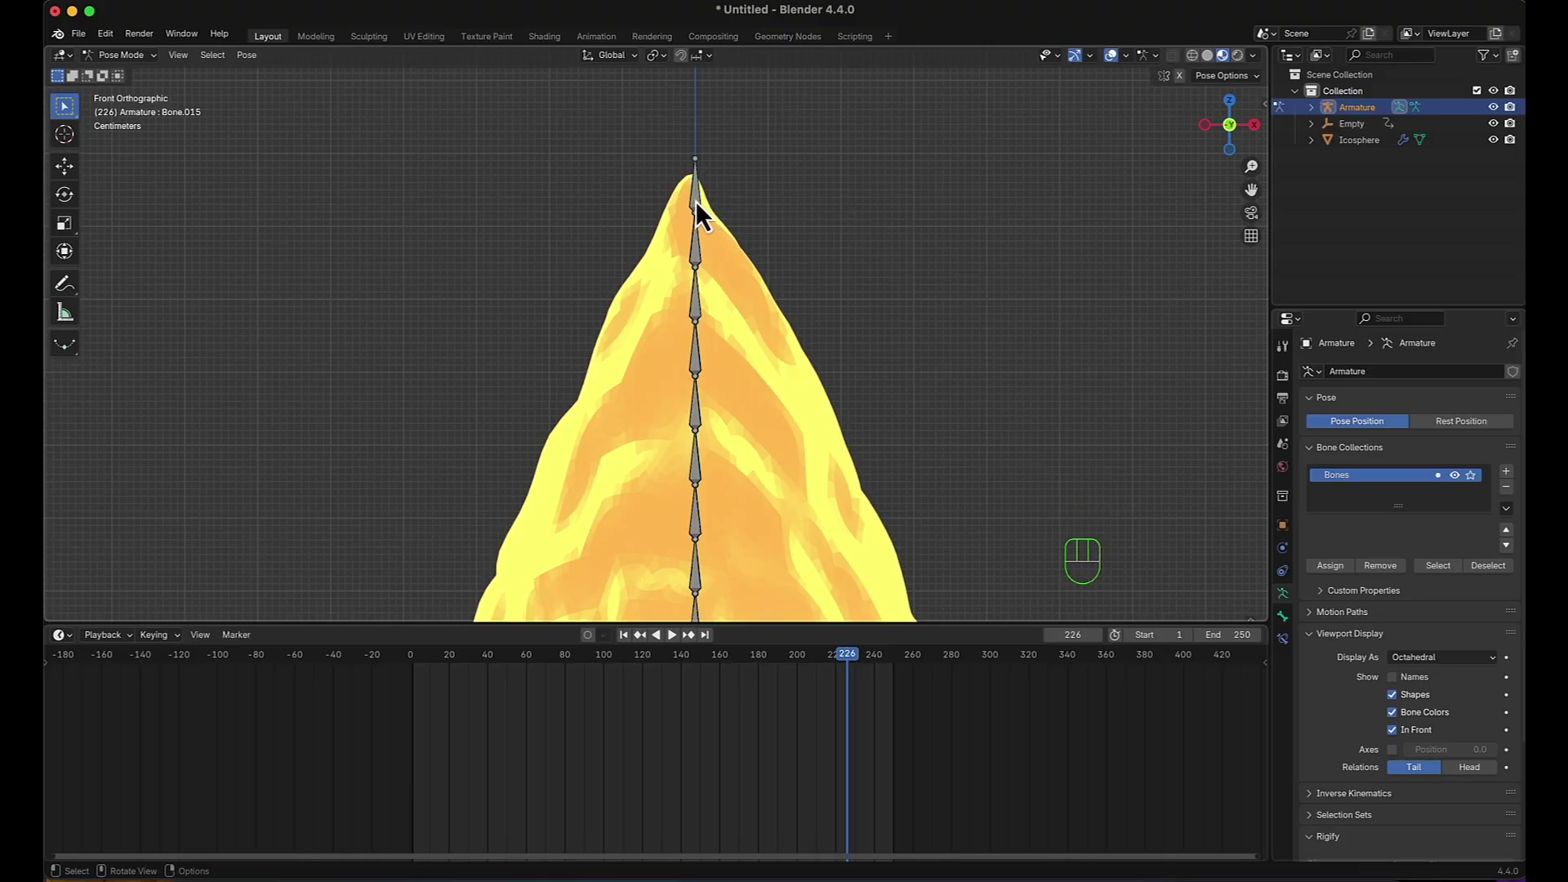
click(702, 214)
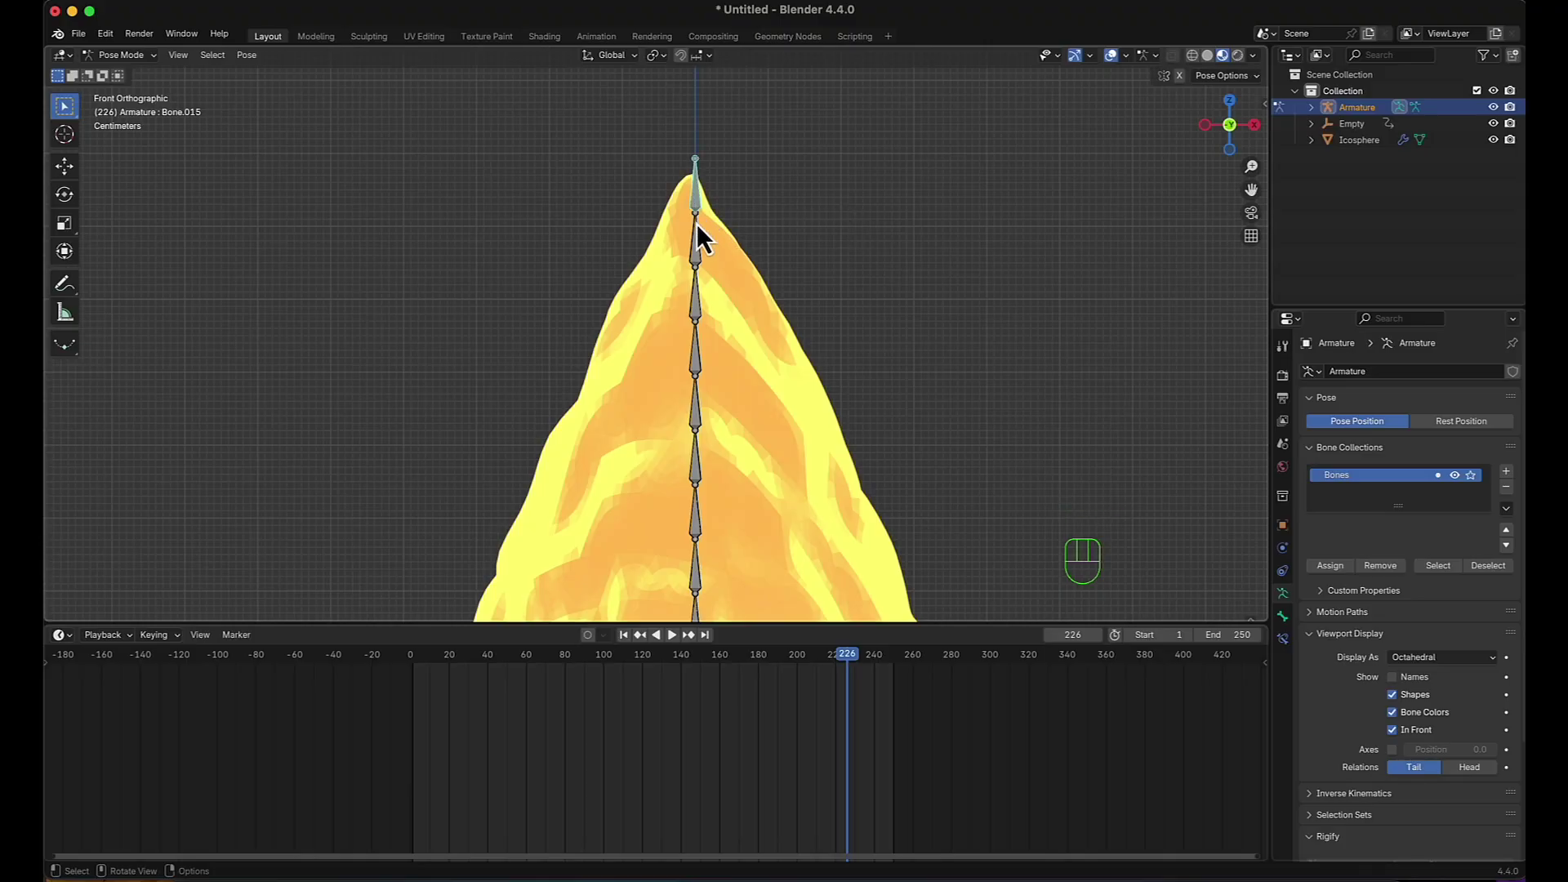
click(703, 263)
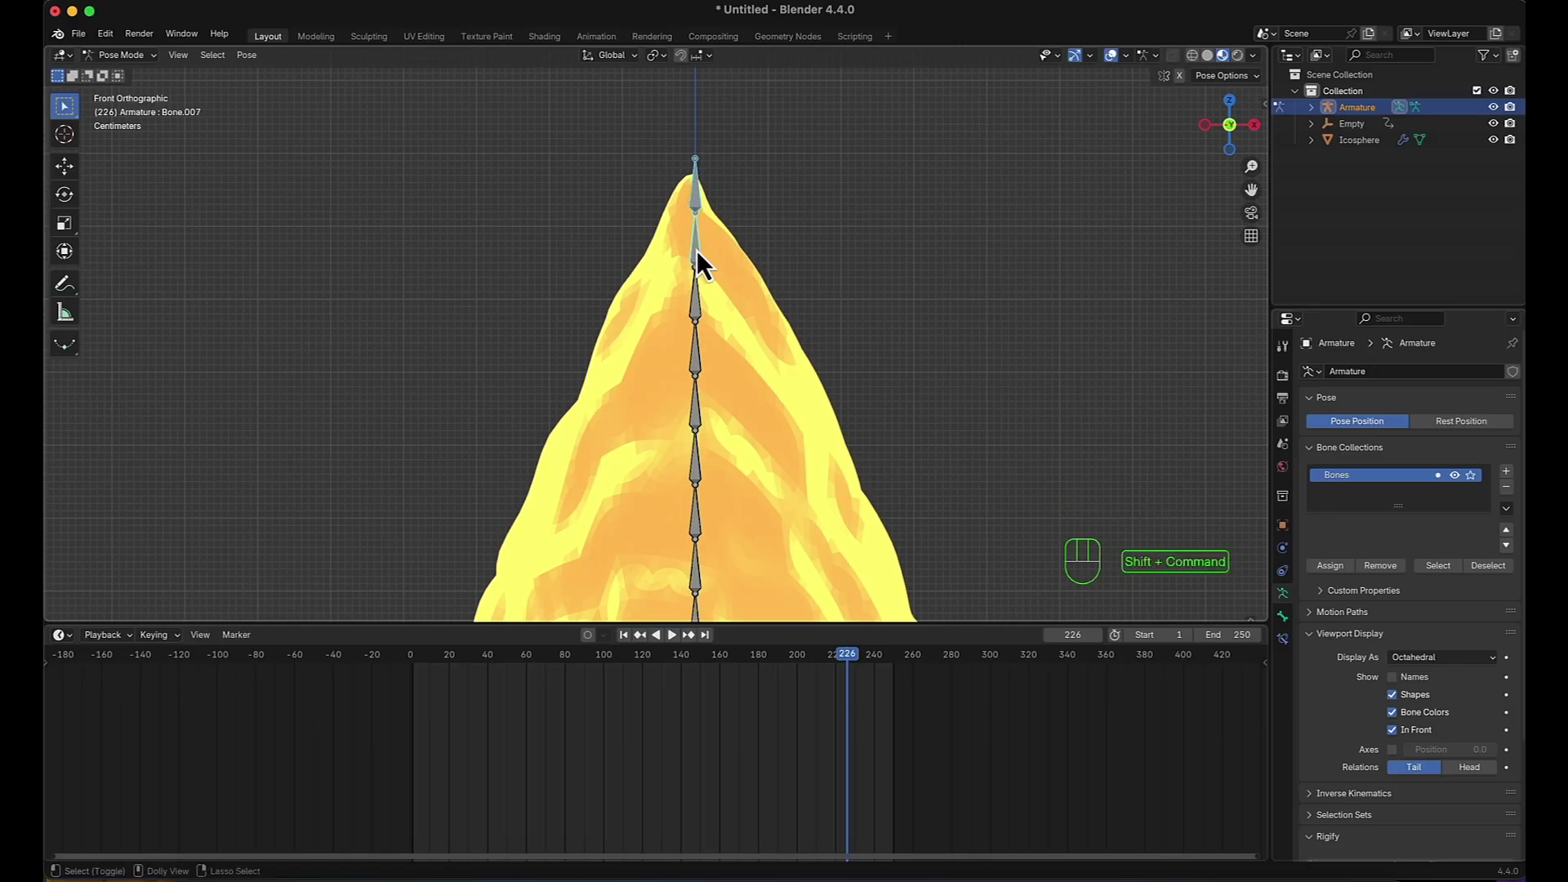
key(shift+super+c)
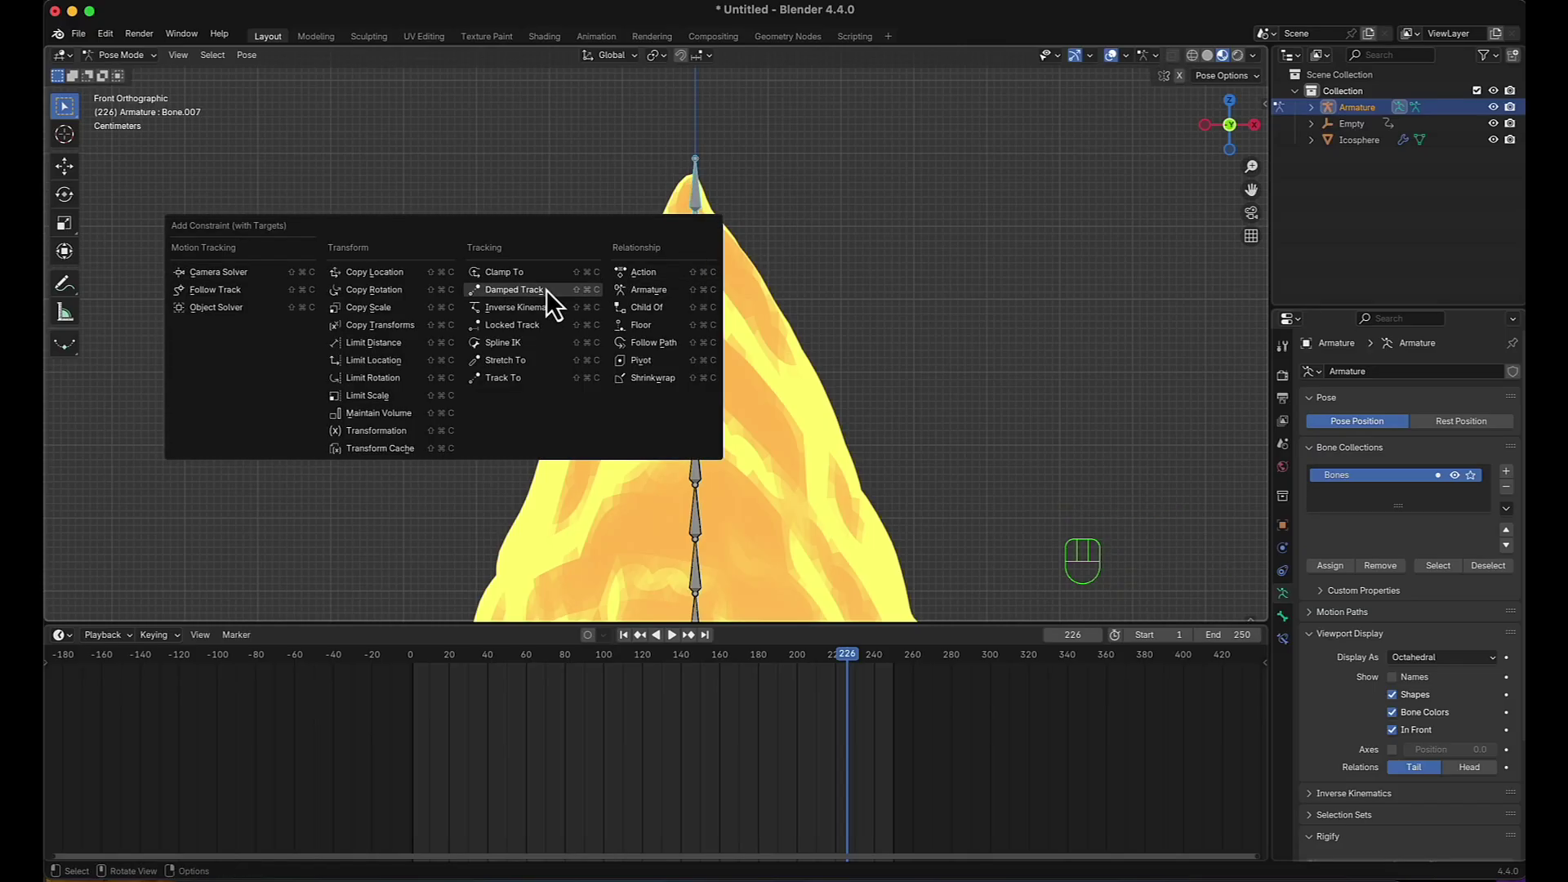
click(707, 268)
Repeat Damped Track on the next bones down the chain, undoing two misplaced ones.
click(706, 319)
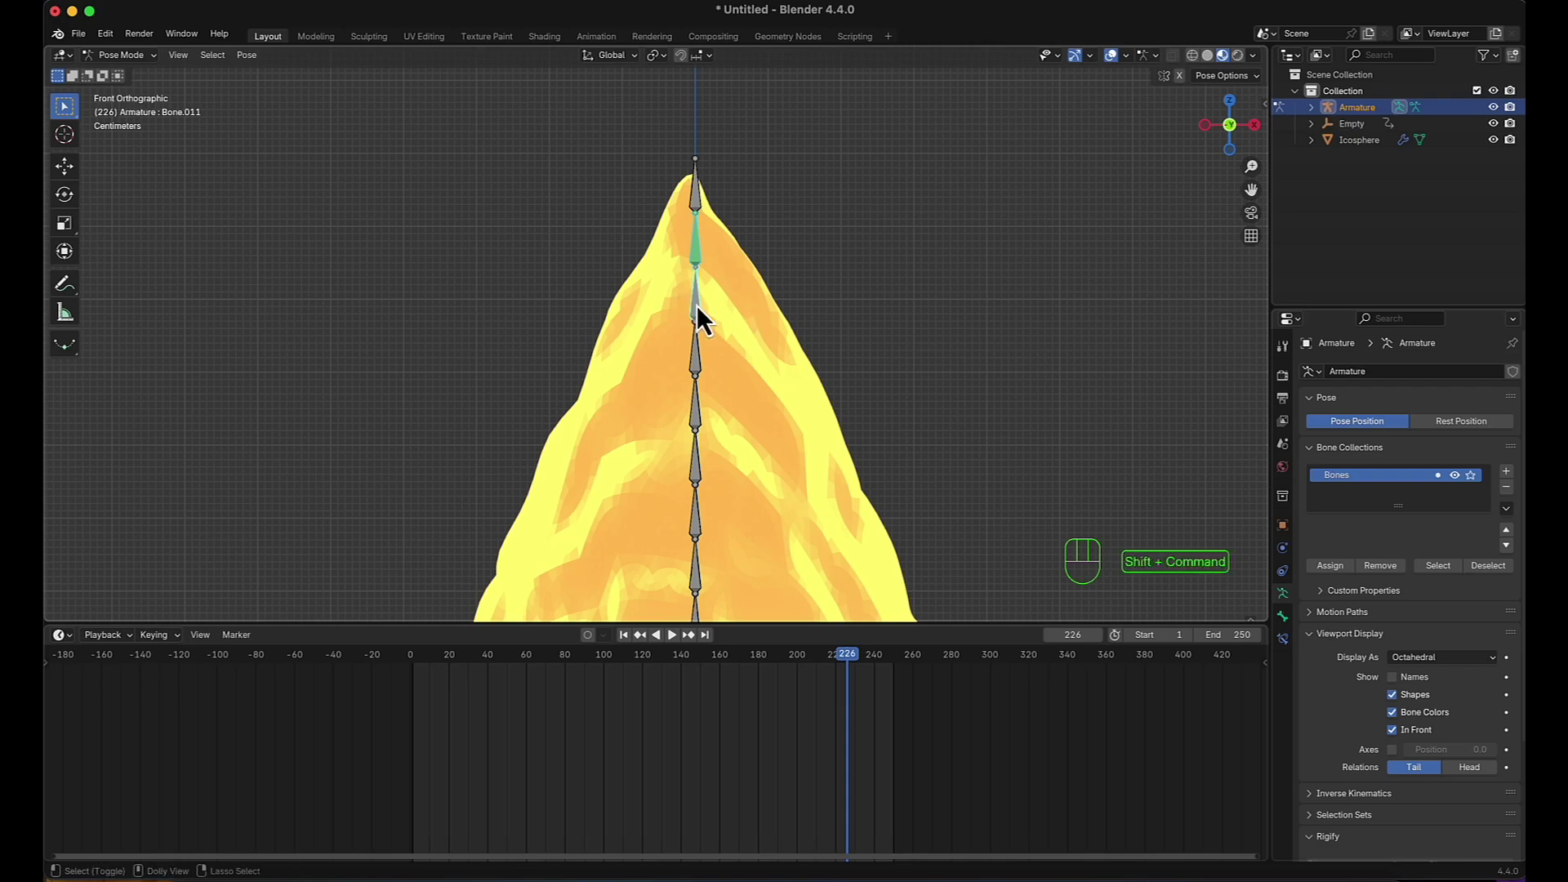
key(shift+super+c)
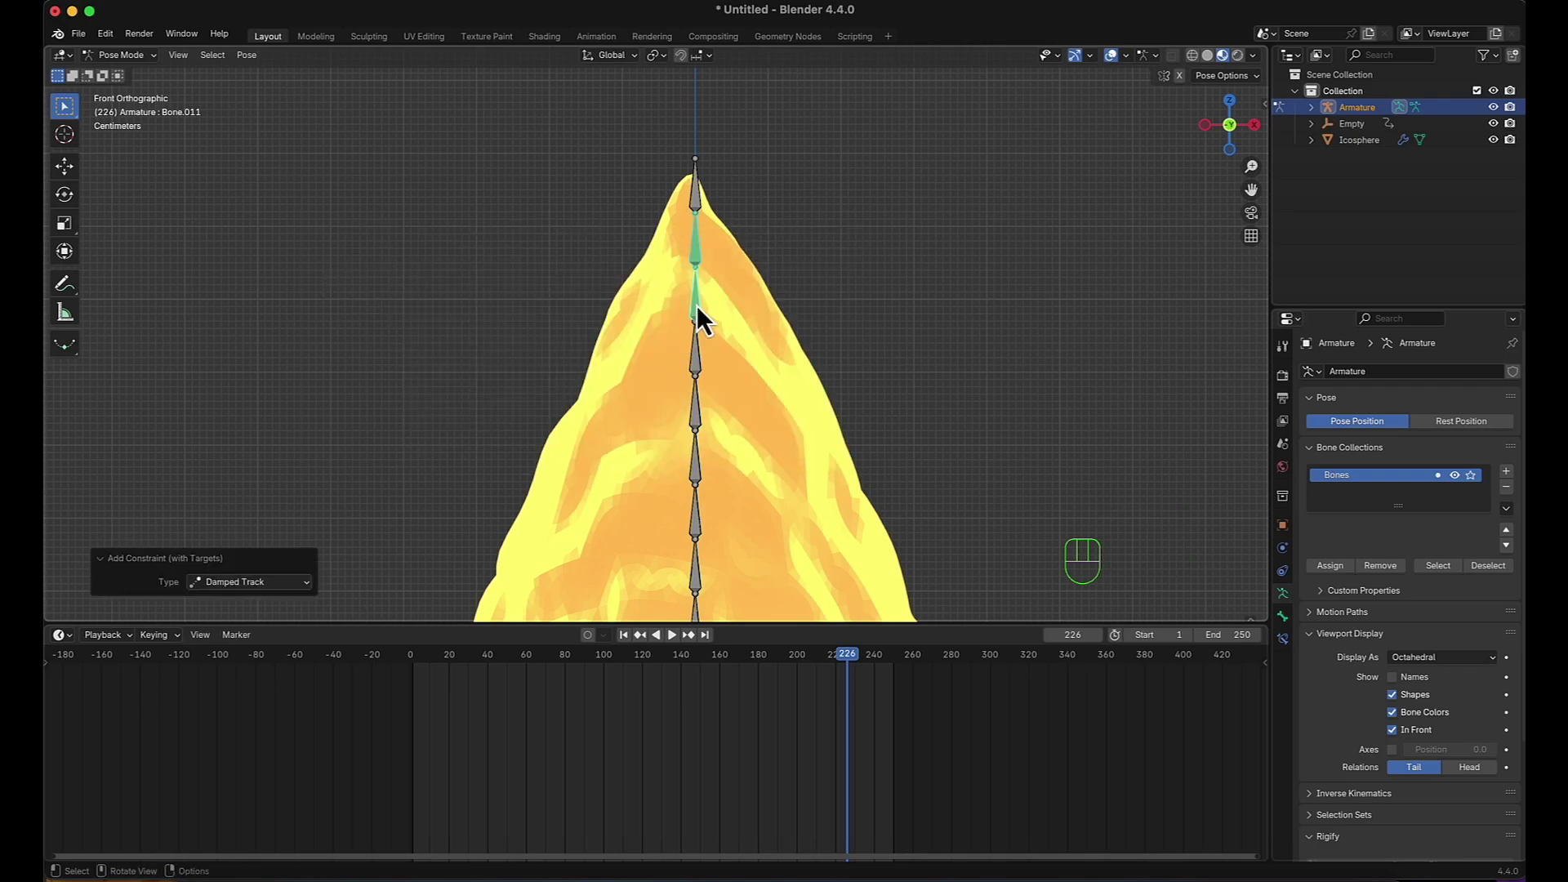
click(705, 328)
click(703, 365)
key(shift+super+c)
click(701, 422)
click(704, 469)
key(shift+super+c)
middle_click(736, 472)
key(super+z)
key(super+z)
Redo the Damped Track constraints pair by pair on the upper and middle bones.
click(700, 262)
key(shift+super+c)
drag(697, 321, 700, 325)
click(697, 374)
key(shift+super+c)
drag(695, 363, 700, 380)
key(shift+super+c)
middle_click(758, 290)
click(735, 264)
click(736, 316)
key(shift+super+c)
click(734, 370)
key(shift+super+c)
key(shift+super+c)
click(731, 468)
key(shift+super+c)
Add Damped Track constraints to the lower bones, leaving the base bone without one.
middle_click(749, 447)
drag(715, 298, 716, 333)
key(shift+super+c)
click(714, 352)
key(shift+super+c)
key(shift+super+c)
click(717, 449)
double_click(718, 498)
key(shift+super+c)
click(718, 547)
key(shift+super+c)
key(super+z)
Inspect the constrained chain in the viewport and jump the playhead back to frame 1.
scroll(down, 3)
middle_click(765, 454)
scroll(up, 3)
middle_click(698, 441)
click(695, 528)
key(r)
key(super+z)
scroll(down, 3)
middle_click(751, 415)
click(633, 651)
scroll(up, 3)
middle_click(729, 496)
scroll(up, 3)
drag(756, 496, 741, 455)
click(749, 473)
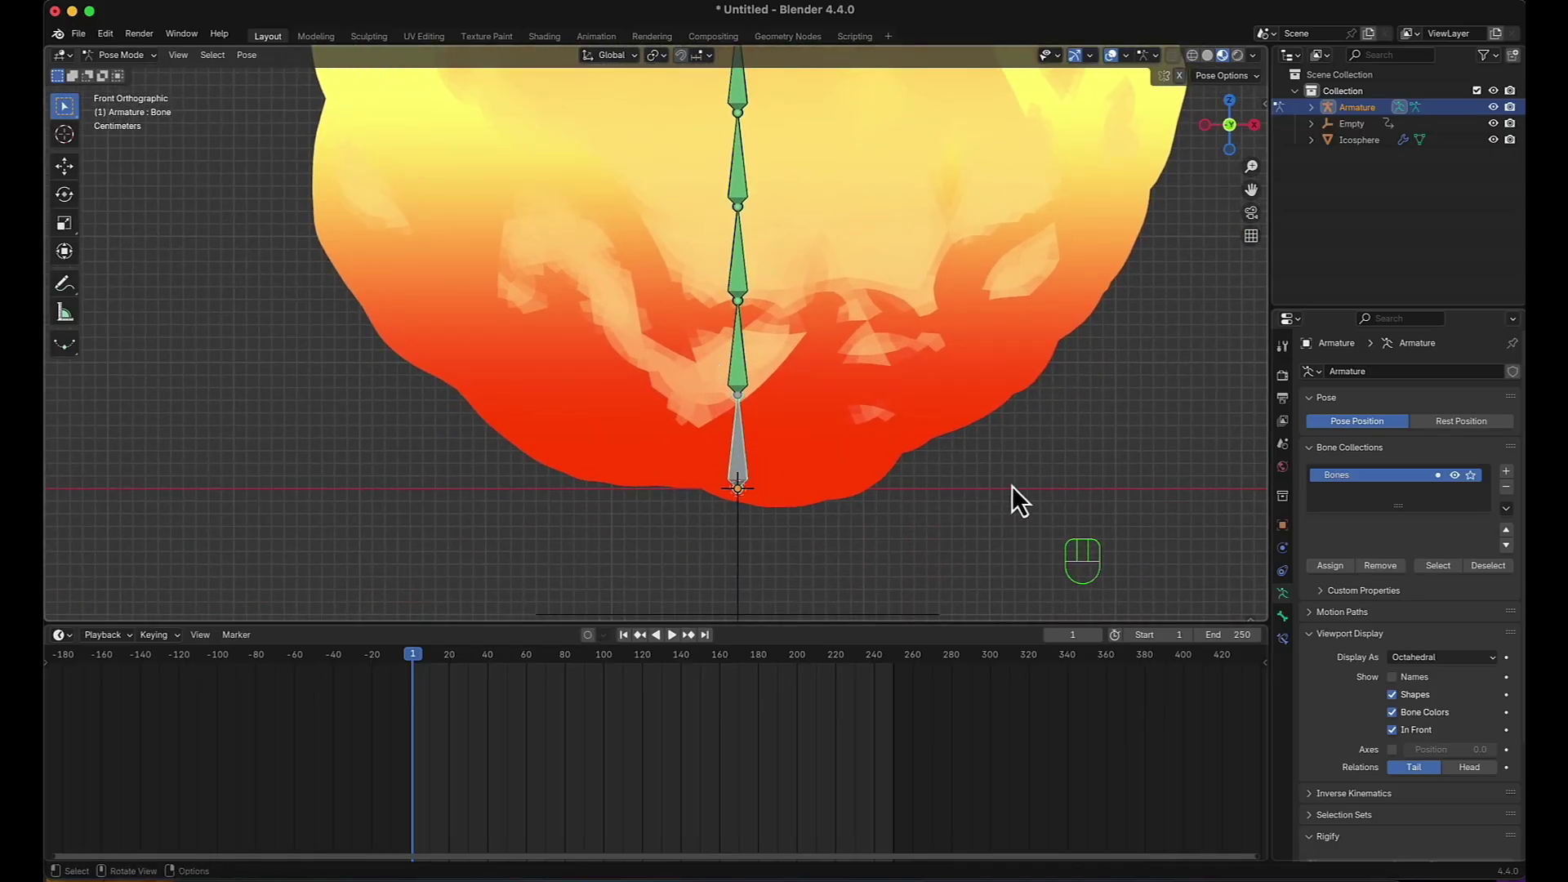
Switch the bottom bone to Euler rotation and keyframe its Z rotation at 0° on frame 1.
click(1292, 641)
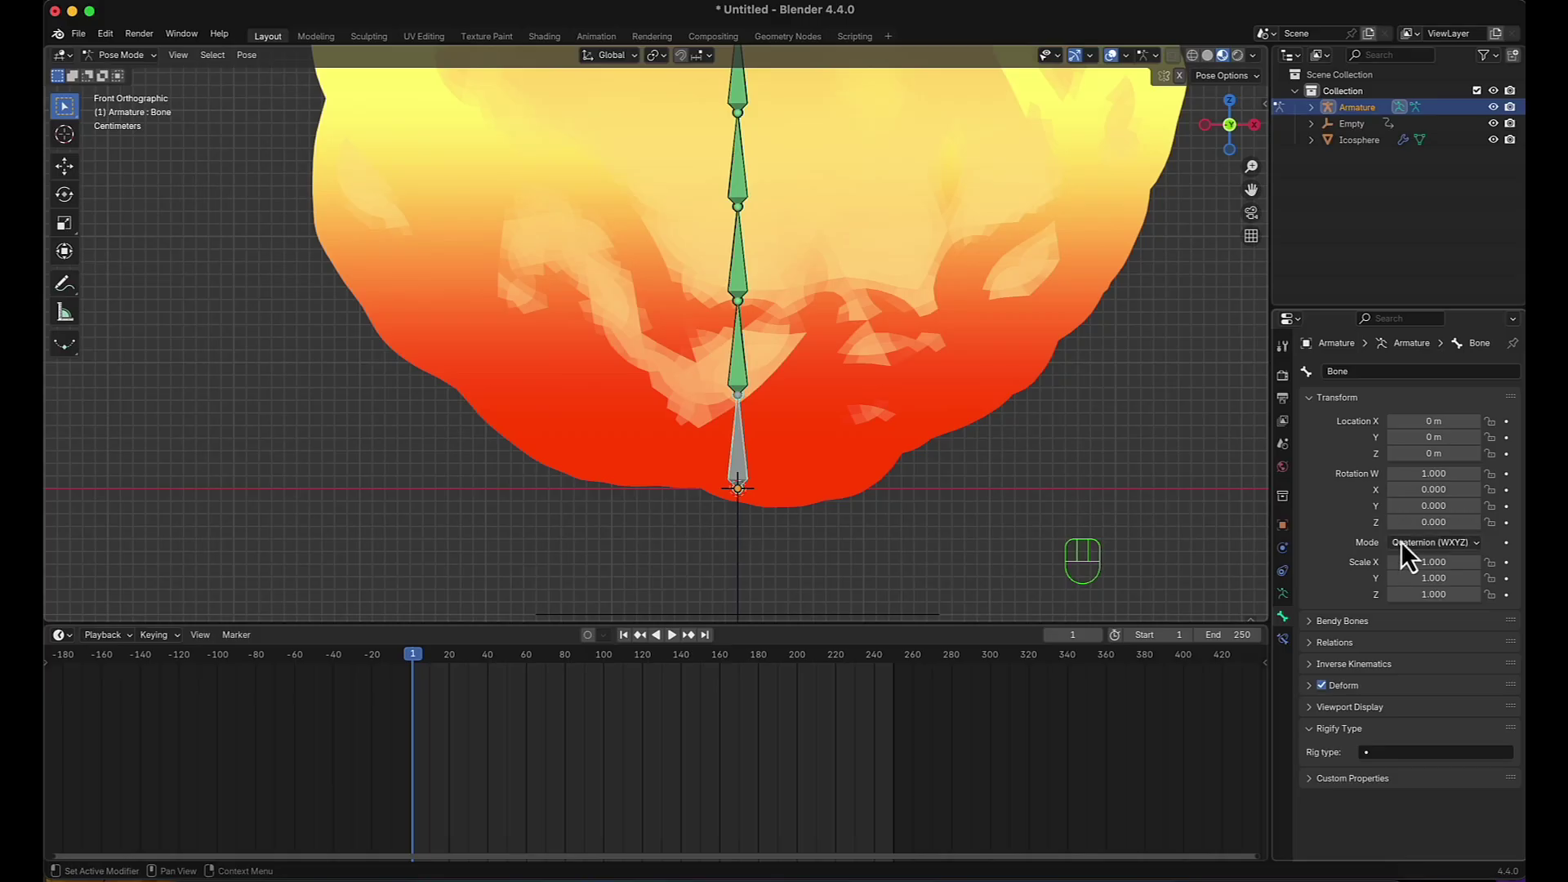
click(1454, 563)
drag(1454, 562, 1410, 571)
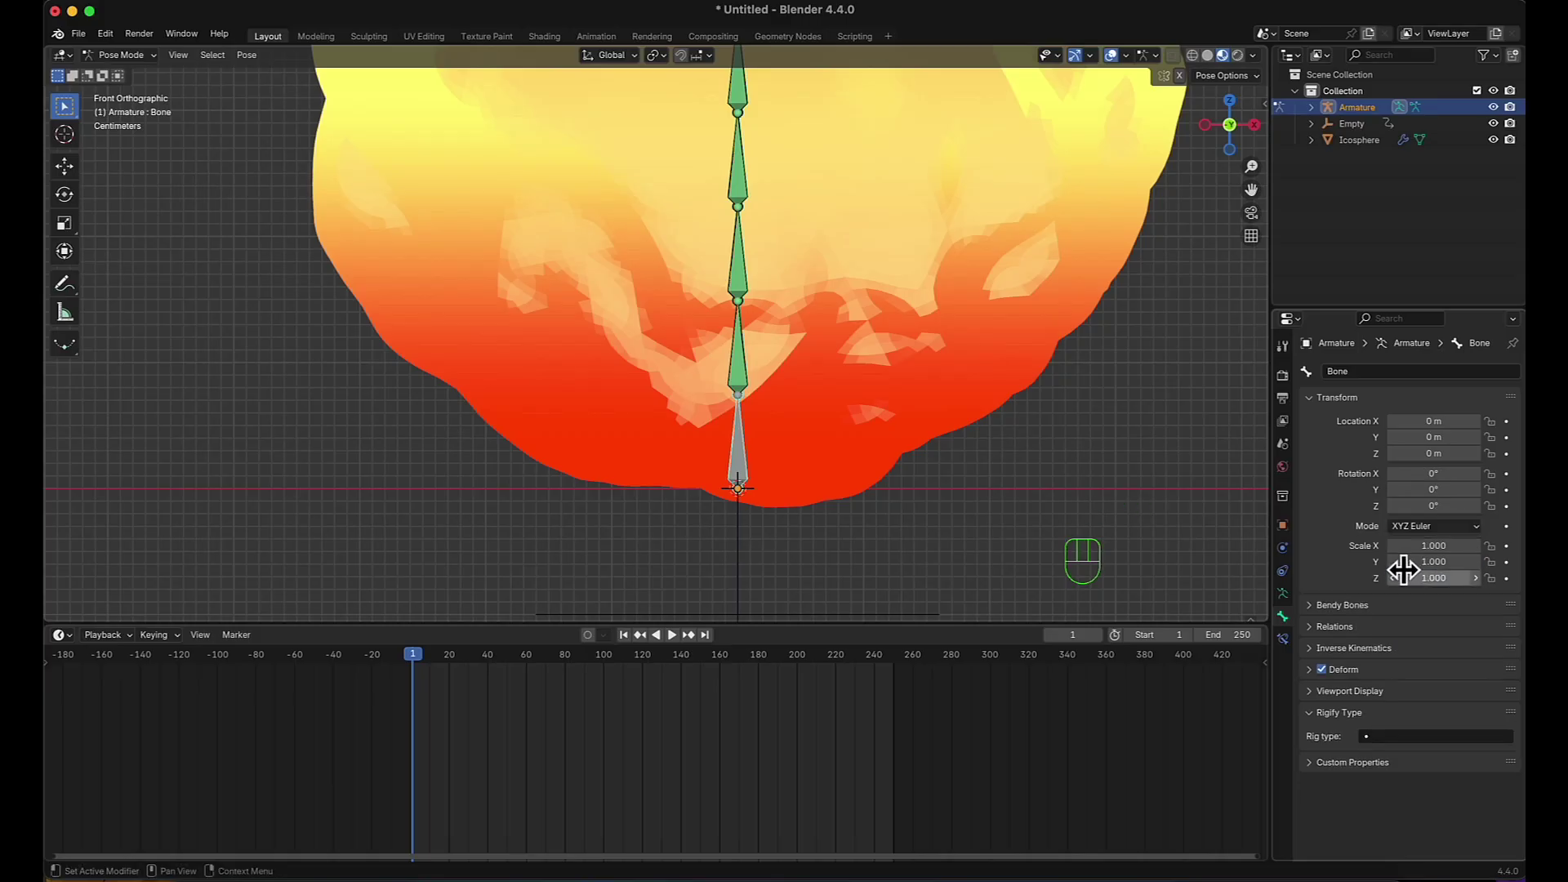
click(1439, 501)
key(super+z)
click(1517, 522)
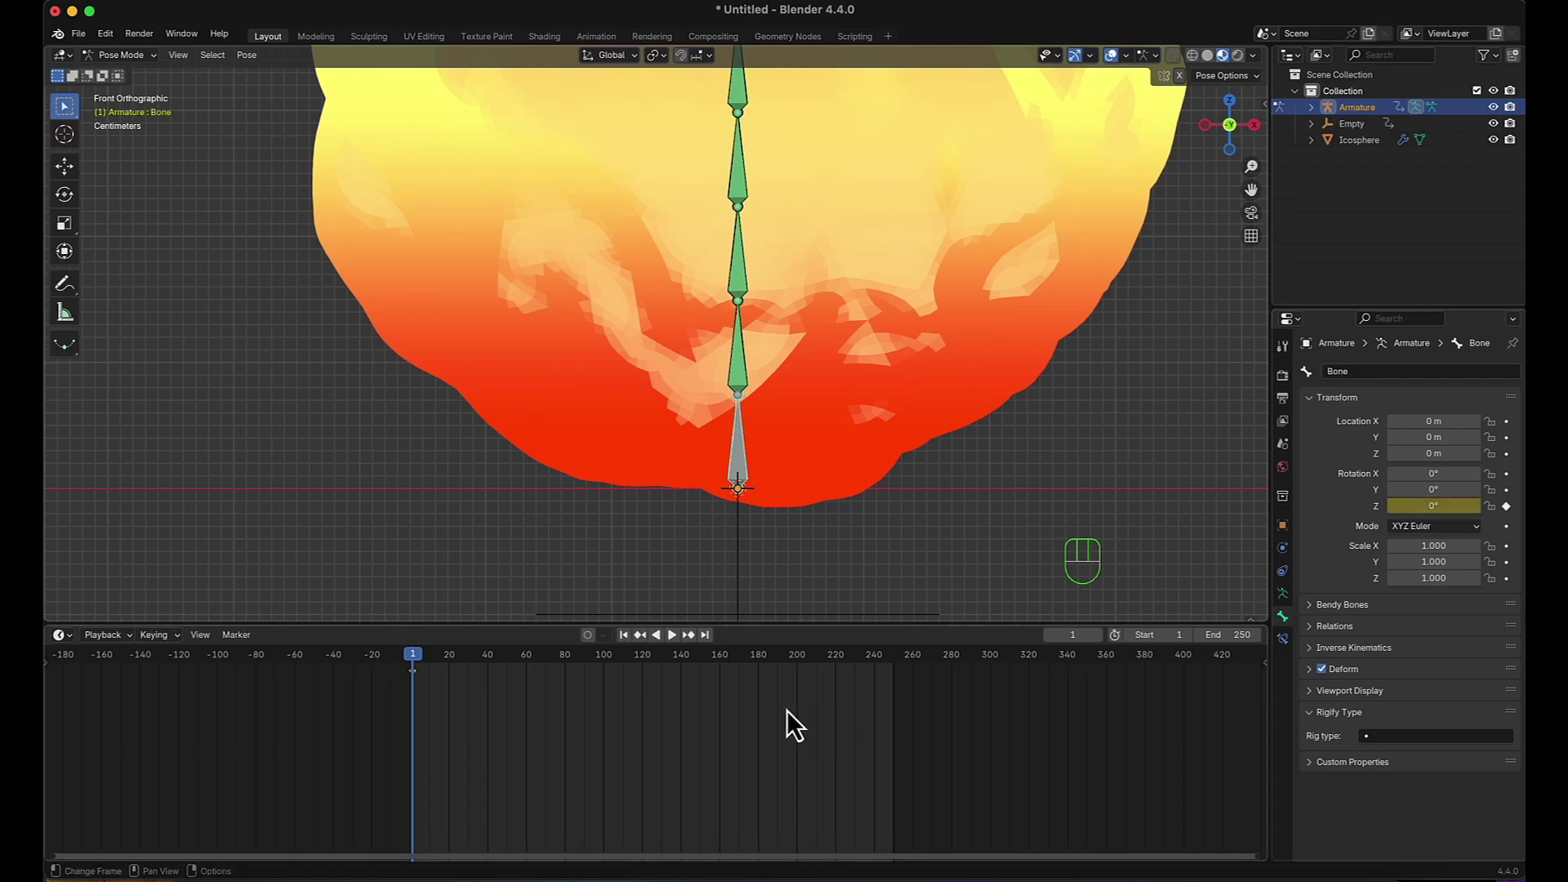
Keyframe the bone's Z rotation at 5° on frame 4 and -5° on frame 10.
key(KP_Add)
key(KP_Add)
key(KP_Add)
key(KP_2)
key(Right)
key(KP_2)
key(KP_2)
key(Right)
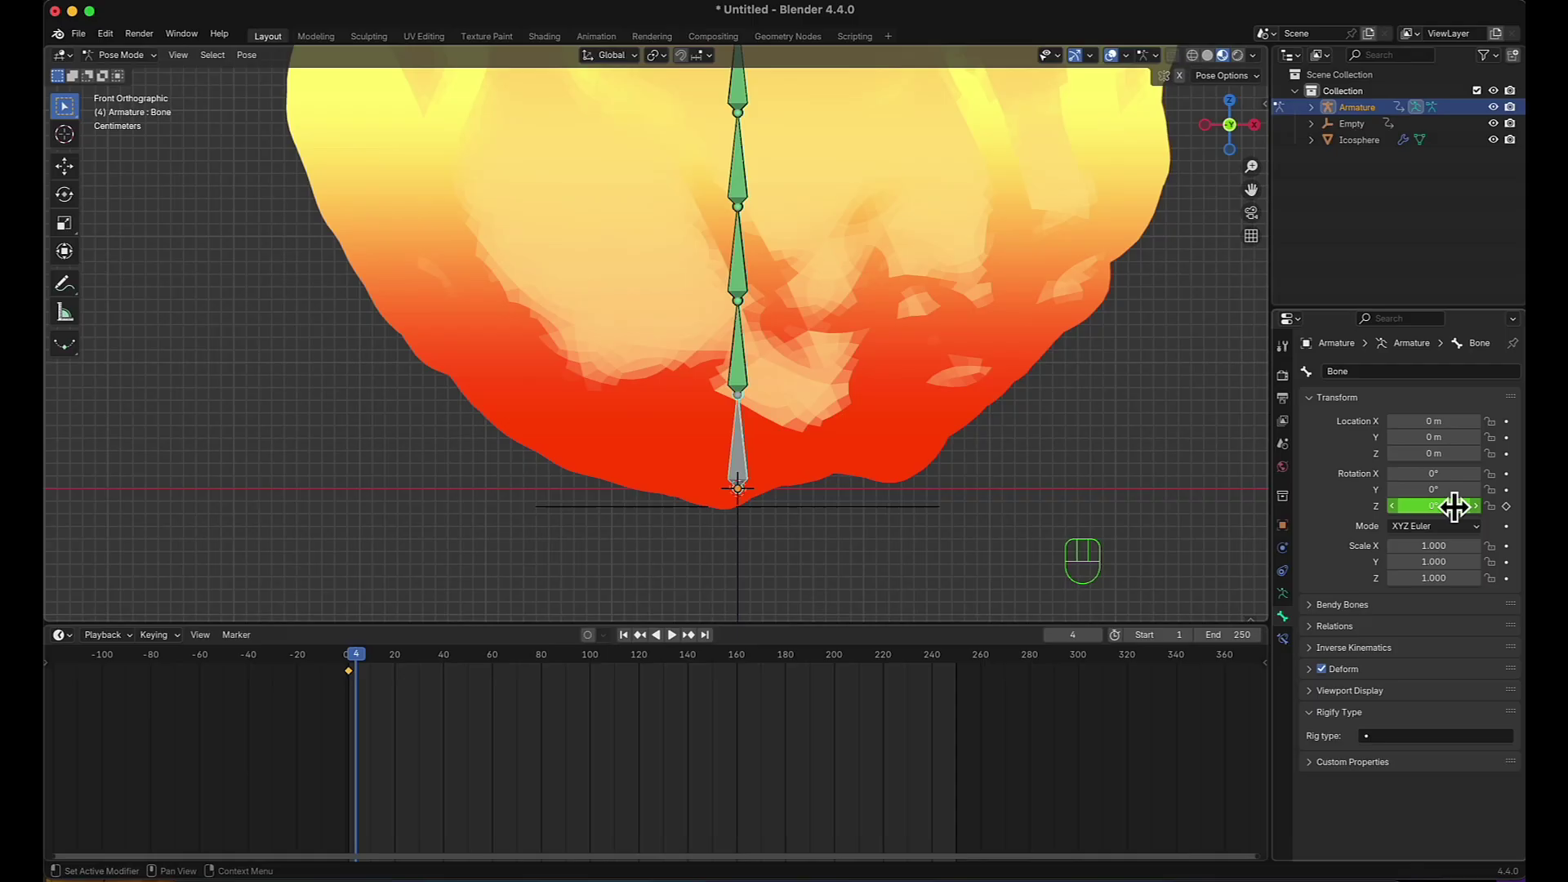
drag(1460, 497, 1459, 499)
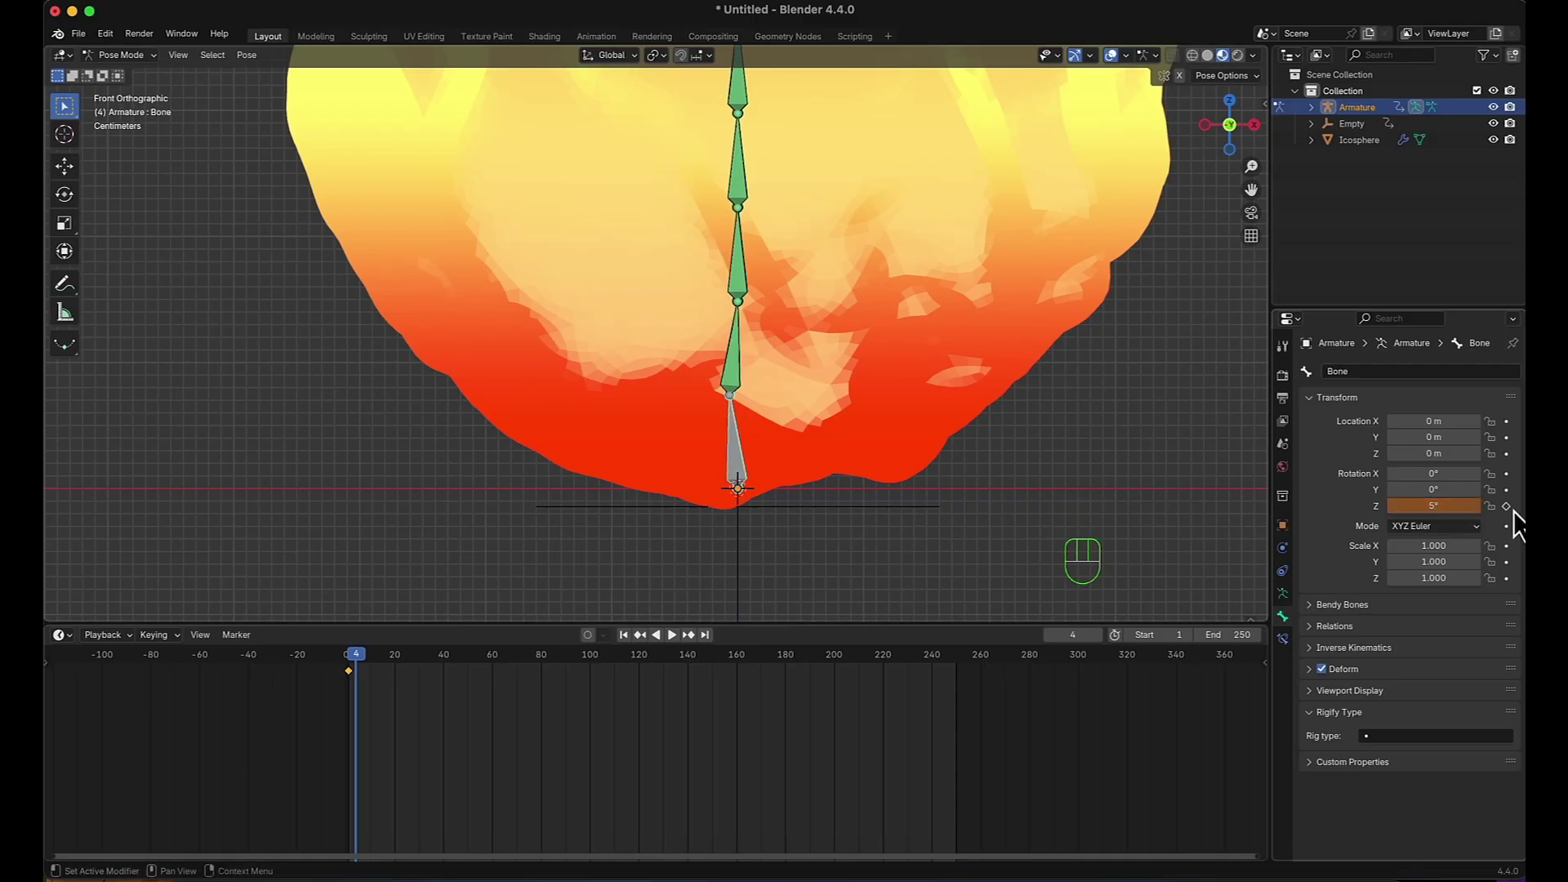
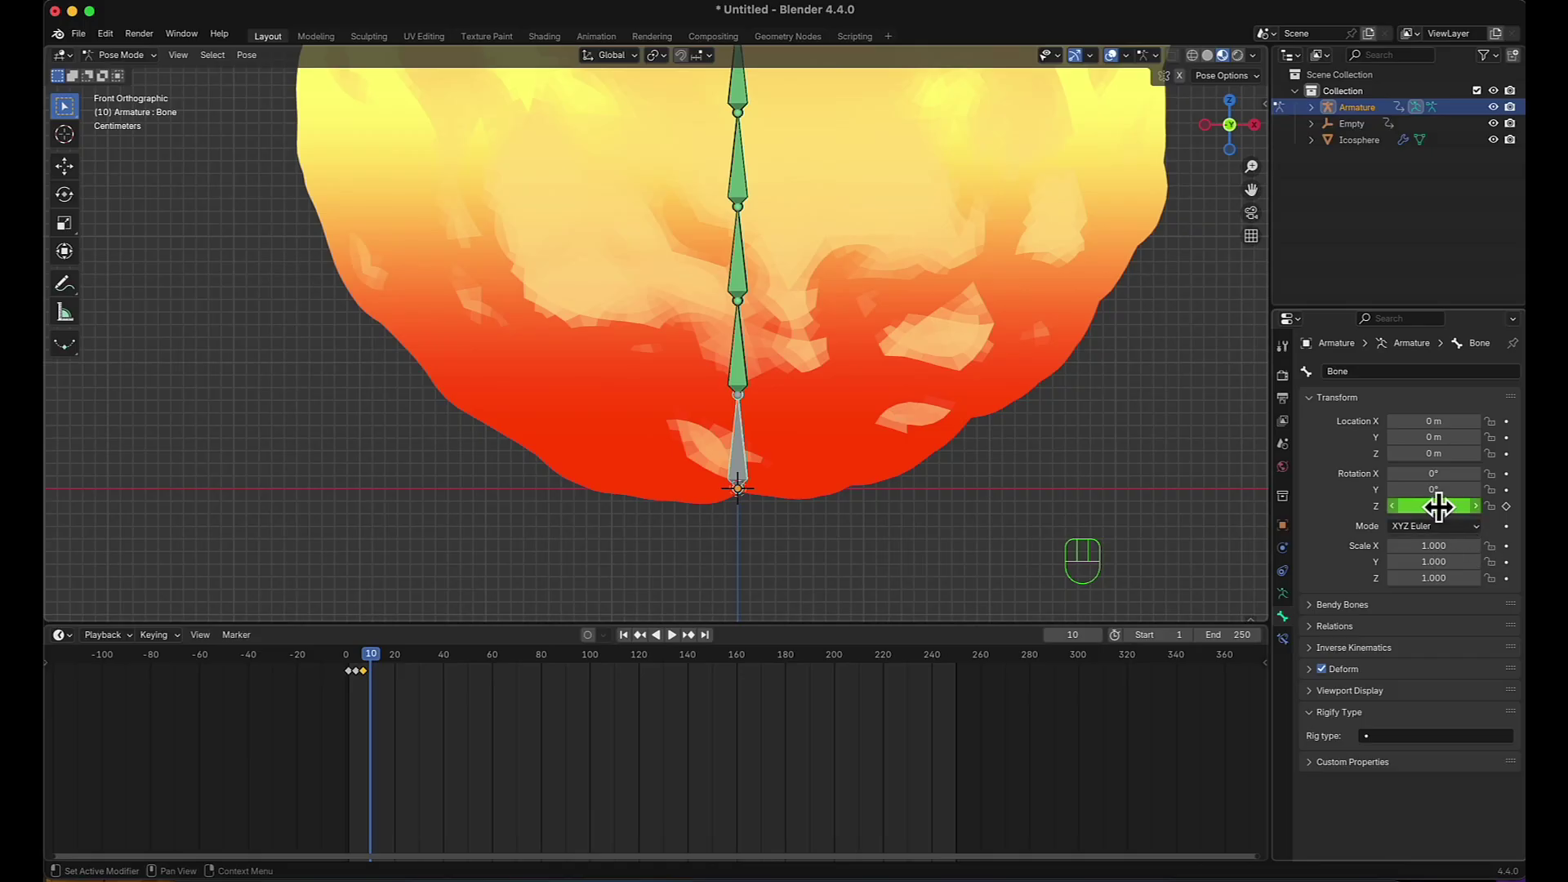
drag(1446, 499, 1446, 500)
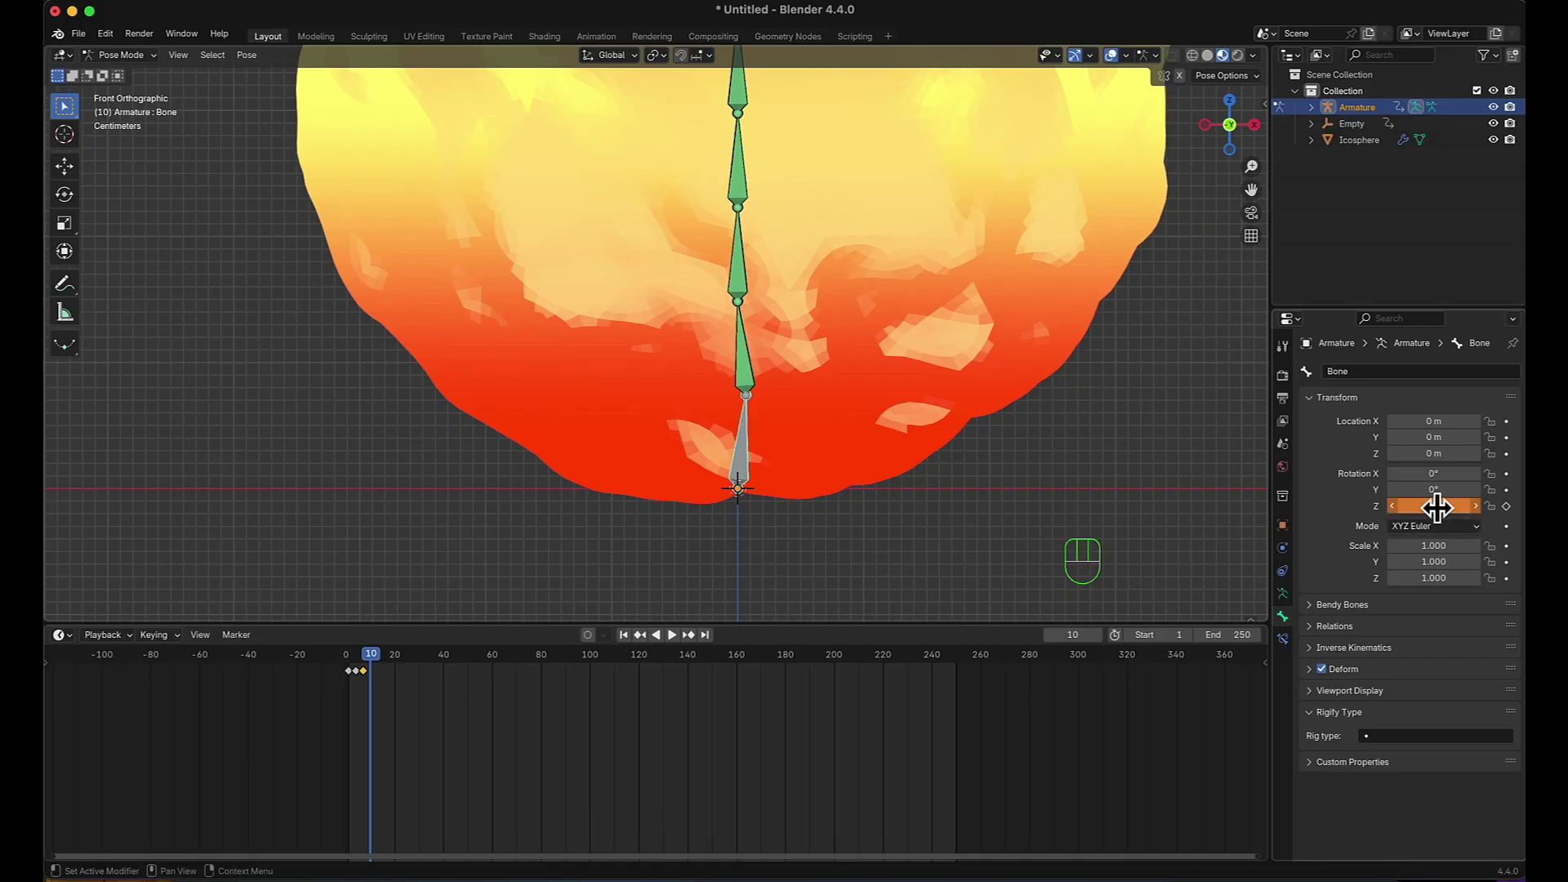
click(1516, 526)
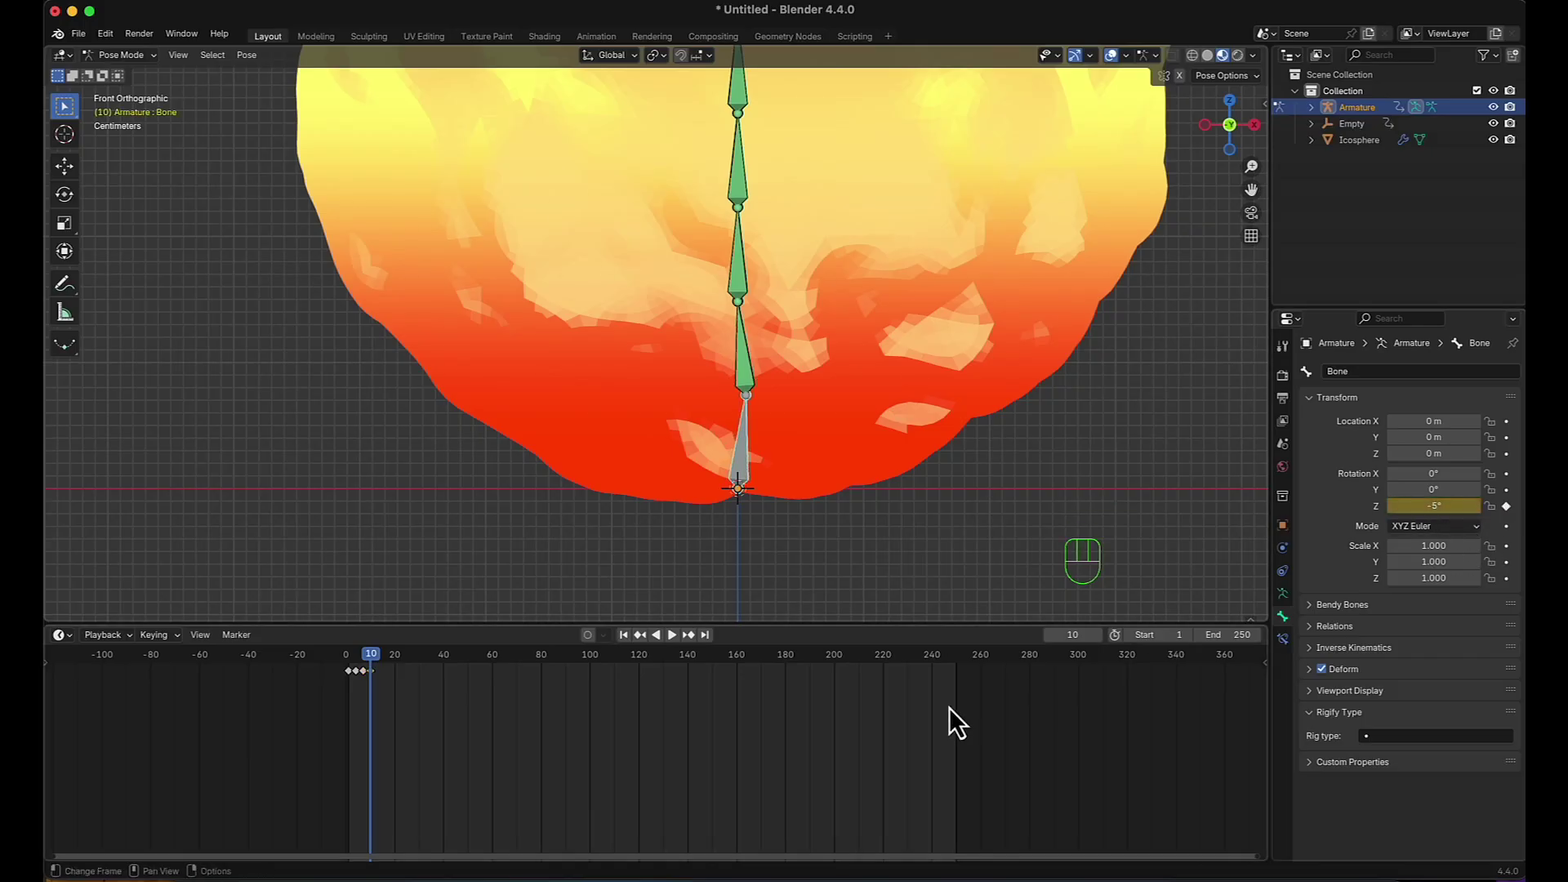
Keyframe the Z rotation back at 0° on frame 13.
key(KP_2)
key(Right)
key(KP_2)
key(Right)
key(KP_2)
key(Right)
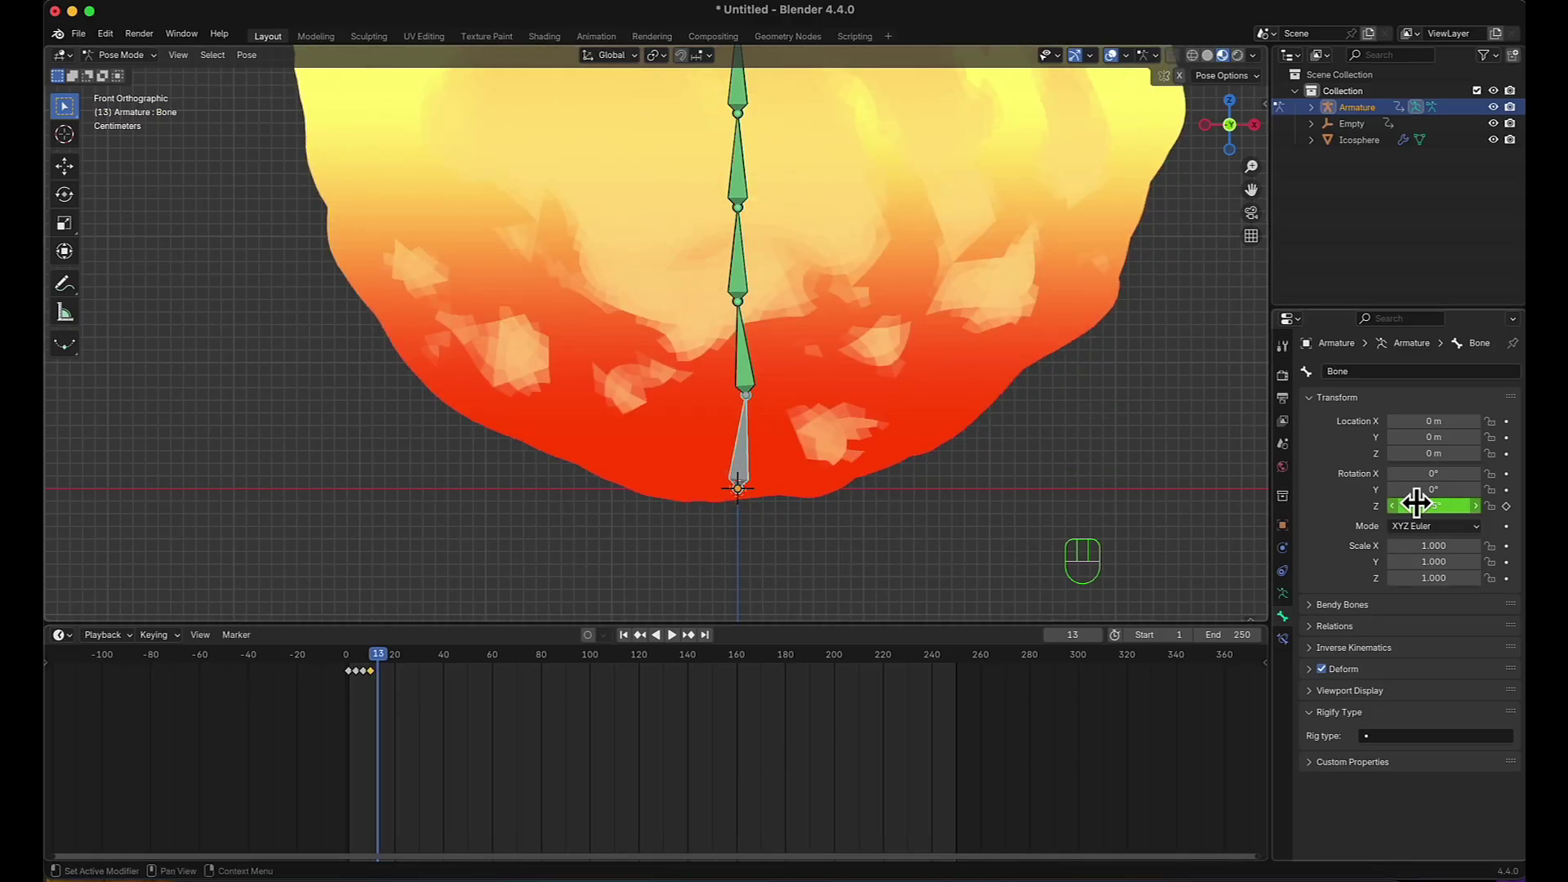
click(1429, 495)
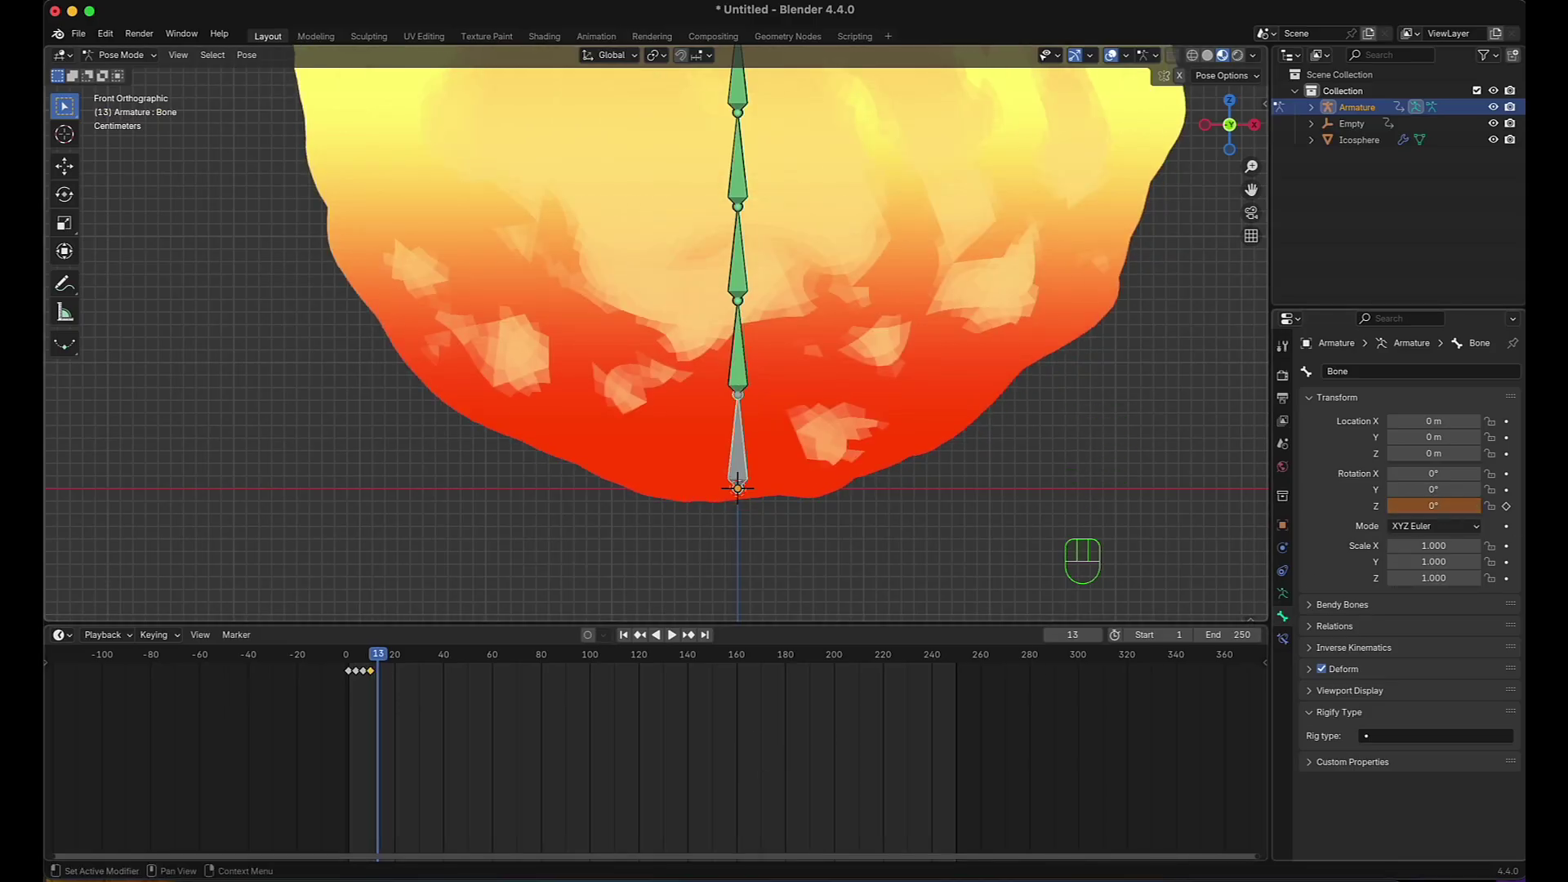
click(1513, 525)
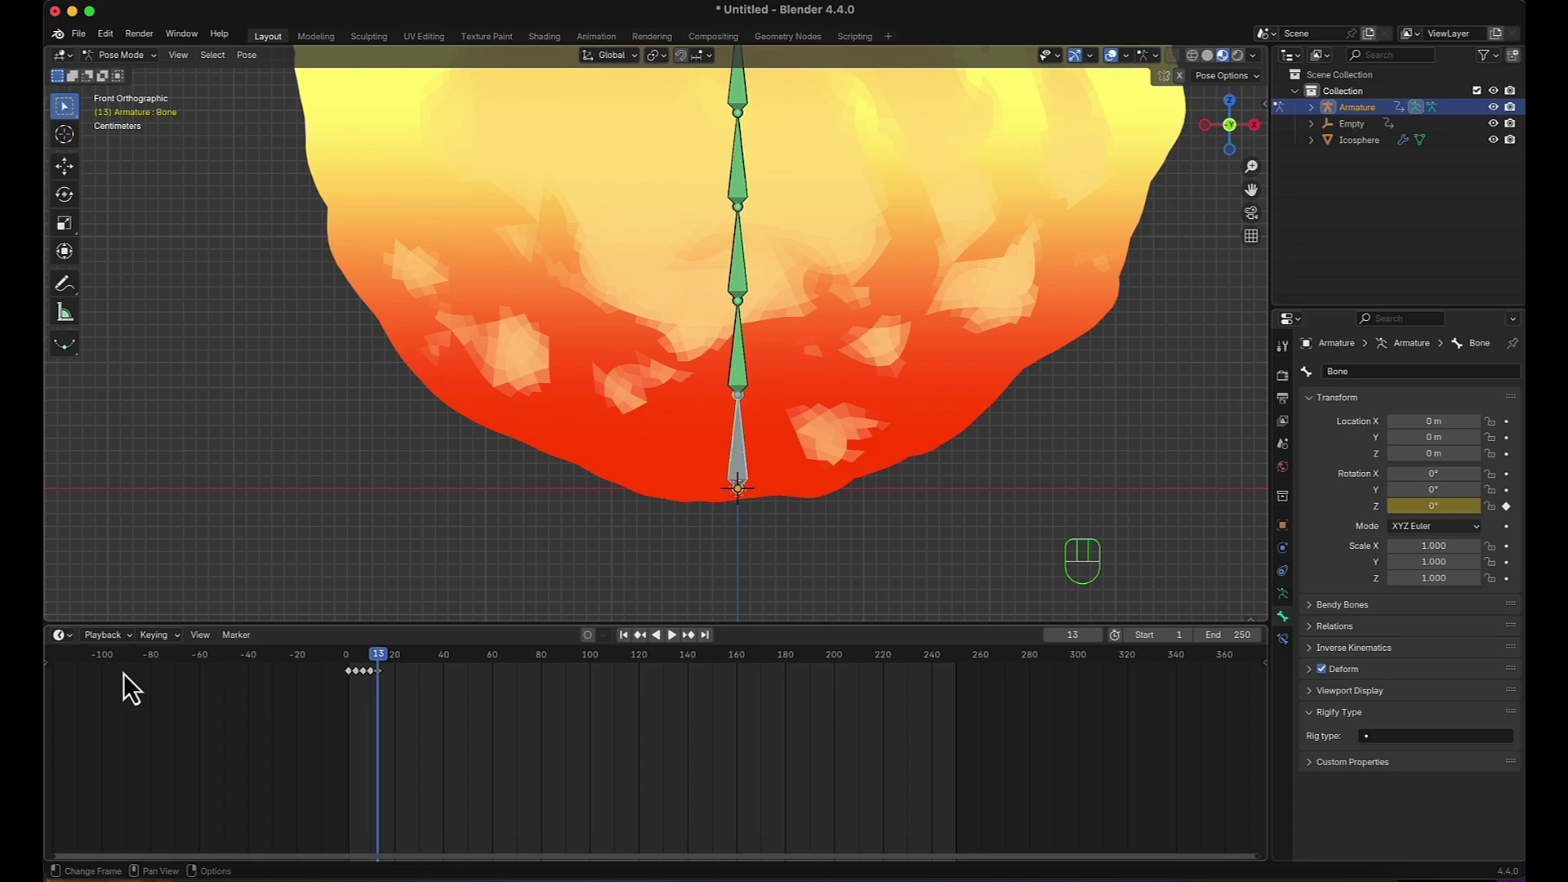
Set all the rotation keyframes to Linear interpolation and show them in the Graph Editor.
drag(404, 691, 317, 667)
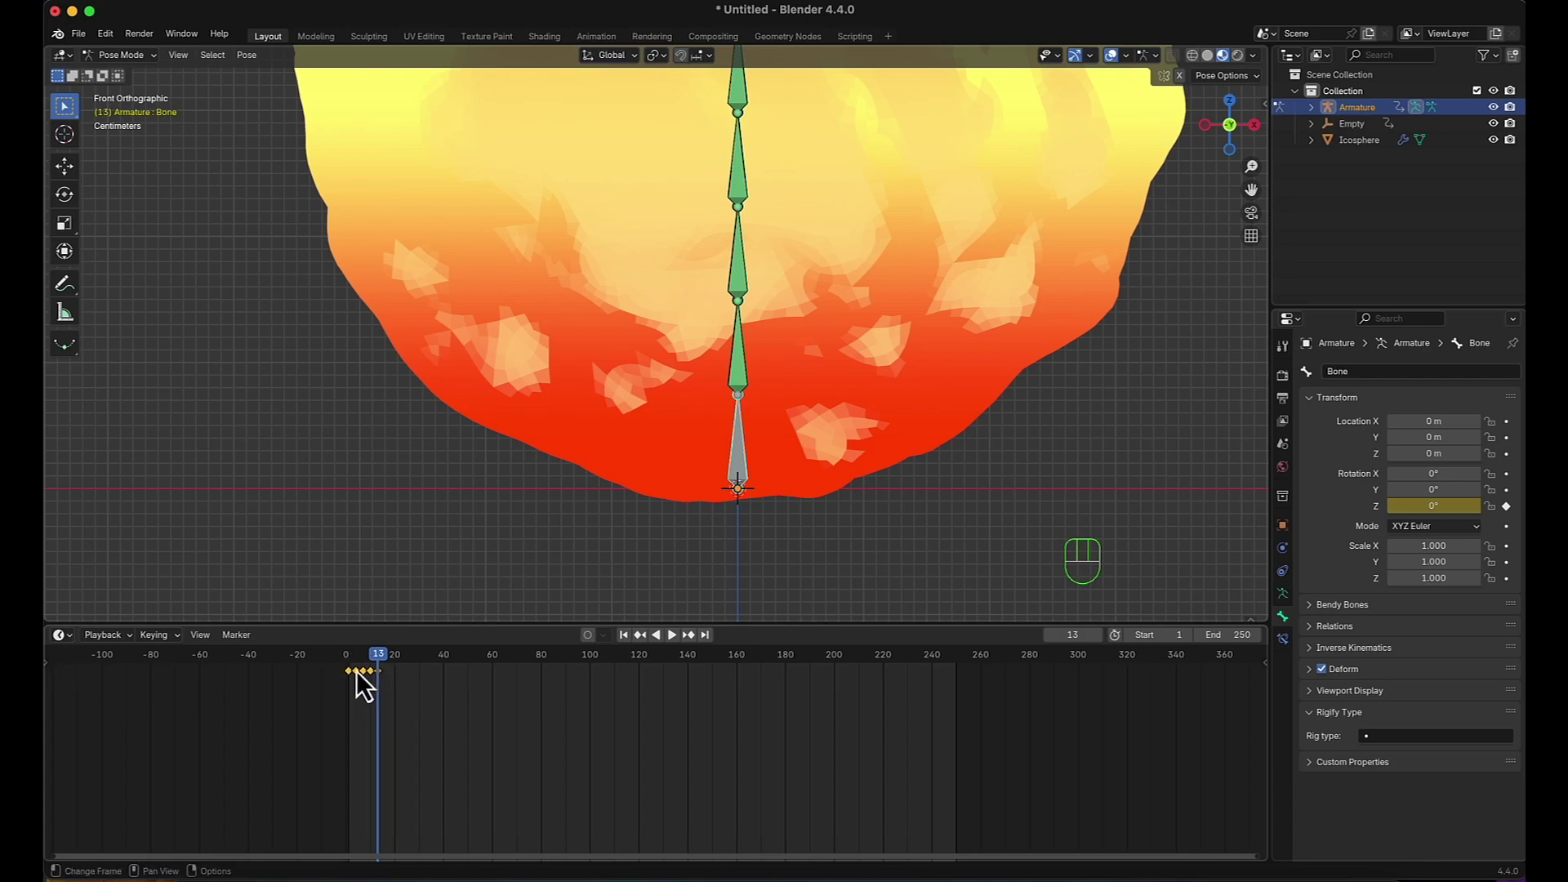
drag(366, 681, 426, 722)
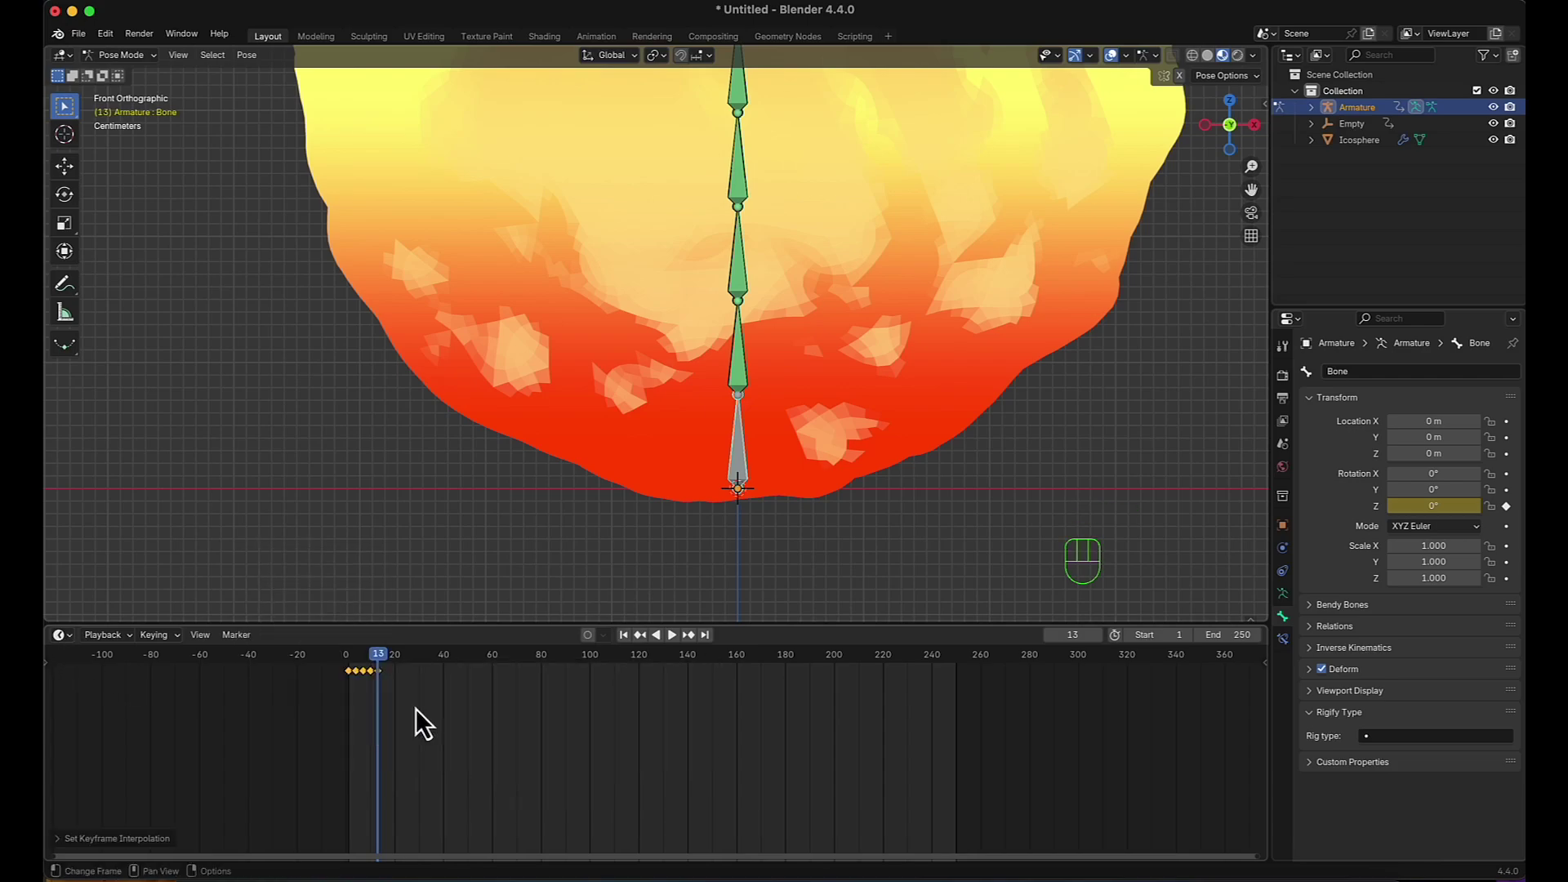
drag(66, 651, 237, 734)
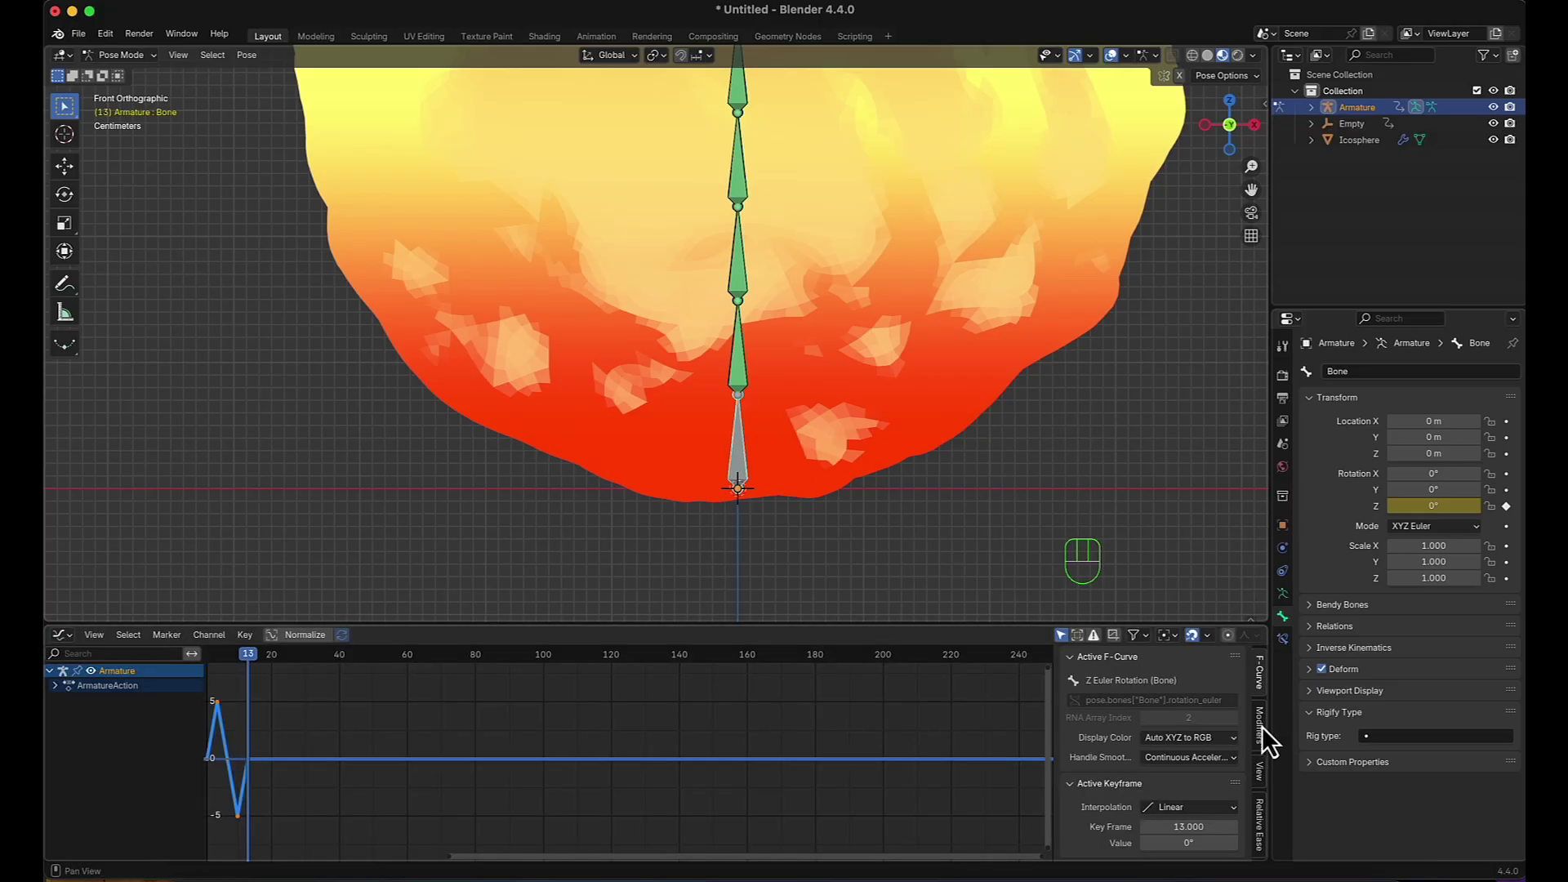
Add a Cycles modifier to the rotation F-Curve and return to the Timeline.
click(1271, 736)
drag(1163, 674, 1132, 740)
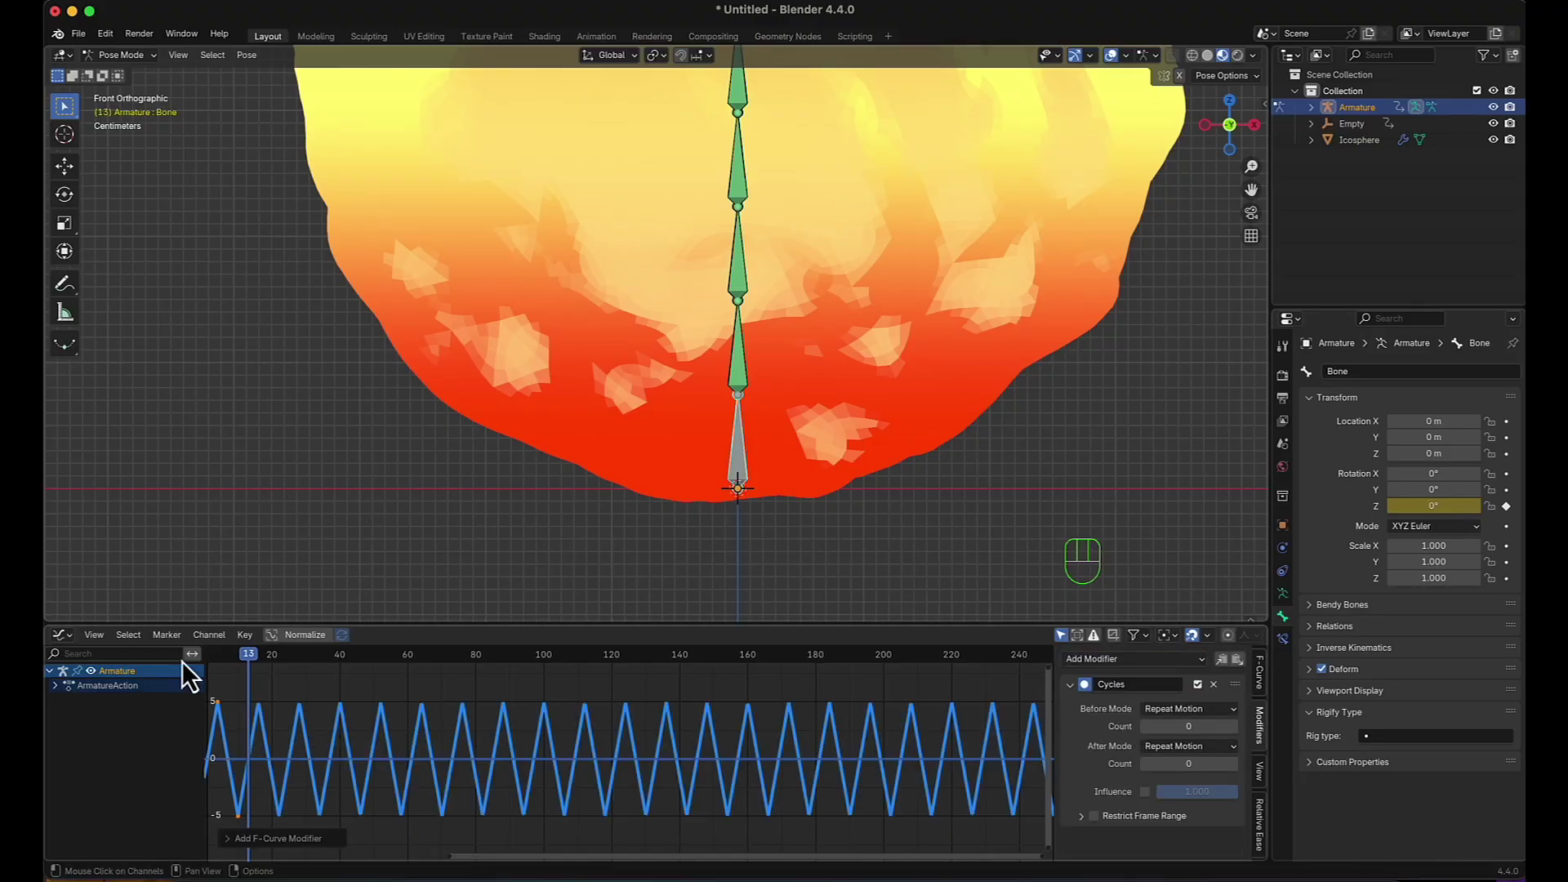
drag(66, 653, 254, 708)
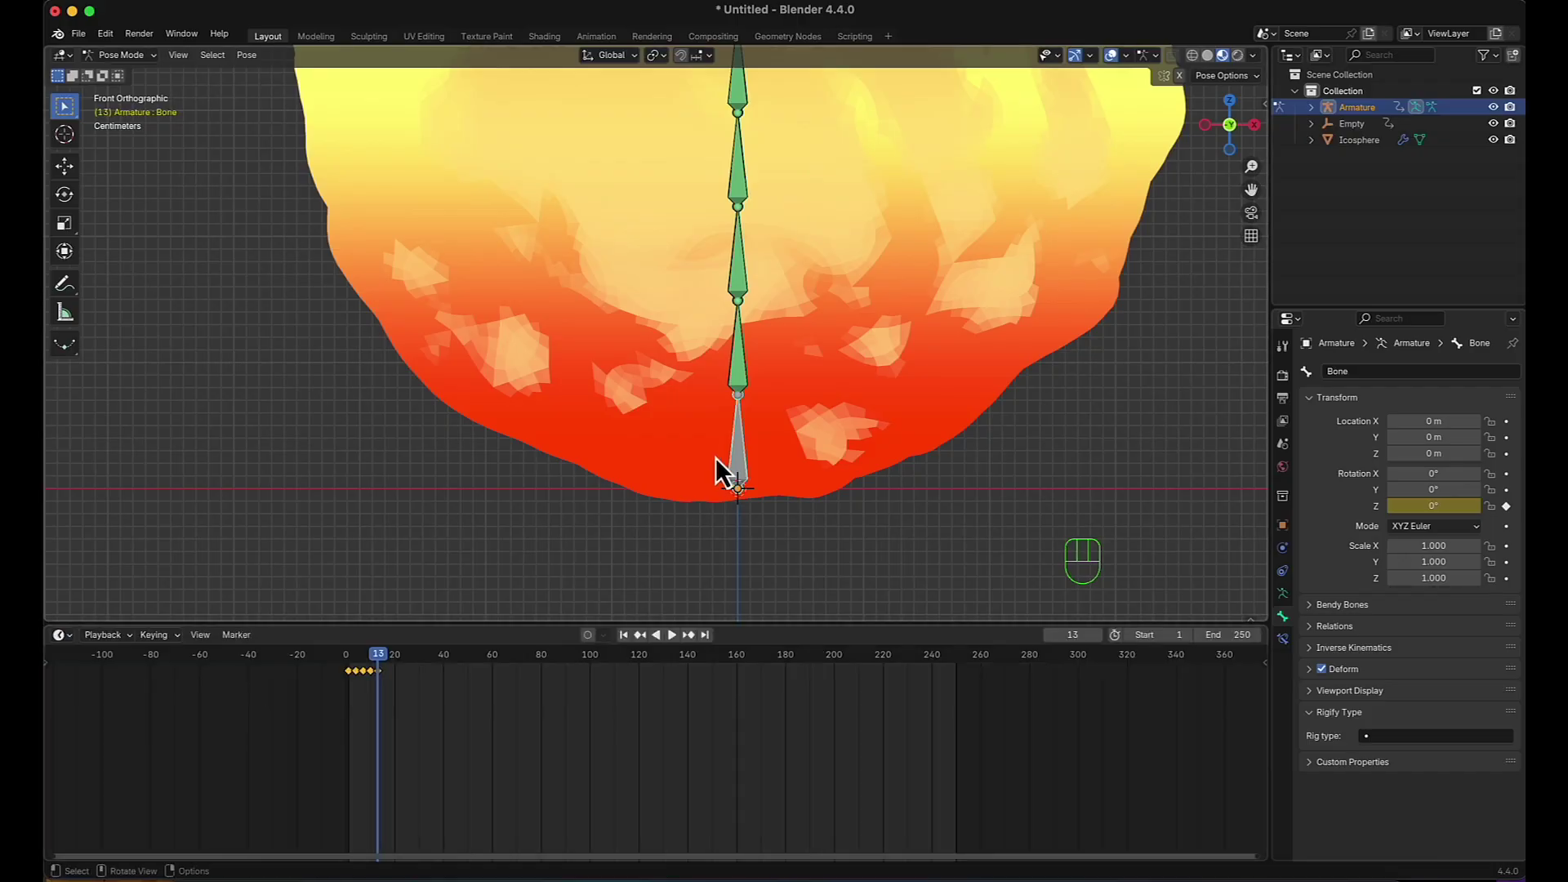
Frame the whole fireball, play the swaying animation, then stop back at frame 1.
scroll(down, 3)
middle_click(756, 335)
key(space)
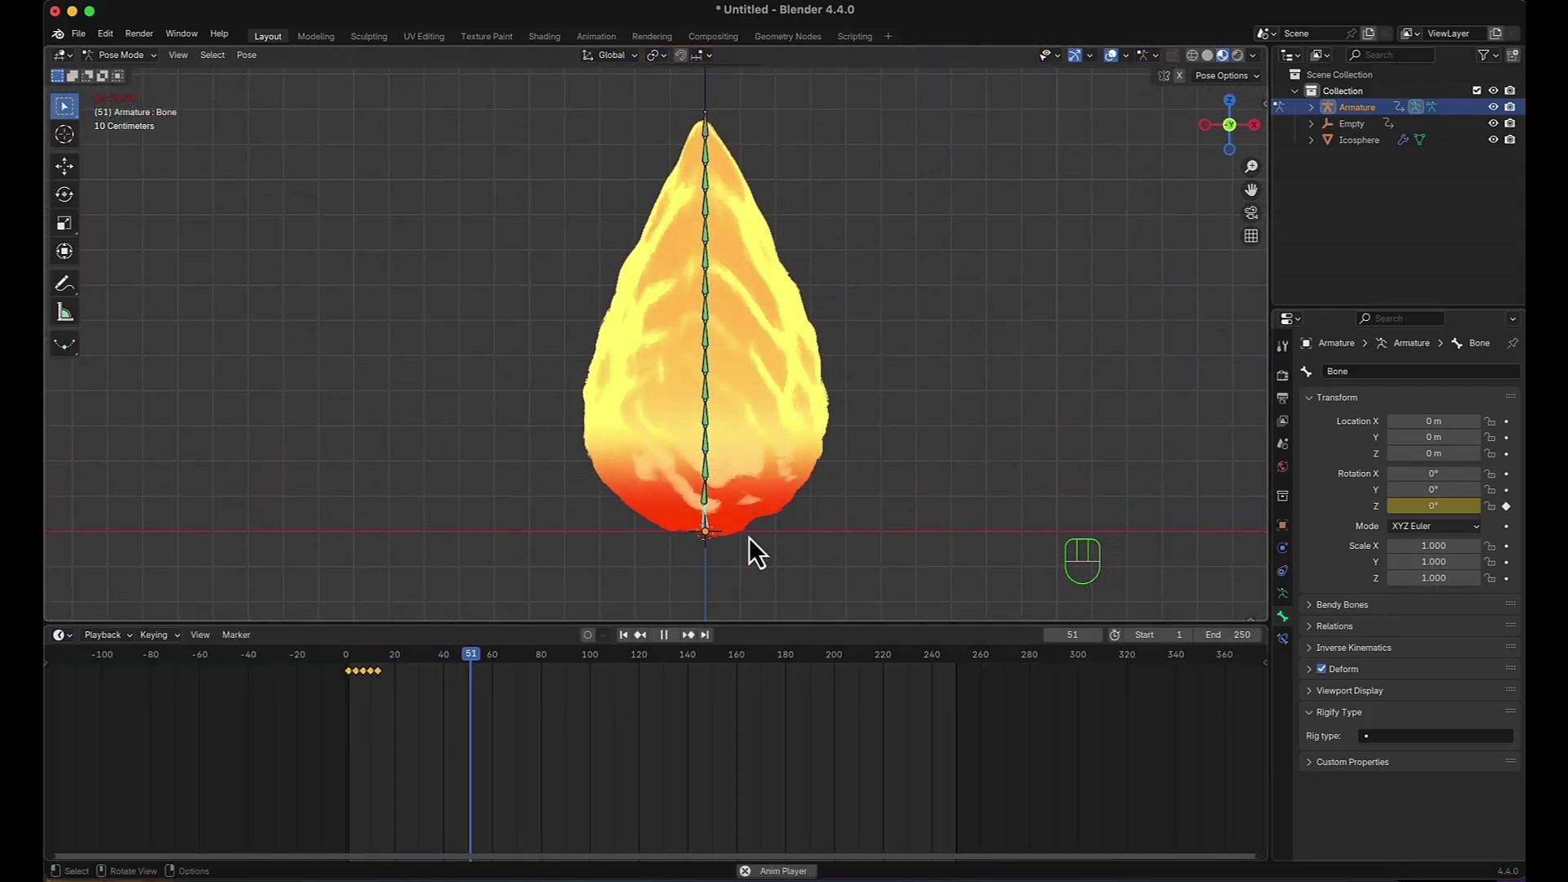
key(space)
click(630, 651)
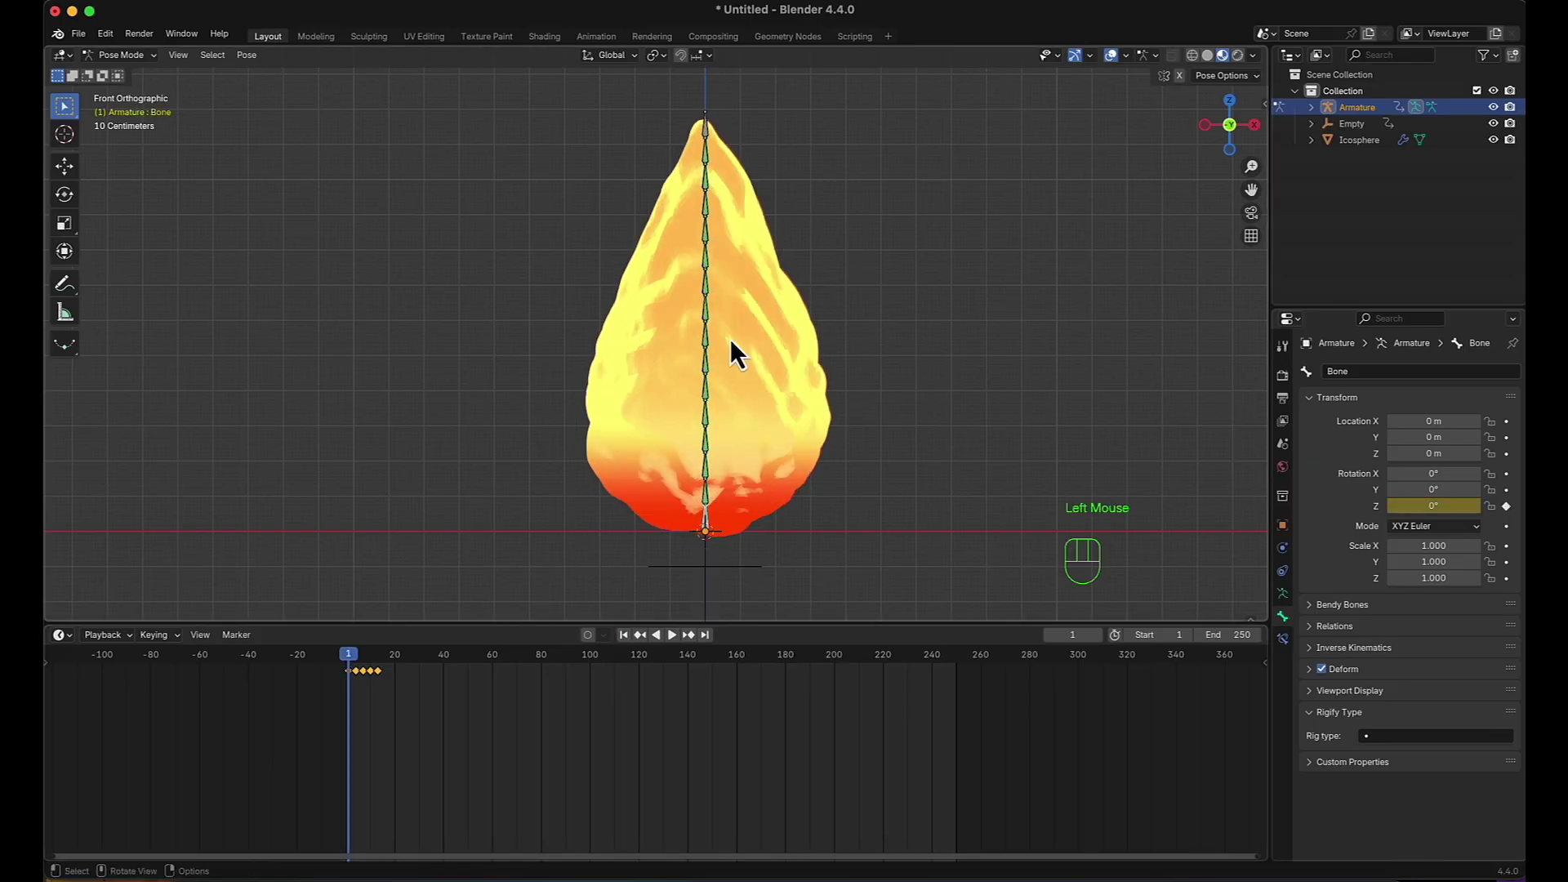
Set Damped Track influence to 0.9 on every bone in the flame chain and preview the sway.
scroll(up, 3)
middle_click(718, 423)
click(704, 475)
click(1299, 647)
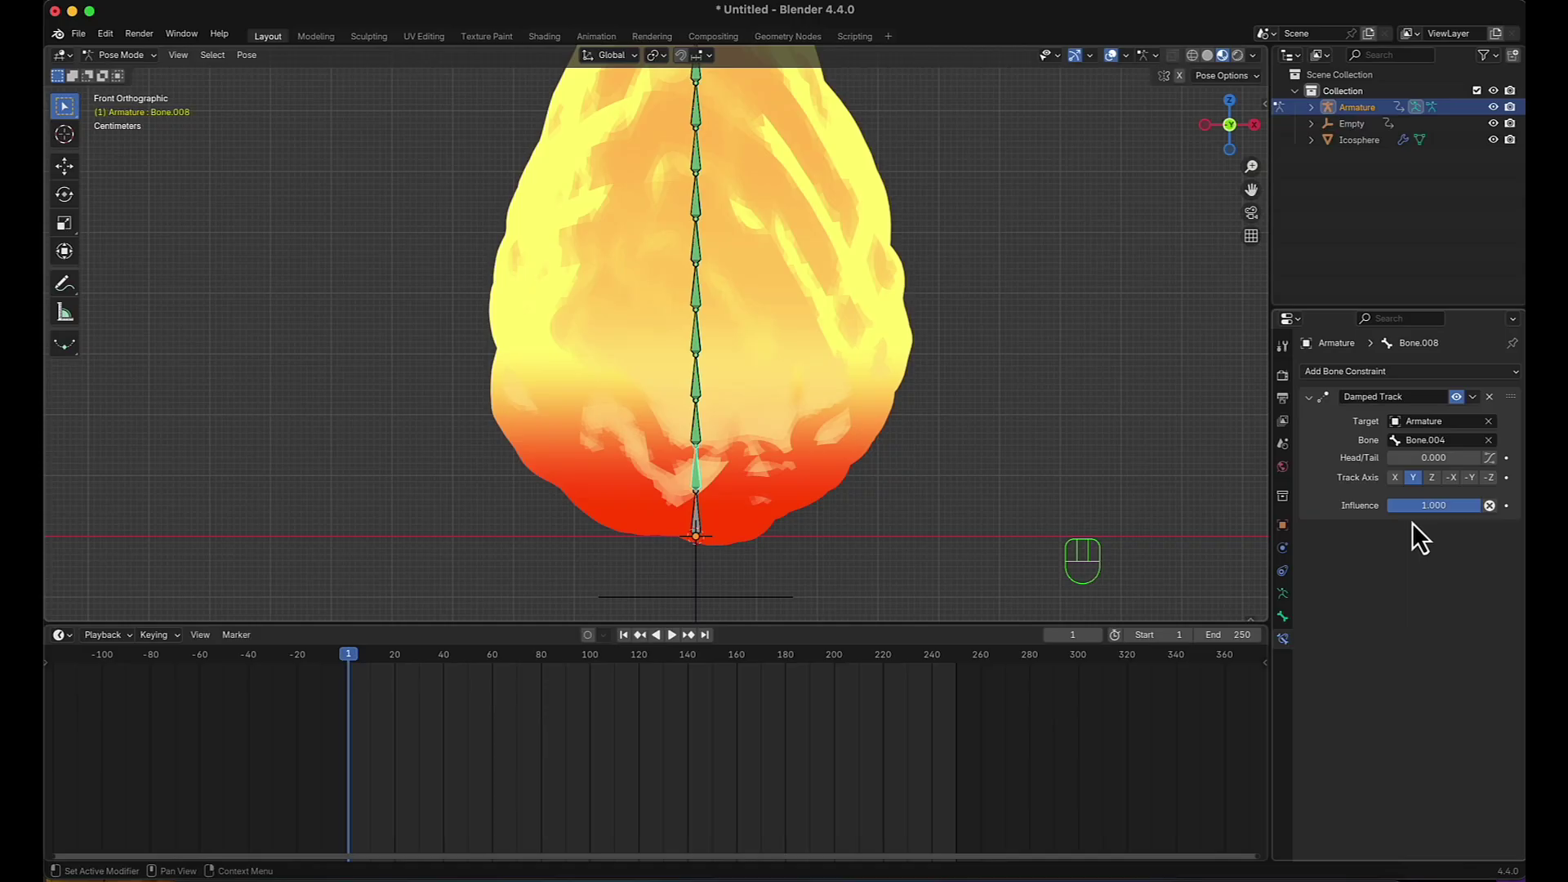
drag(1425, 522, 1424, 524)
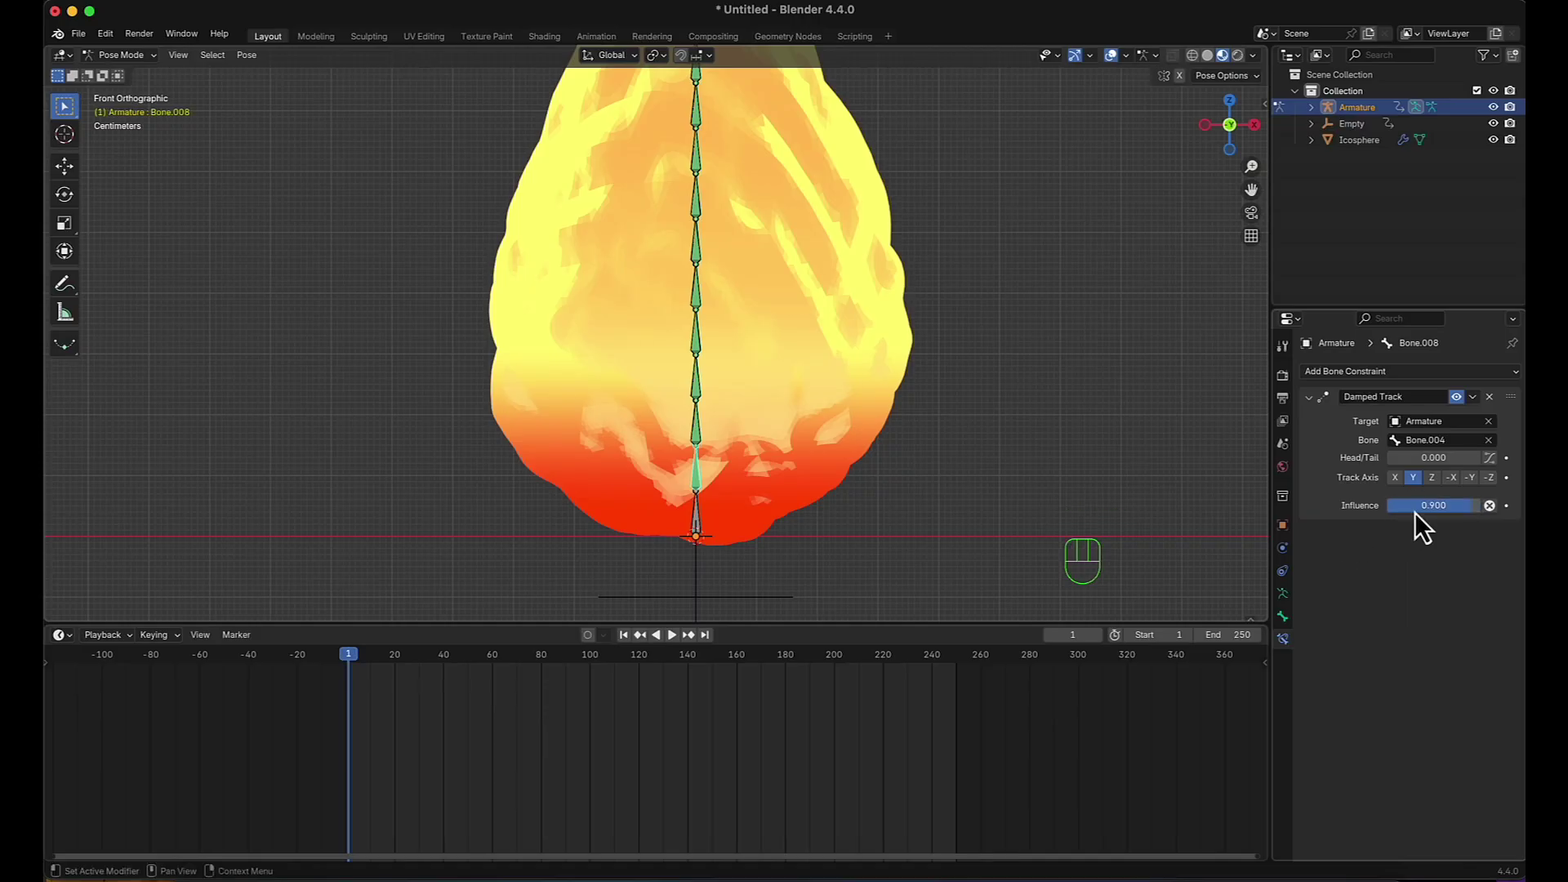
key(super+c)
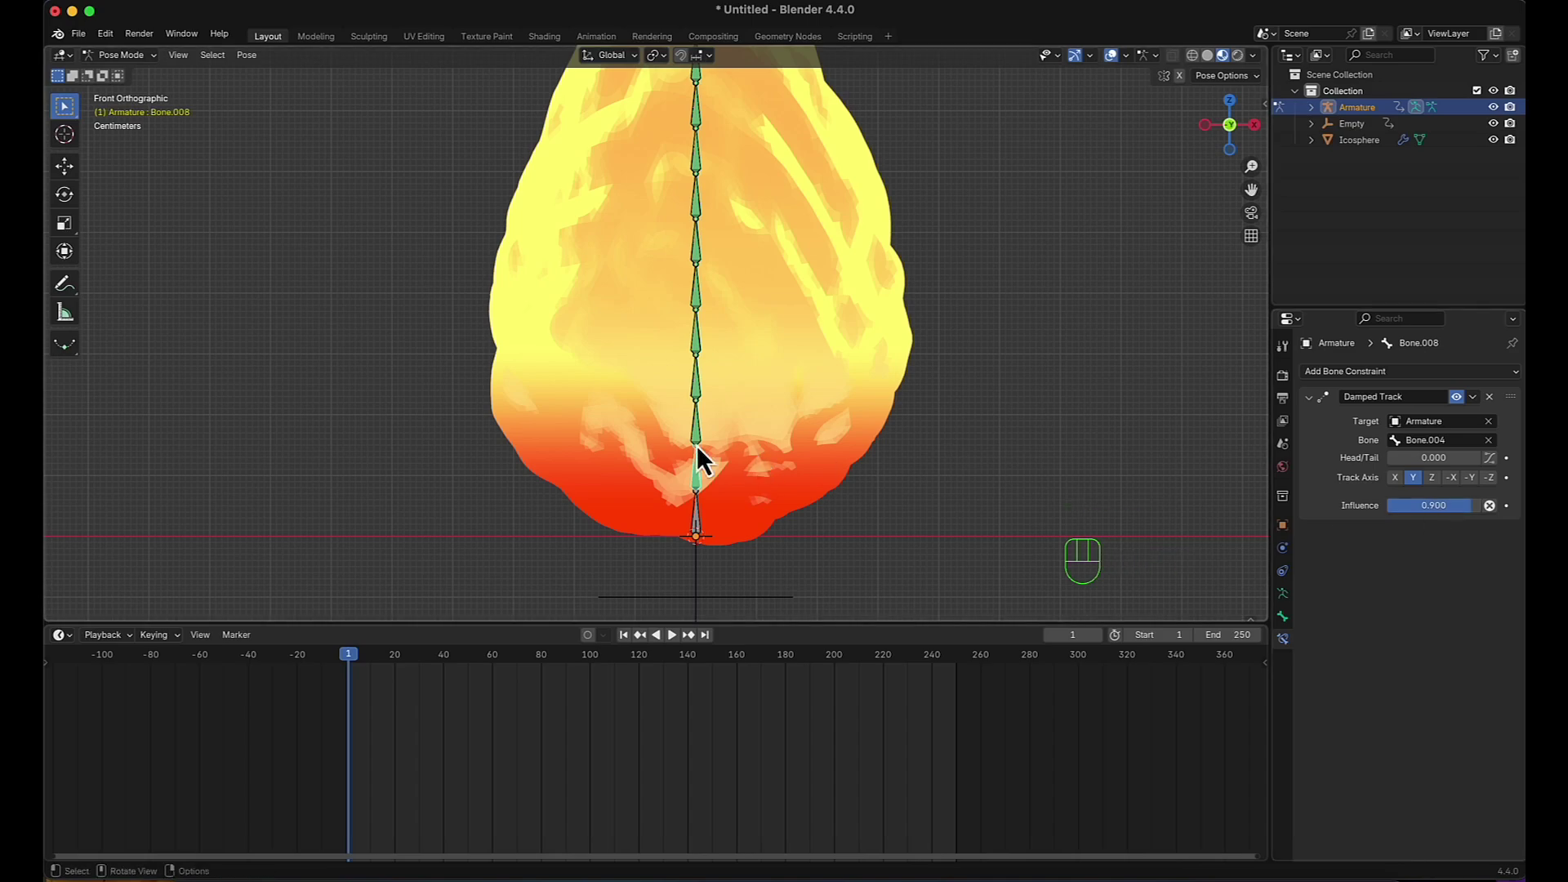
click(704, 453)
key(super+v)
click(703, 396)
key(super+v)
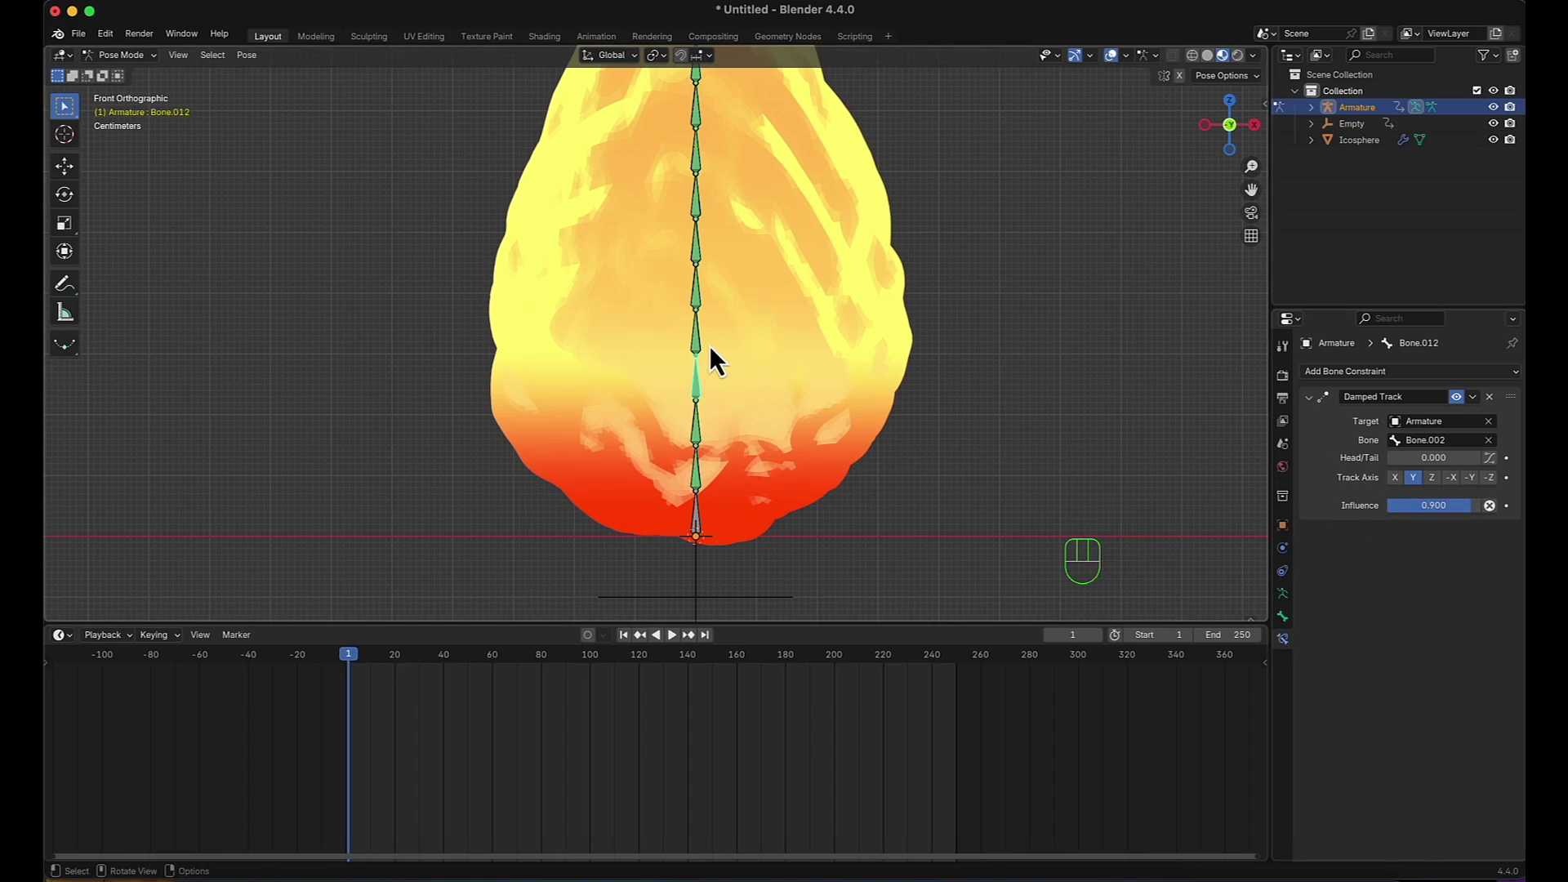
click(702, 362)
key(super+v)
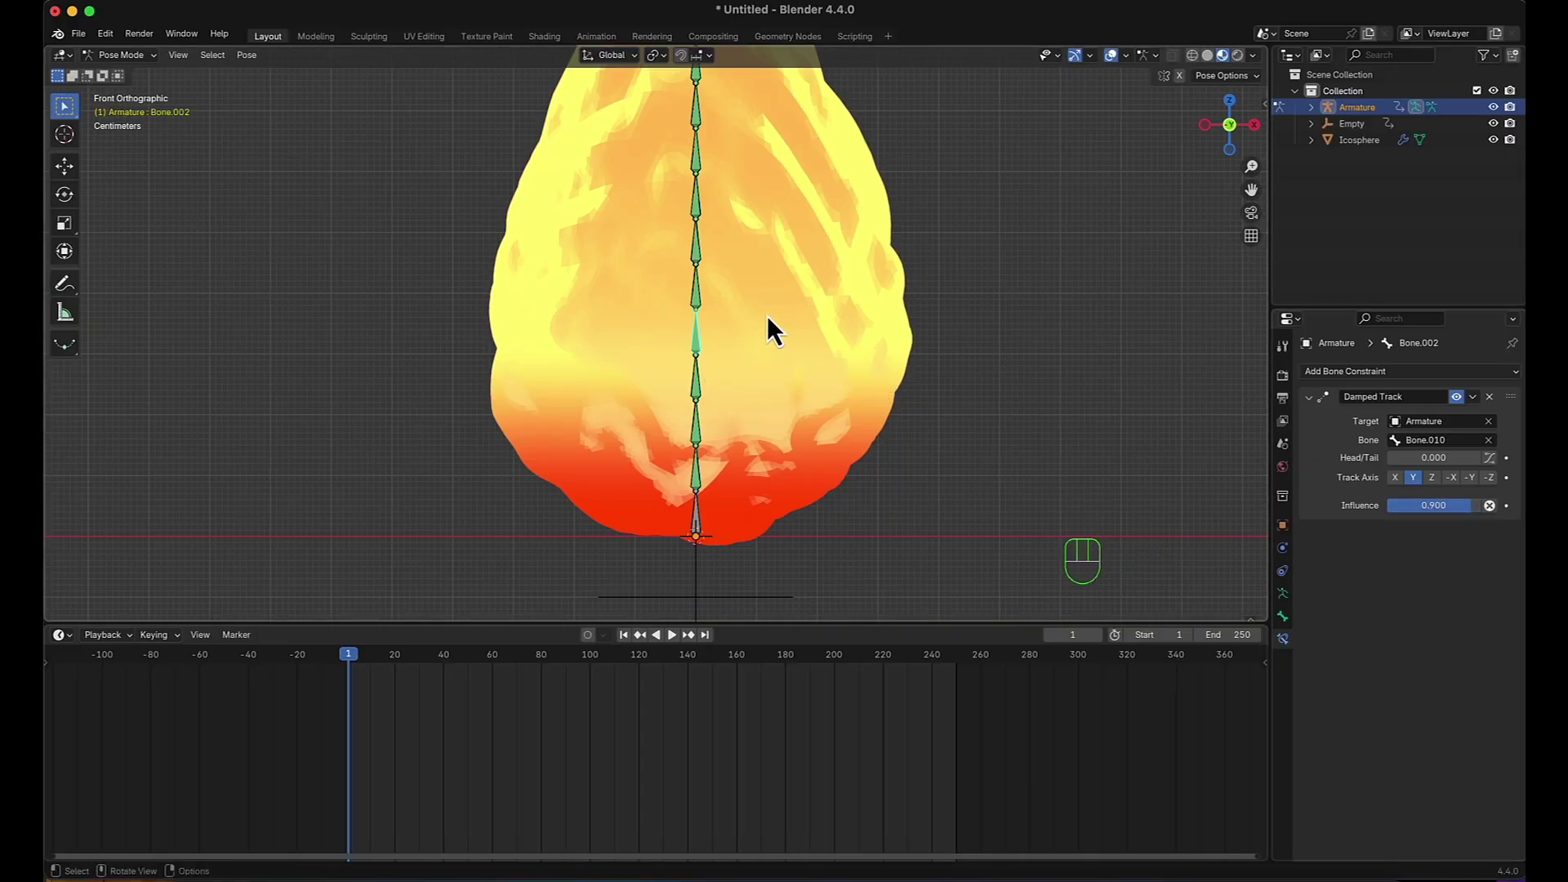
click(705, 314)
key(super+v)
click(1423, 524)
key(super+v)
click(702, 217)
key(super+v)
middle_click(768, 409)
key(super+v)
click(702, 316)
key(super+v)
key(super+v)
click(702, 234)
key(super+v)
key(super+v)
click(698, 140)
key(super+v)
middle_click(744, 391)
key(super+v)
scroll(down, 3)
middle_click(831, 449)
key(space)
key(space)
Lower the Damped Track influence to 0.7 across the whole bone chain and preview again.
drag(1462, 524, 1465, 523)
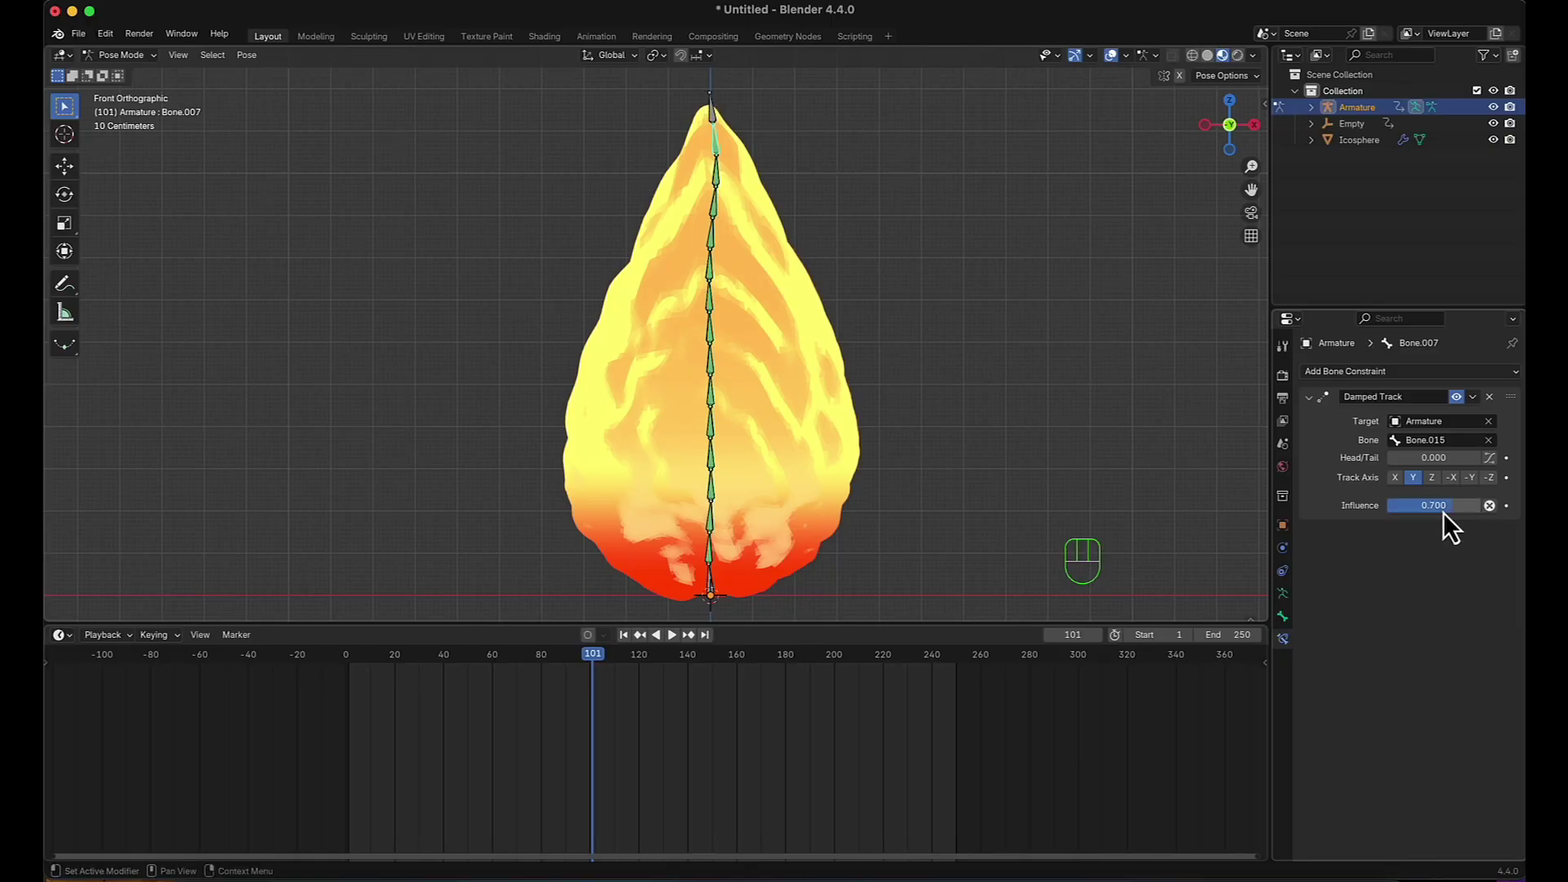
key(super+c)
click(1188, 339)
key(super+v)
key(super+v)
click(719, 251)
key(super+v)
click(1083, 438)
key(super+v)
click(714, 310)
key(super+v)
click(719, 343)
key(super+v)
key(super+v)
click(718, 406)
key(super+v)
click(712, 441)
key(super+v)
click(716, 469)
key(super+v)
key(super+v)
click(718, 539)
key(super+v)
key(super+v)
click(636, 654)
key(space)
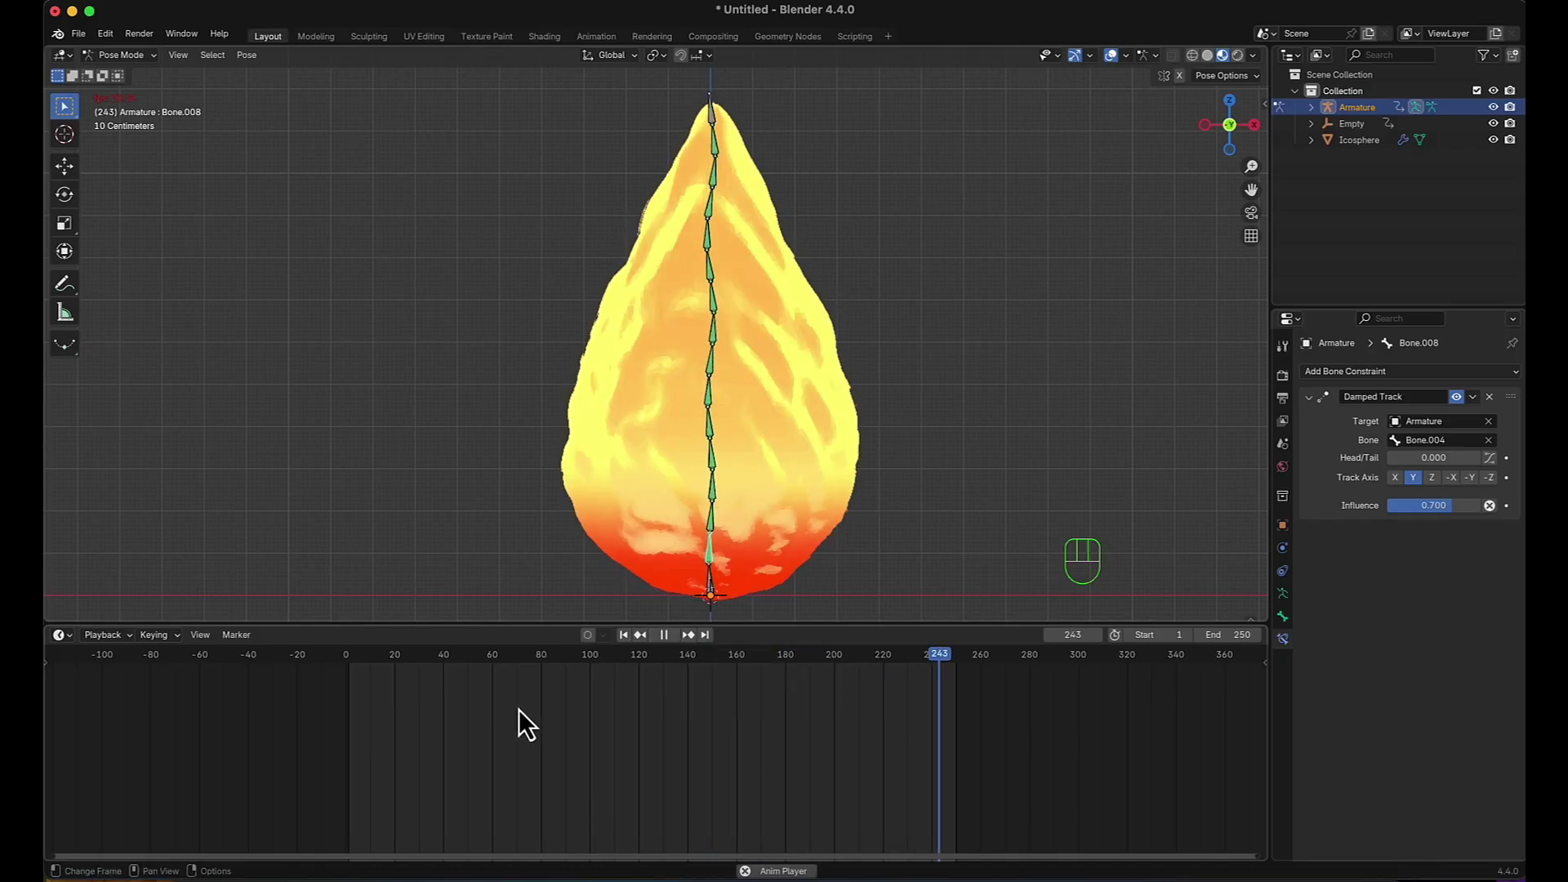
key(space)
Reduce the Damped Track influence to 0.5 on every bone of the chain.
click(639, 646)
click(1457, 525)
key(super+c)
click(1349, 527)
key(super+v)
key(super+v)
click(715, 477)
key(super+v)
key(super+v)
click(715, 410)
key(super+v)
key(super+v)
click(1355, 504)
key(super+v)
click(1029, 450)
key(super+v)
key(super+v)
click(719, 256)
key(super+v)
click(709, 222)
key(super+v)
double_click(711, 188)
key(super+v)
Play the animation to watch the flame bones sway, then stop and rewind to frame 1.
click(630, 650)
key(space)
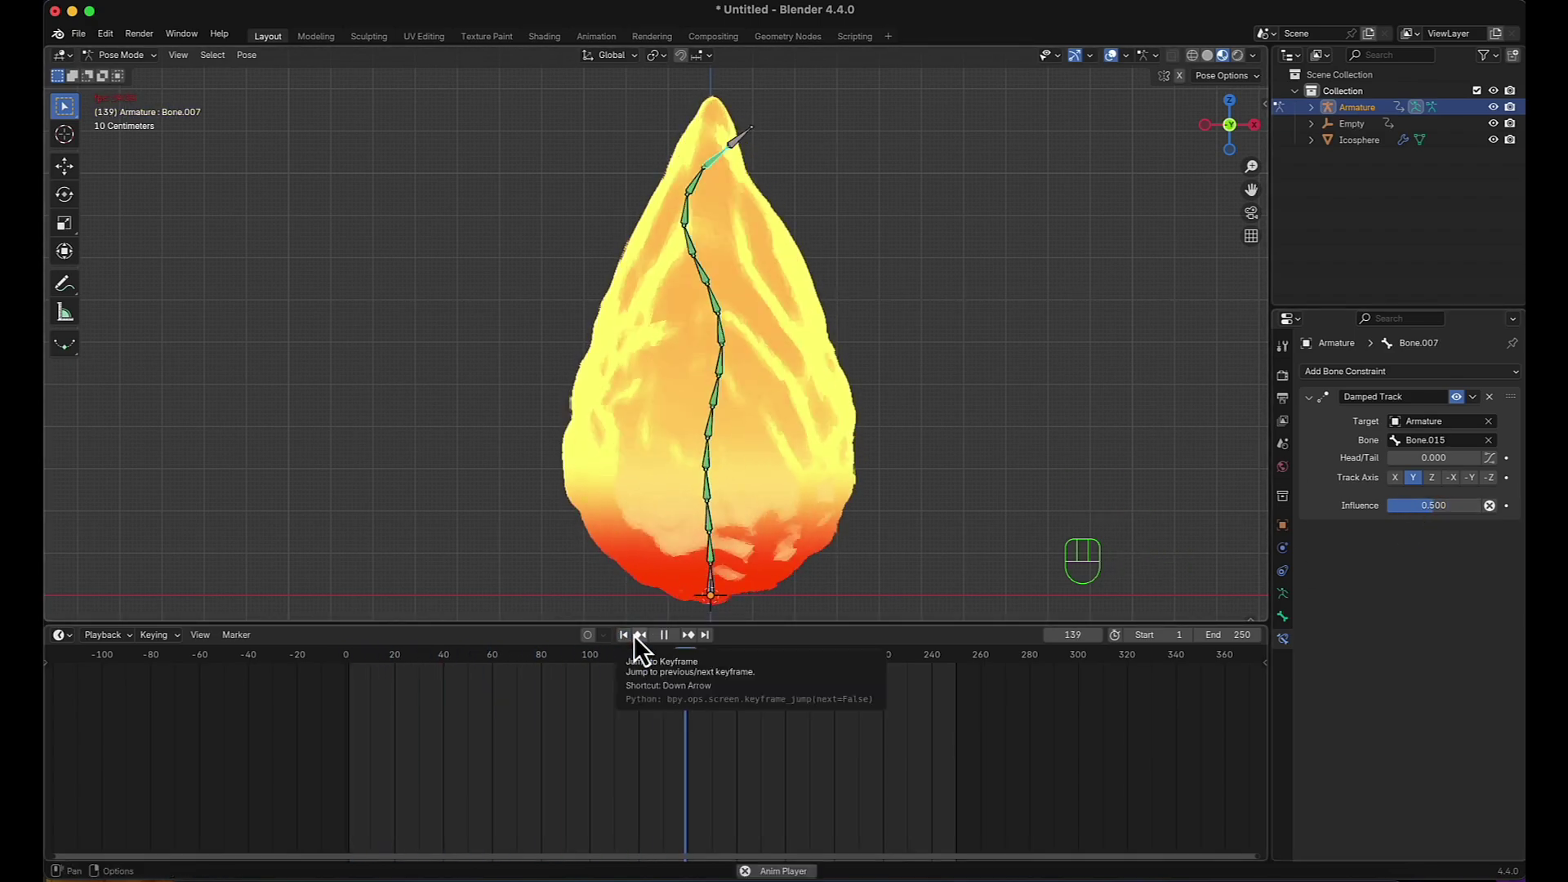
key(space)
click(636, 653)
key(space)
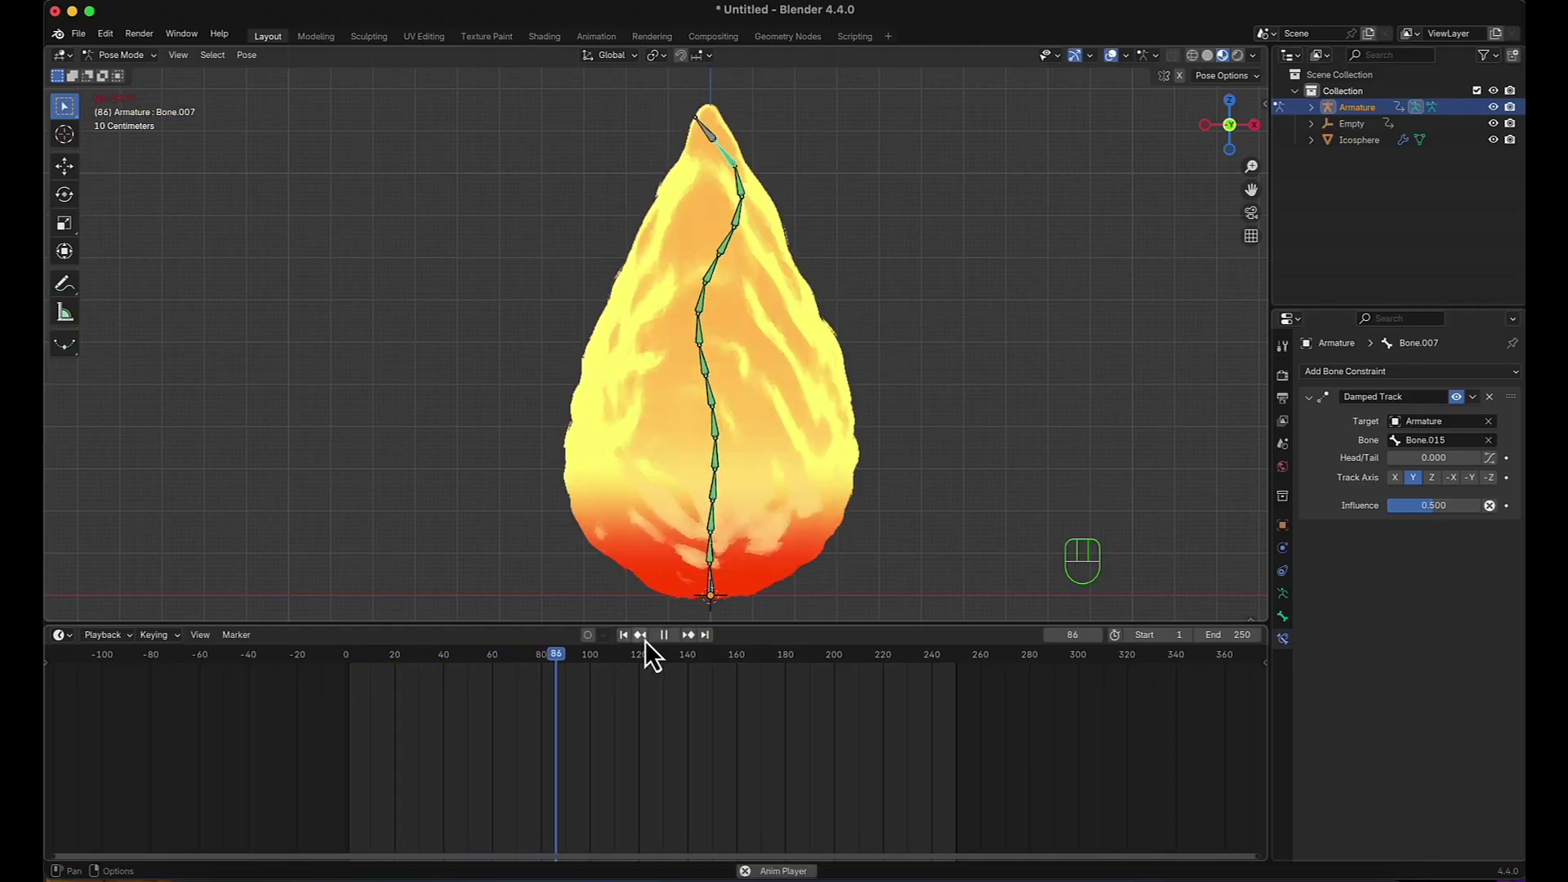
key(space)
click(634, 655)
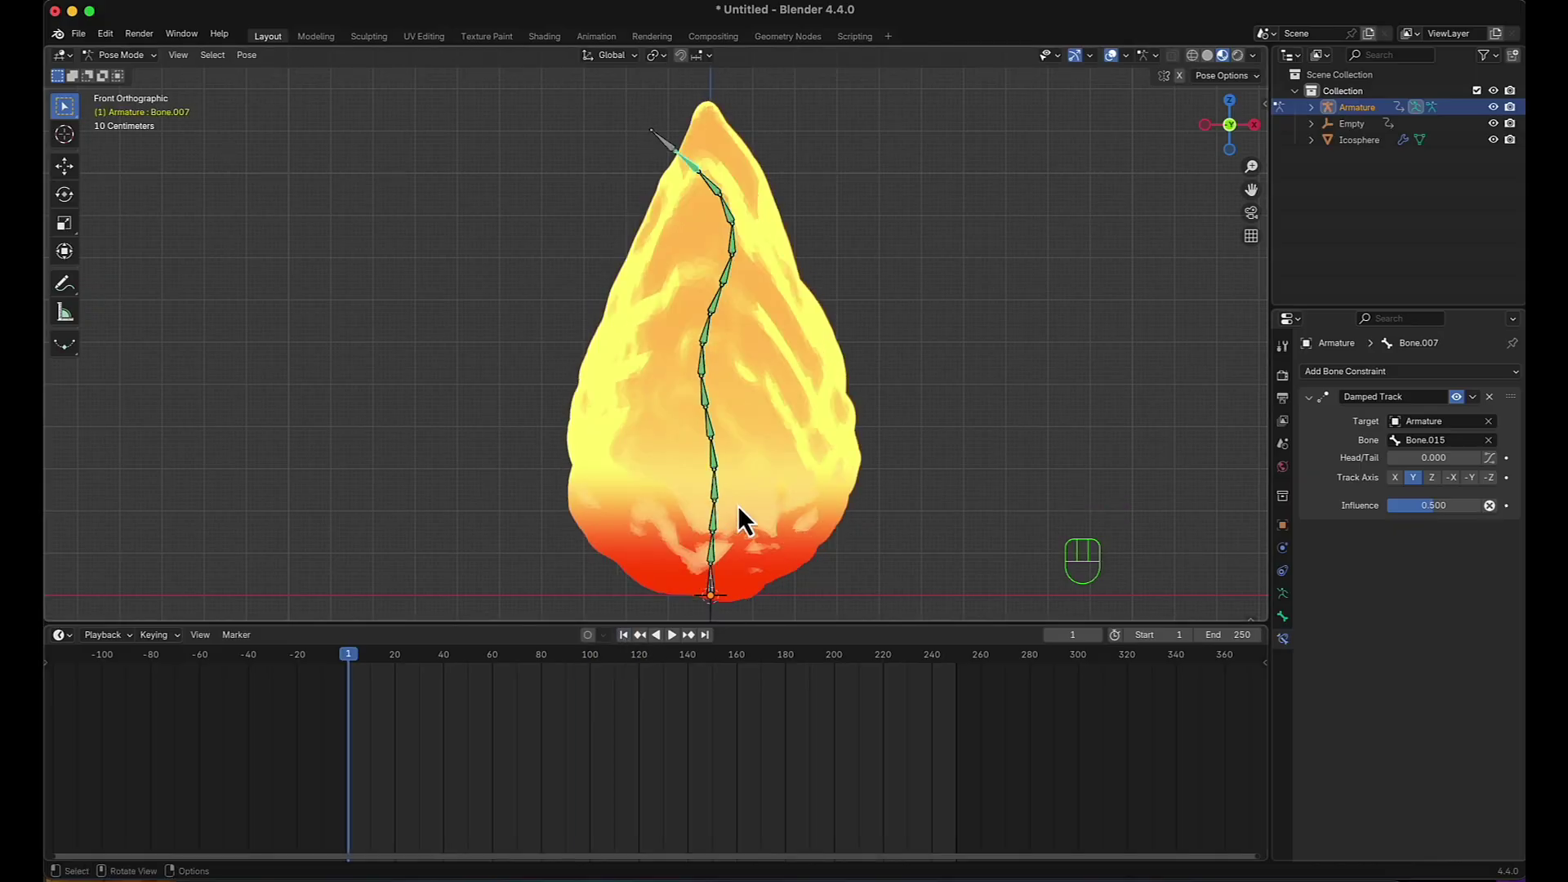
In Object Mode, parent the fireball mesh to the armature with automatic weights.
key(Tab)
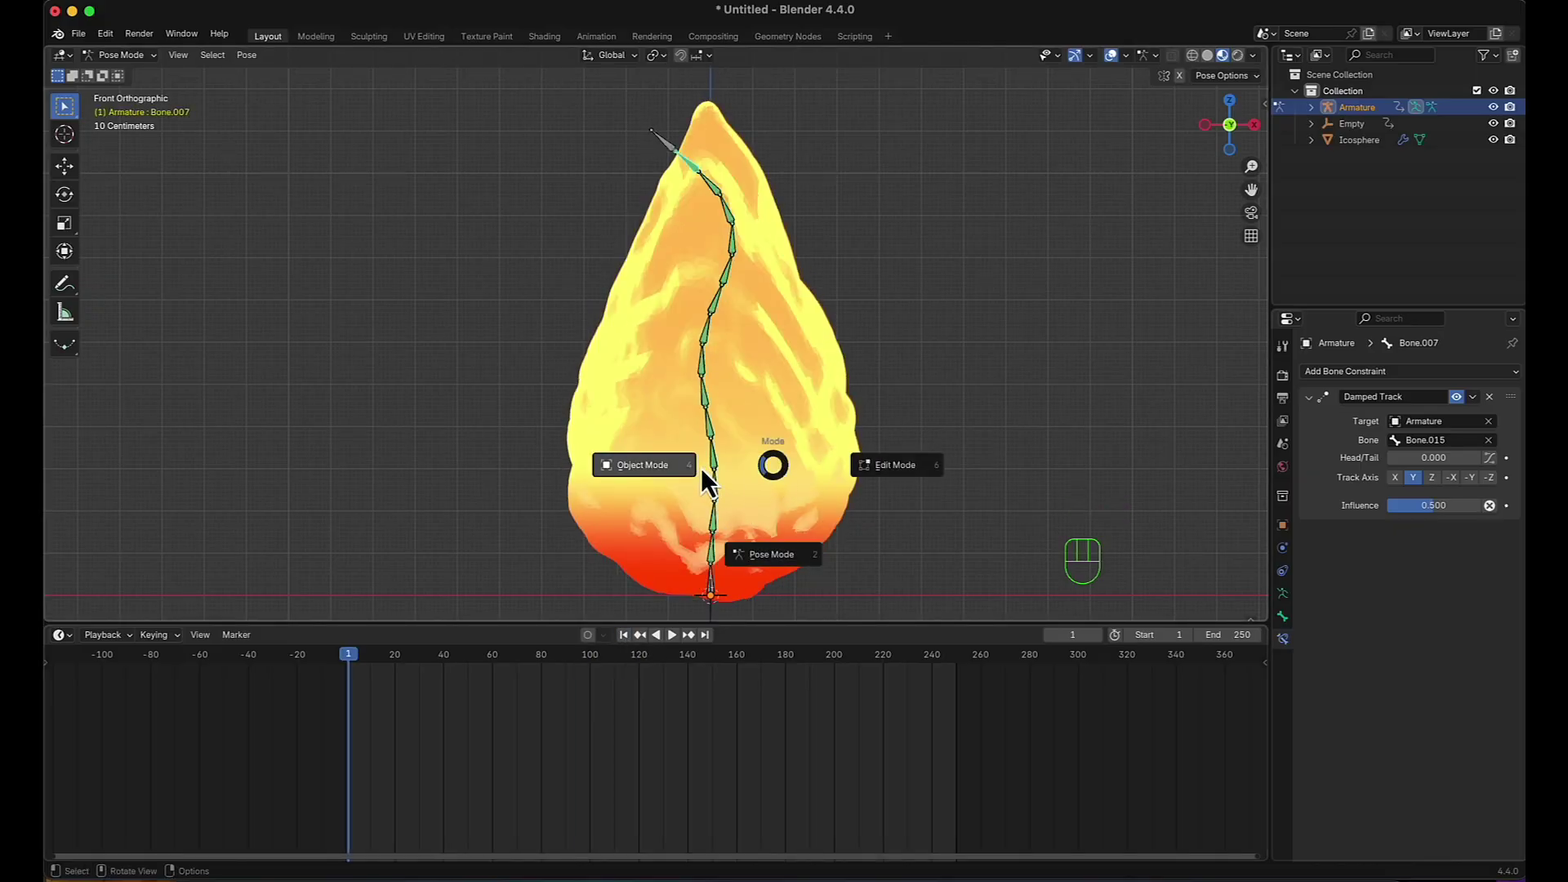
scroll(down, 3)
middle_click(764, 463)
click(753, 389)
scroll(up, 3)
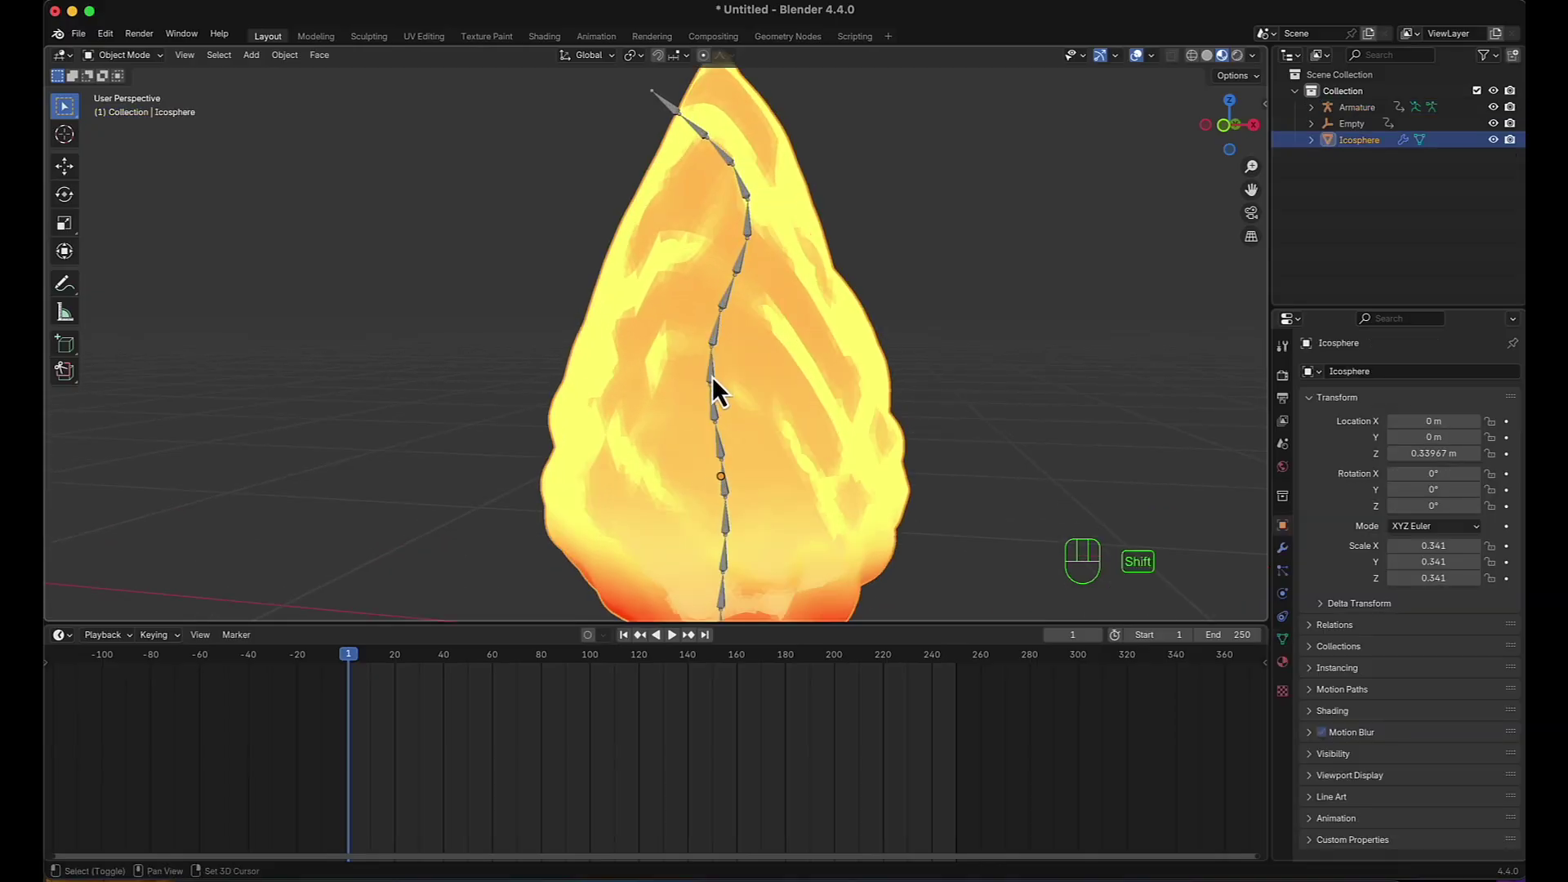
click(719, 389)
key(super+p)
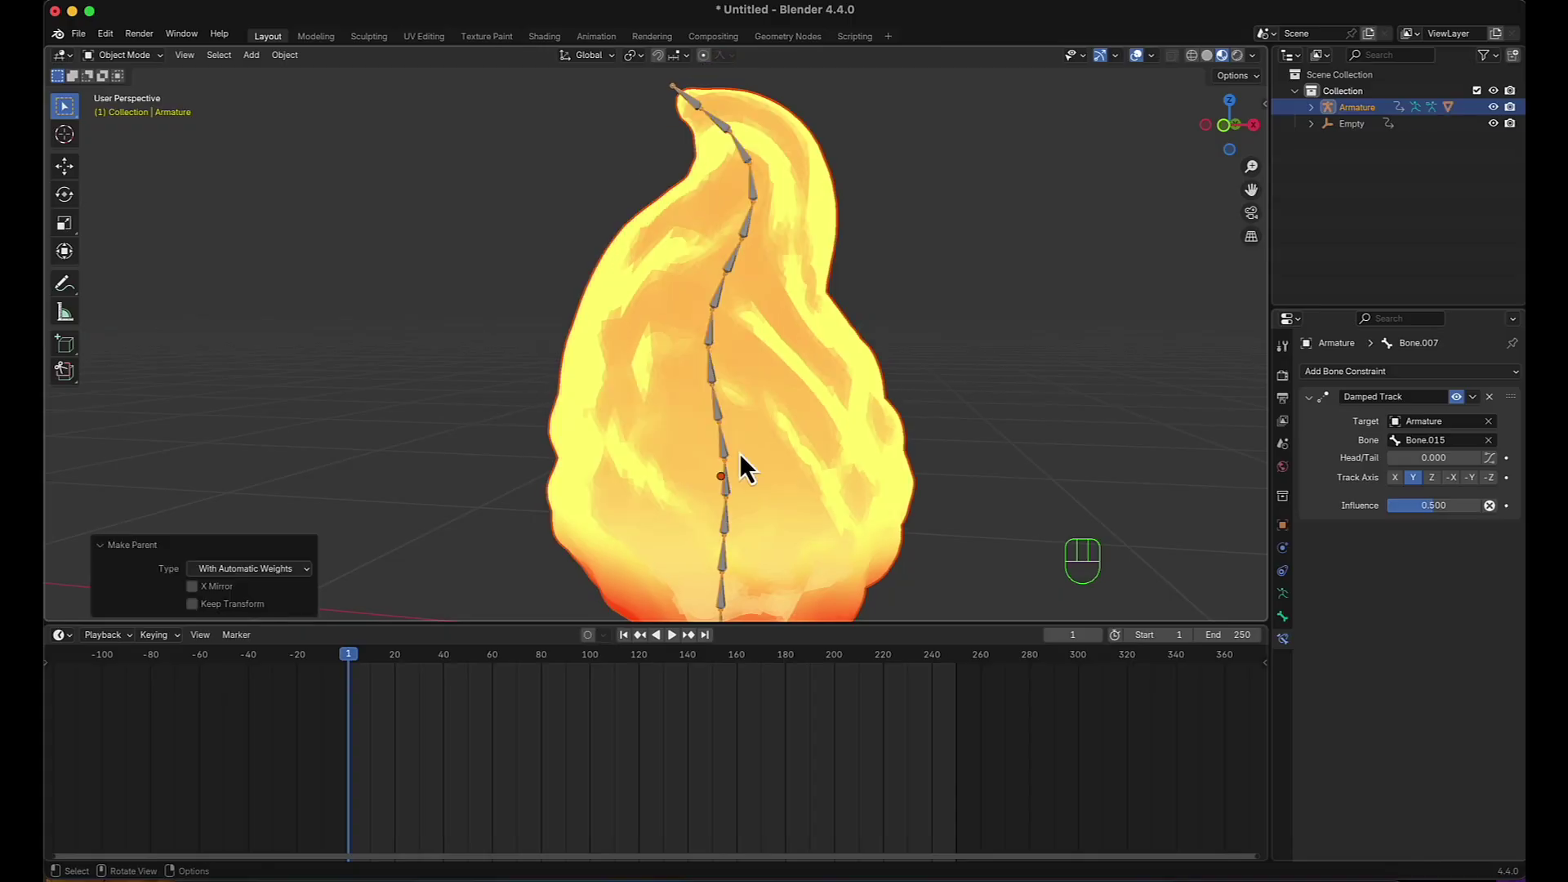
Play the animation from front view and orbit to check the flame sways with the bones.
scroll(down, 3)
key(KP_1)
scroll(down, 3)
key(space)
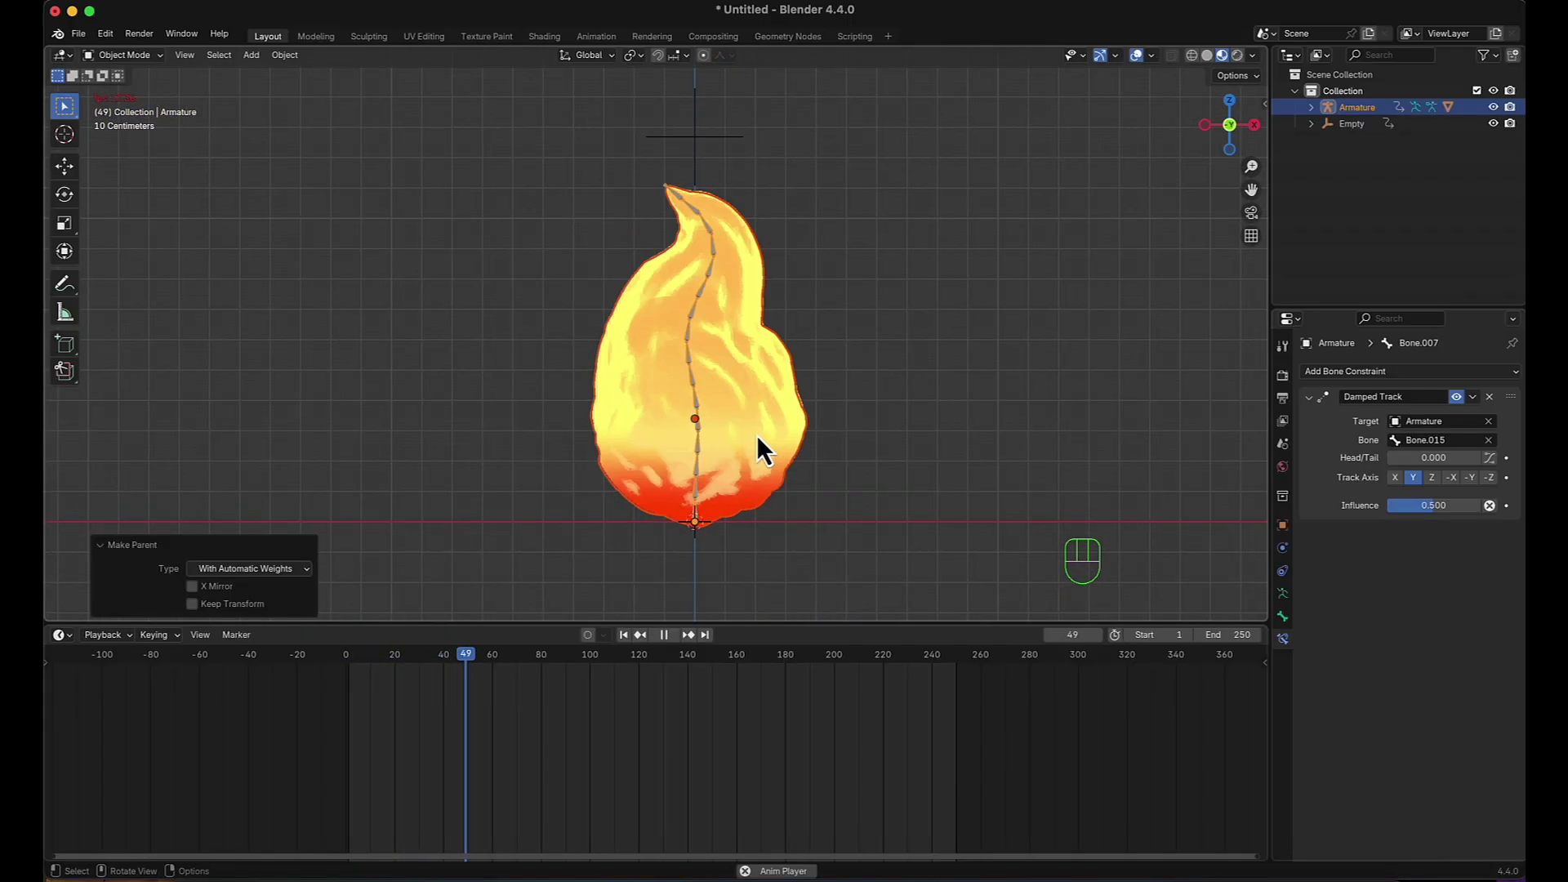
scroll(down, 3)
middle_click(814, 434)
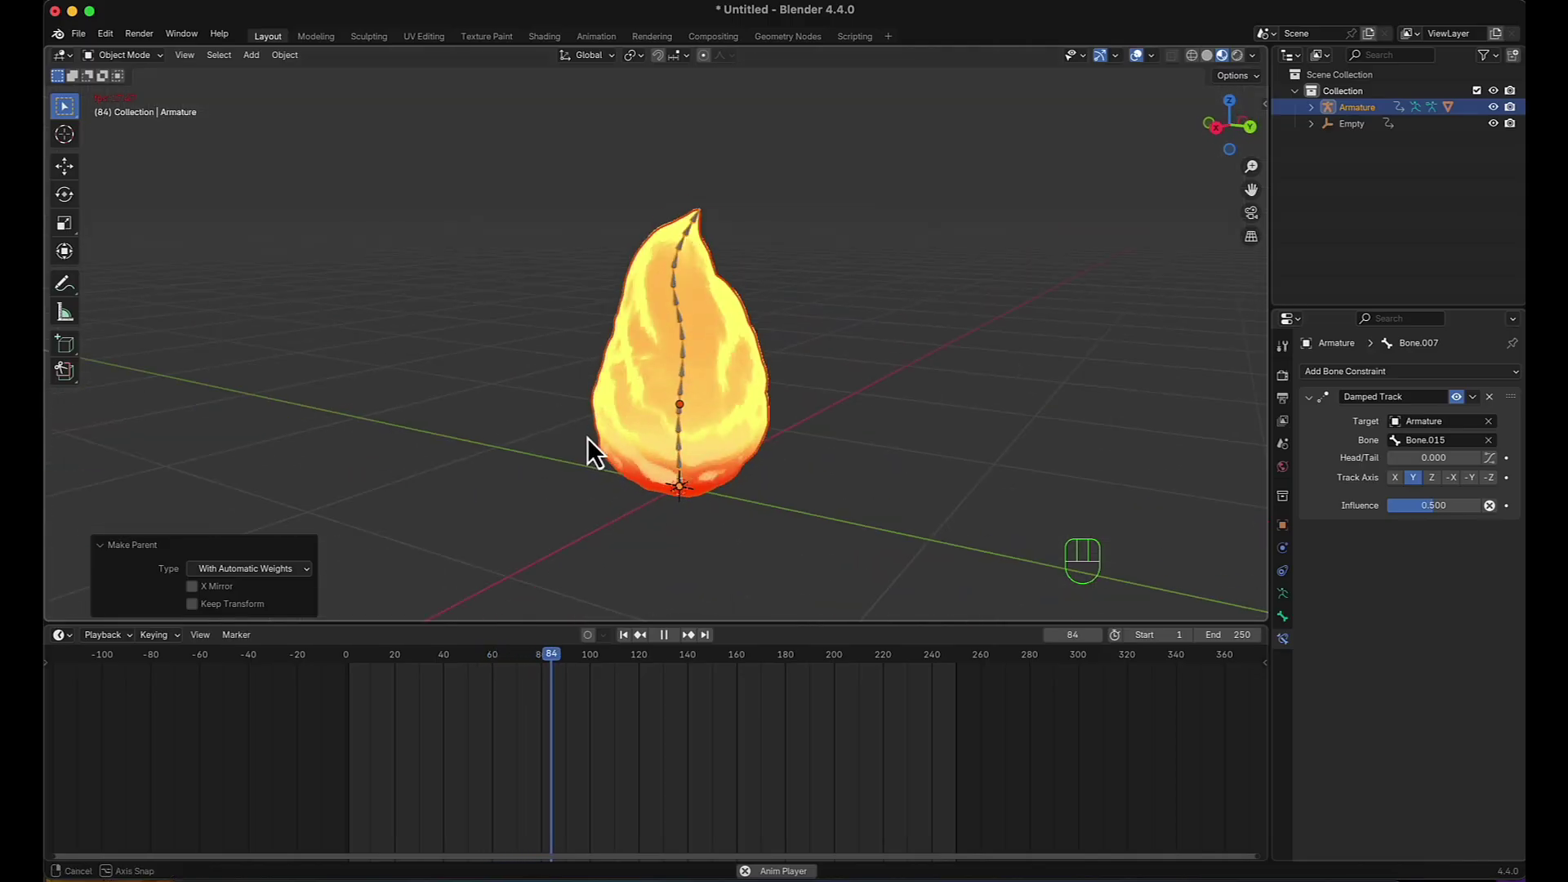
key(KP_1)
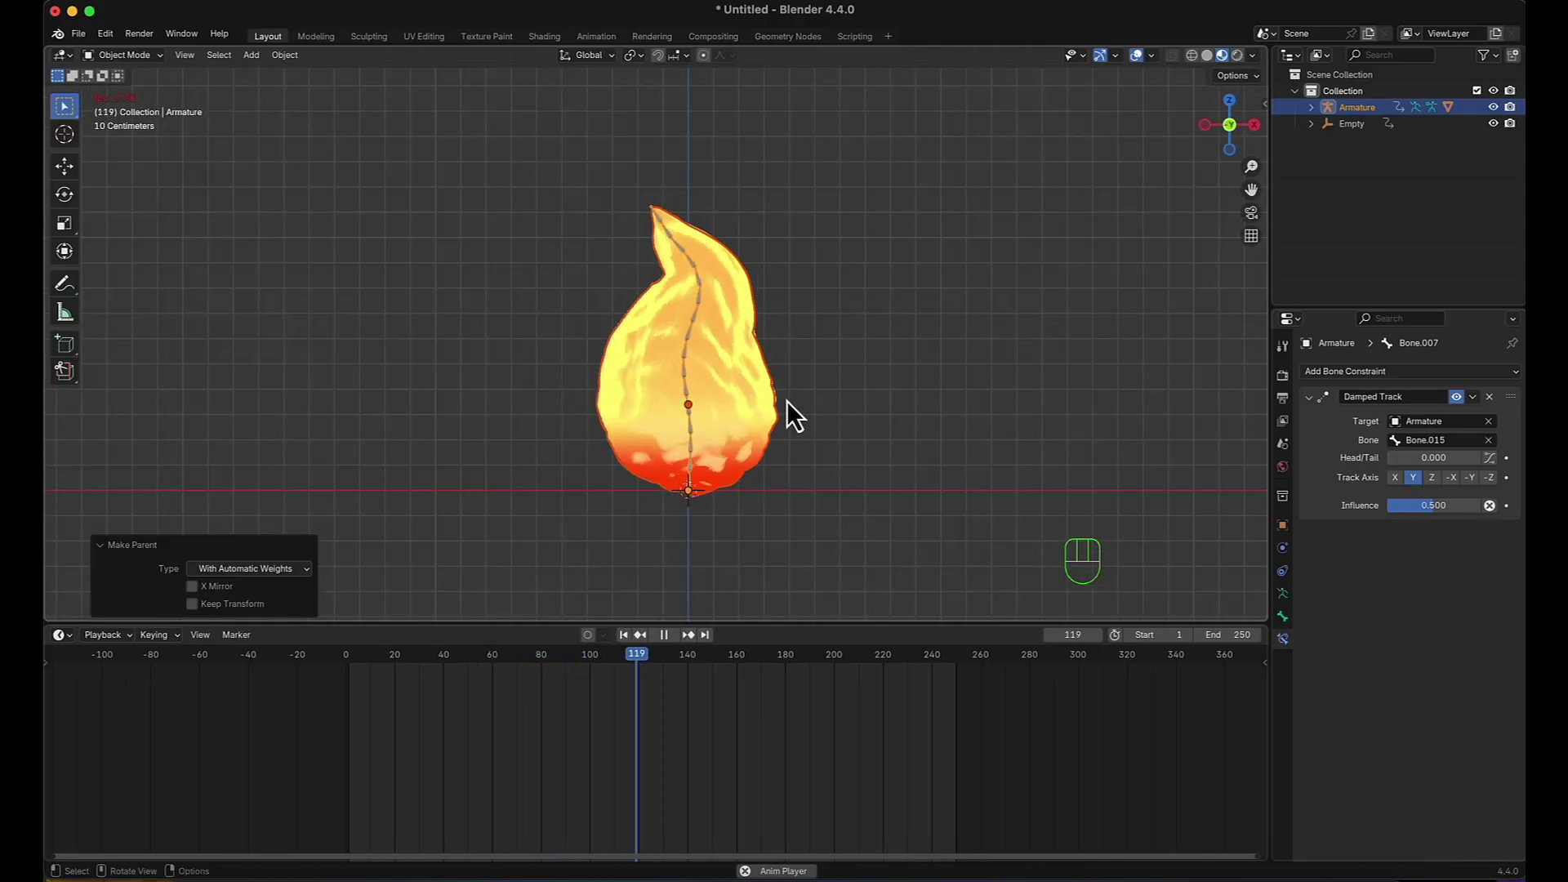
scroll(up, 3)
key(space)
scroll(down, 3)
middle_click(786, 497)
scroll(up, 3)
middle_click(772, 510)
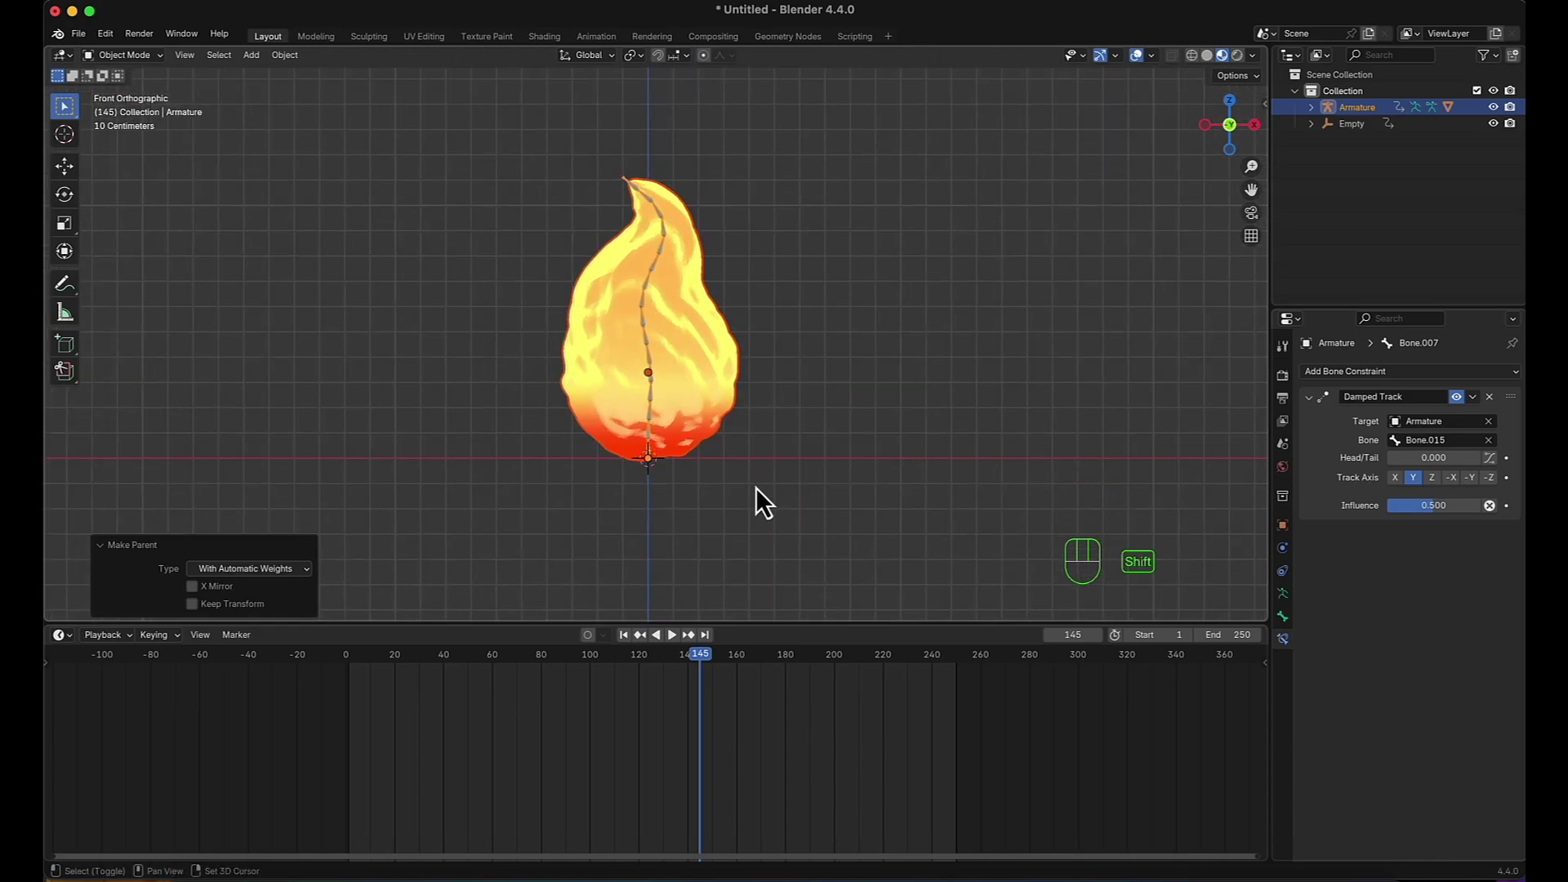
Add a new ico sphere mesh and scale it down to 0.06 as an ember.
key(shift+a)
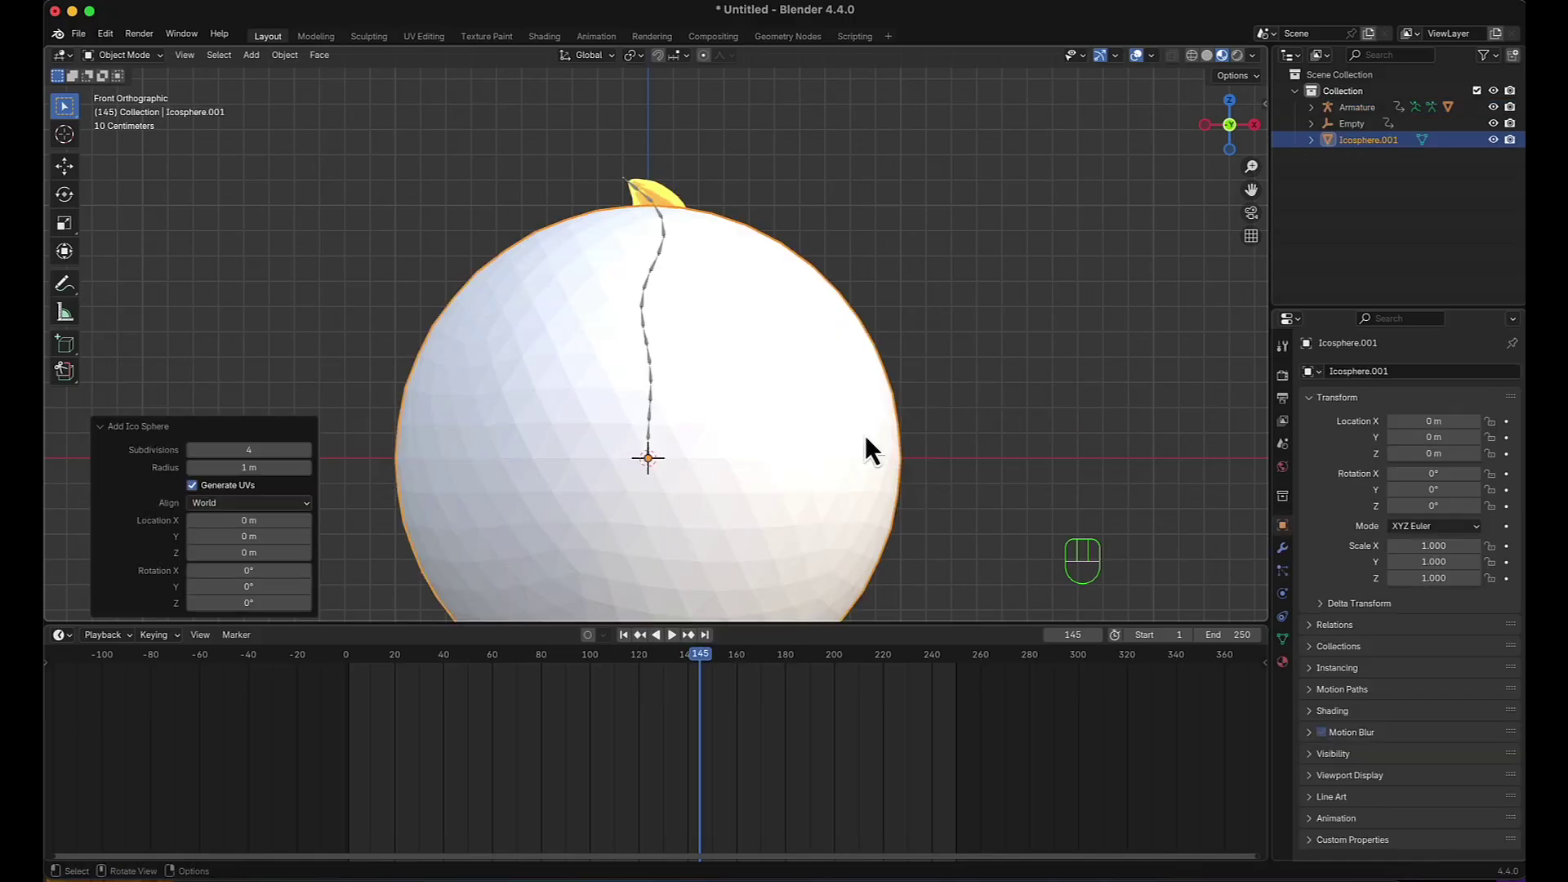
click(200, 466)
double_click(200, 466)
click(200, 464)
scroll(down, 3)
click(750, 483)
key(s)
click(670, 455)
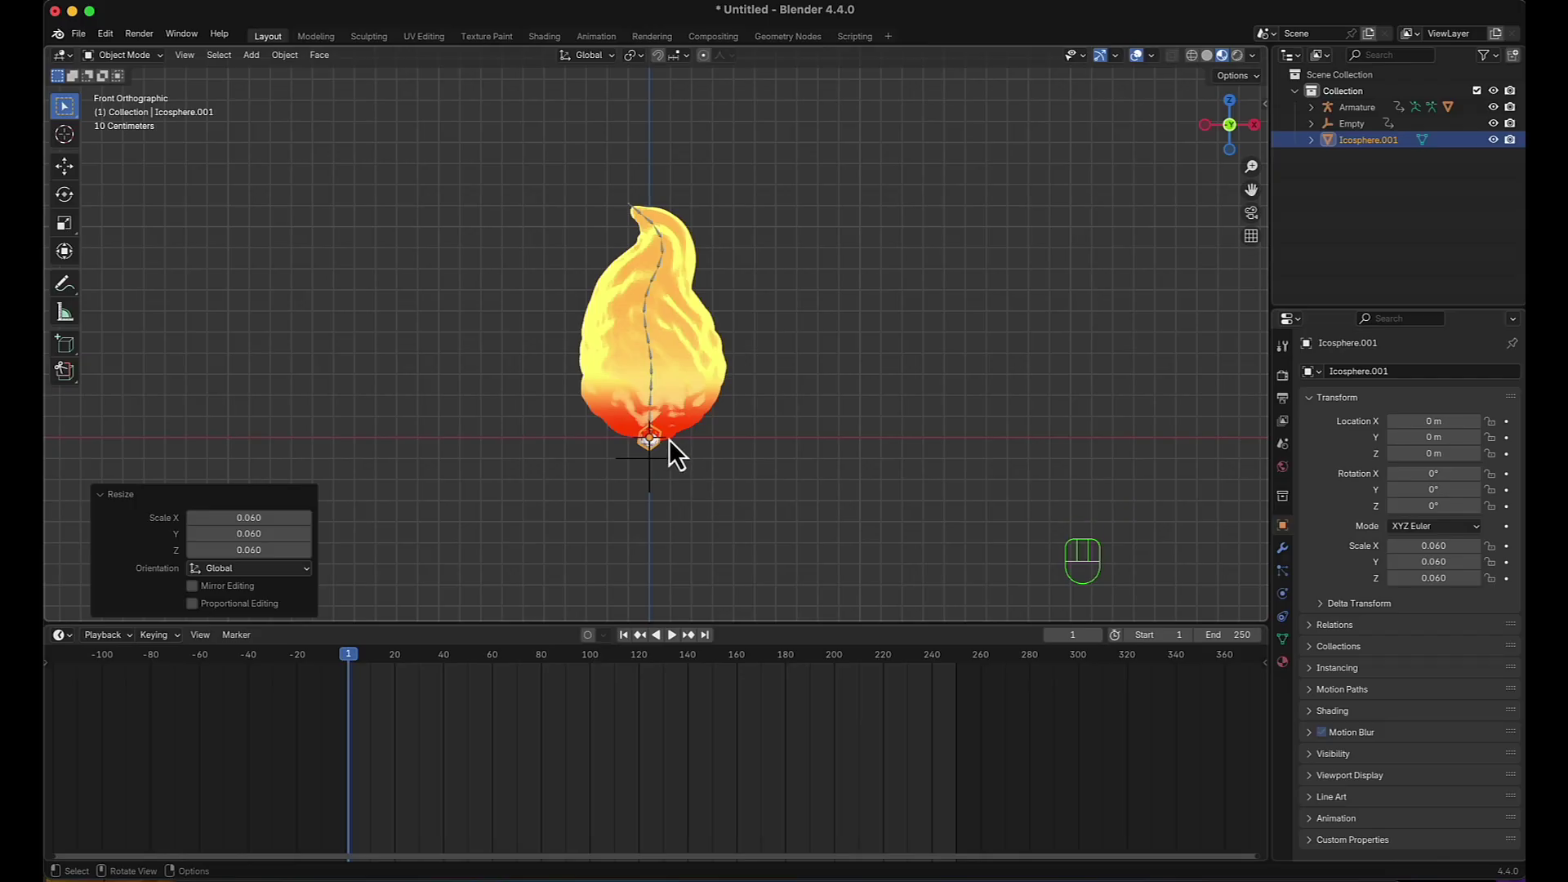
Move the ember sphere along X about 1.37 m to the left of the fireball.
click(82, 179)
click(721, 451)
click(952, 454)
scroll(up, 3)
middle_click(699, 484)
click(254, 502)
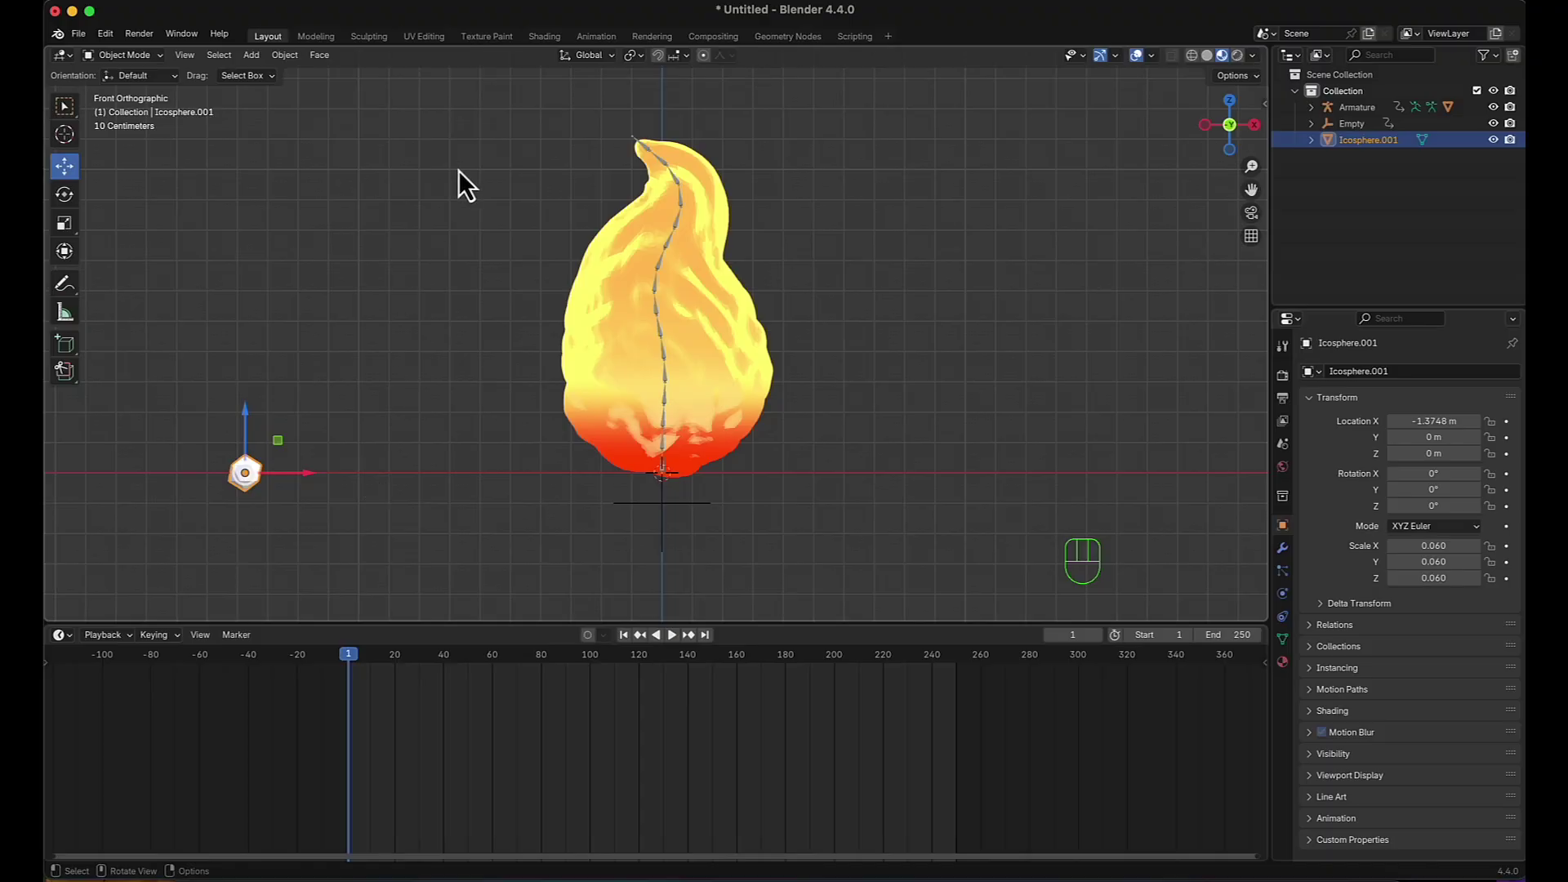
Add a plane scaled to 0.316 and lower it about 0.08 m below the fireball base.
key(shift+a)
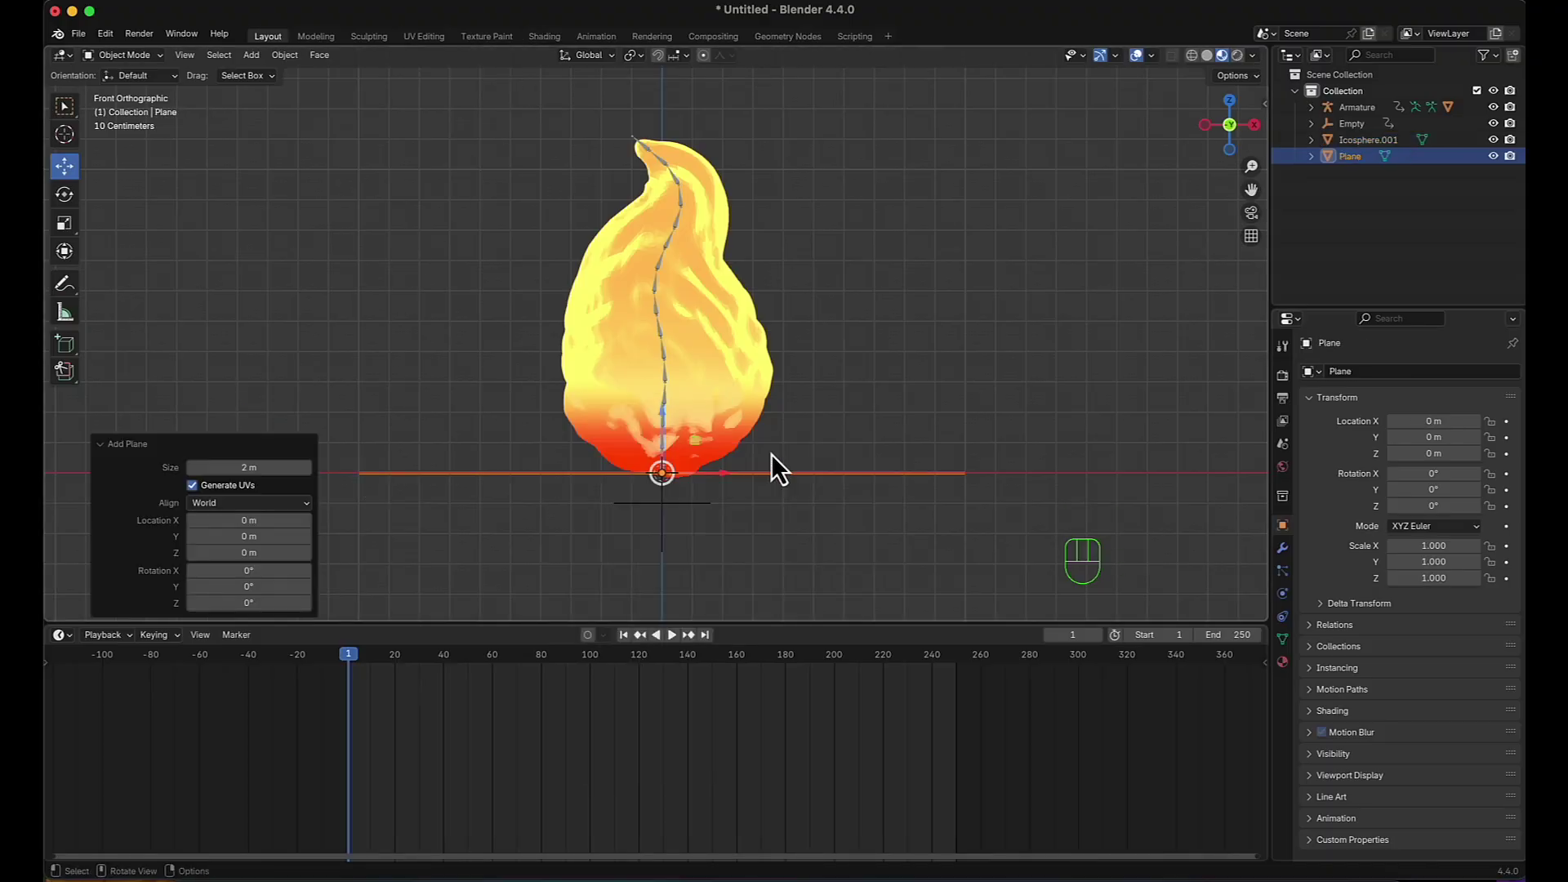
scroll(down, 3)
key(s)
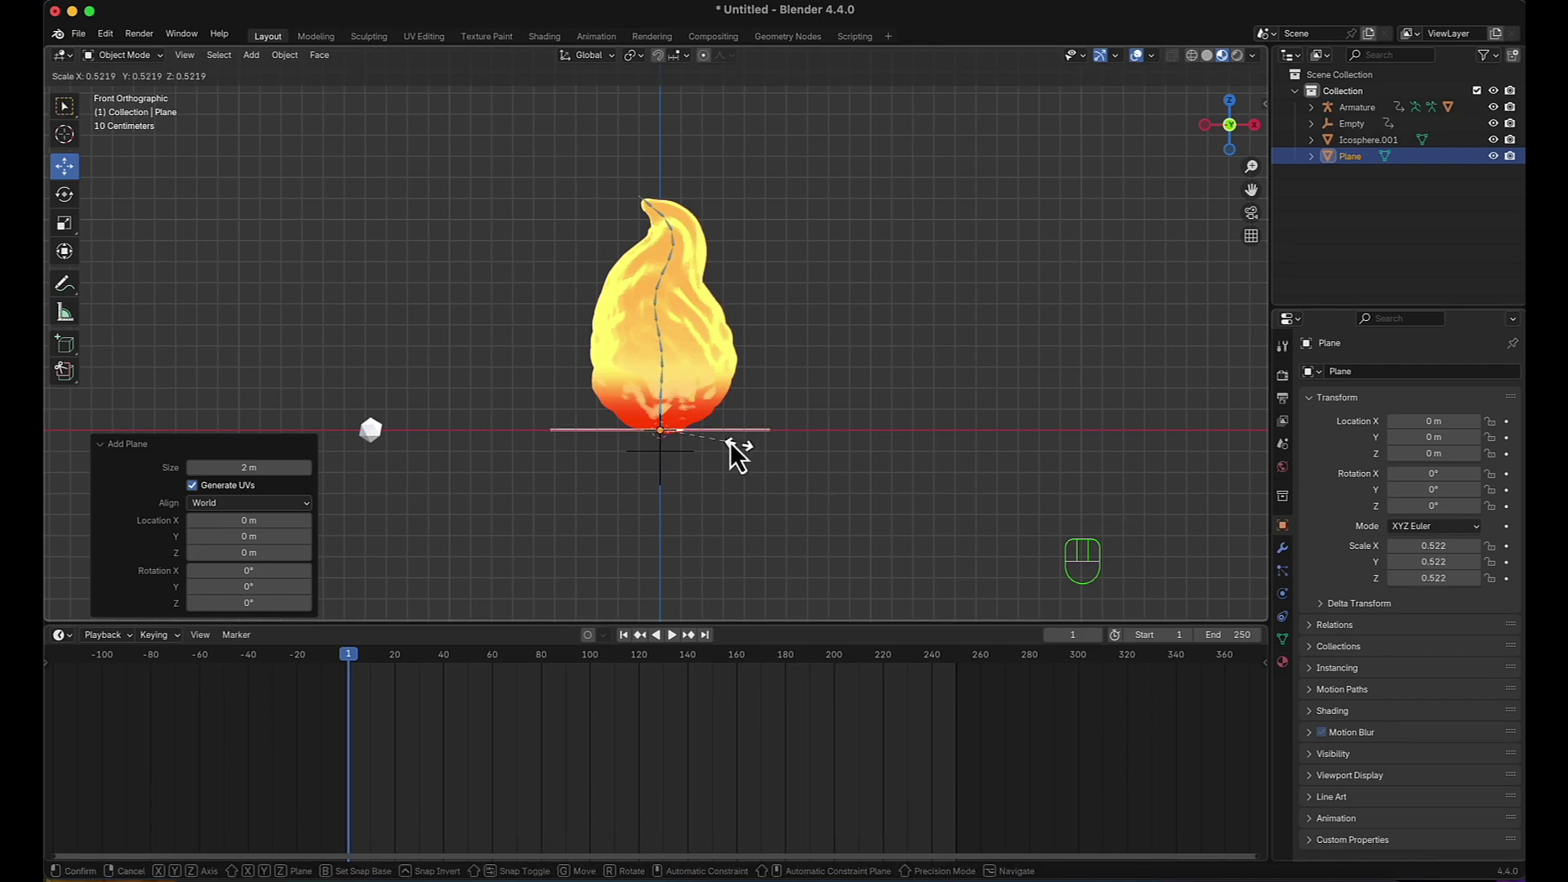
click(721, 448)
scroll(up, 3)
click(675, 425)
middle_click(797, 513)
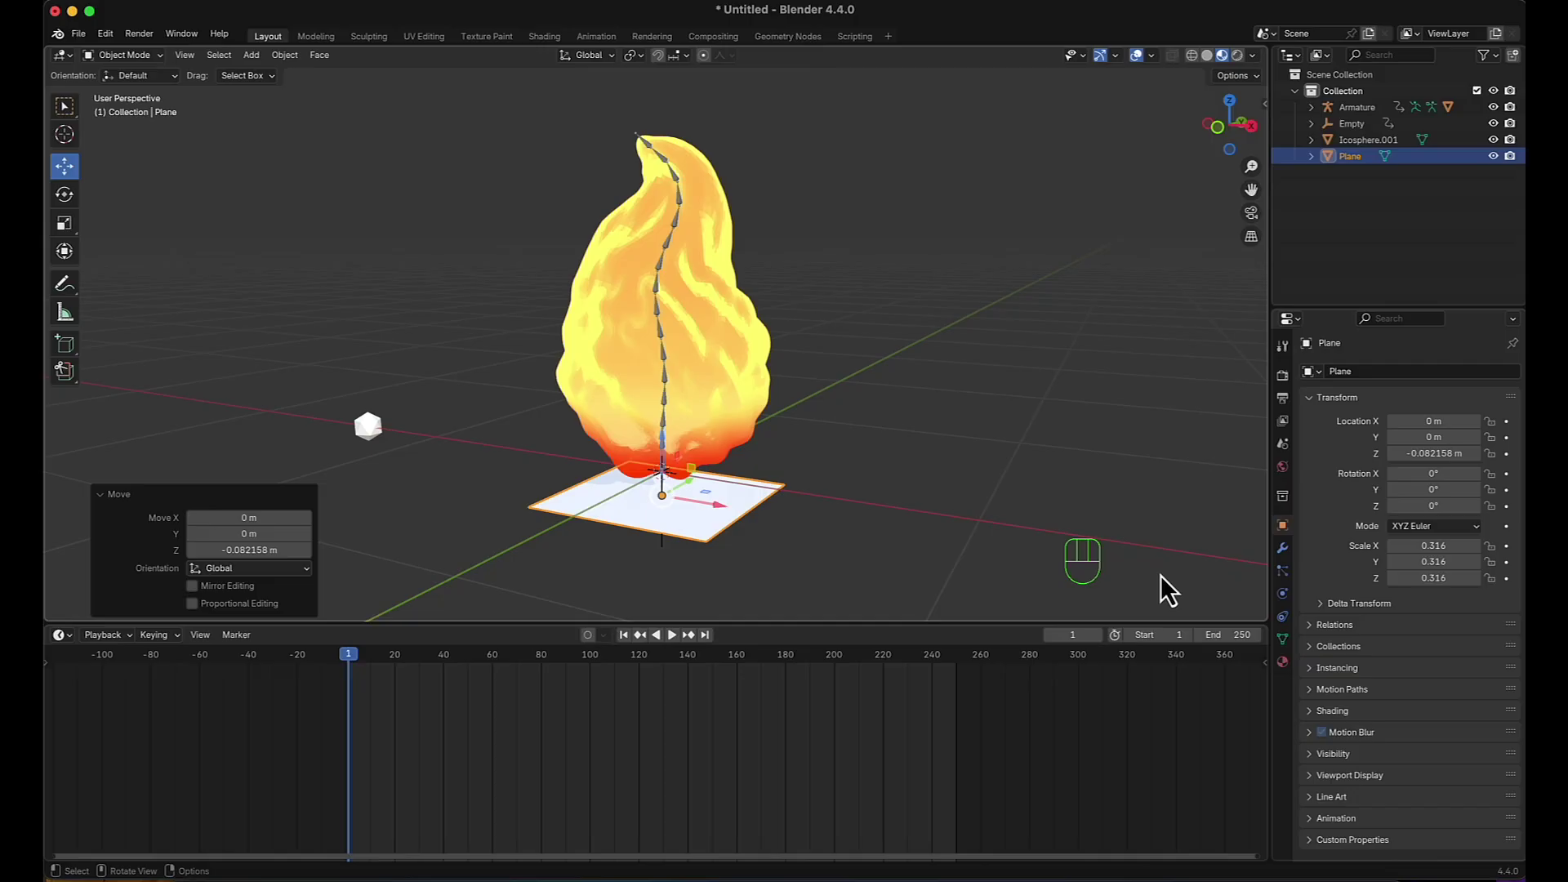
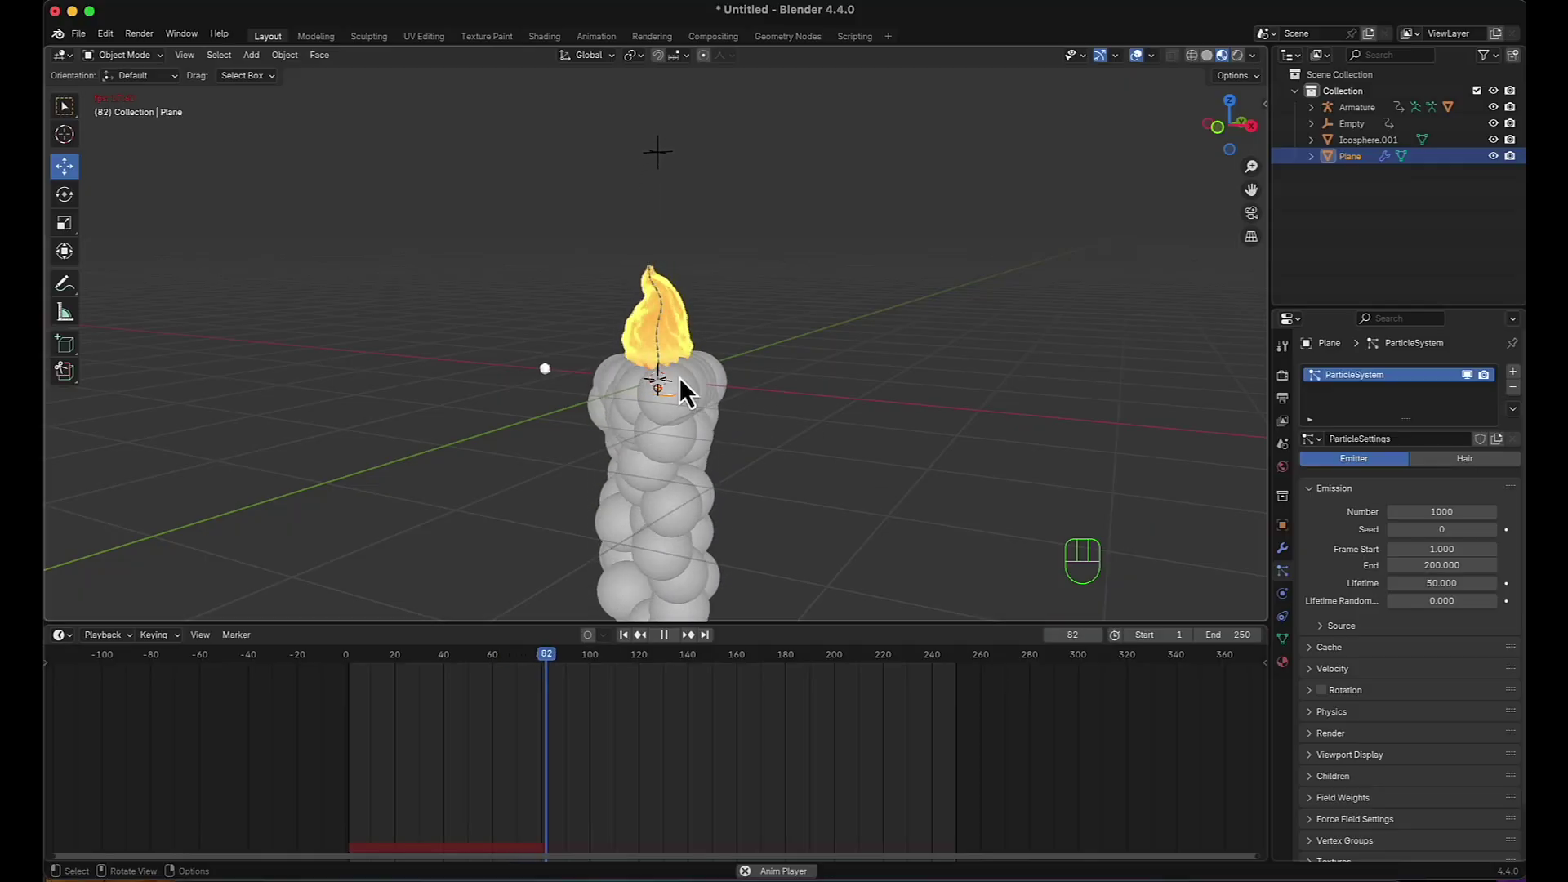
Add a particle system to the plane and turn gravity off so the embers rise.
key(space)
scroll(down, 3)
click(1325, 763)
scroll(down, 3)
drag(1459, 685, 1459, 685)
key(space)
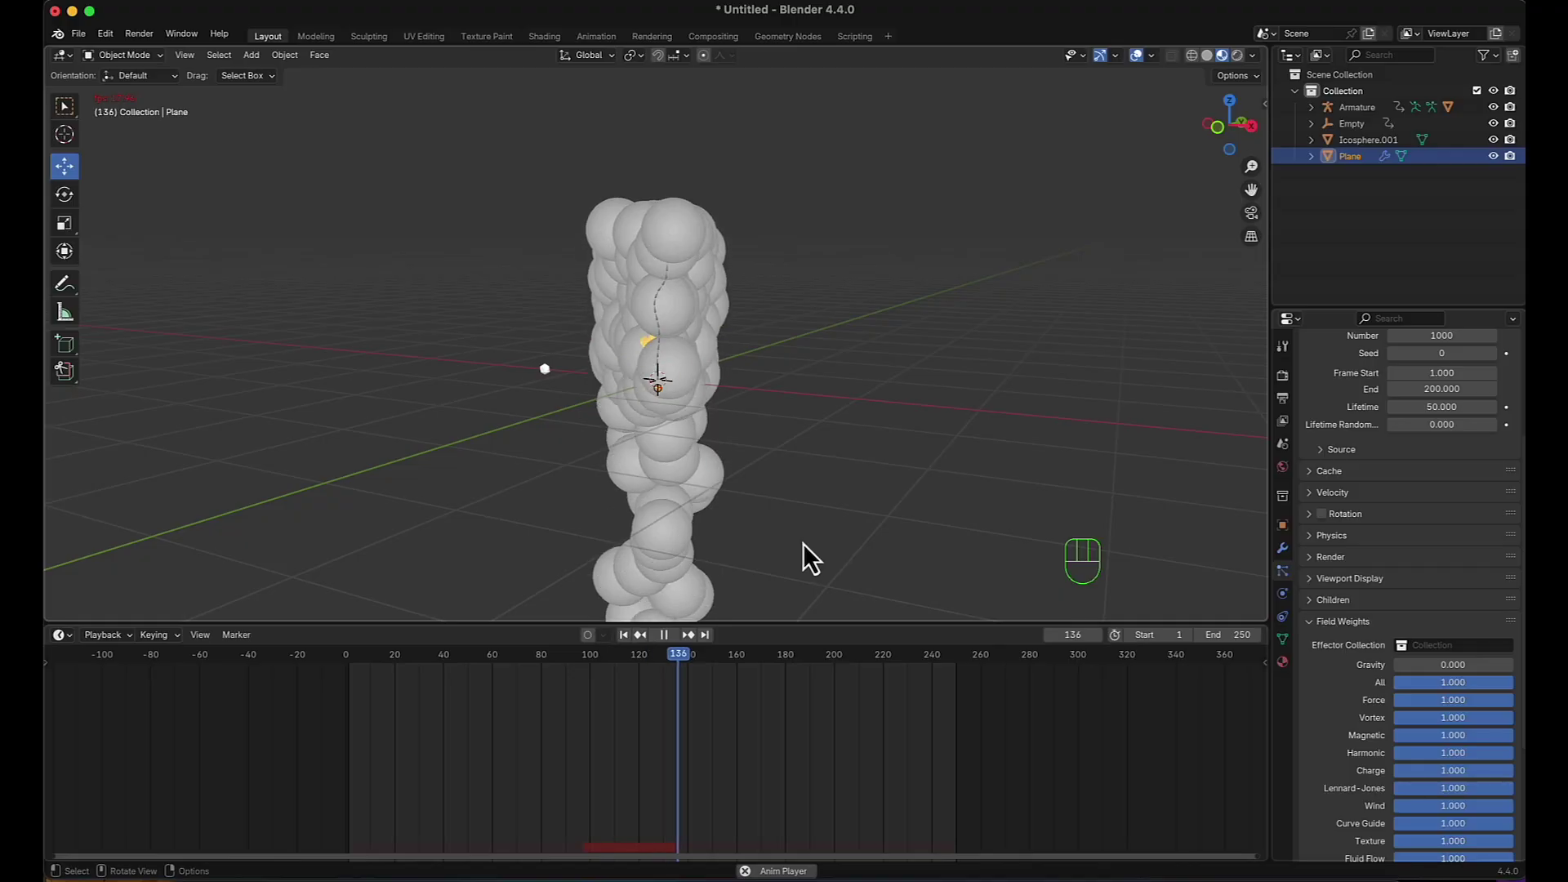
key(space)
Reduce the particle Number to 500 and render them as the Icosphere.001 object.
scroll(up, 3)
drag(1457, 508, 1457, 509)
key(KP_0)
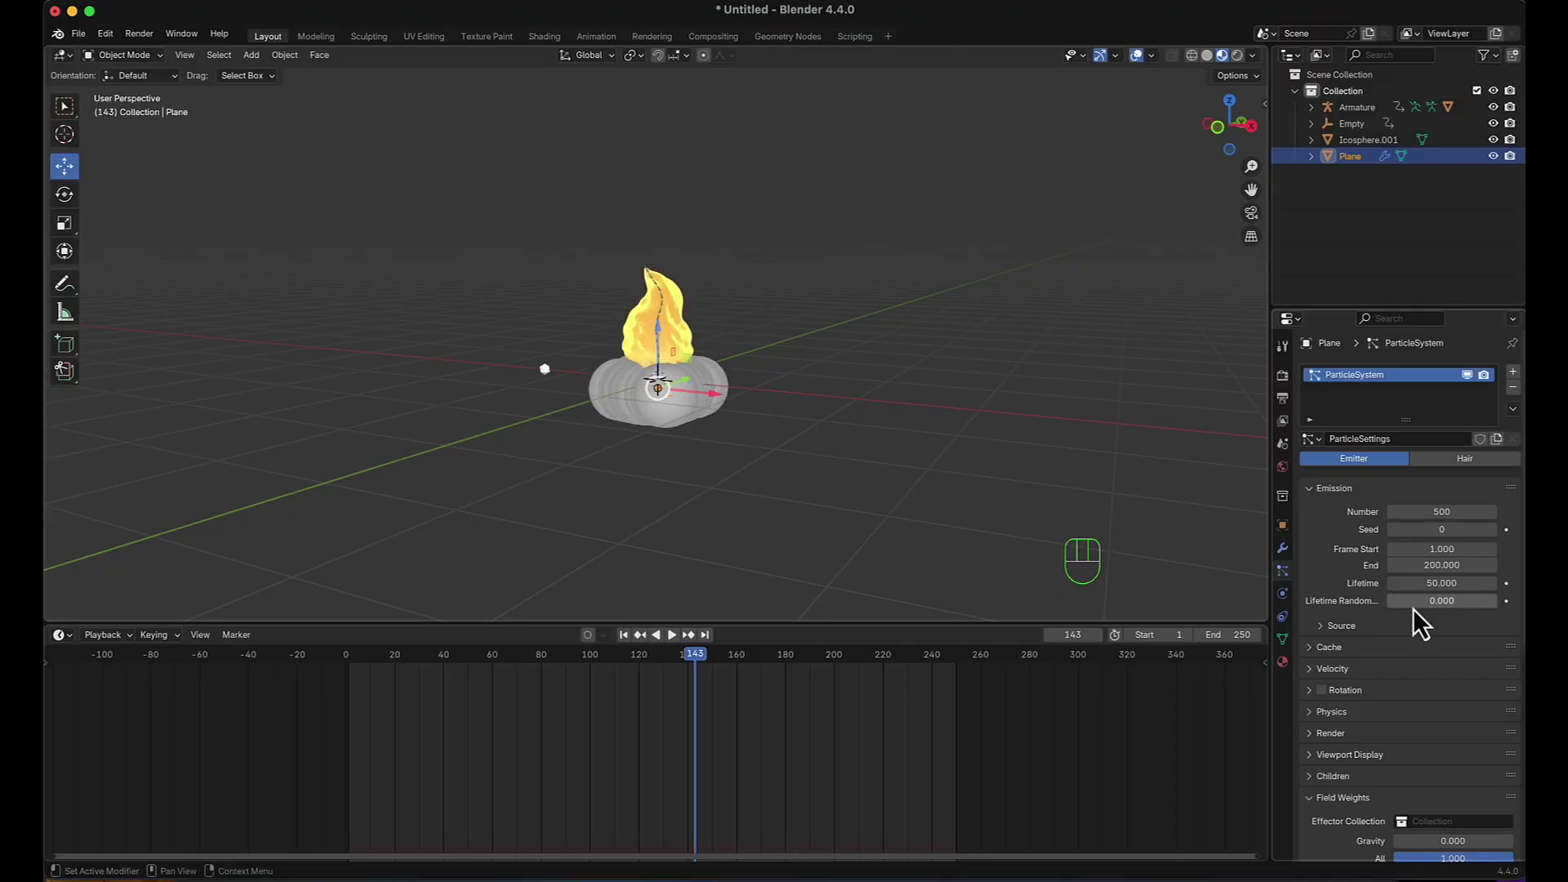
click(1407, 616)
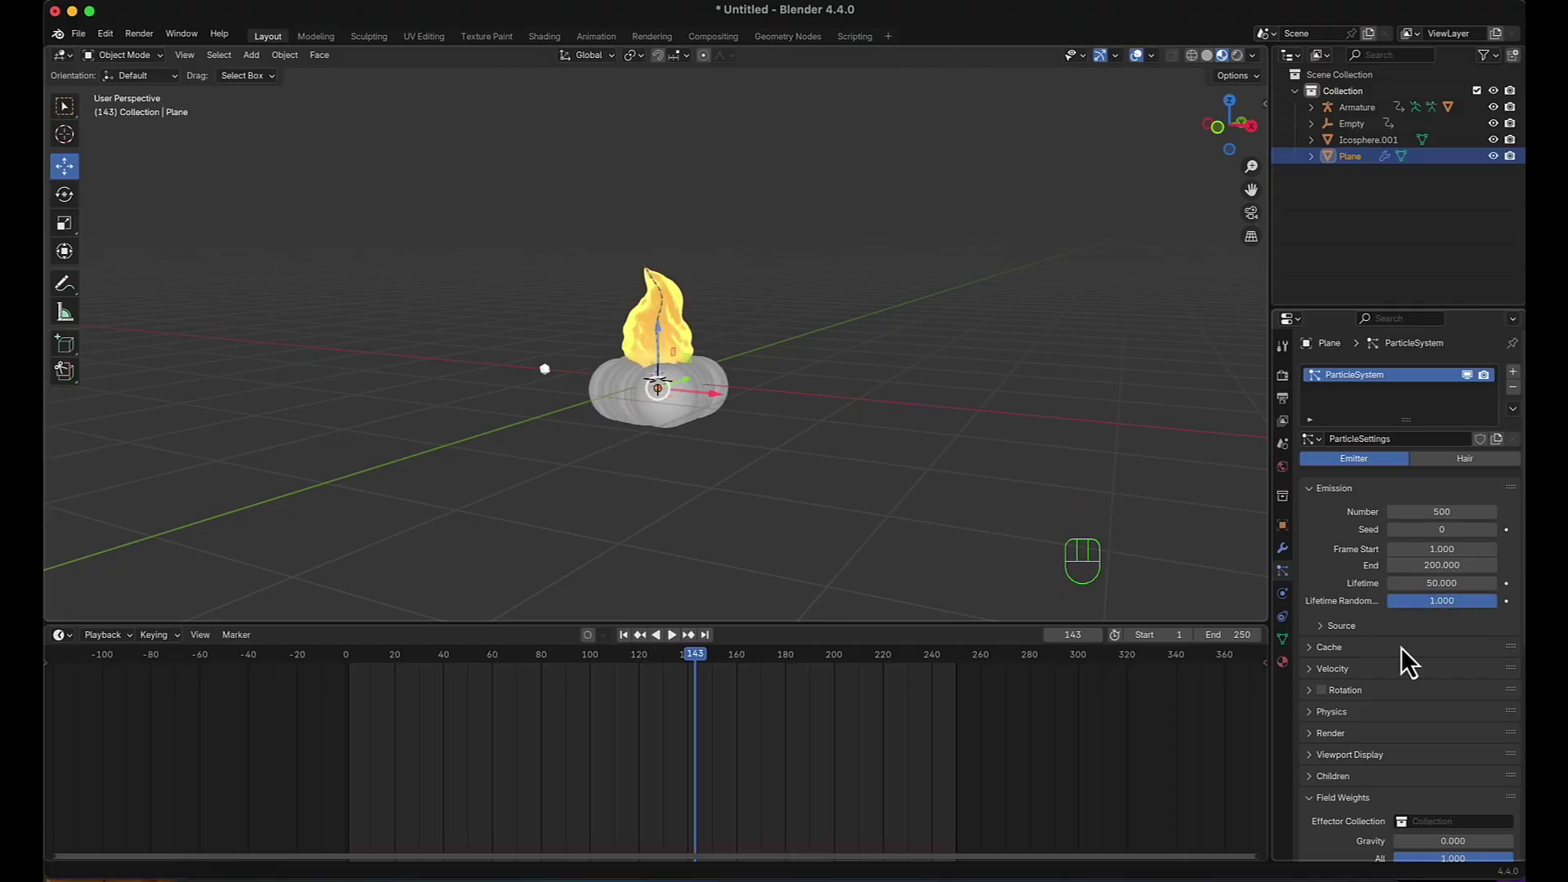
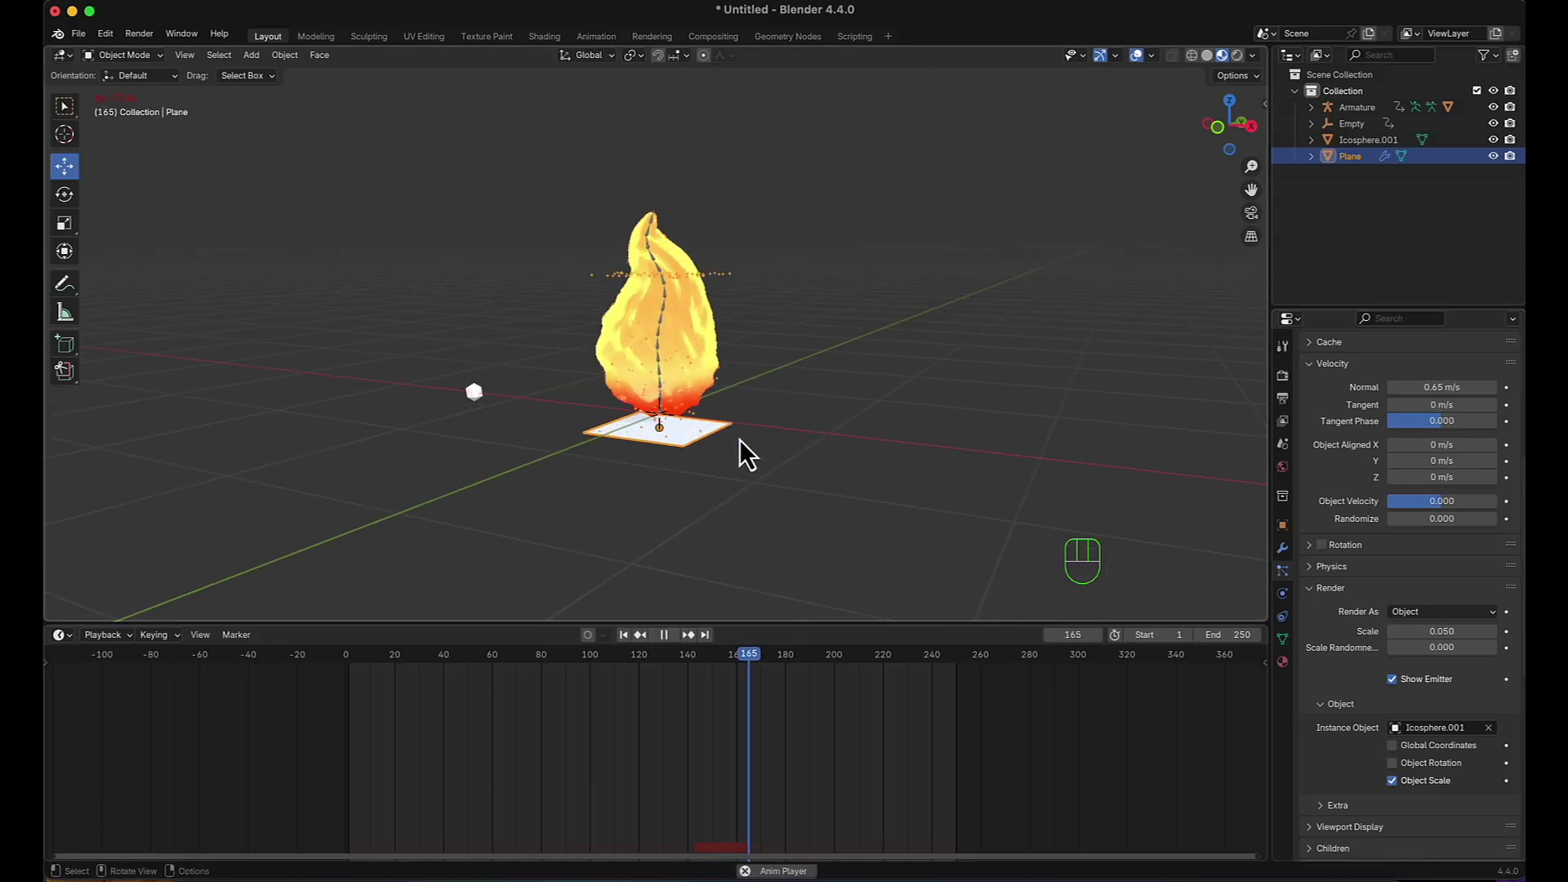
Untick Show Emitter so the plane is hidden and bring up the particle Physics settings.
key(space)
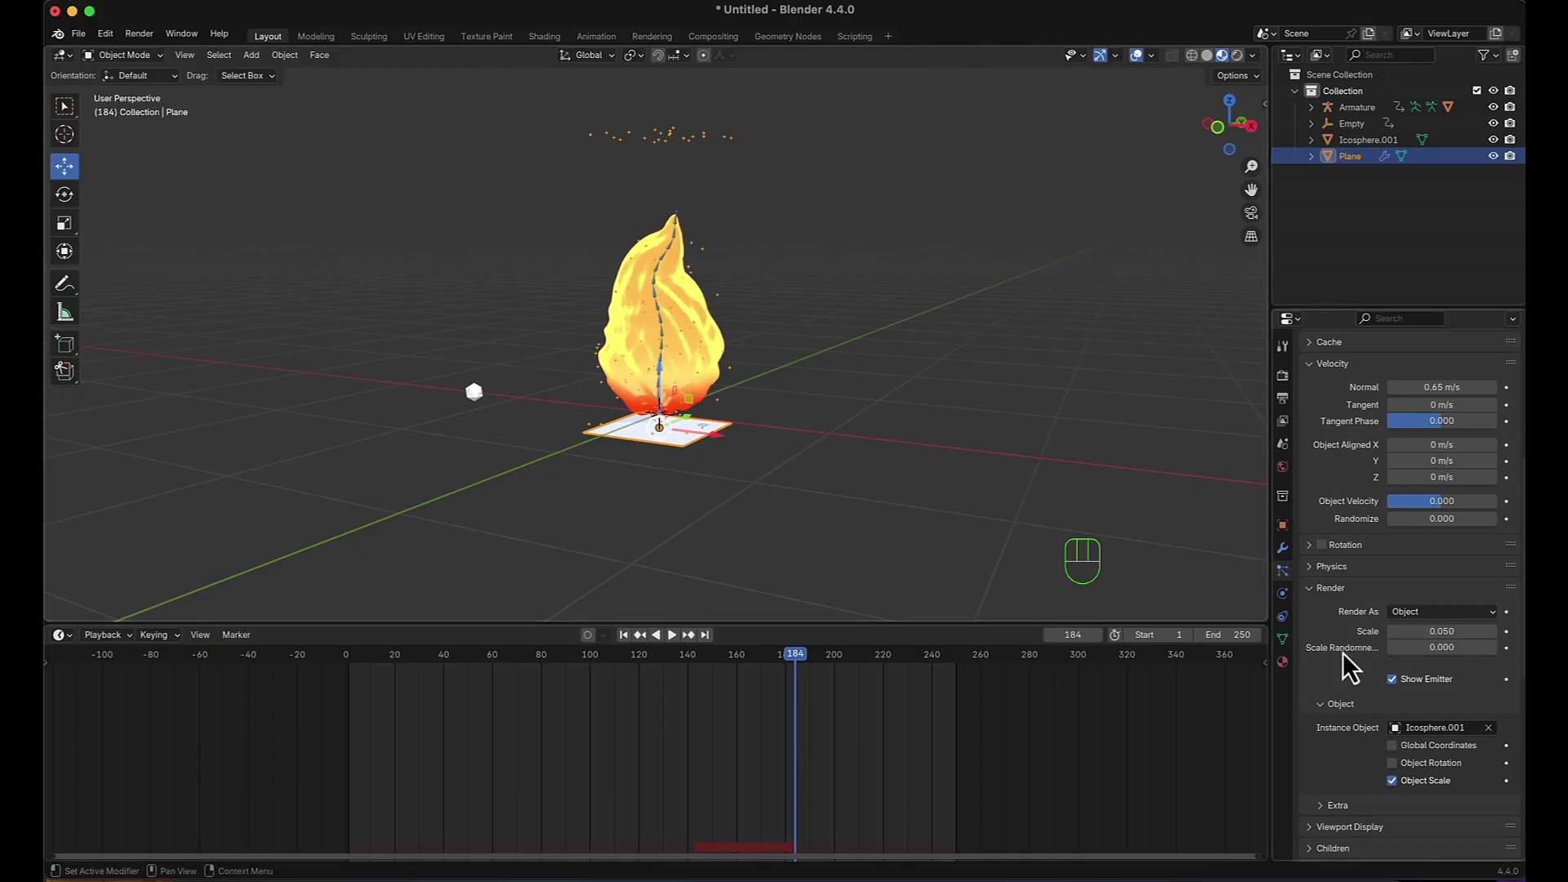
click(1403, 696)
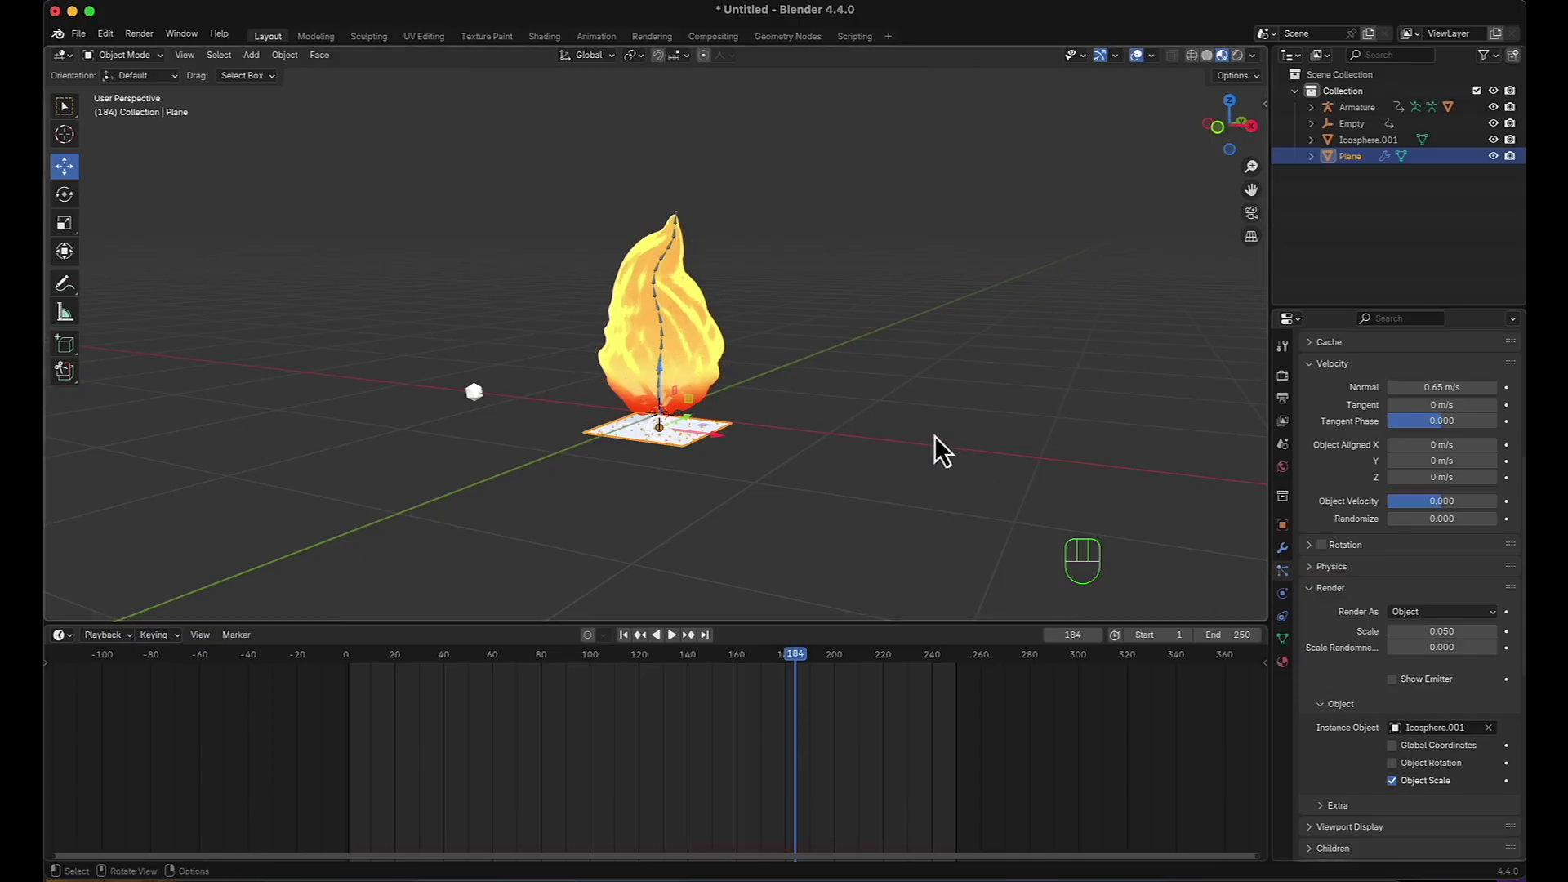
click(1319, 585)
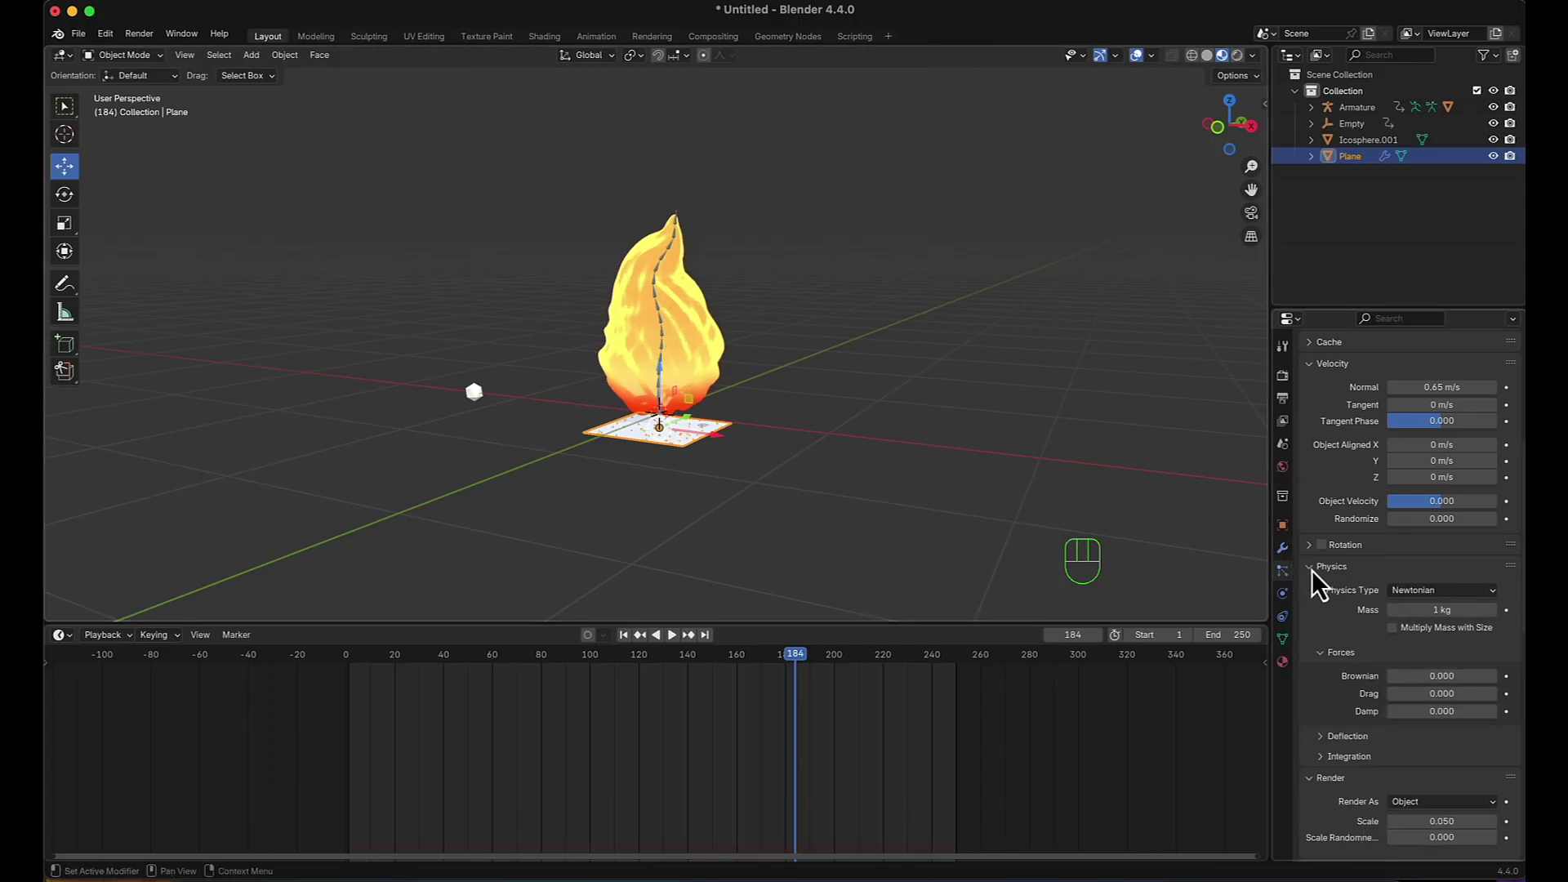
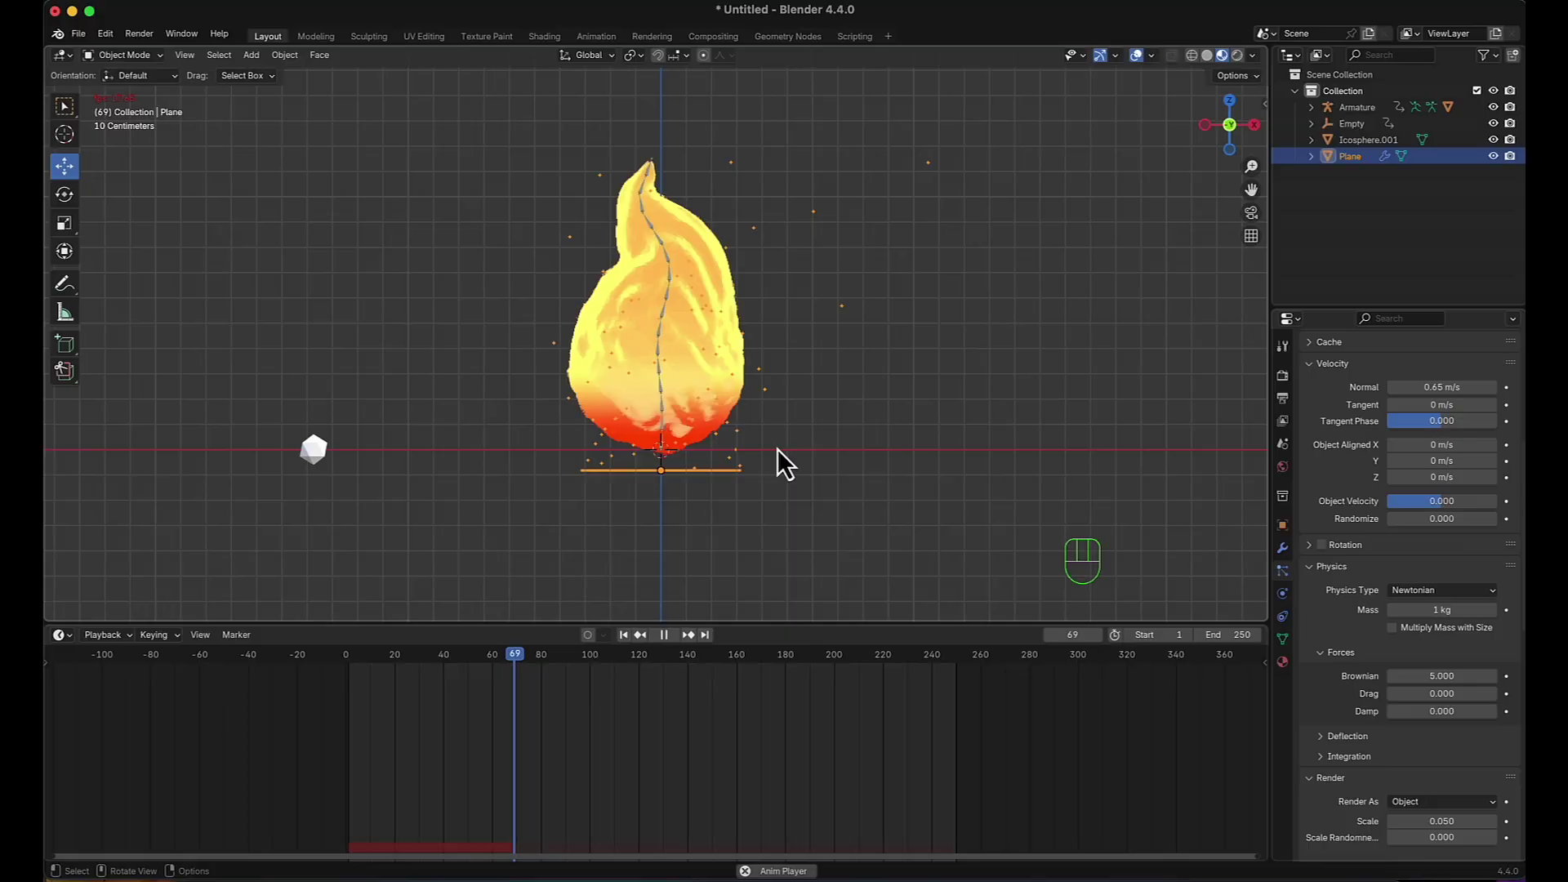
Set Brownian random motion to 5 and watch the embers scatter from the front view.
key(space)
click(795, 514)
key(space)
scroll(down, 3)
middle_click(887, 462)
key(KP_1)
scroll(up, 3)
middle_click(840, 465)
Select the ember Icosphere.001 and play the animation to check the ember size.
click(226, 529)
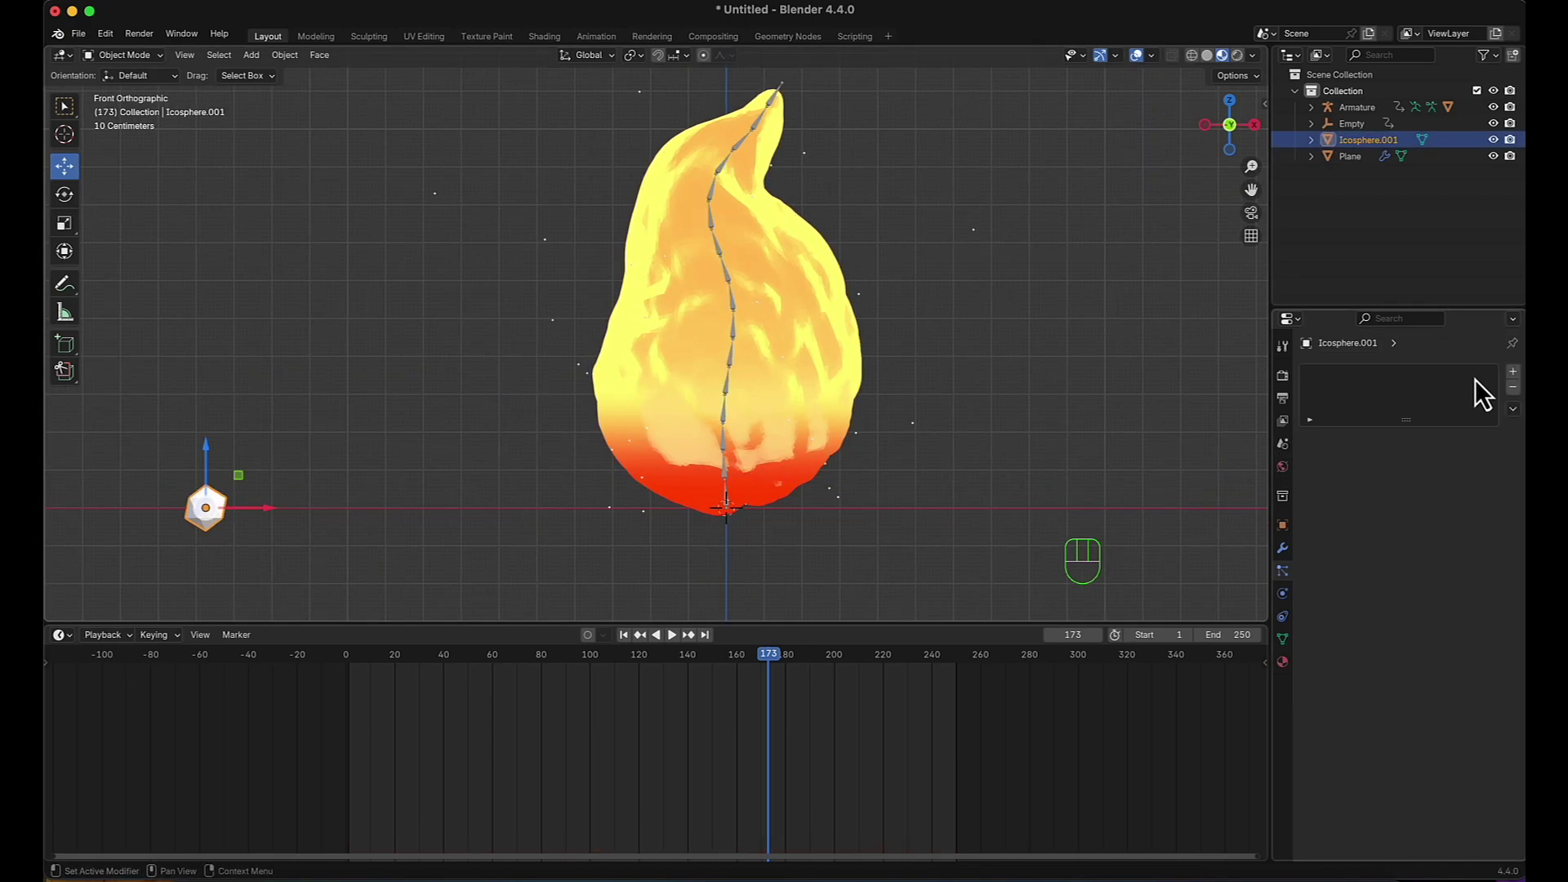
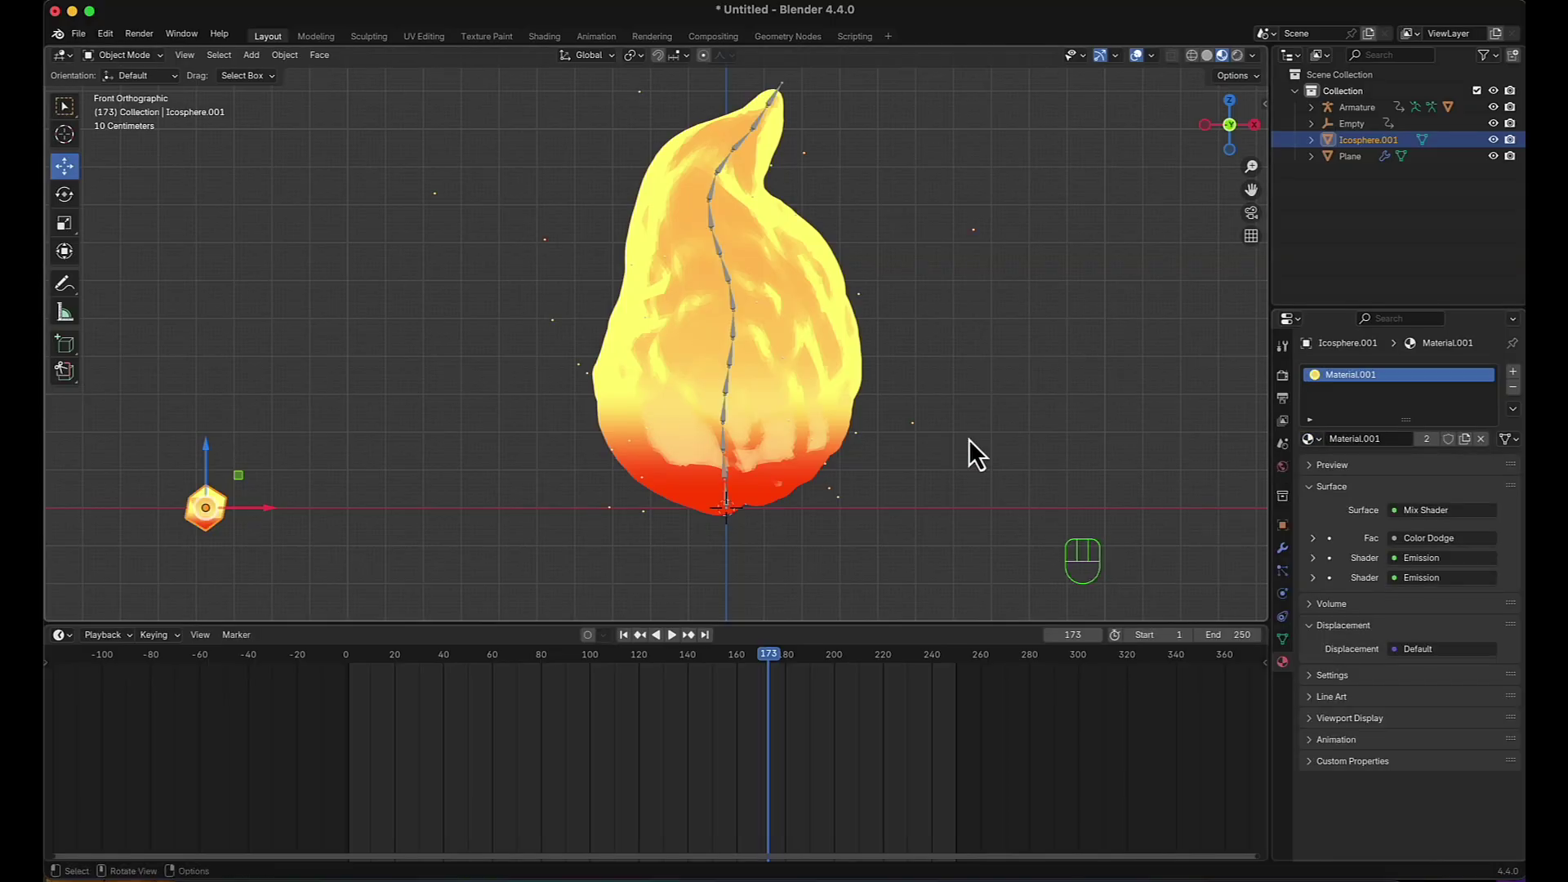
key(space)
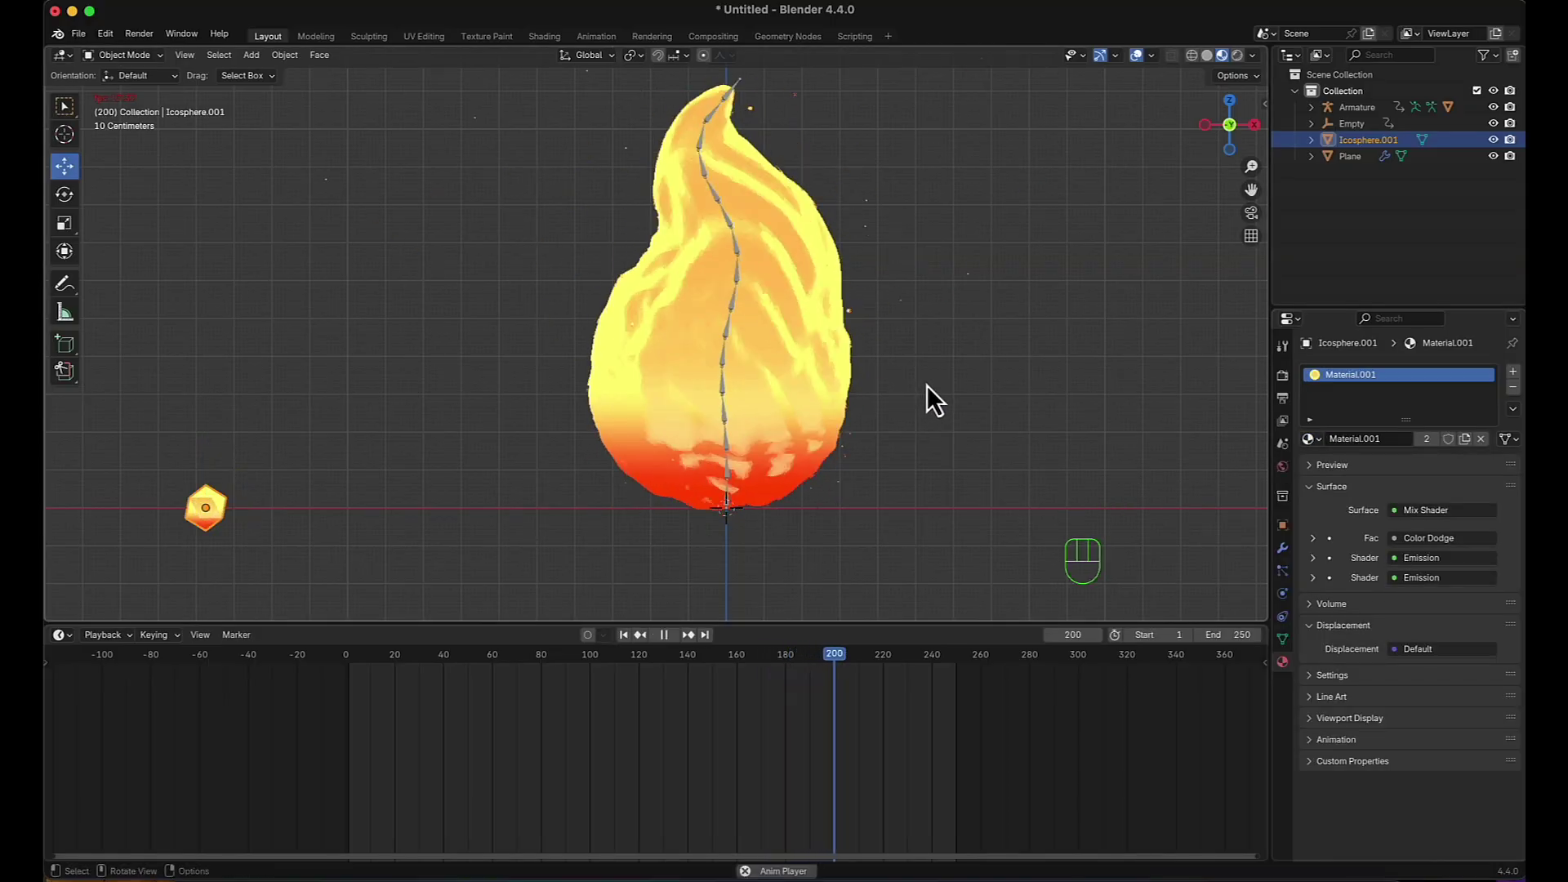
key(space)
key(space)
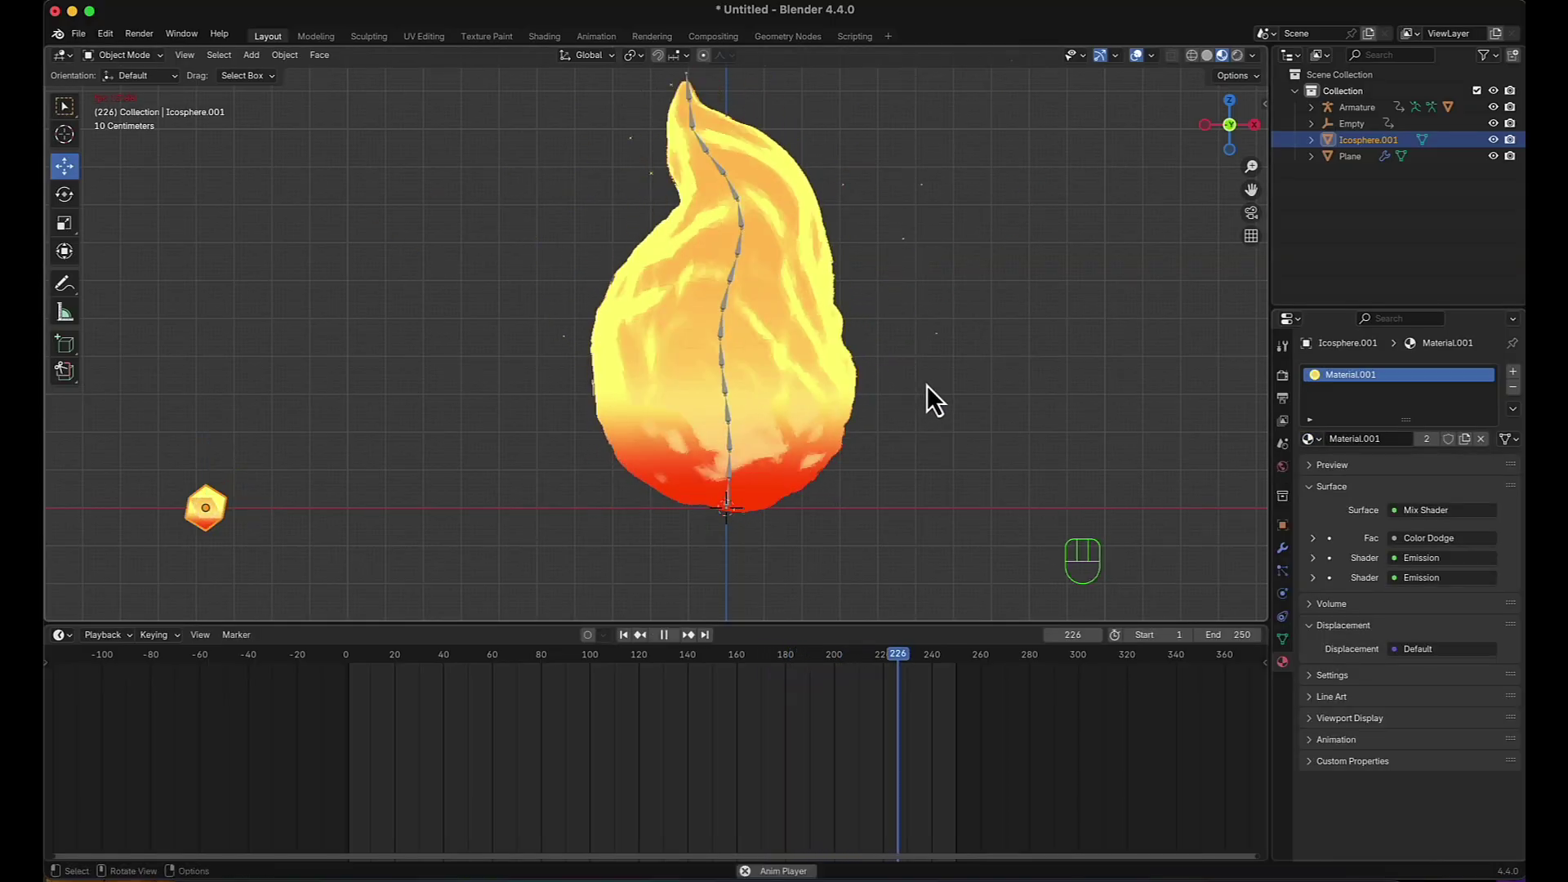
key(space)
middle_click(805, 524)
click(818, 571)
click(1297, 568)
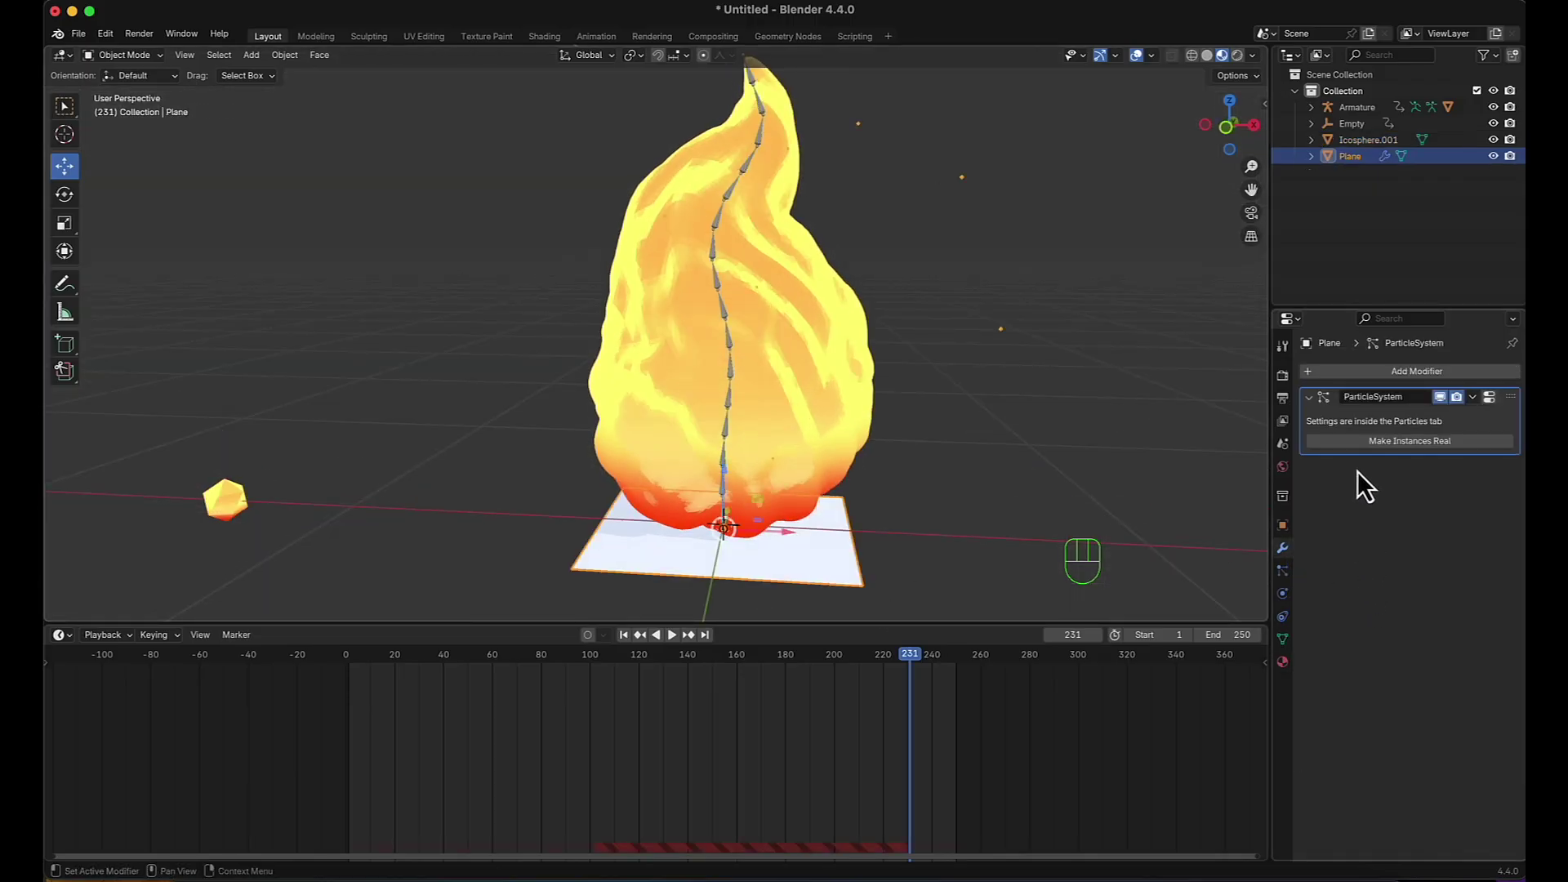
Bring up the plane's particle Render settings and preview the embers from the front view.
click(1503, 410)
scroll(down, 3)
scroll(down, 3)
drag(1451, 600, 1357, 545)
click(1124, 422)
key(space)
scroll(down, 3)
key(space)
key(space)
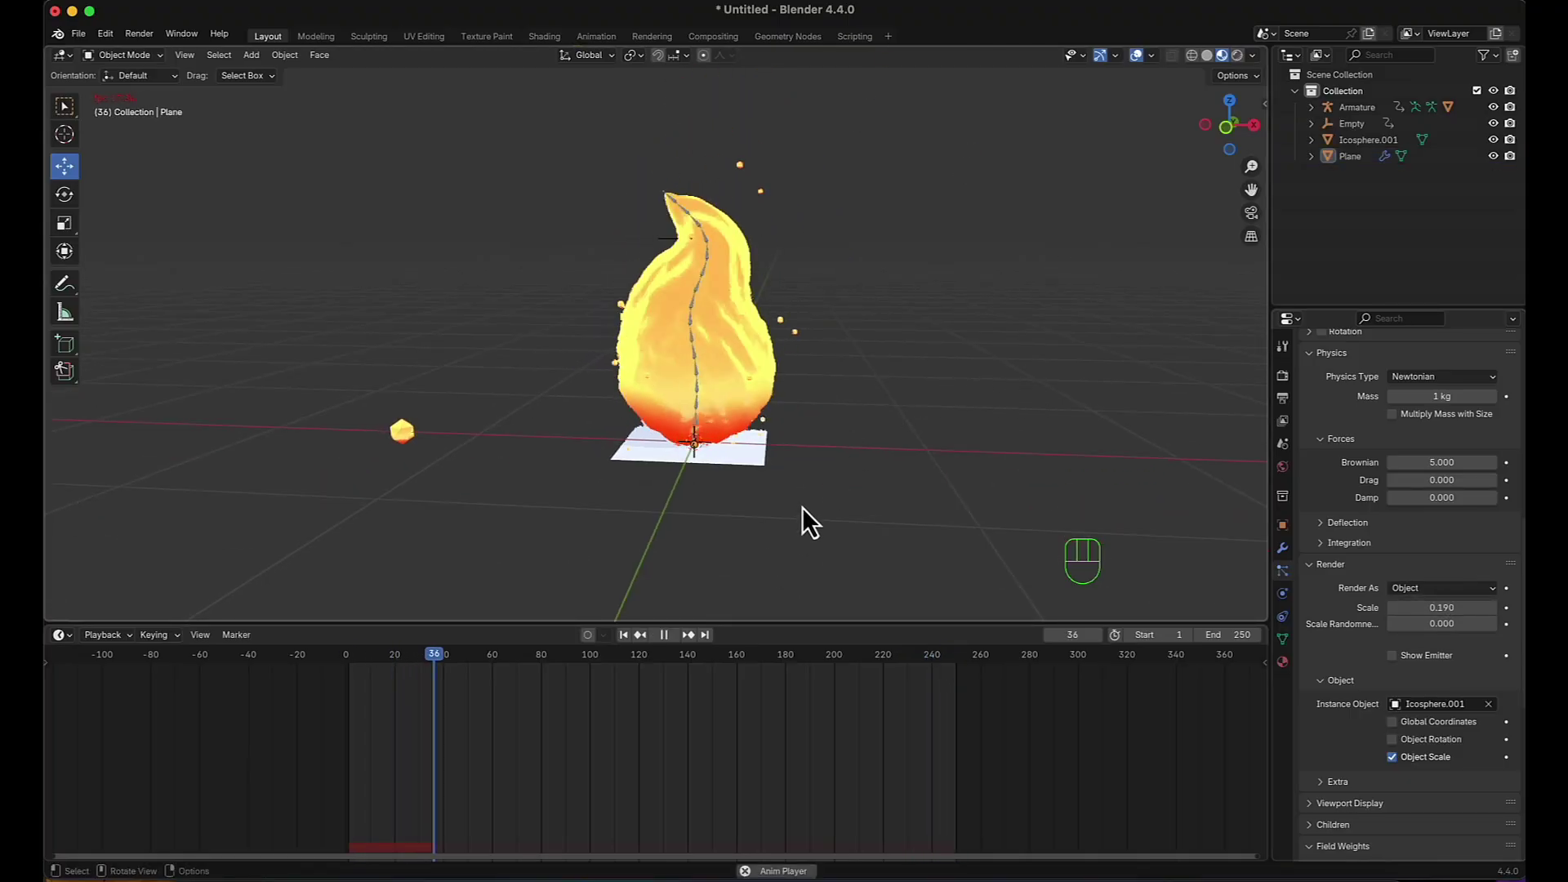
key(space)
key(KP_1)
key(space)
key(space)
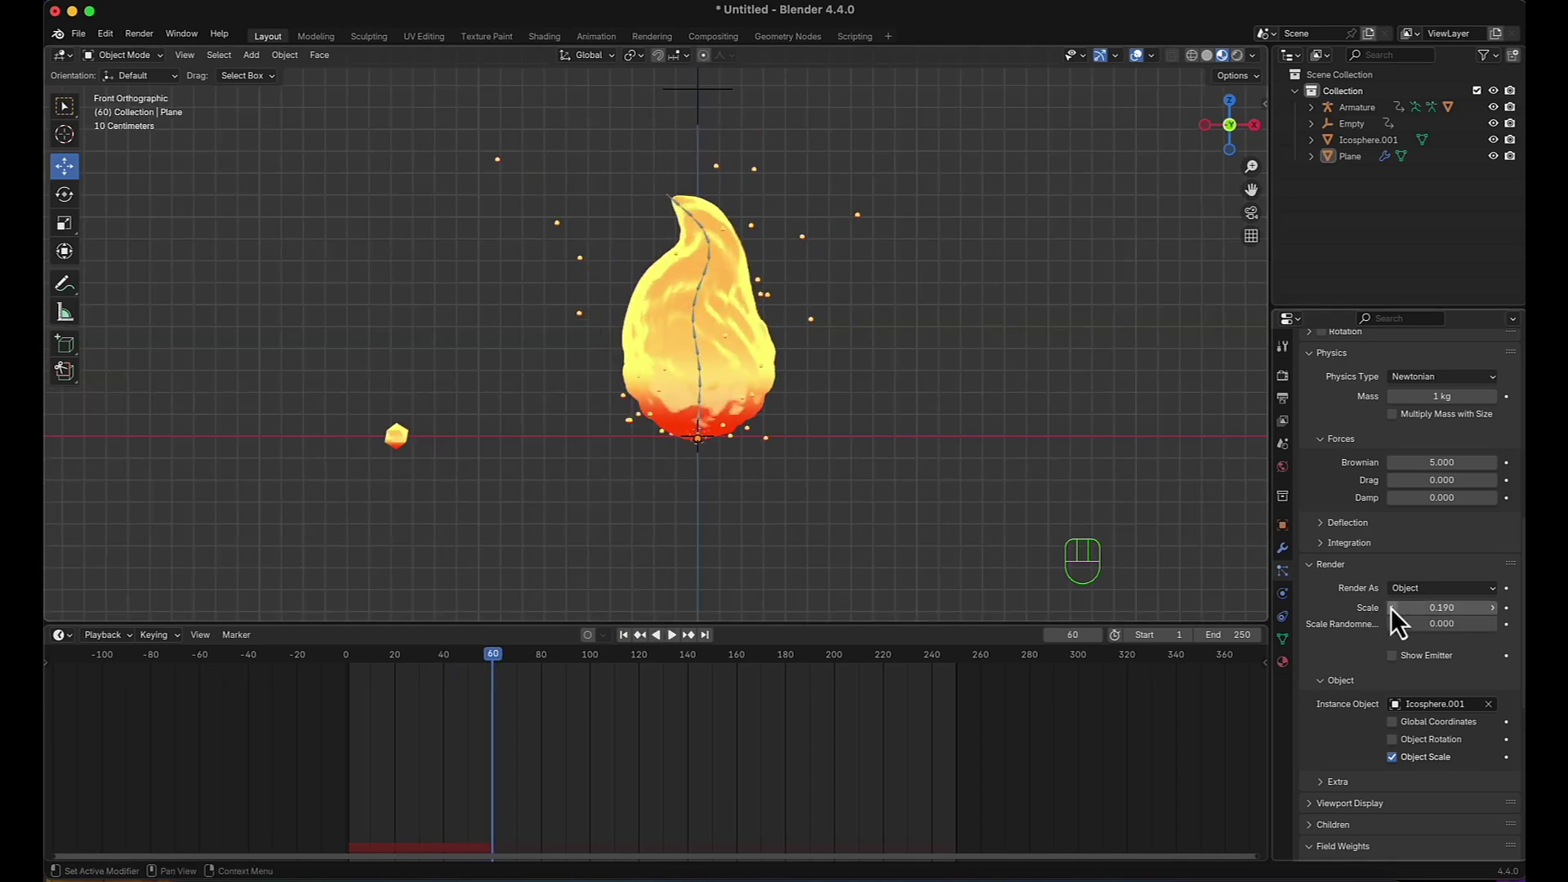
Lower the particle Scale from 0.19 to 0.1 and play with the smaller embers.
click(1400, 623)
click(1400, 623)
click(1400, 623)
click(1400, 624)
click(1400, 623)
click(1400, 623)
click(1400, 623)
double_click(1400, 623)
click(873, 294)
key(space)
key(space)
click(1248, 70)
key(space)
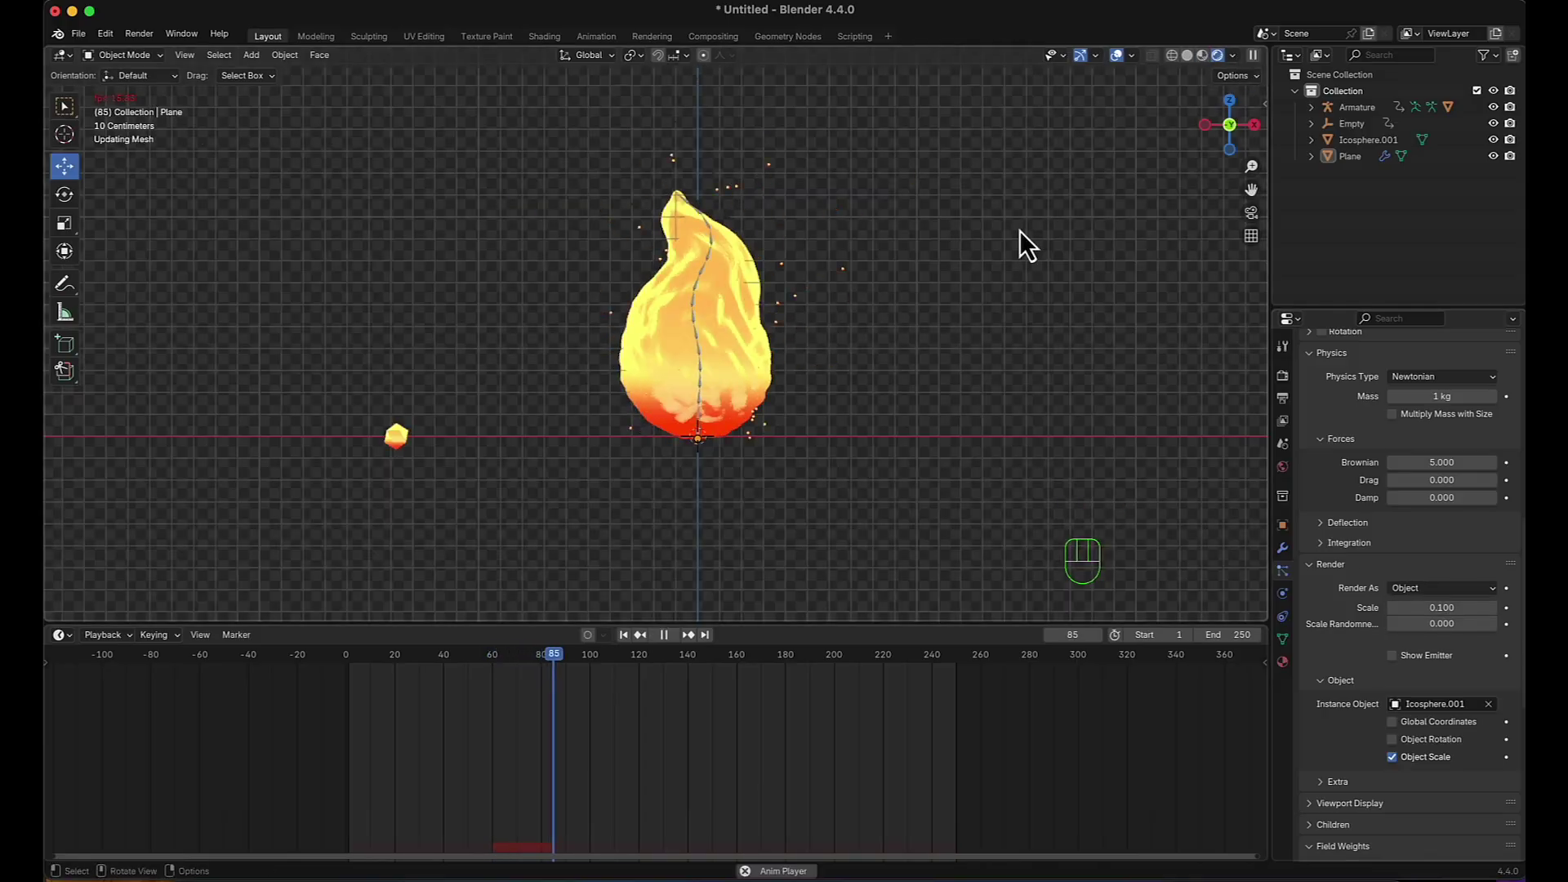
Turn the bottom area into the Compositor and insert a Glare node between Render Layers and Composite.
key(space)
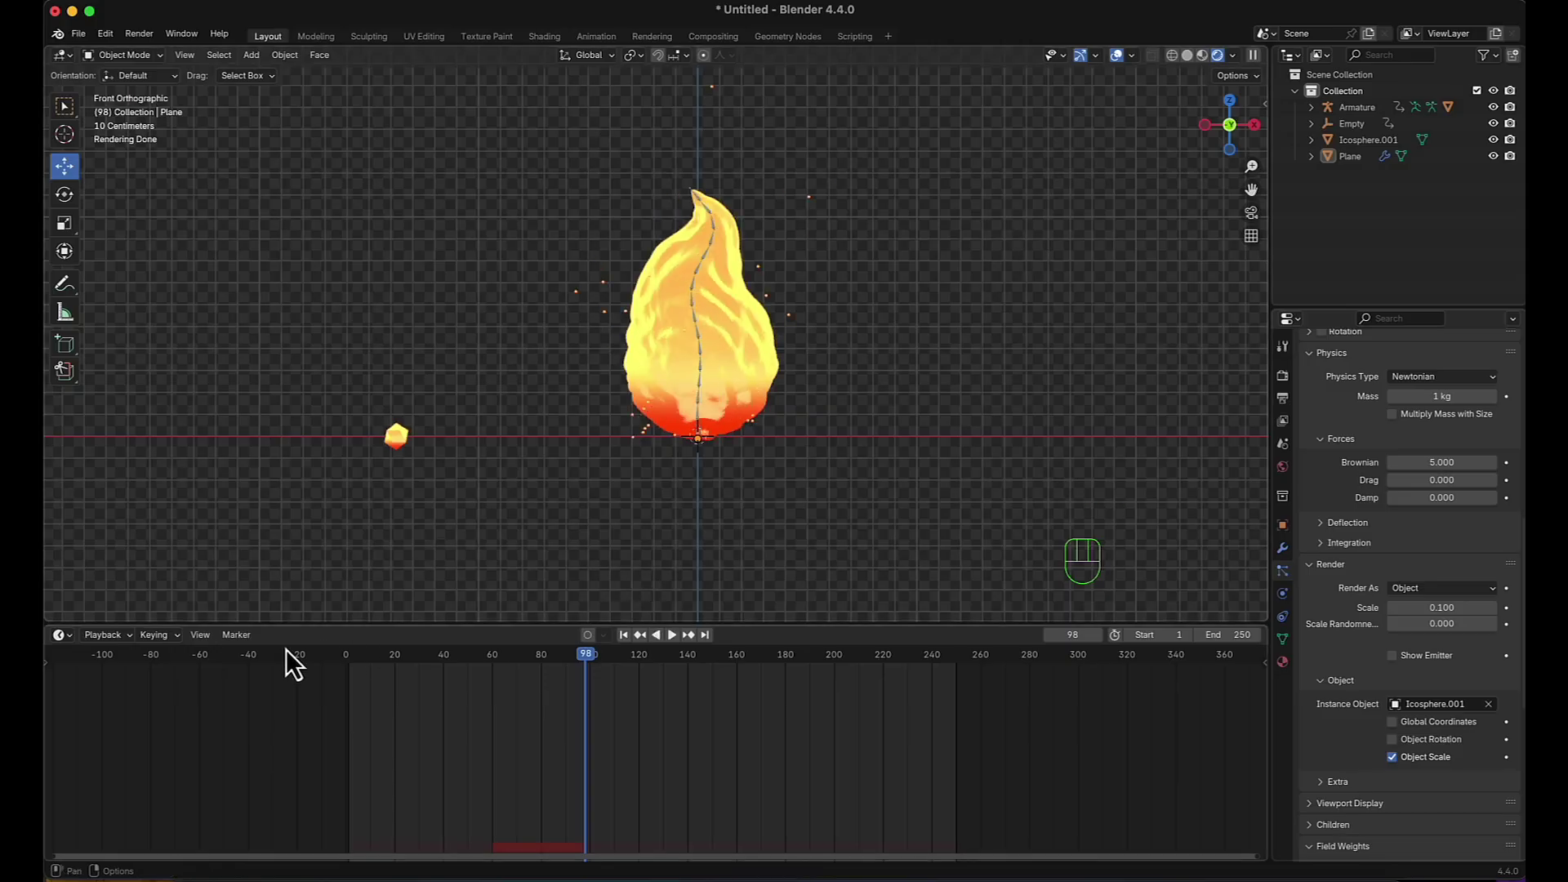
drag(79, 649, 244, 765)
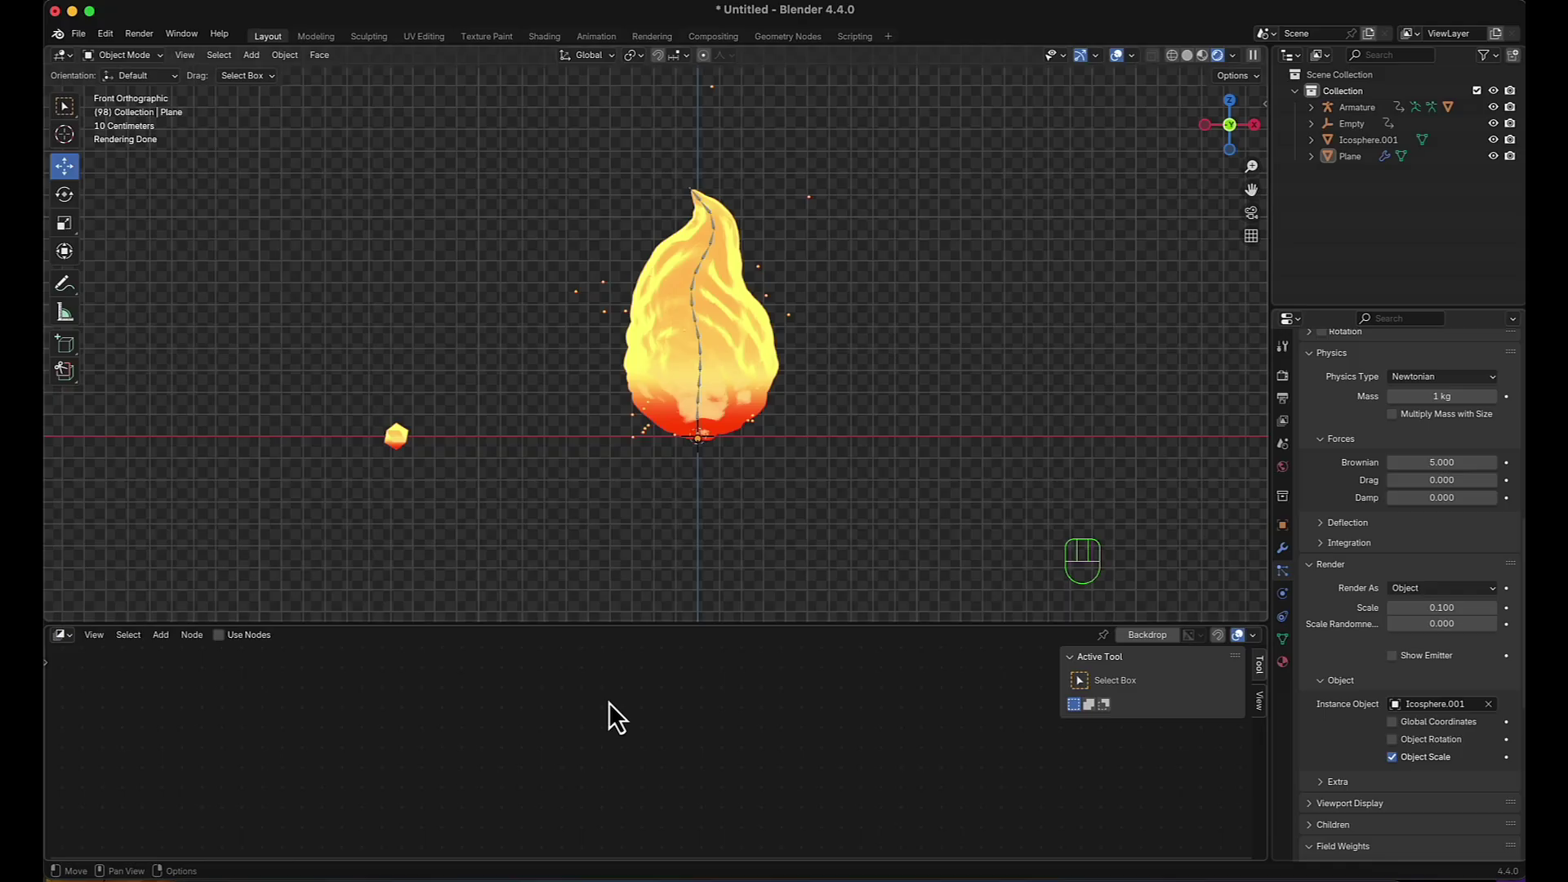
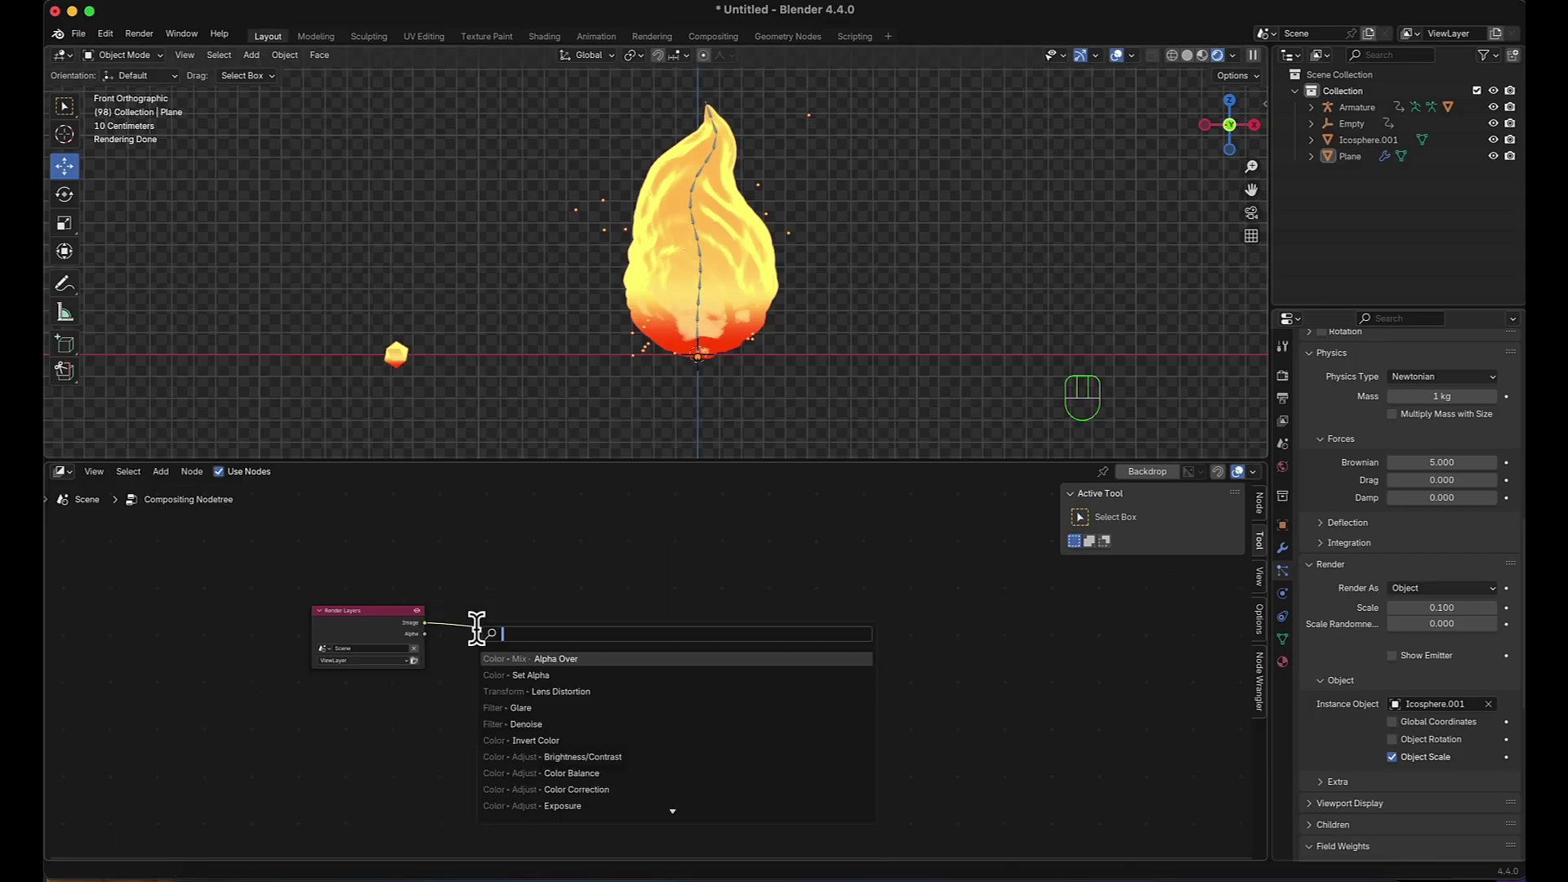
click(543, 567)
drag(1240, 73, 649, 331)
Set the Glare node type to Bloom and adjust its glow settings.
scroll(up, 3)
middle_click(875, 333)
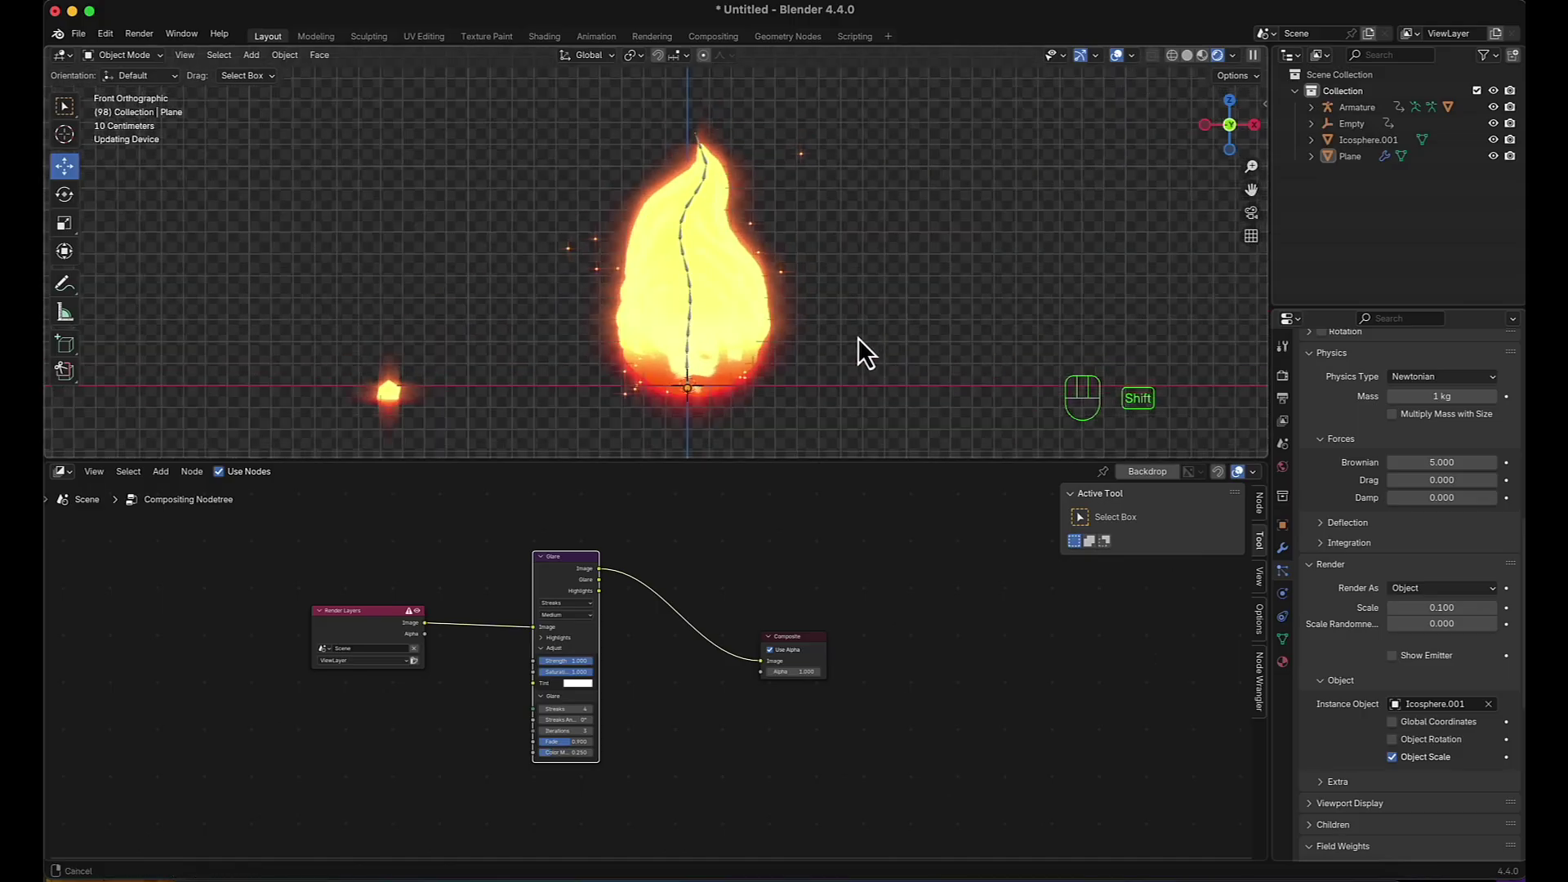
scroll(up, 3)
middle_click(536, 721)
click(569, 587)
drag(568, 582, 540, 622)
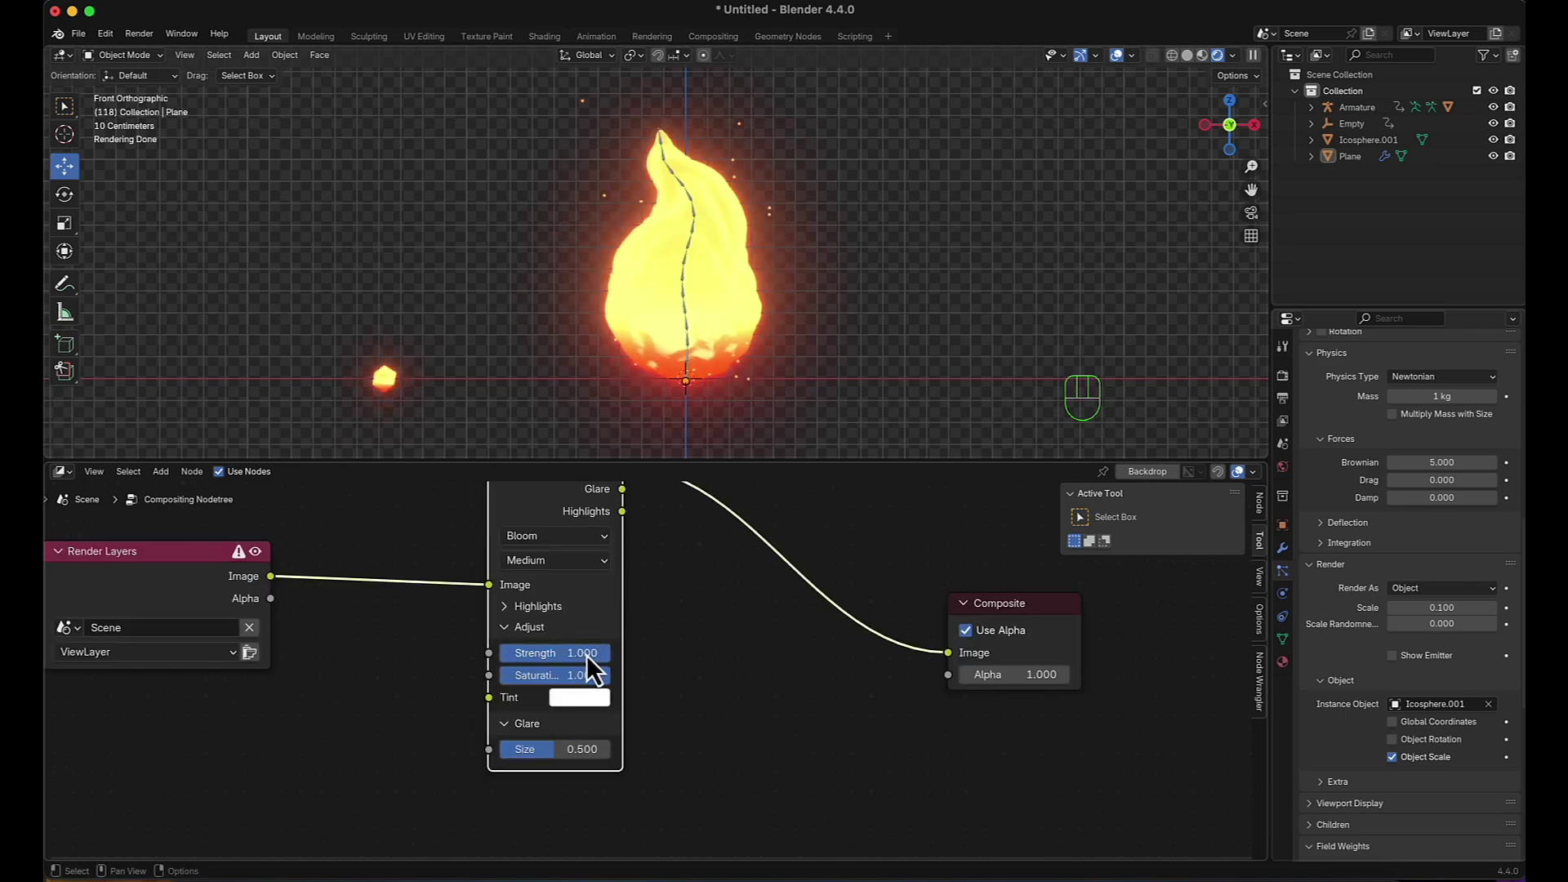
drag(601, 673, 572, 630)
click(794, 490)
middle_click(853, 482)
scroll(up, 3)
Hide the emitter plane in the plane's particle render settings.
middle_click(747, 502)
scroll(up, 3)
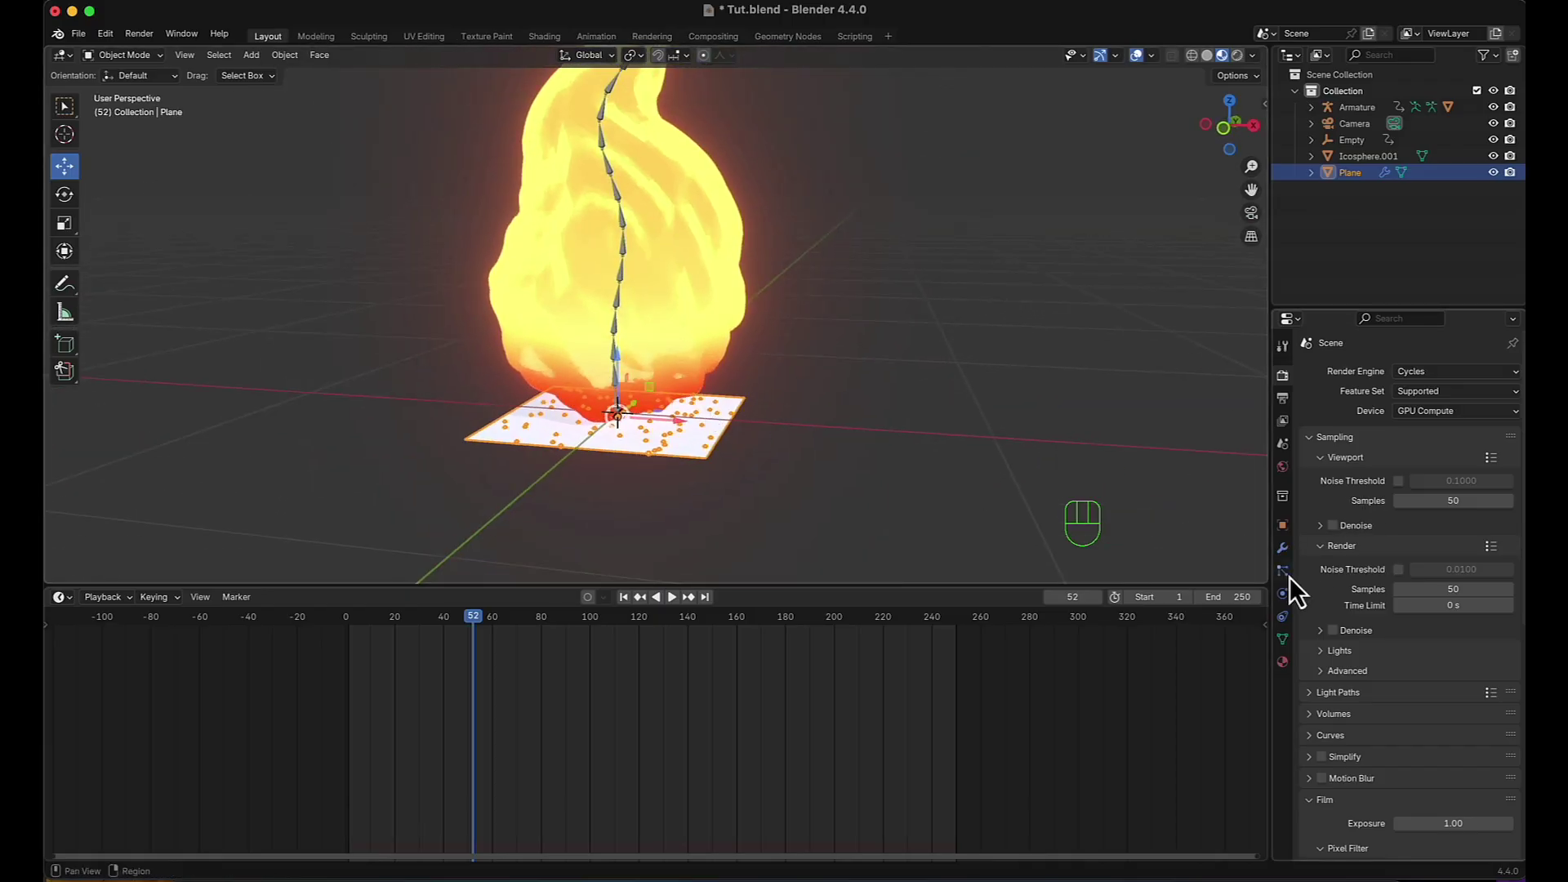
click(1298, 590)
scroll(down, 3)
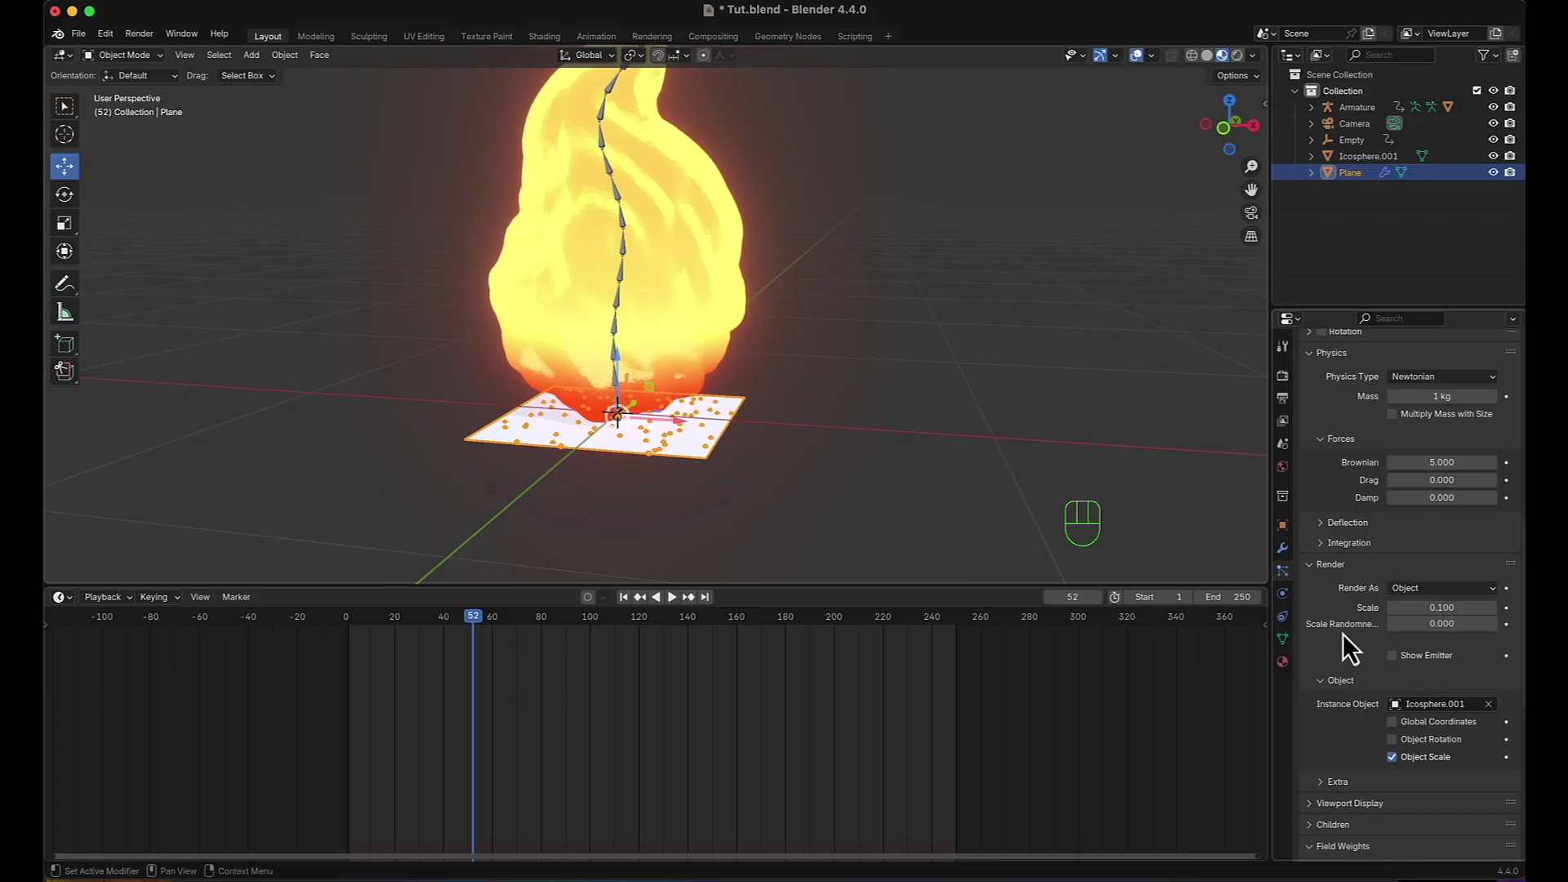
scroll(down, 3)
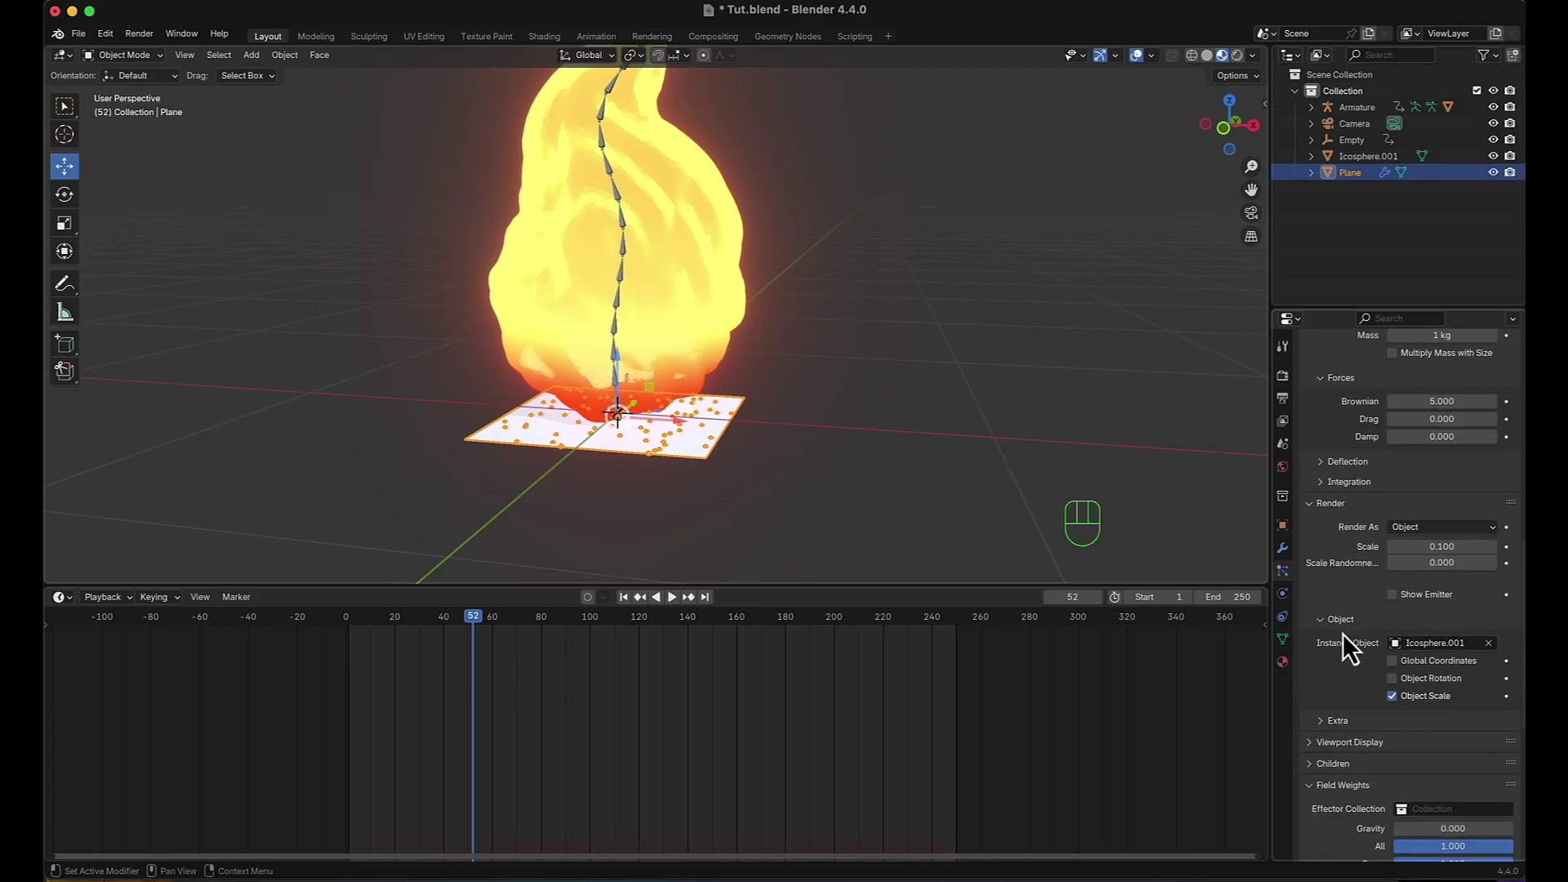
click(1324, 755)
scroll(down, 3)
click(1403, 775)
scroll(down, 3)
Switch to the camera view with Numpad 0 and play the glowing fireball animation.
middle_click(778, 491)
key(KP_0)
scroll(down, 3)
middle_click(853, 381)
key(space)
key(space)
click(1082, 347)
key(space)
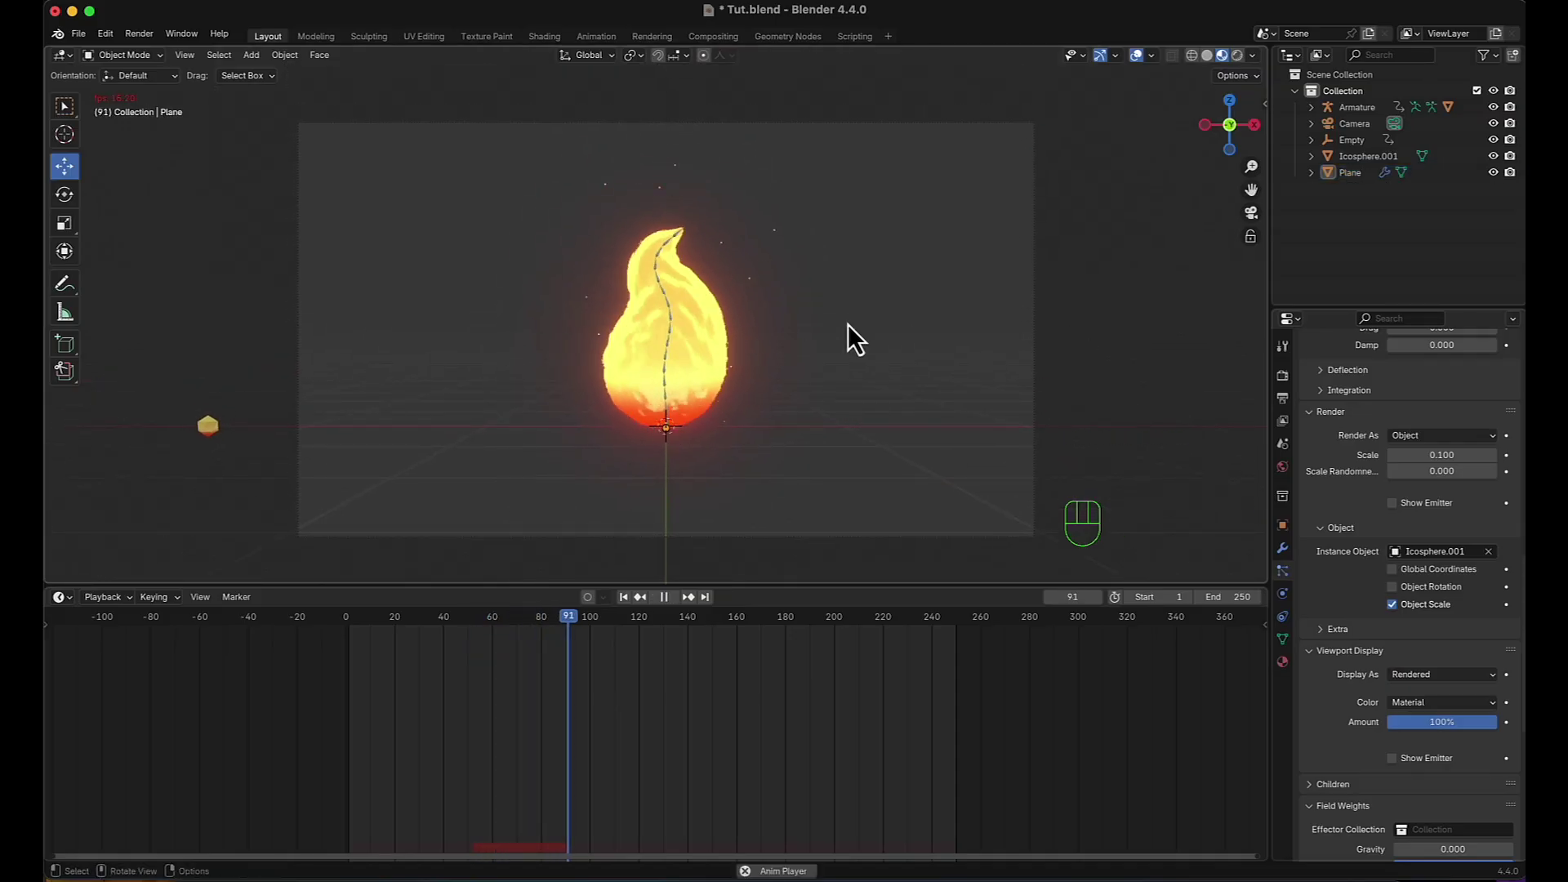
Expand the Armature in the Outliner and move Icosphere.001 out to the Scene Collection.
scroll(up, 3)
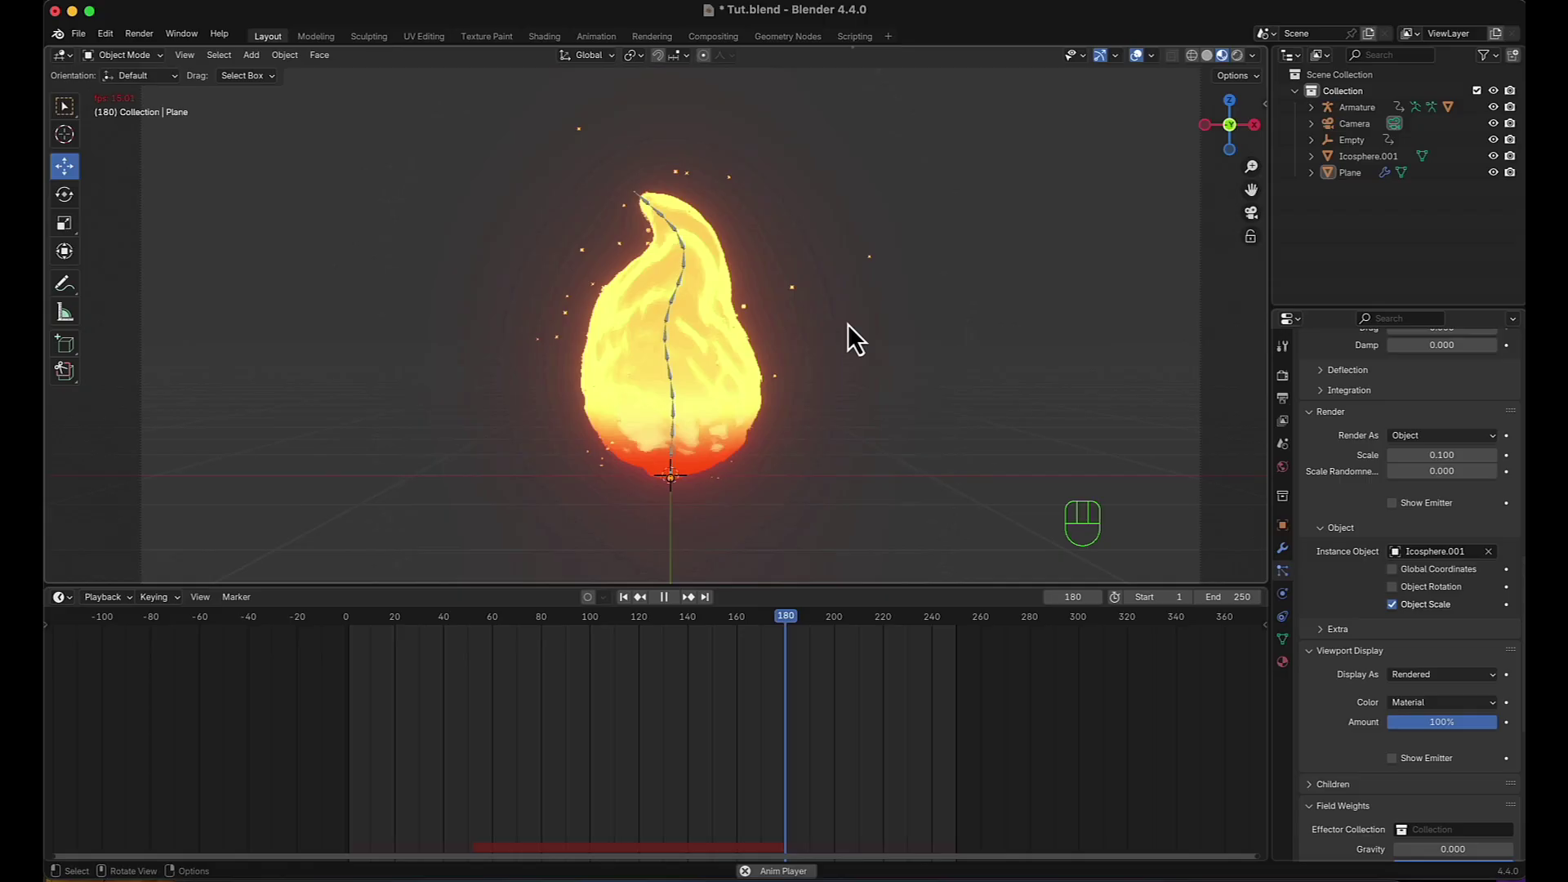
key(space)
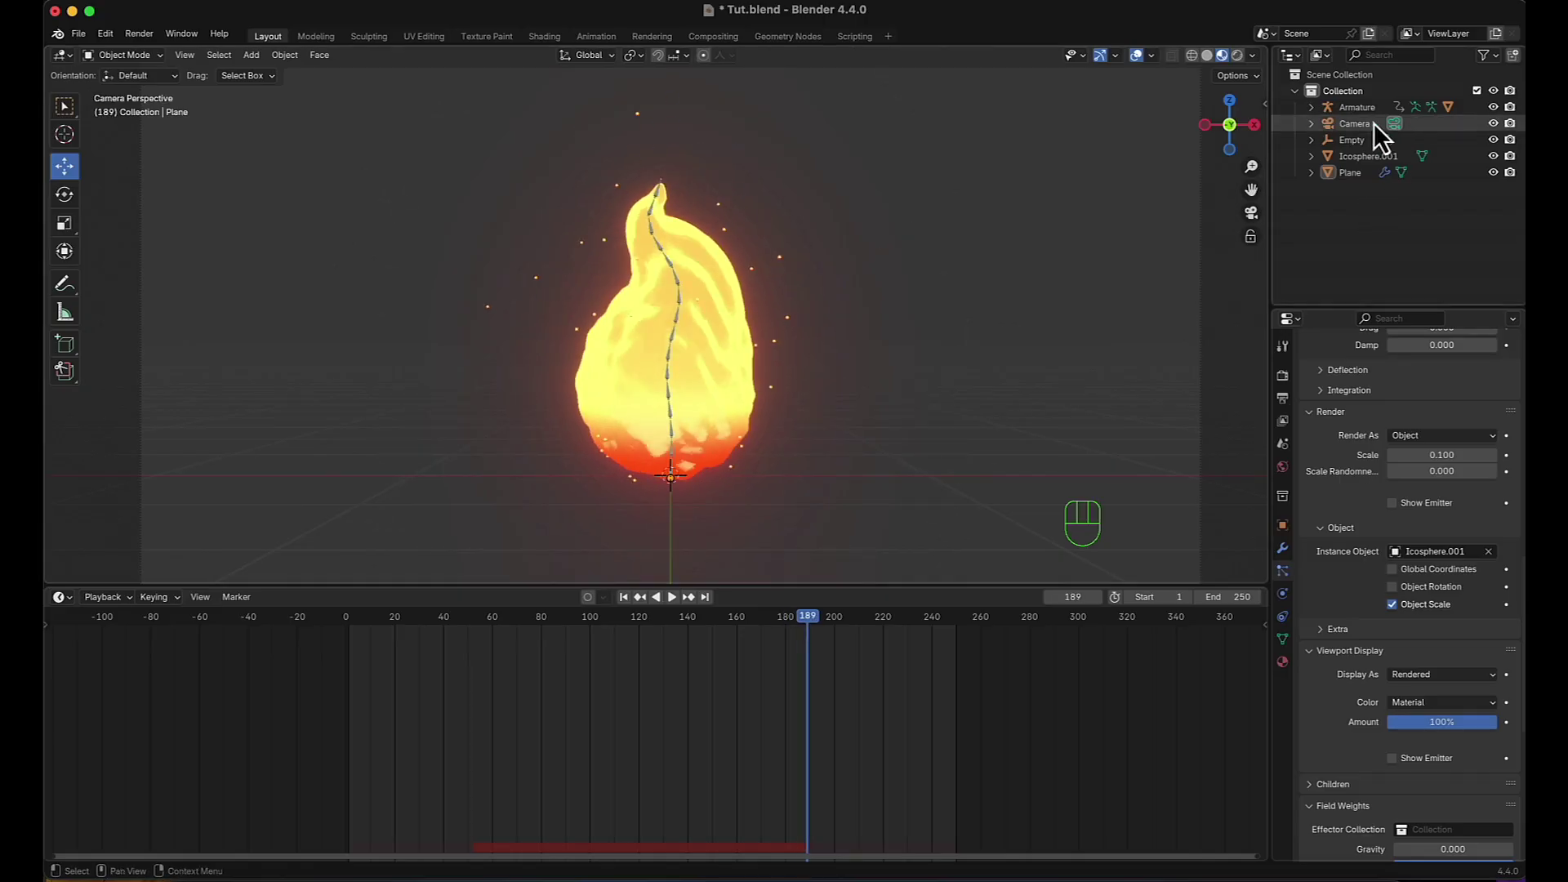
click(1373, 123)
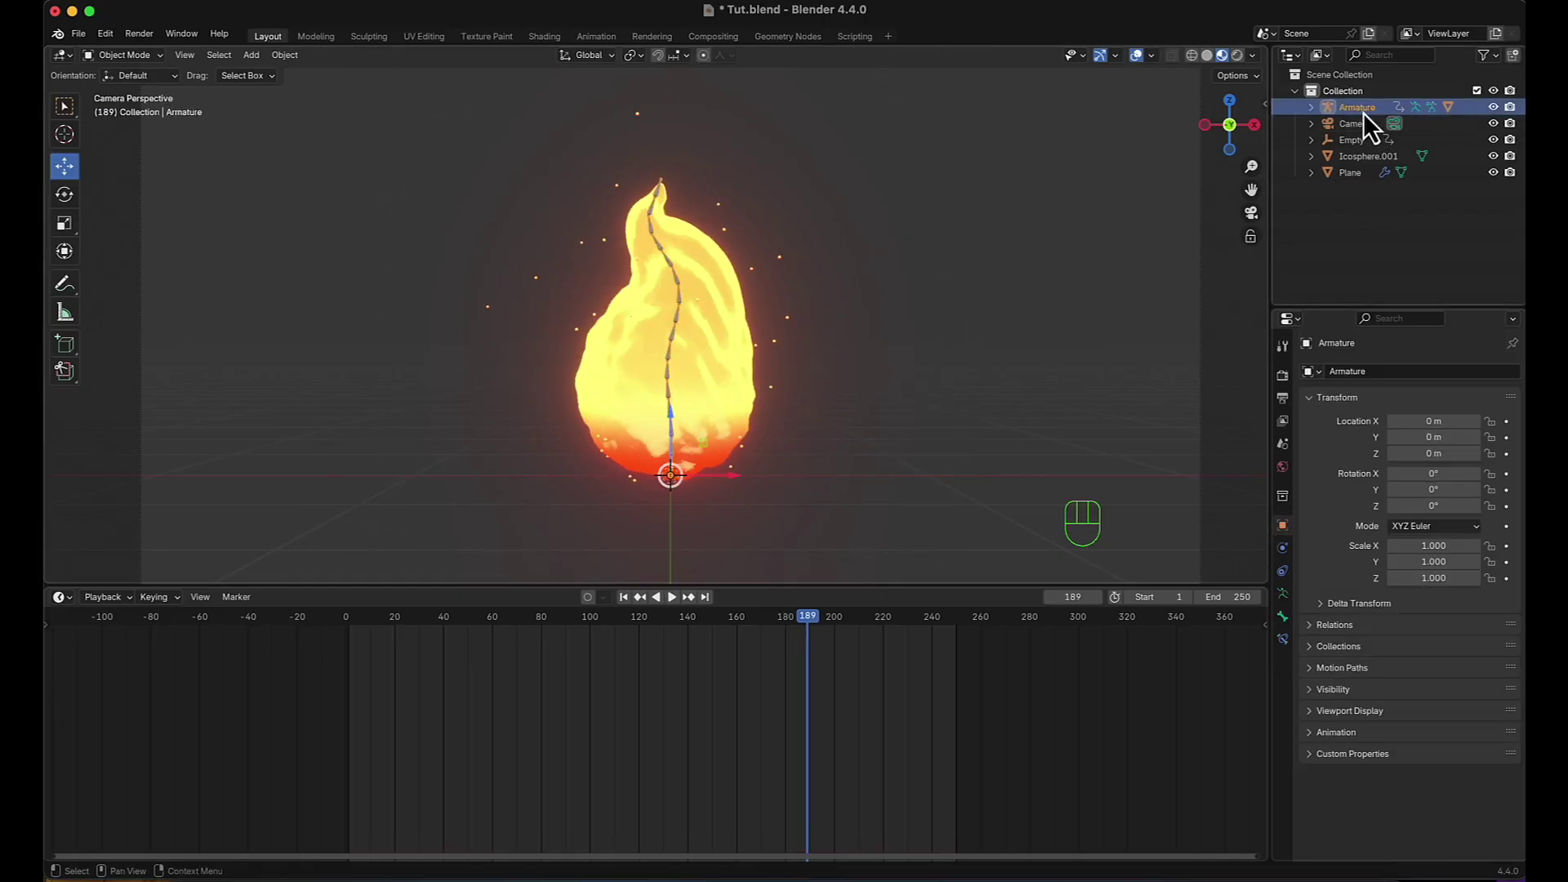
click(1319, 121)
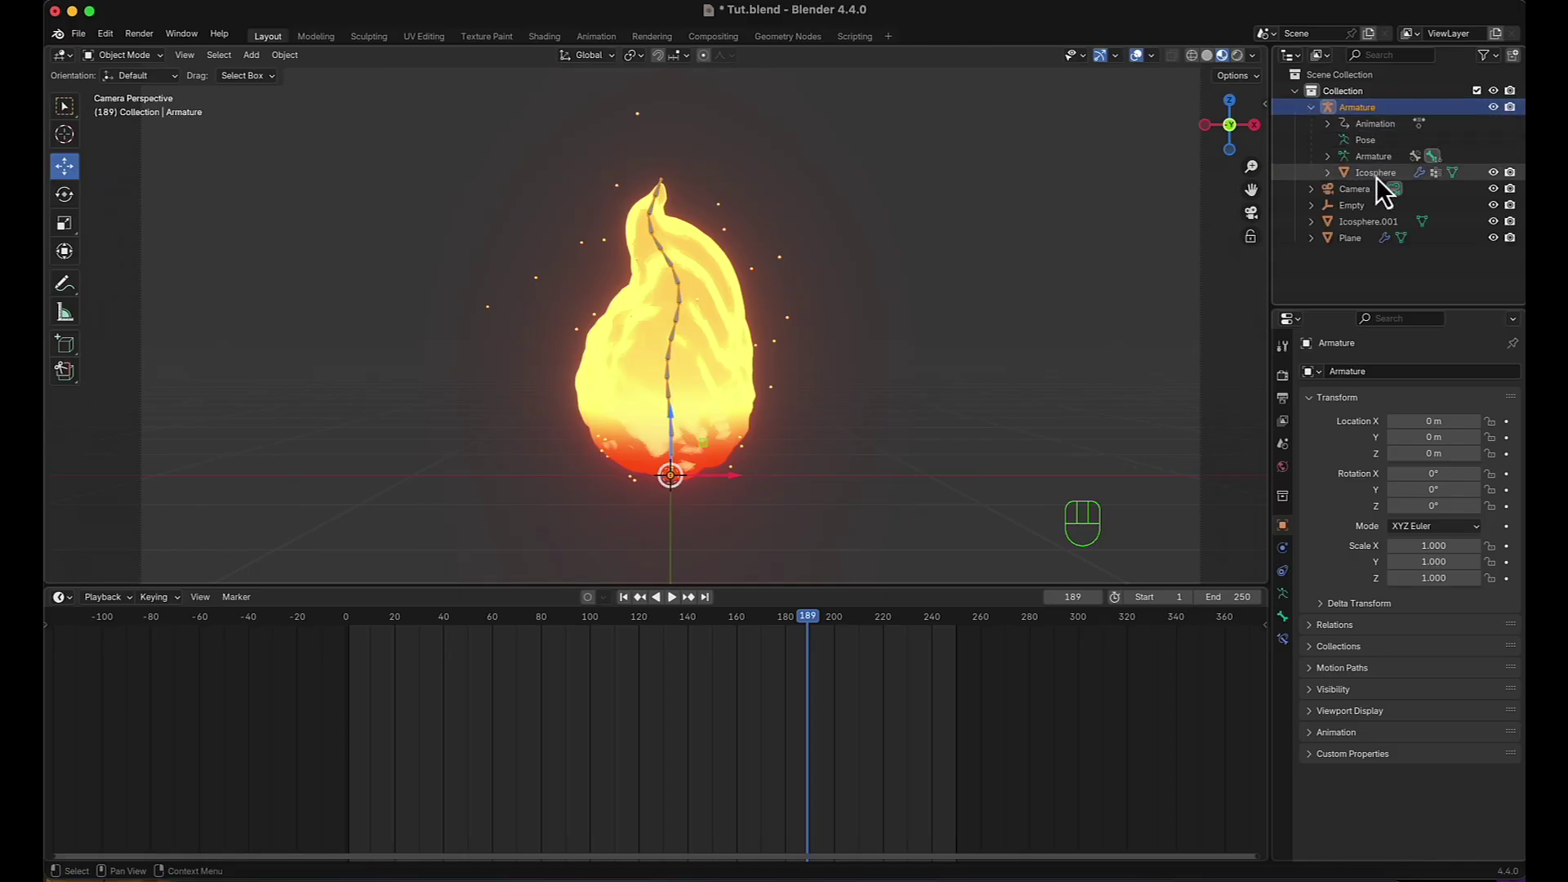
click(1365, 221)
click(1365, 255)
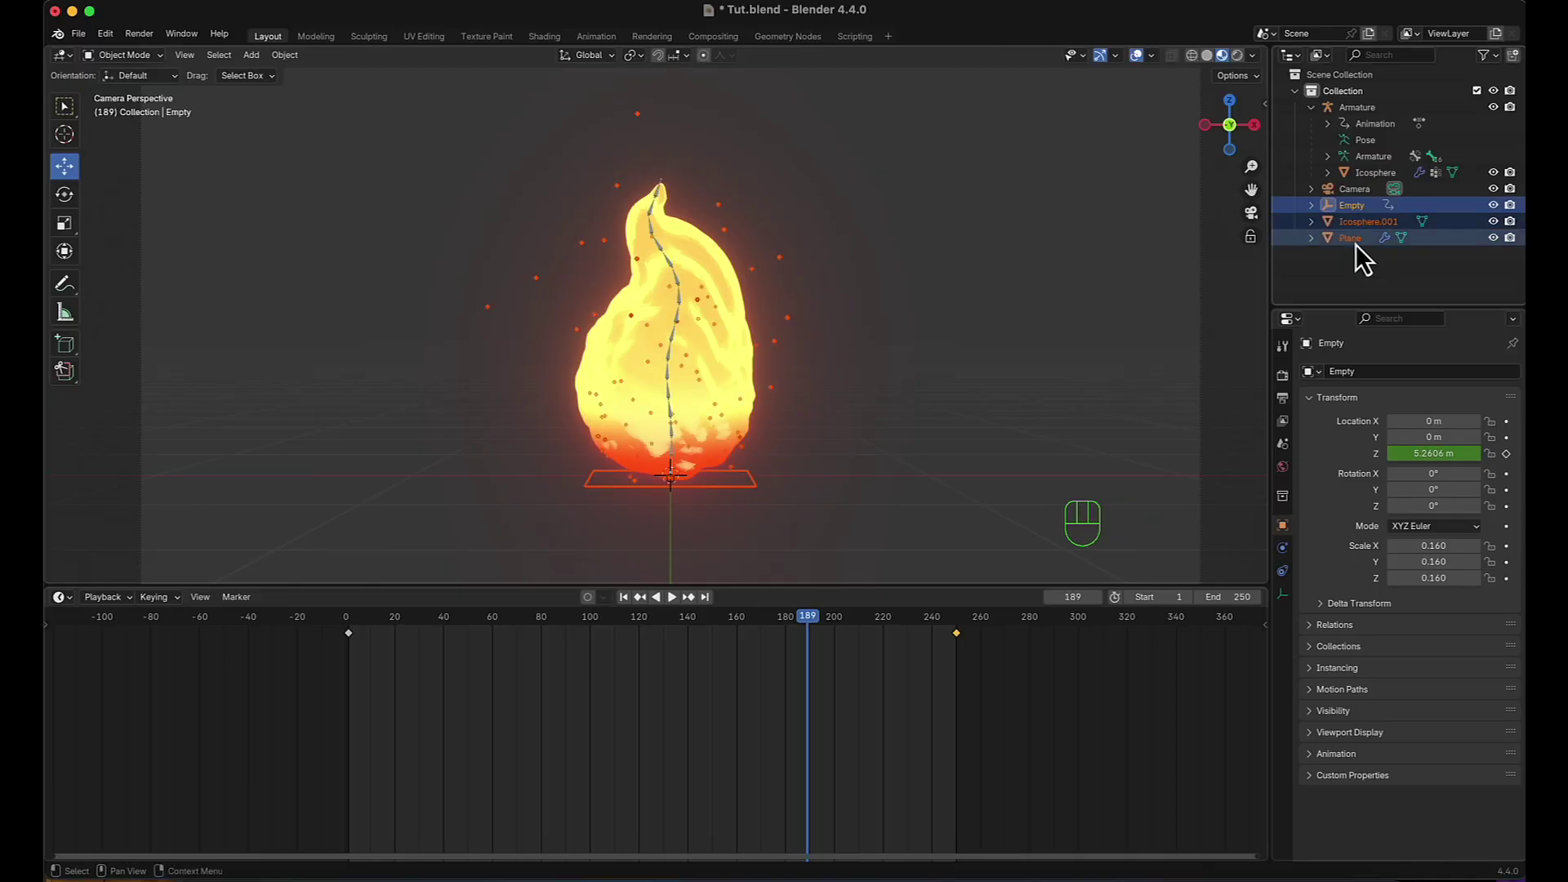
click(1372, 270)
click(1369, 236)
scroll(down, 3)
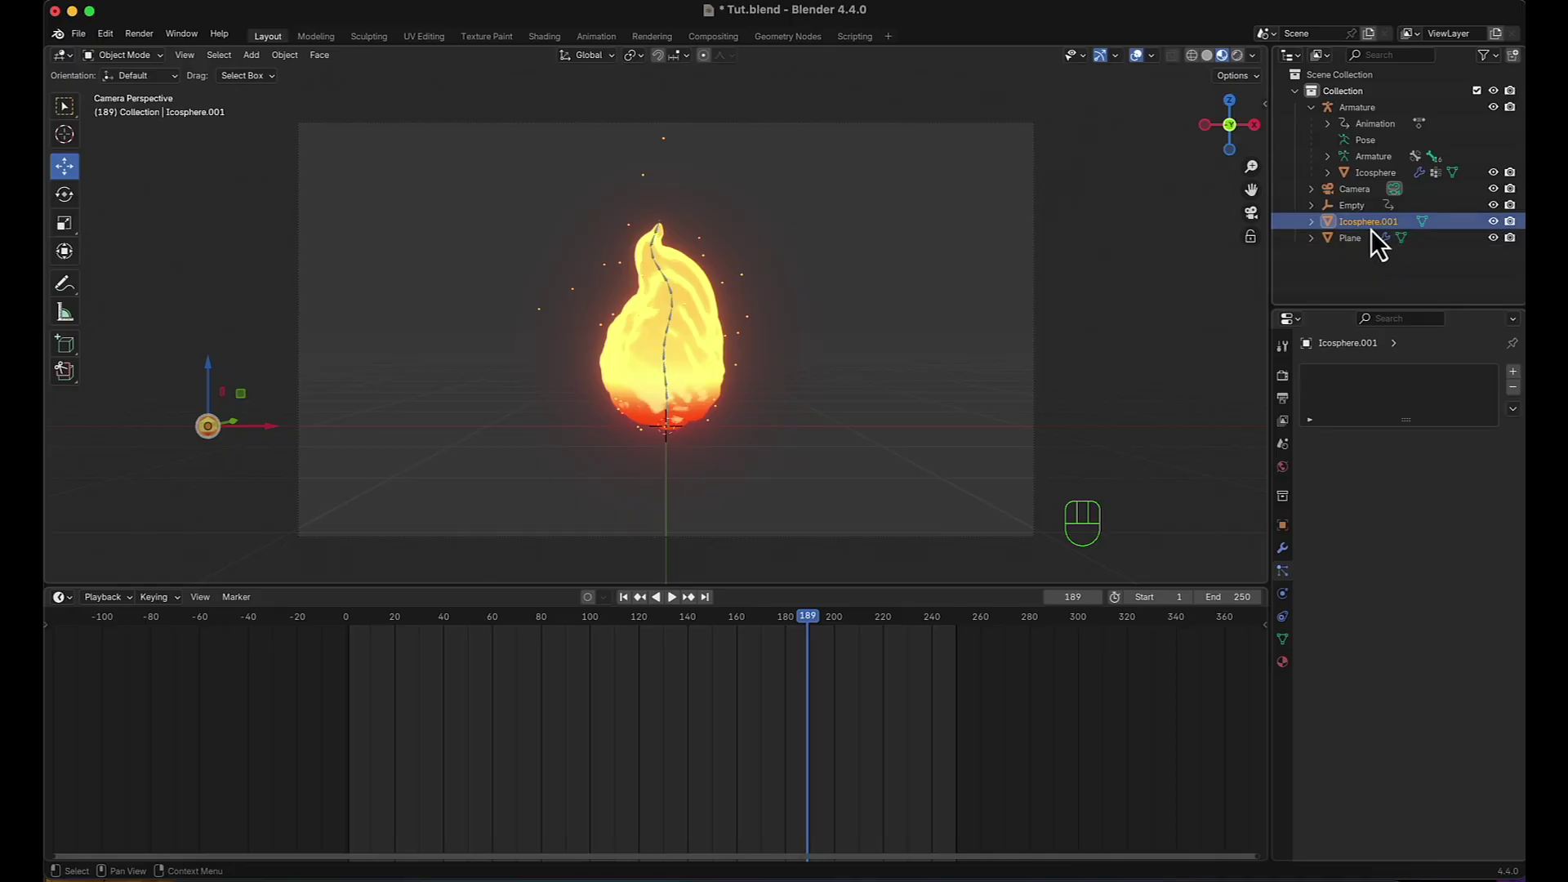
click(1380, 239)
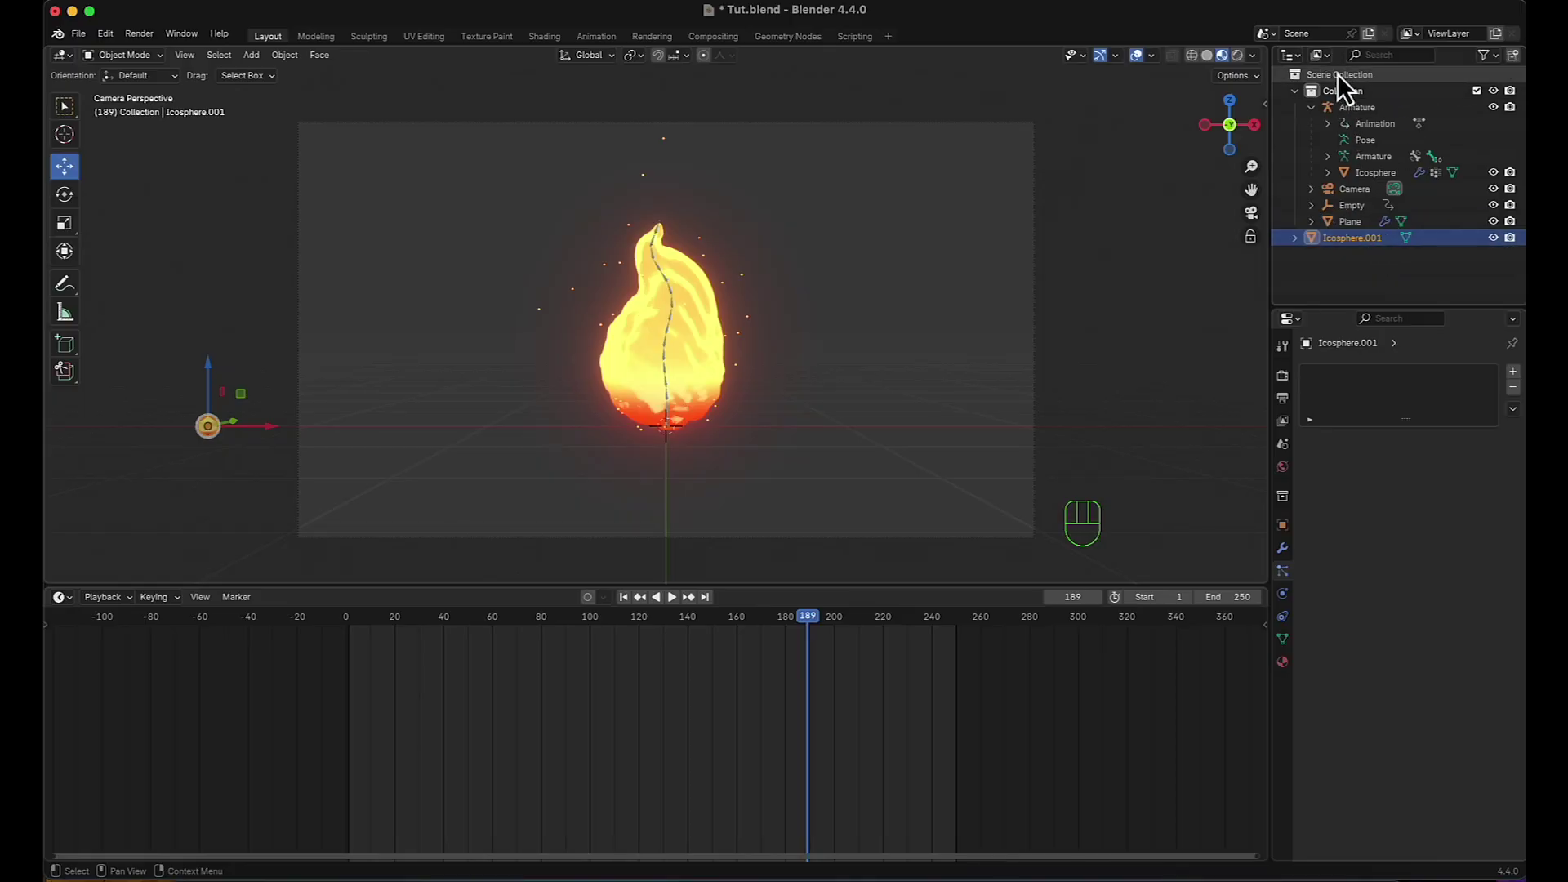
Parent the Plane and Empty to the Armature with Object (Keep Transform).
click(1356, 229)
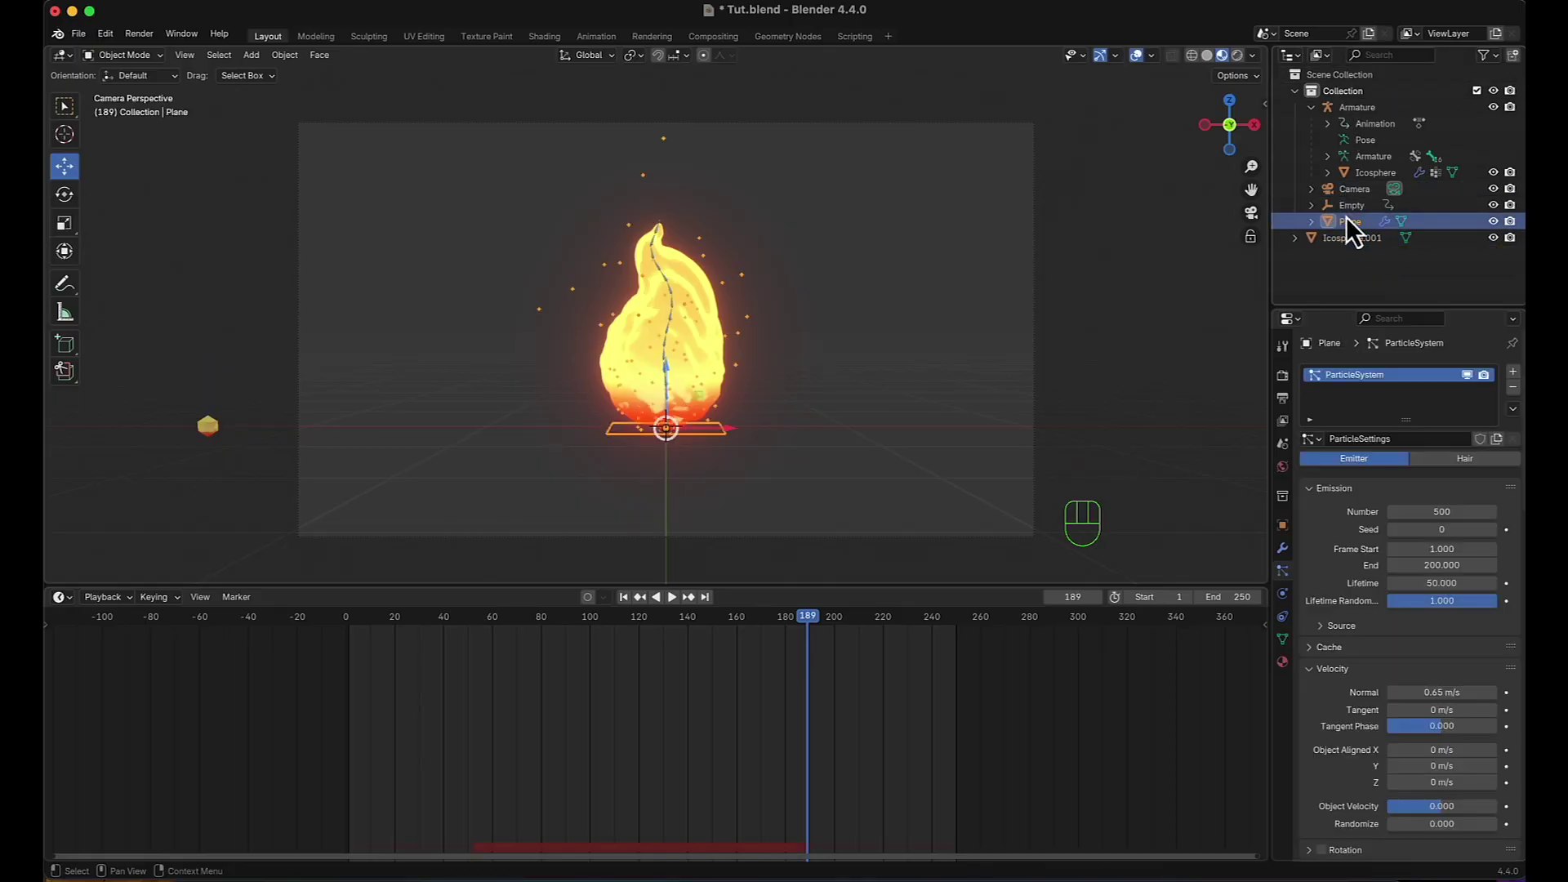
click(1357, 225)
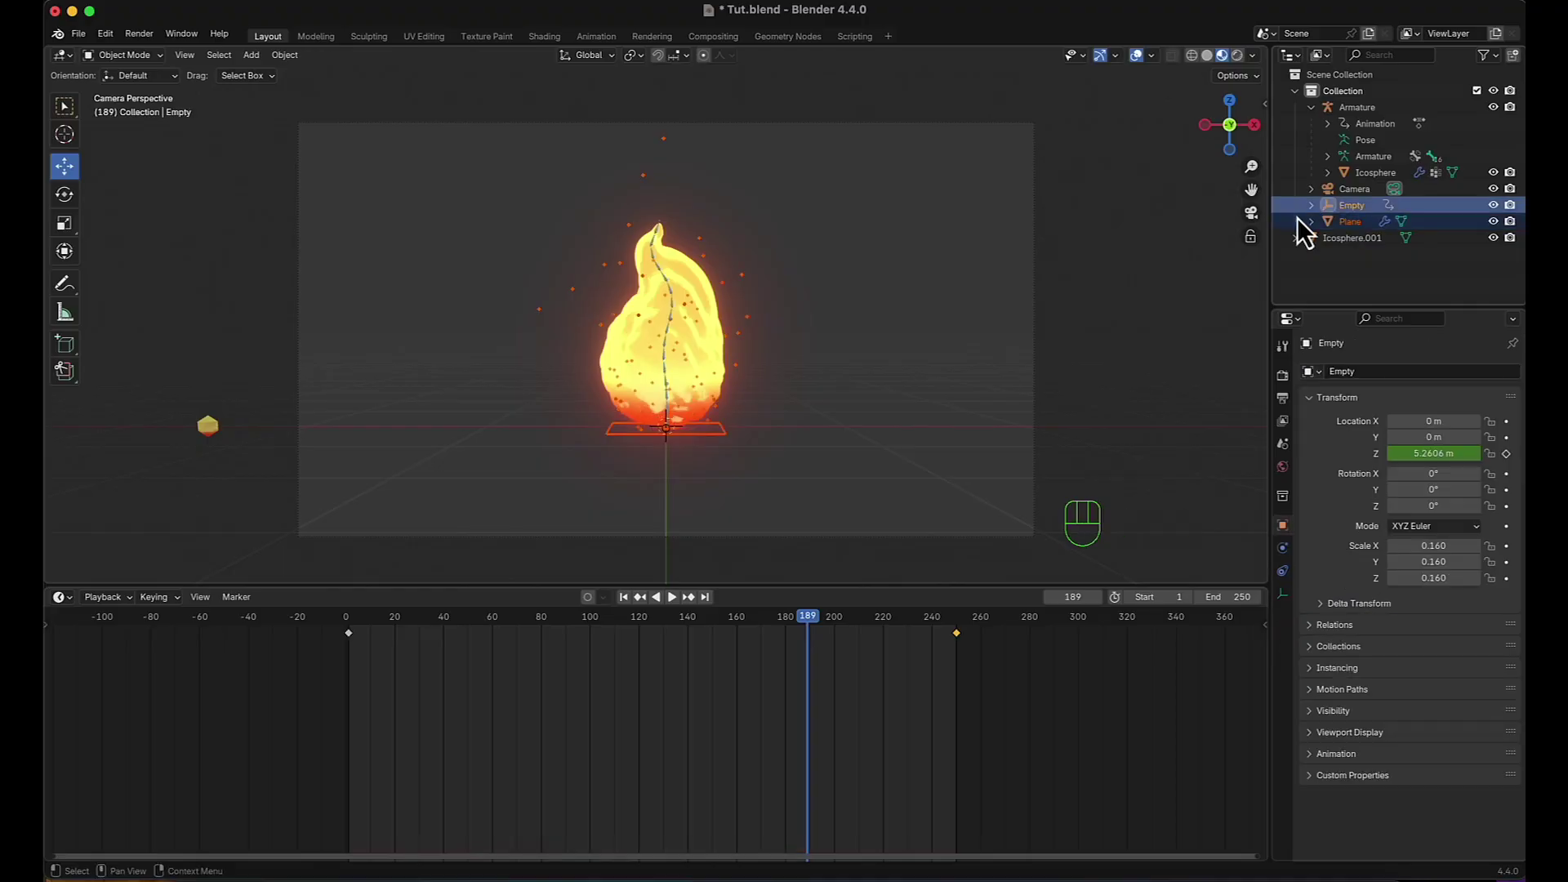
scroll(down, 3)
scroll(up, 3)
middle_click(750, 251)
middle_click(768, 269)
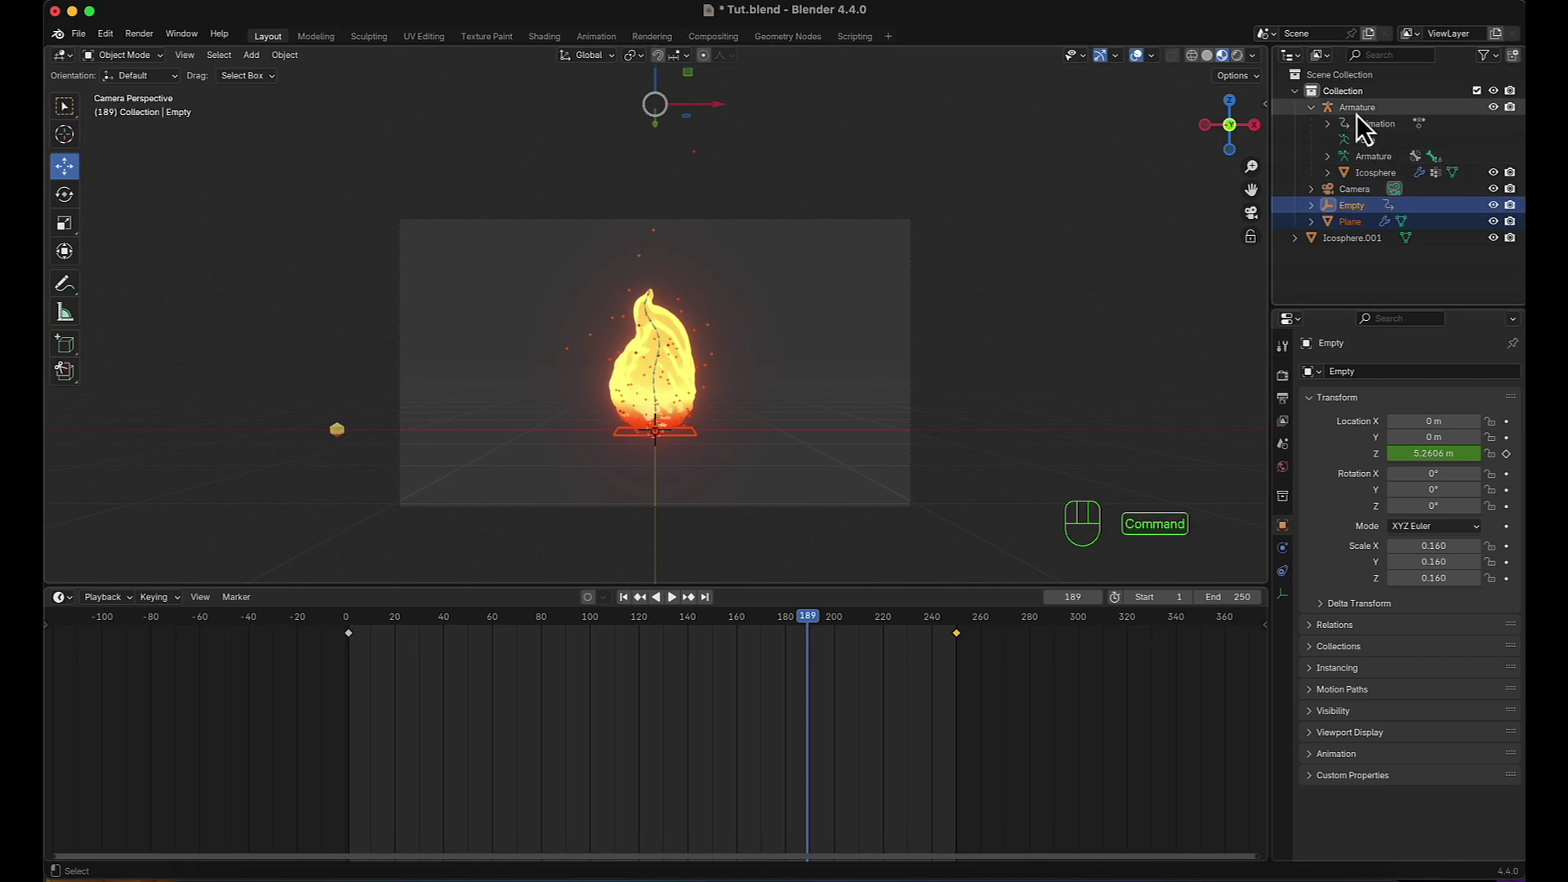
click(1366, 125)
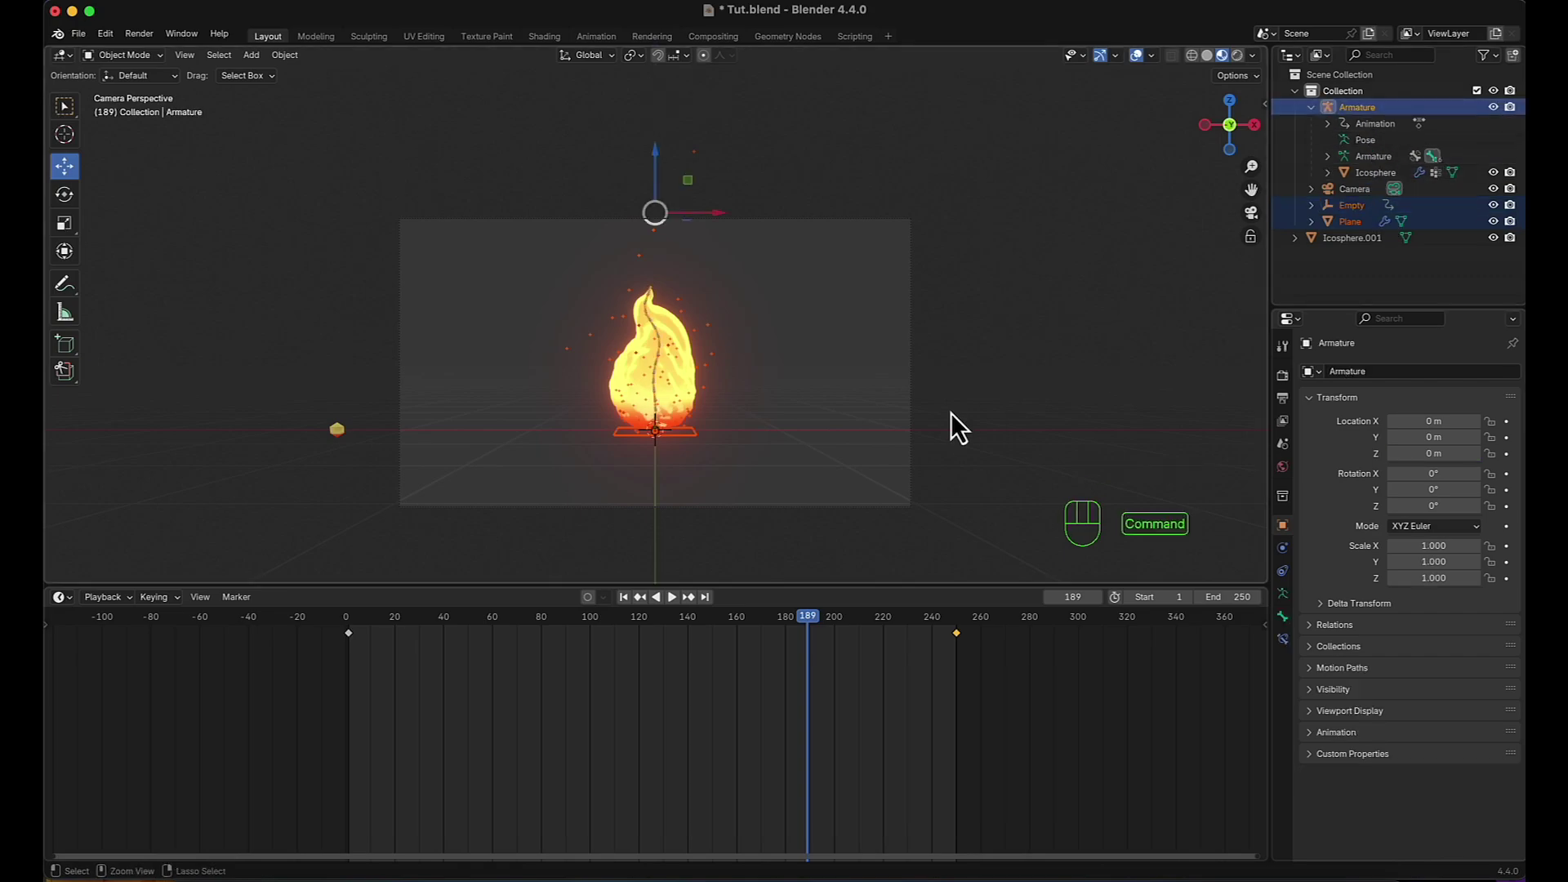
key(super+p)
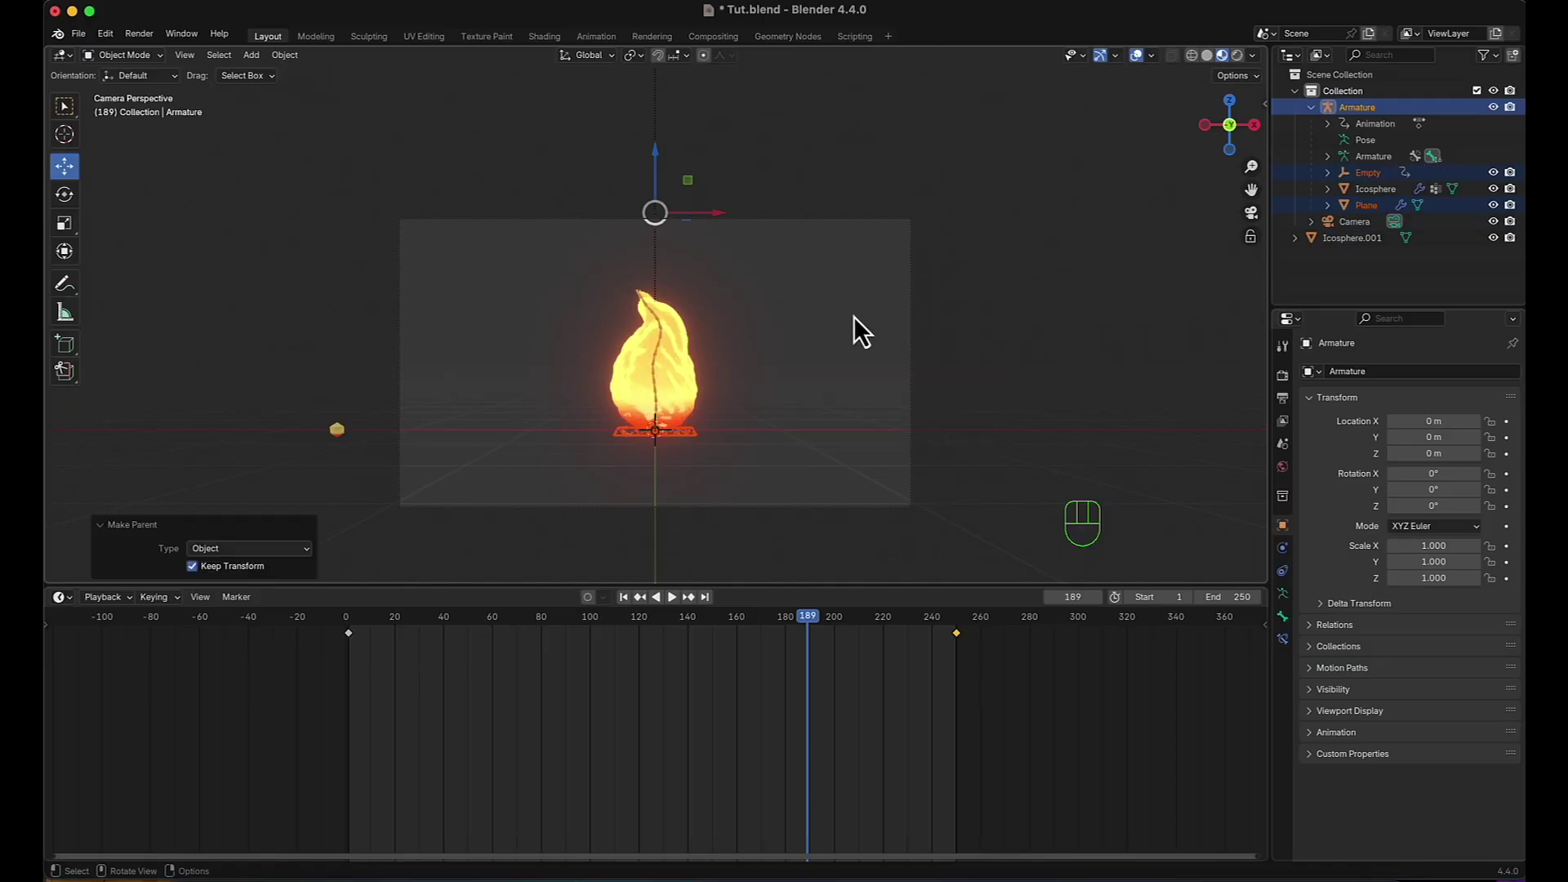
click(1371, 124)
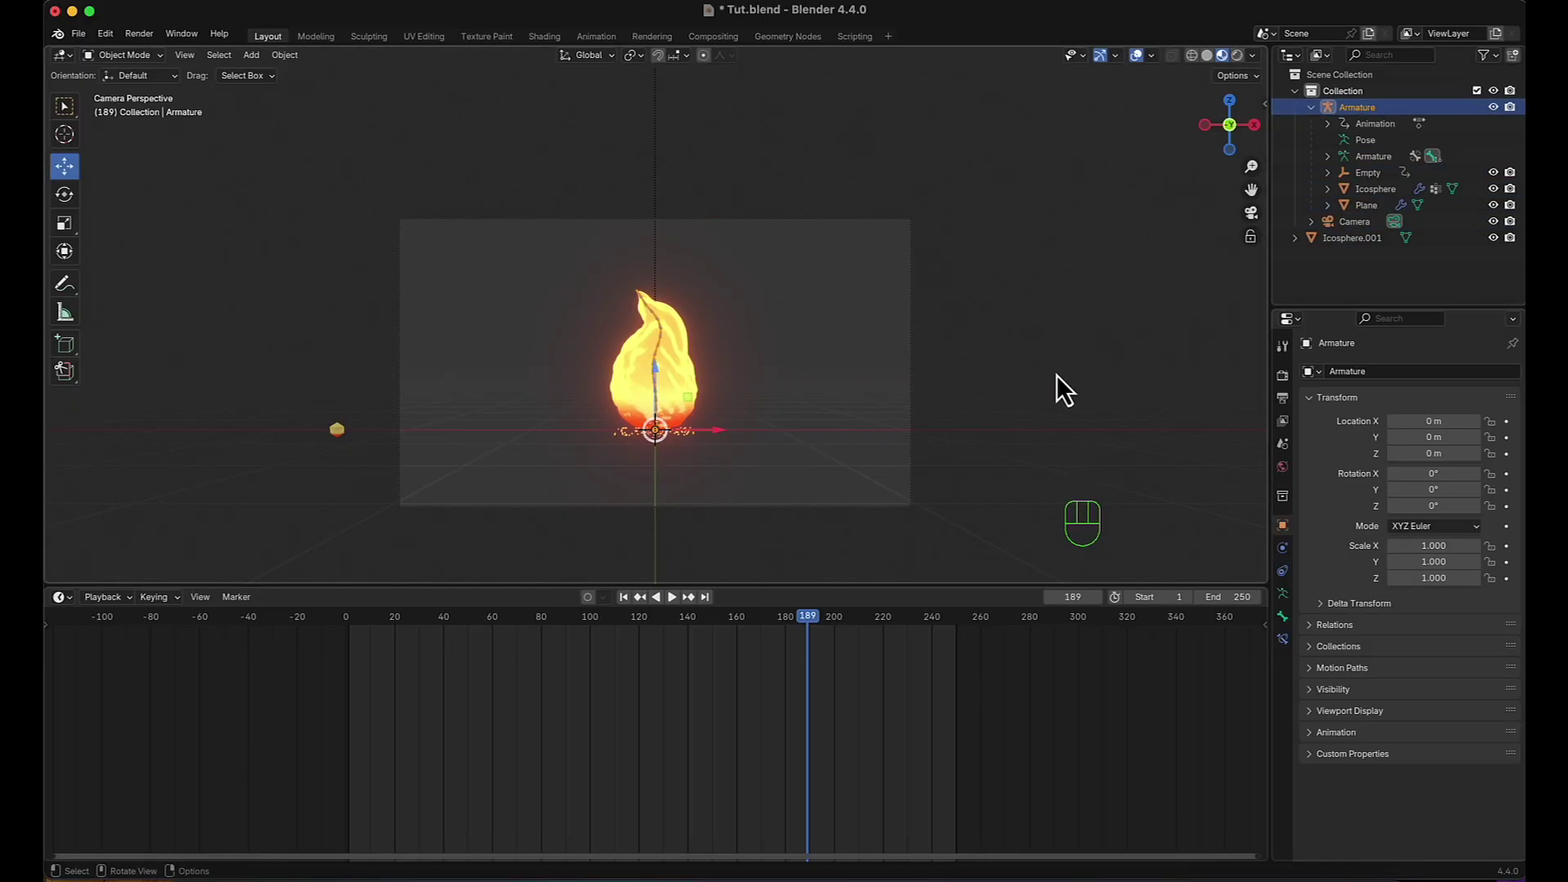
Grab the parented rig along X, reposition it and play to check the sway follows.
scroll(up, 3)
key(space)
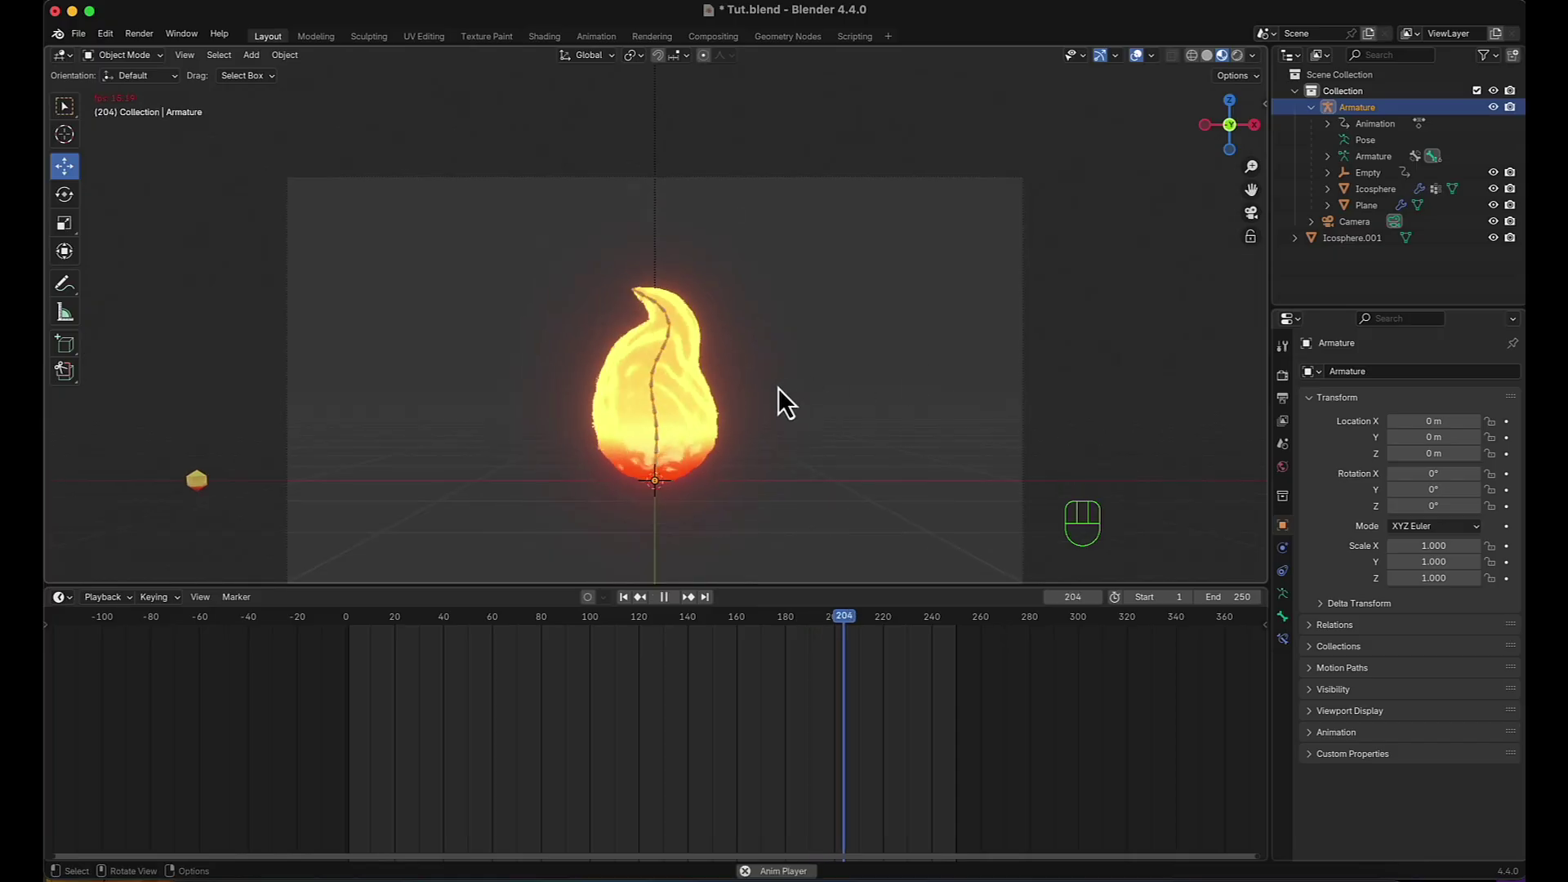
key(space)
click(657, 371)
key(g)
click(975, 363)
key(space)
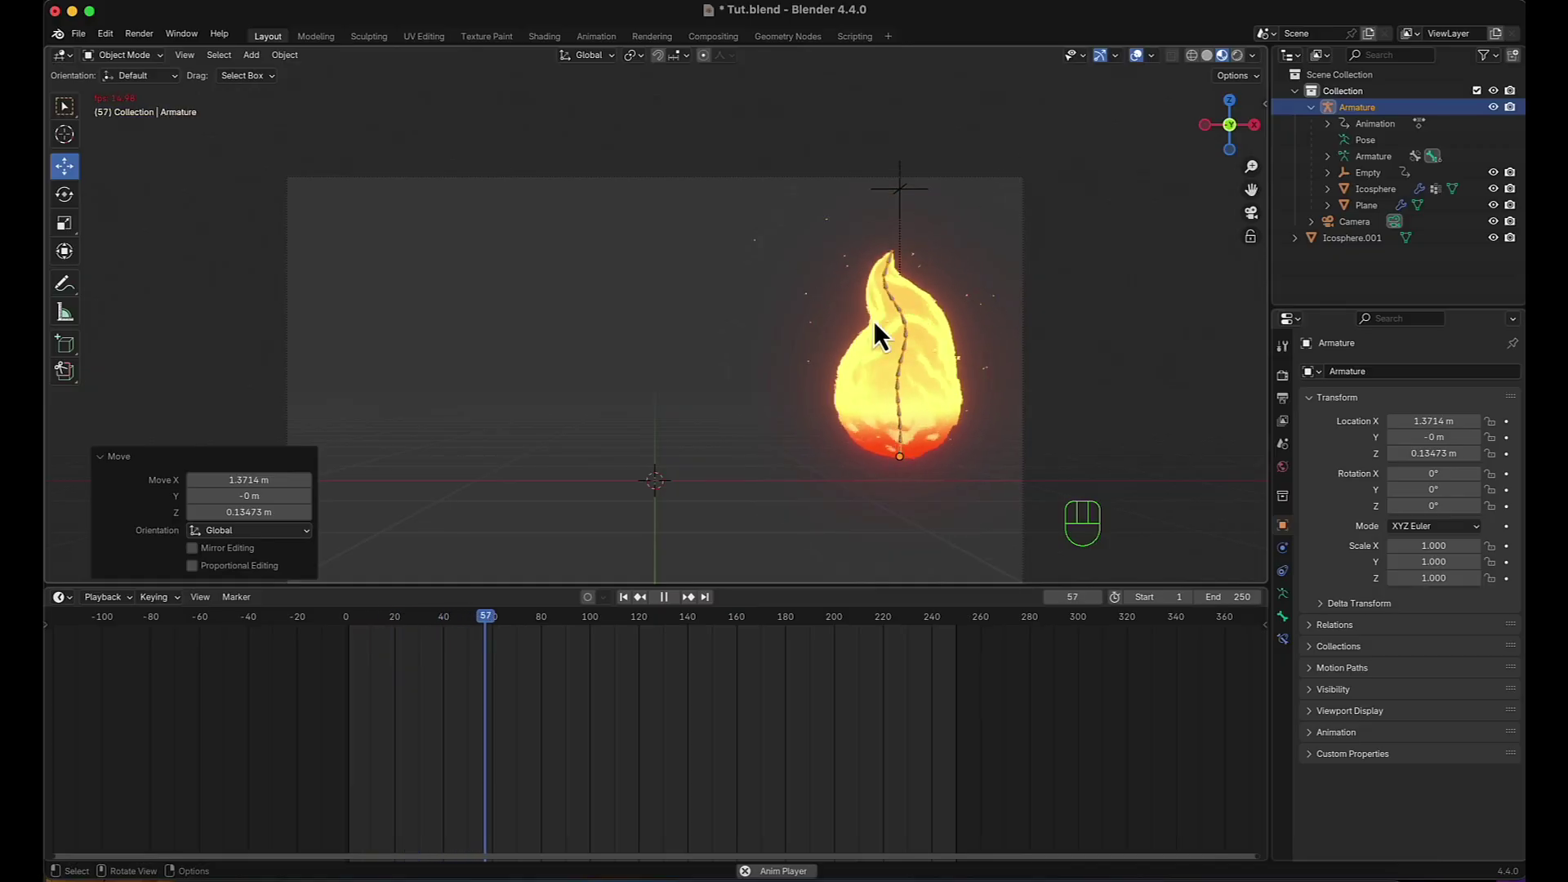
key(space)
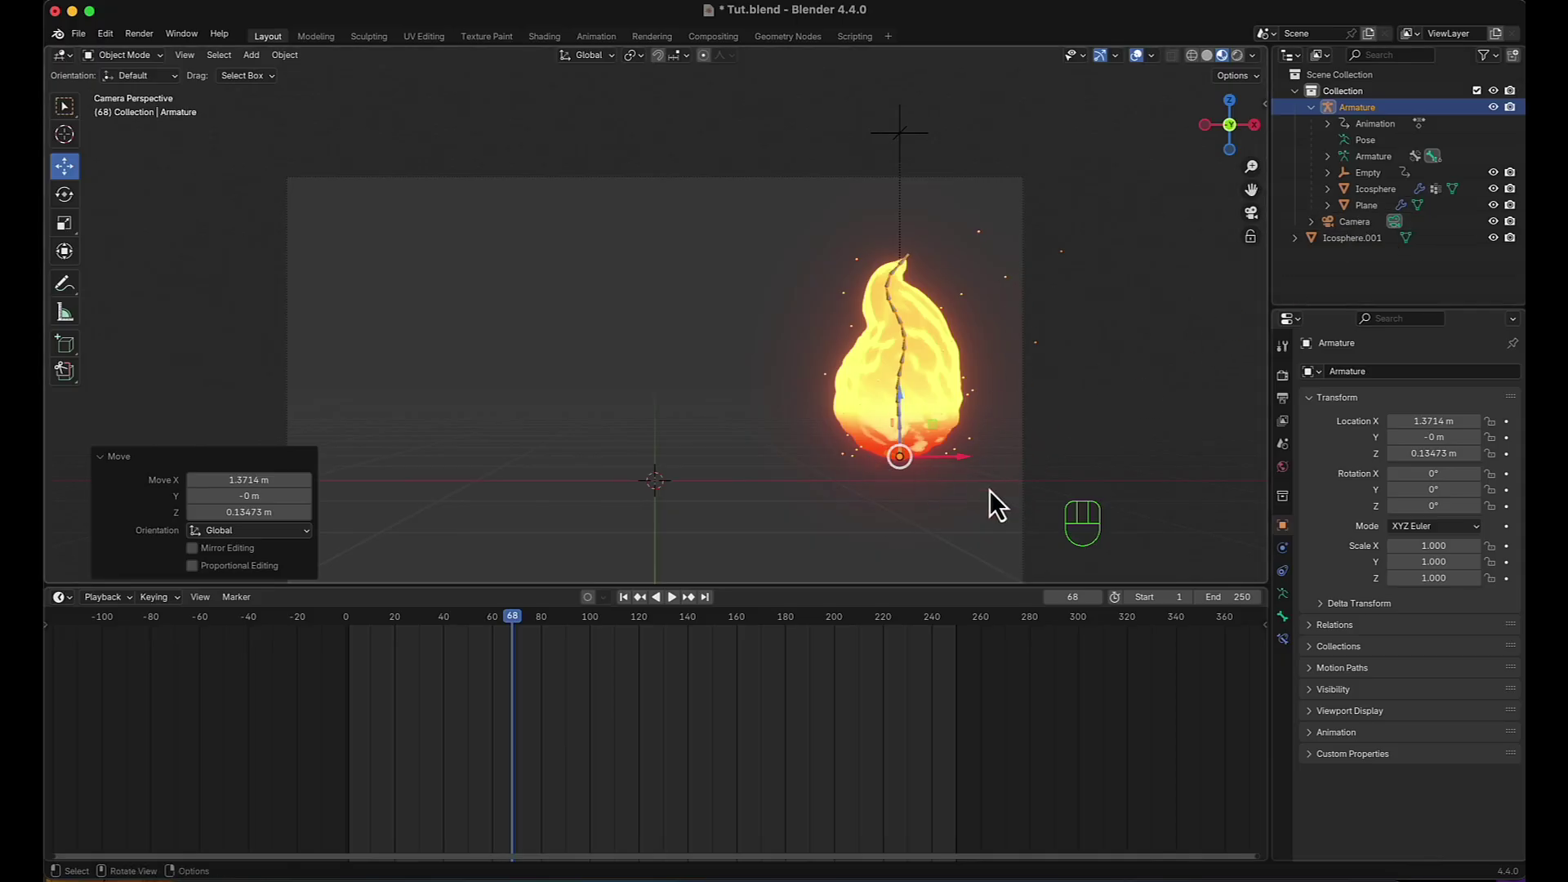
Through the camera view, move the fireball rig left of centre in the frame.
key(space)
key(space)
scroll(down, 3)
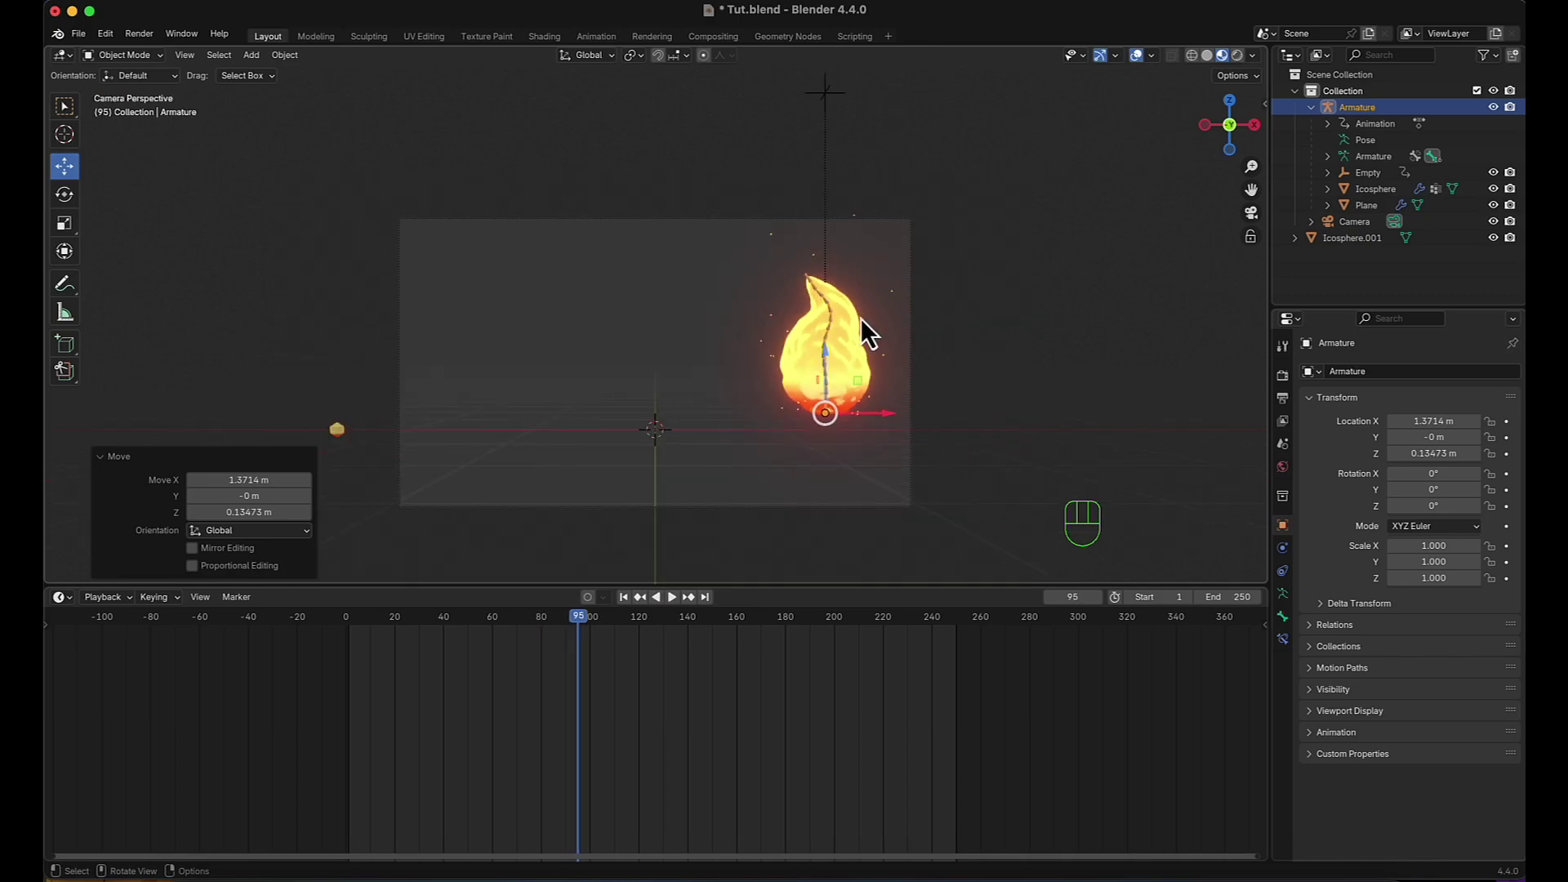
scroll(up, 3)
click(928, 452)
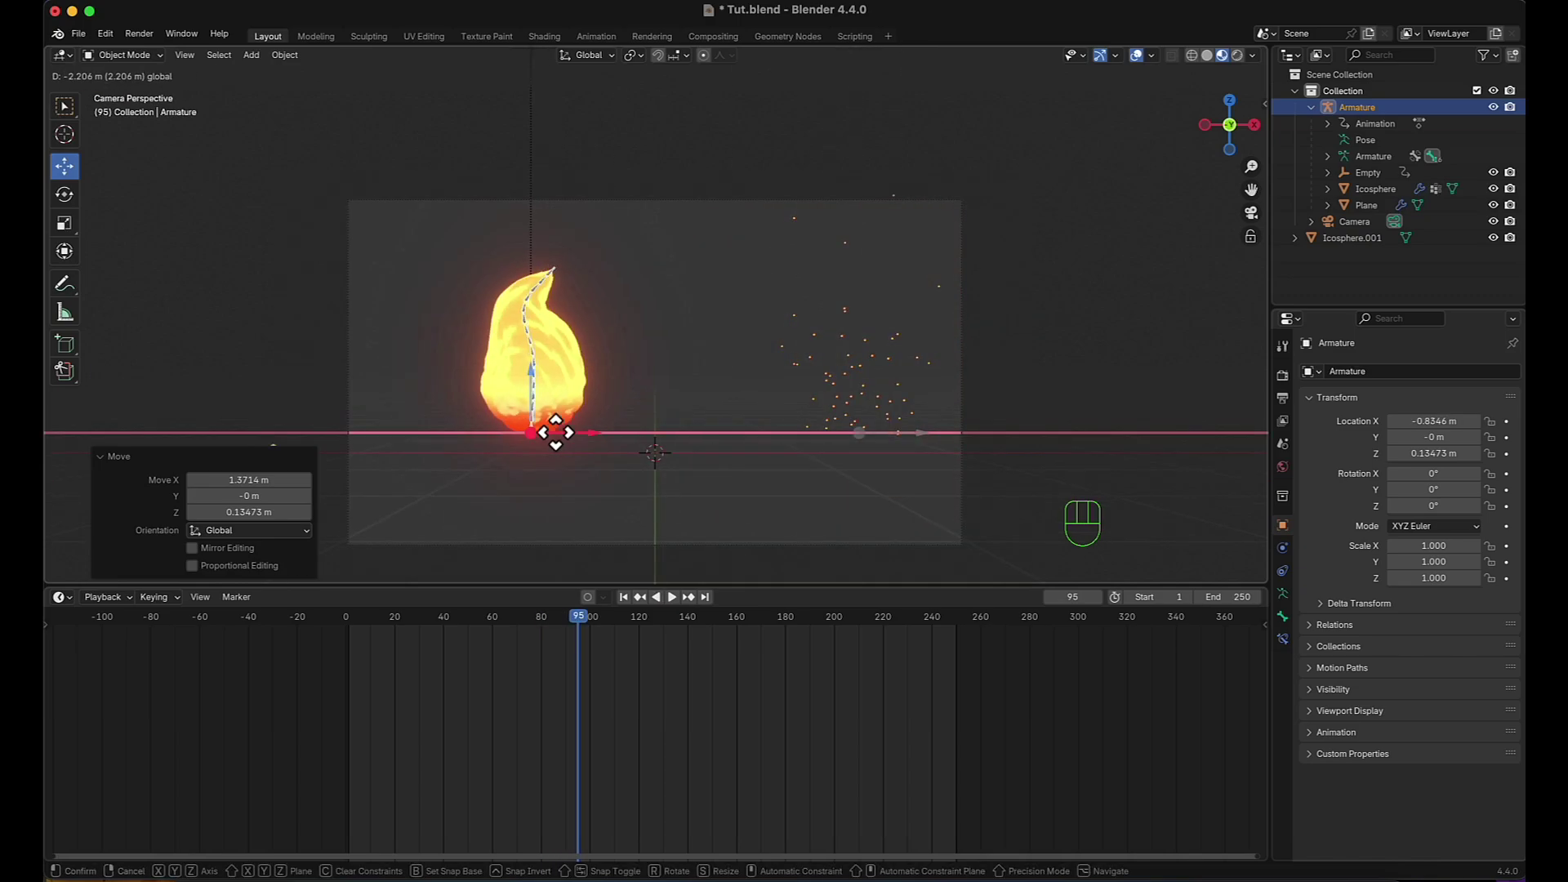
click(500, 380)
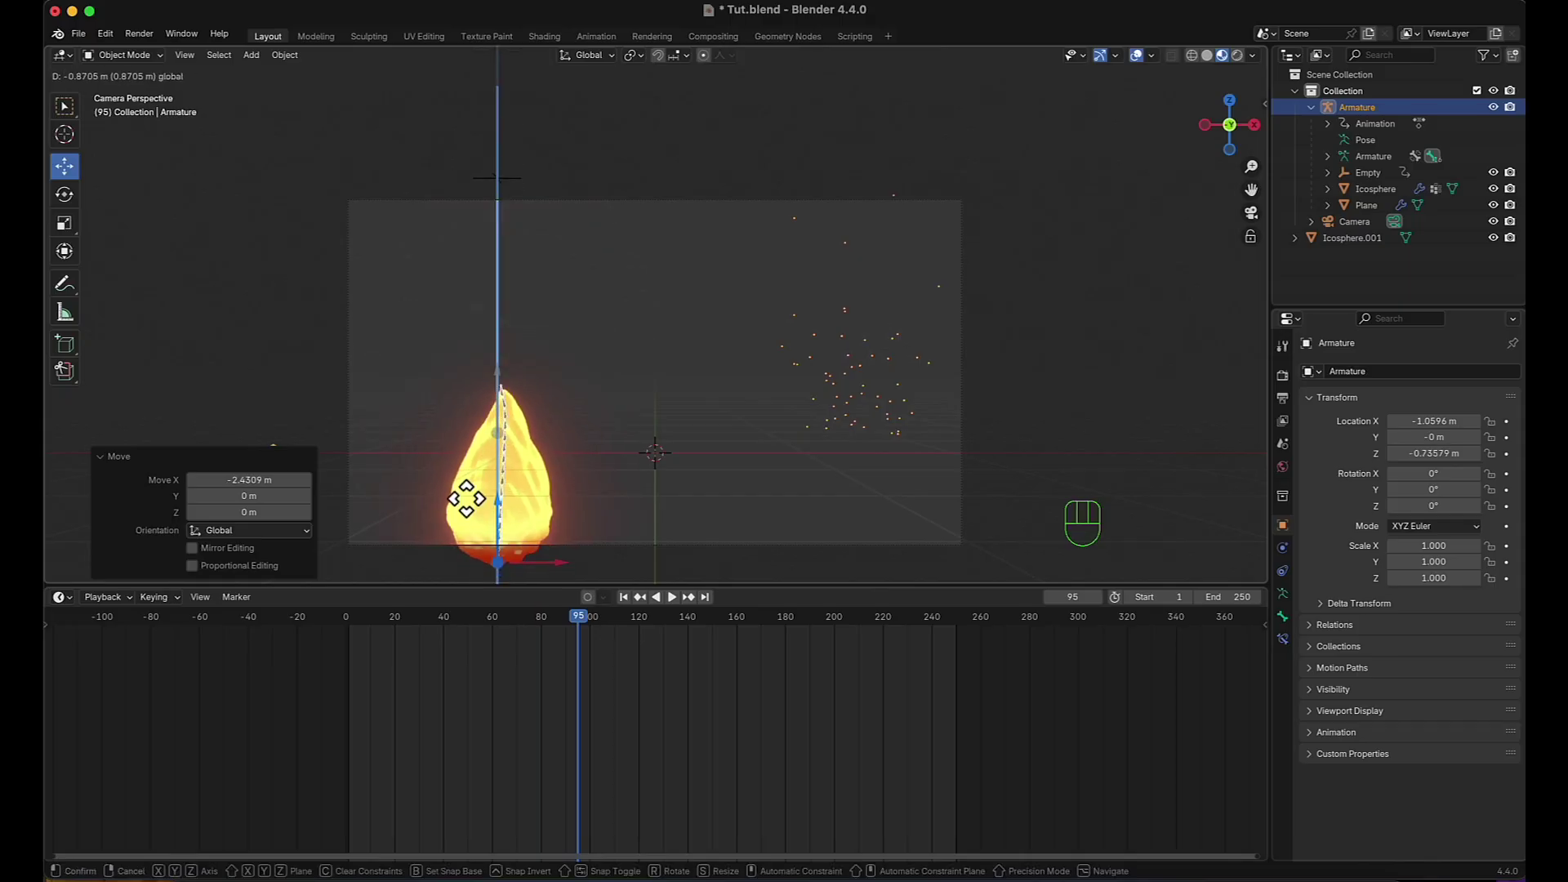
Select all rig parts and Shift+D duplicate them along X beside the first fireball.
click(569, 576)
click(626, 545)
click(1322, 119)
click(1359, 123)
click(1385, 220)
click(1325, 120)
key(shift+d)
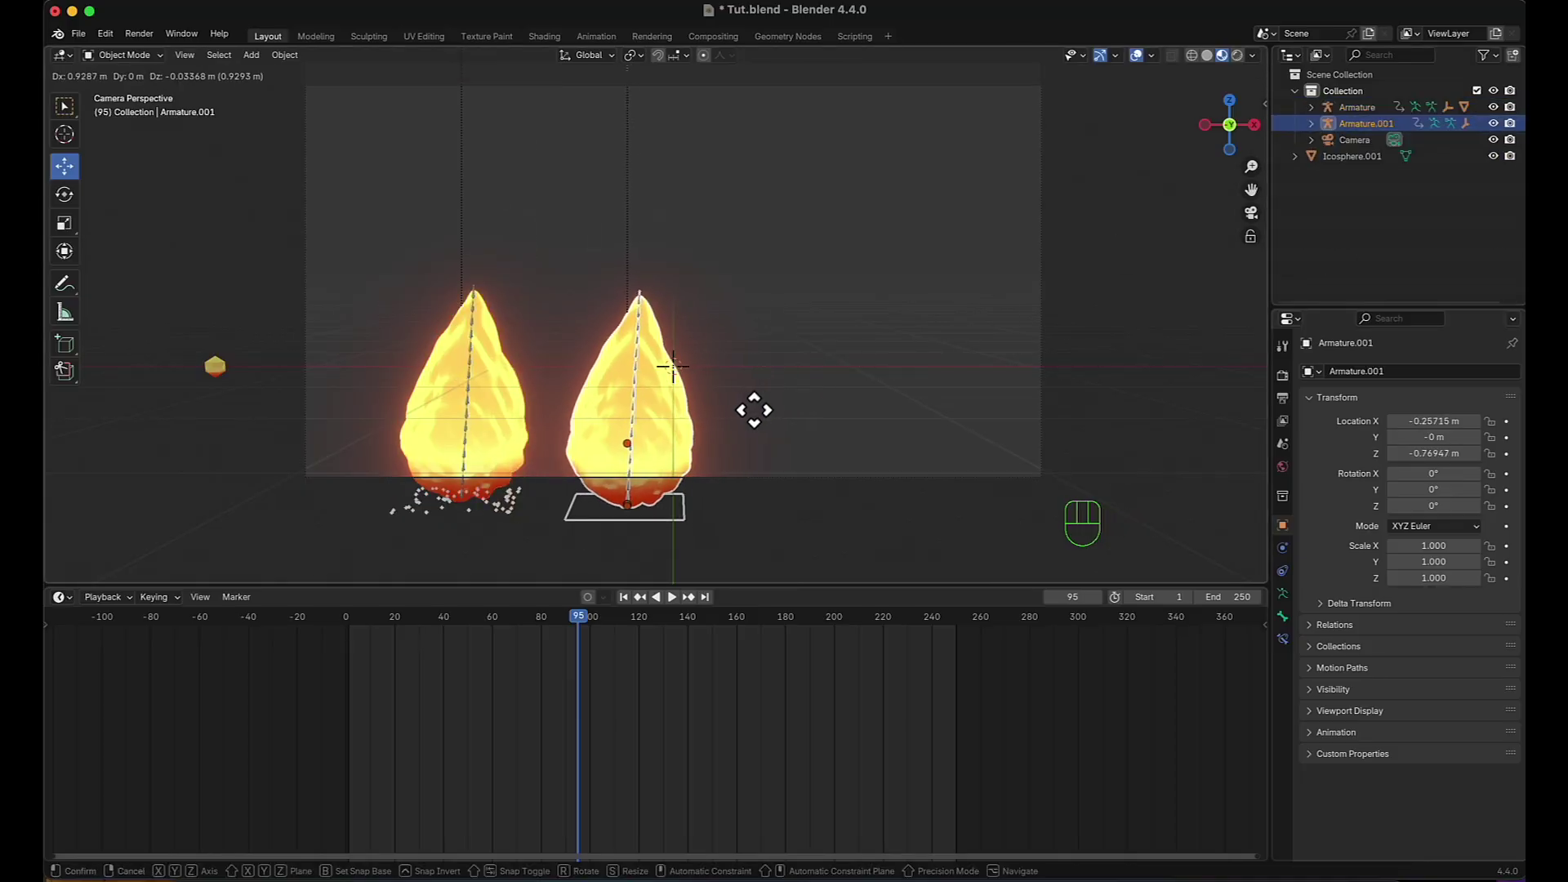
key(space)
click(879, 446)
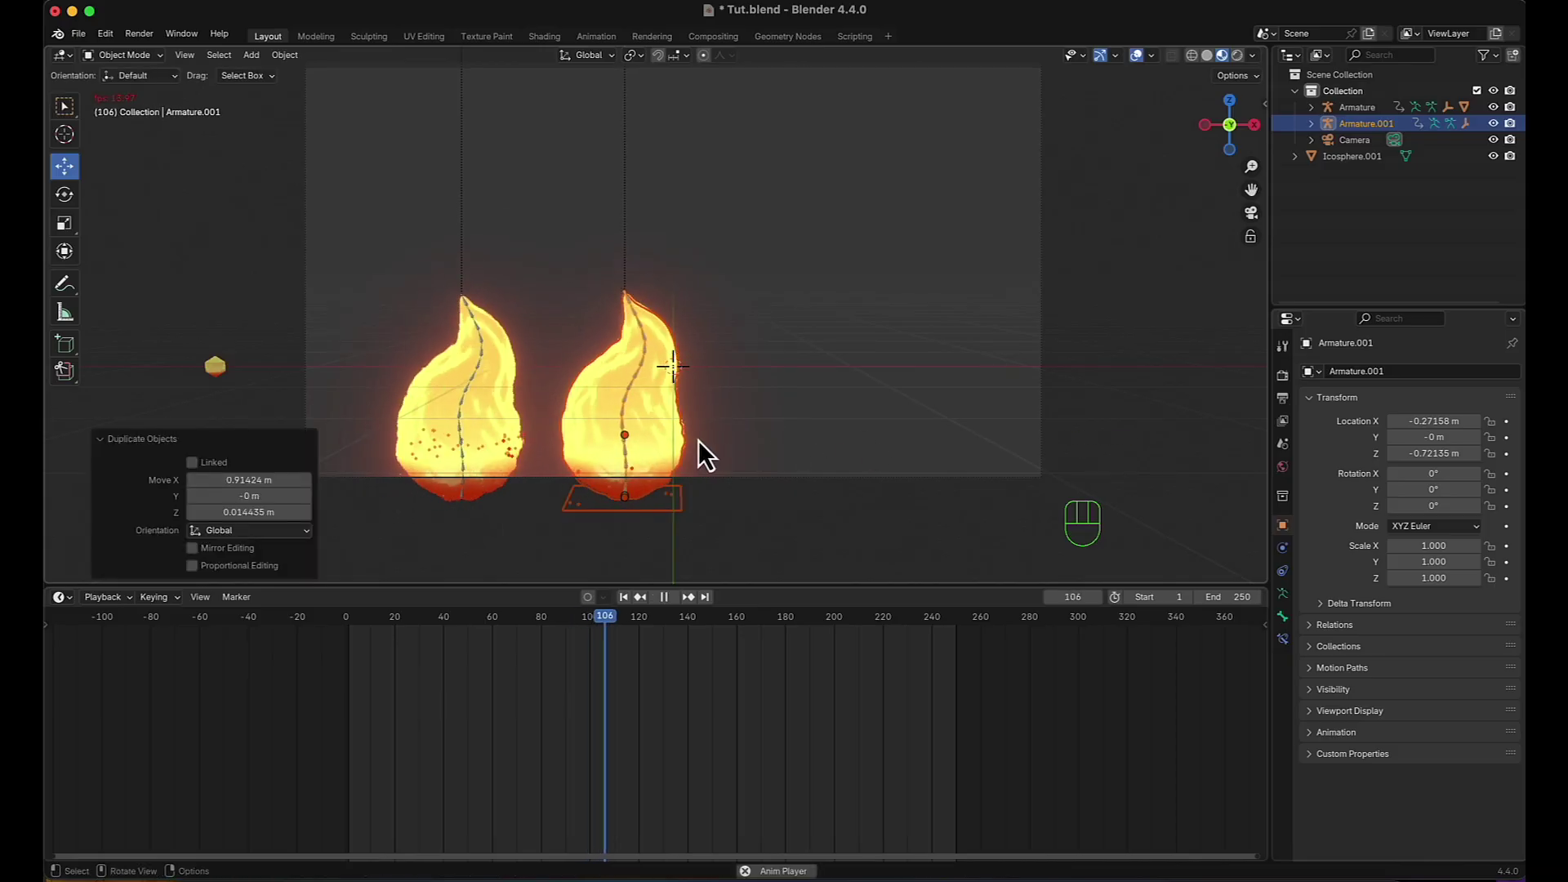
Nudge the copy Armature.001 further right, about 0.8 m, and preview both fireballs.
key(space)
click(764, 525)
key(space)
key(space)
click(635, 411)
click(697, 510)
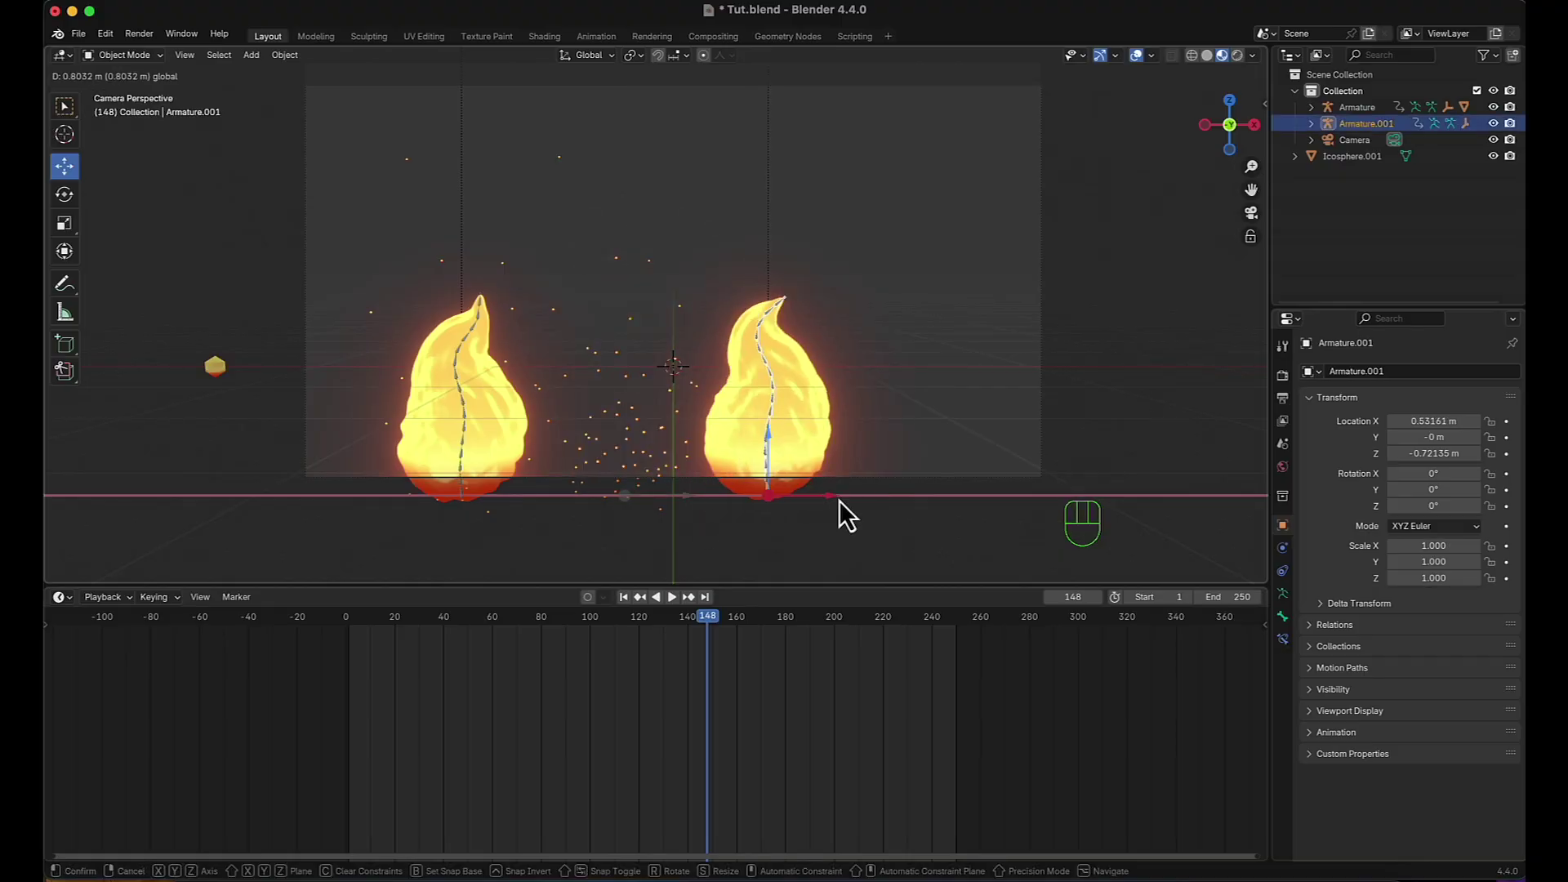
key(space)
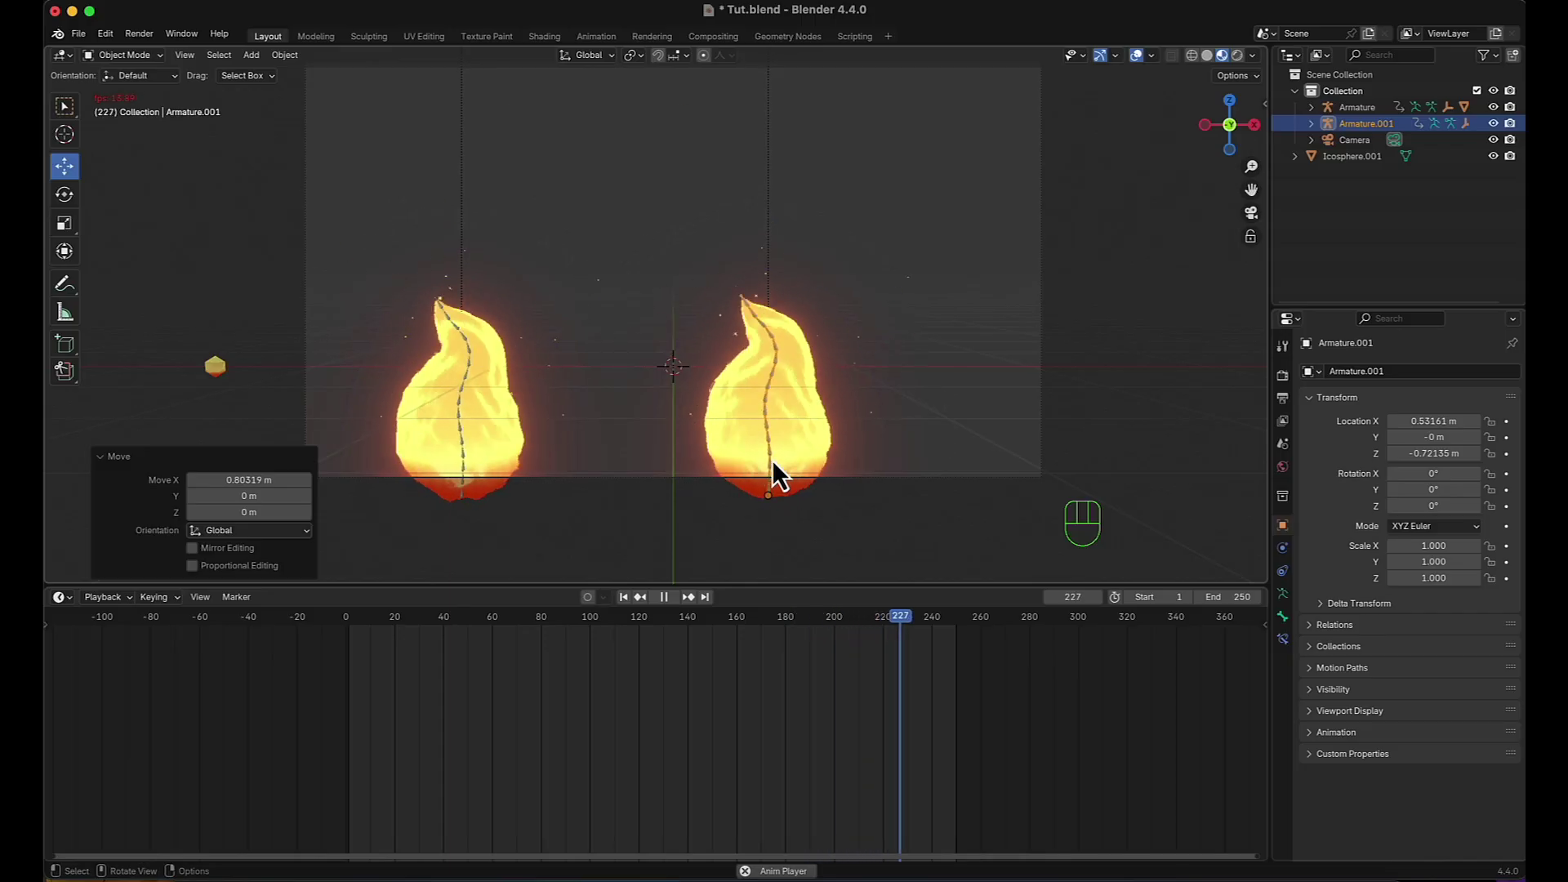
key(space)
Select the second fireball's Armature.001 and enter Pose Mode on its bones.
scroll(up, 3)
middle_click(840, 380)
click(845, 316)
key(Tab)
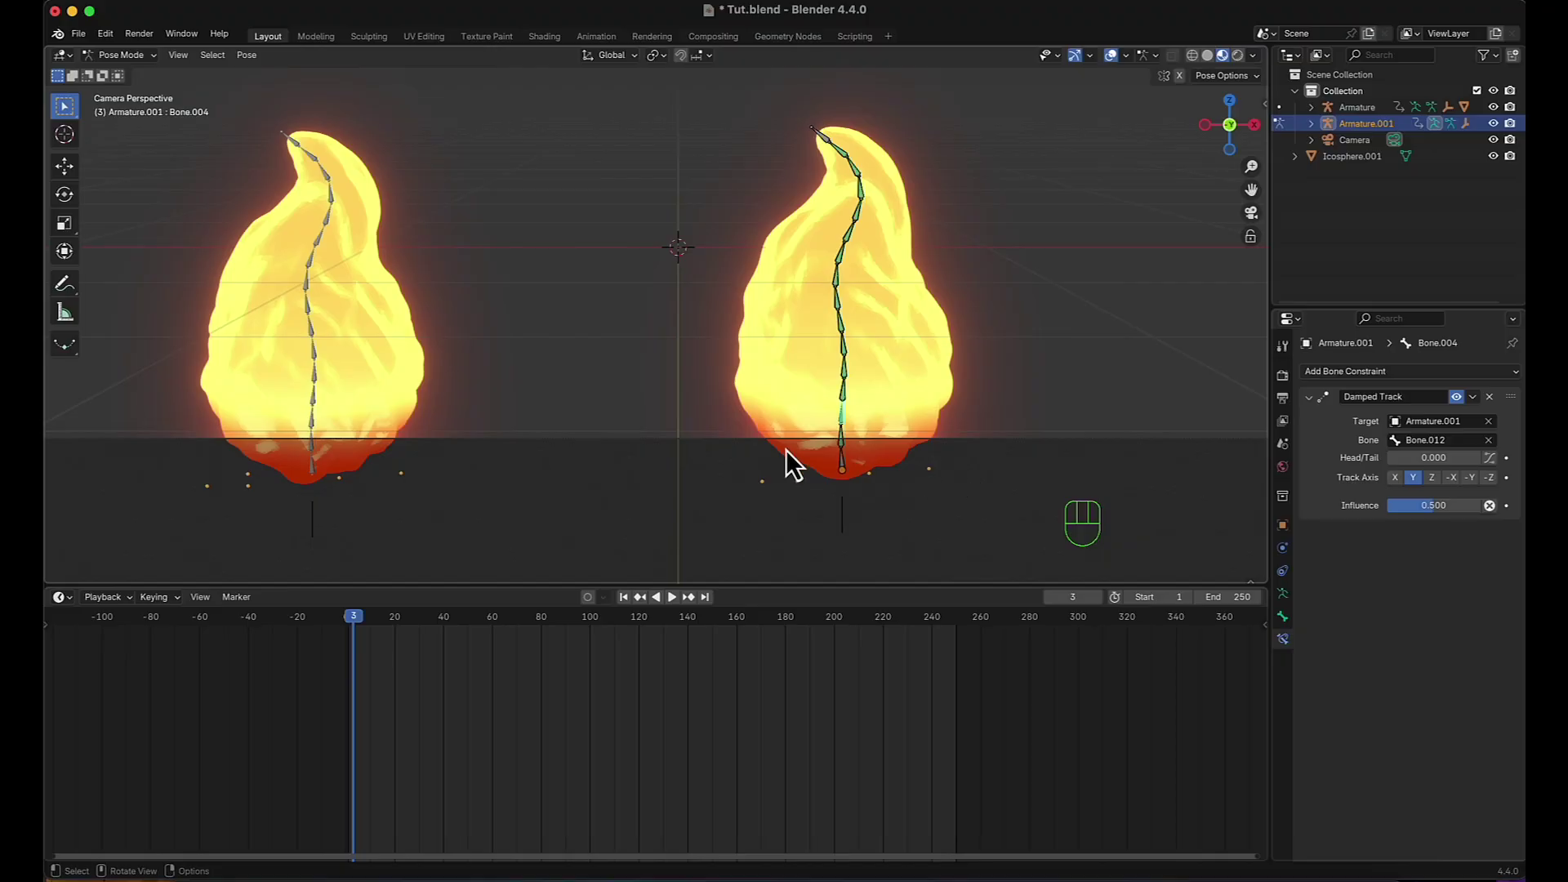
scroll(up, 3)
middle_click(831, 469)
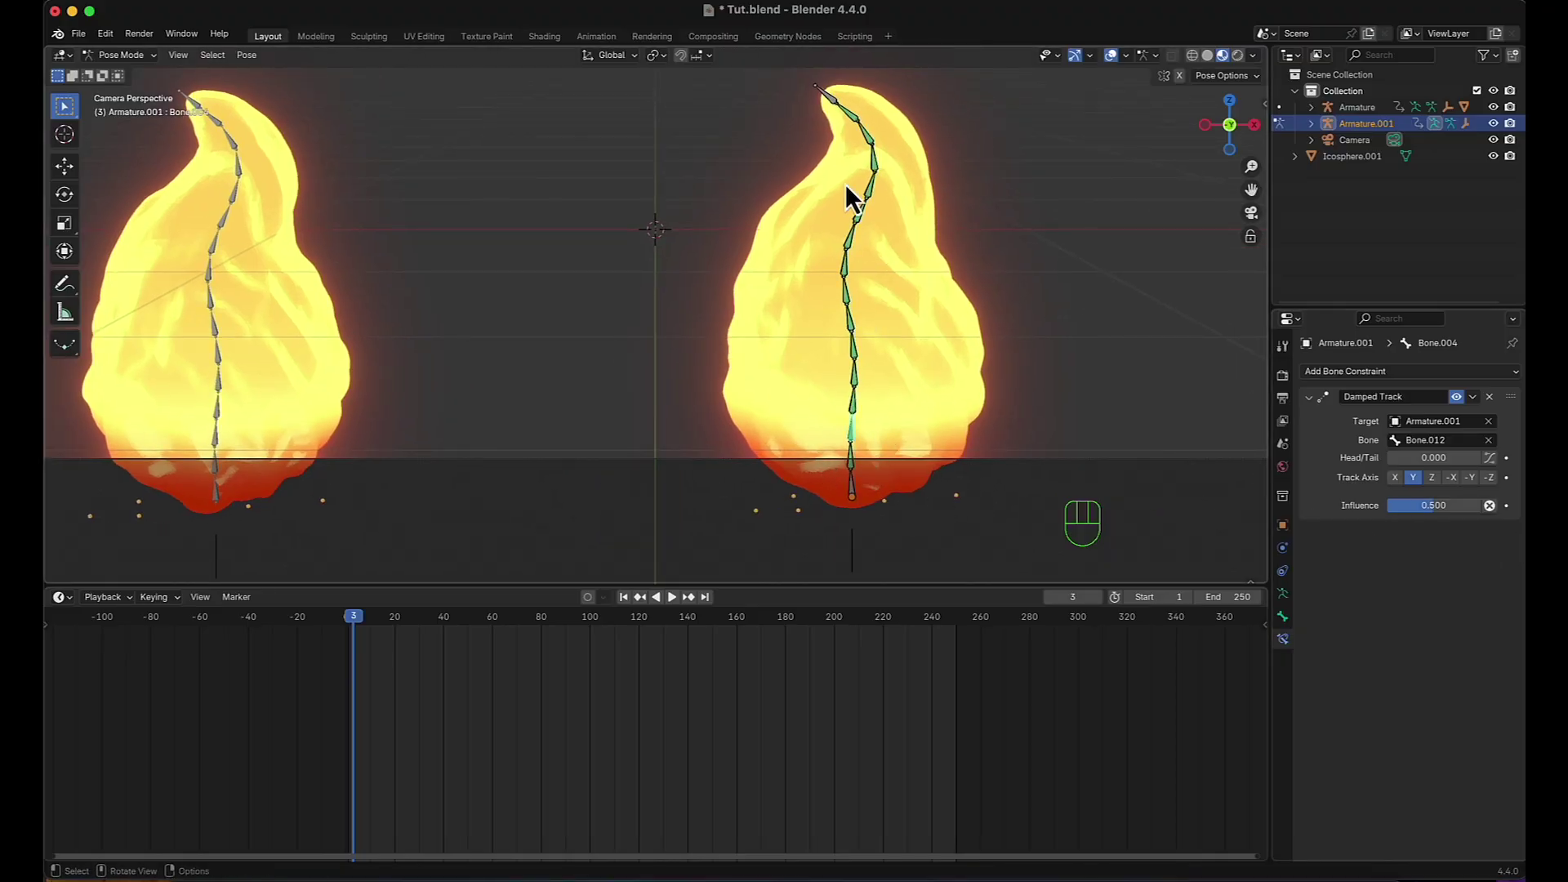
scroll(down, 3)
scroll(up, 3)
middle_click(860, 419)
Set the Track constraint Influence to 0.800 and paste it onto each of the rig's bones.
click(828, 474)
drag(1445, 527, 1445, 525)
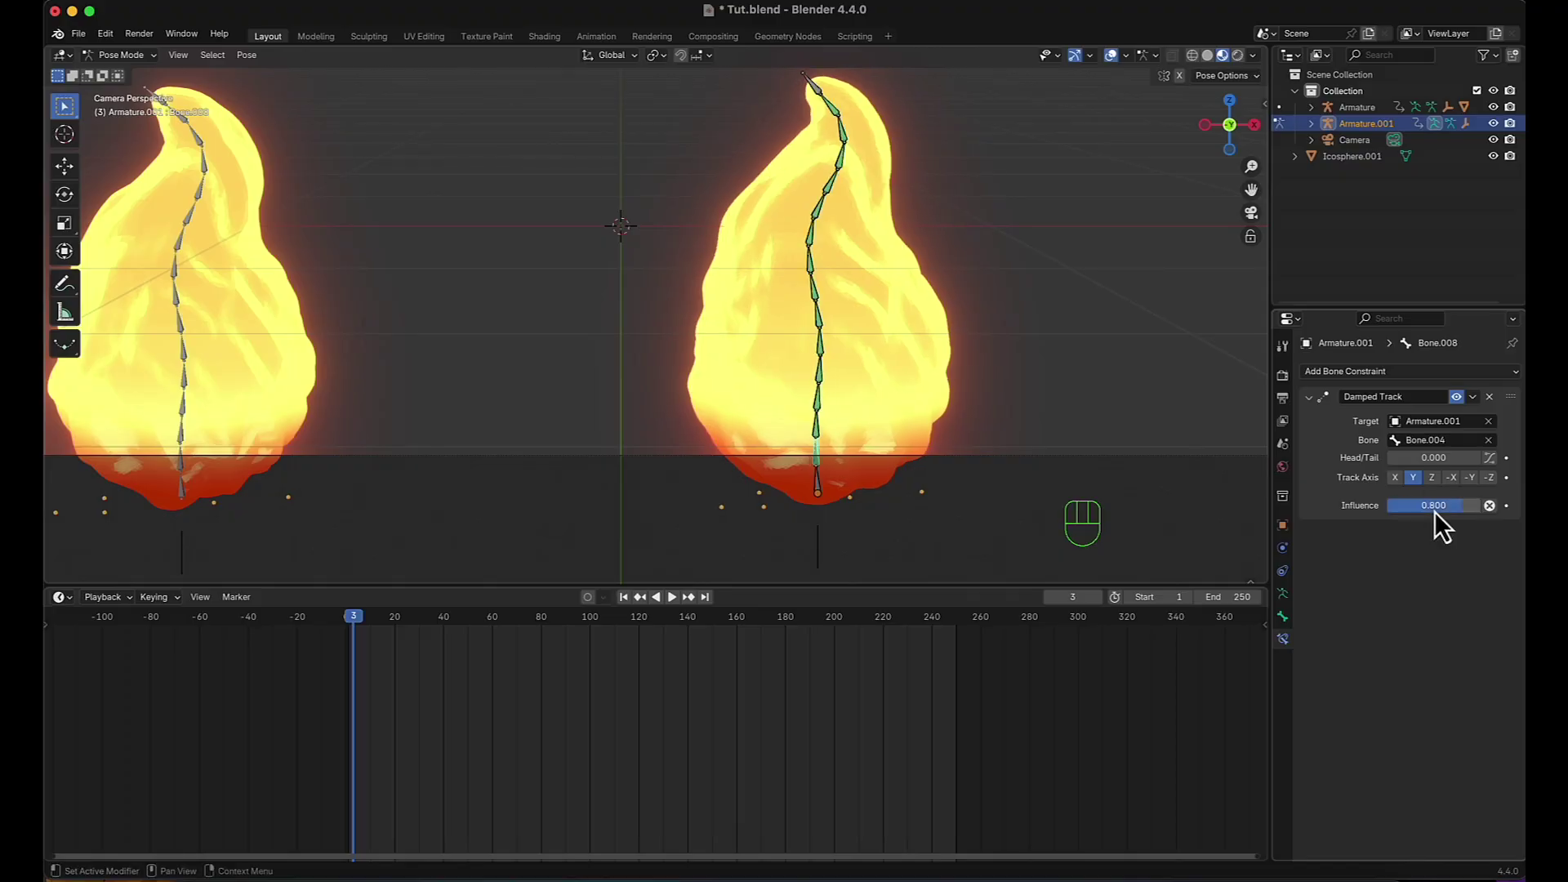
key(super+c)
click(824, 446)
key(super+v)
click(826, 414)
key(super+v)
key(super+v)
click(826, 357)
key(super+v)
key(super+v)
double_click(825, 274)
key(super+v)
key(super+v)
View the fireballs from the front and play the animation to watch the stronger sway.
scroll(down, 3)
middle_click(869, 343)
key(KP_1)
scroll(up, 3)
middle_click(884, 310)
key(space)
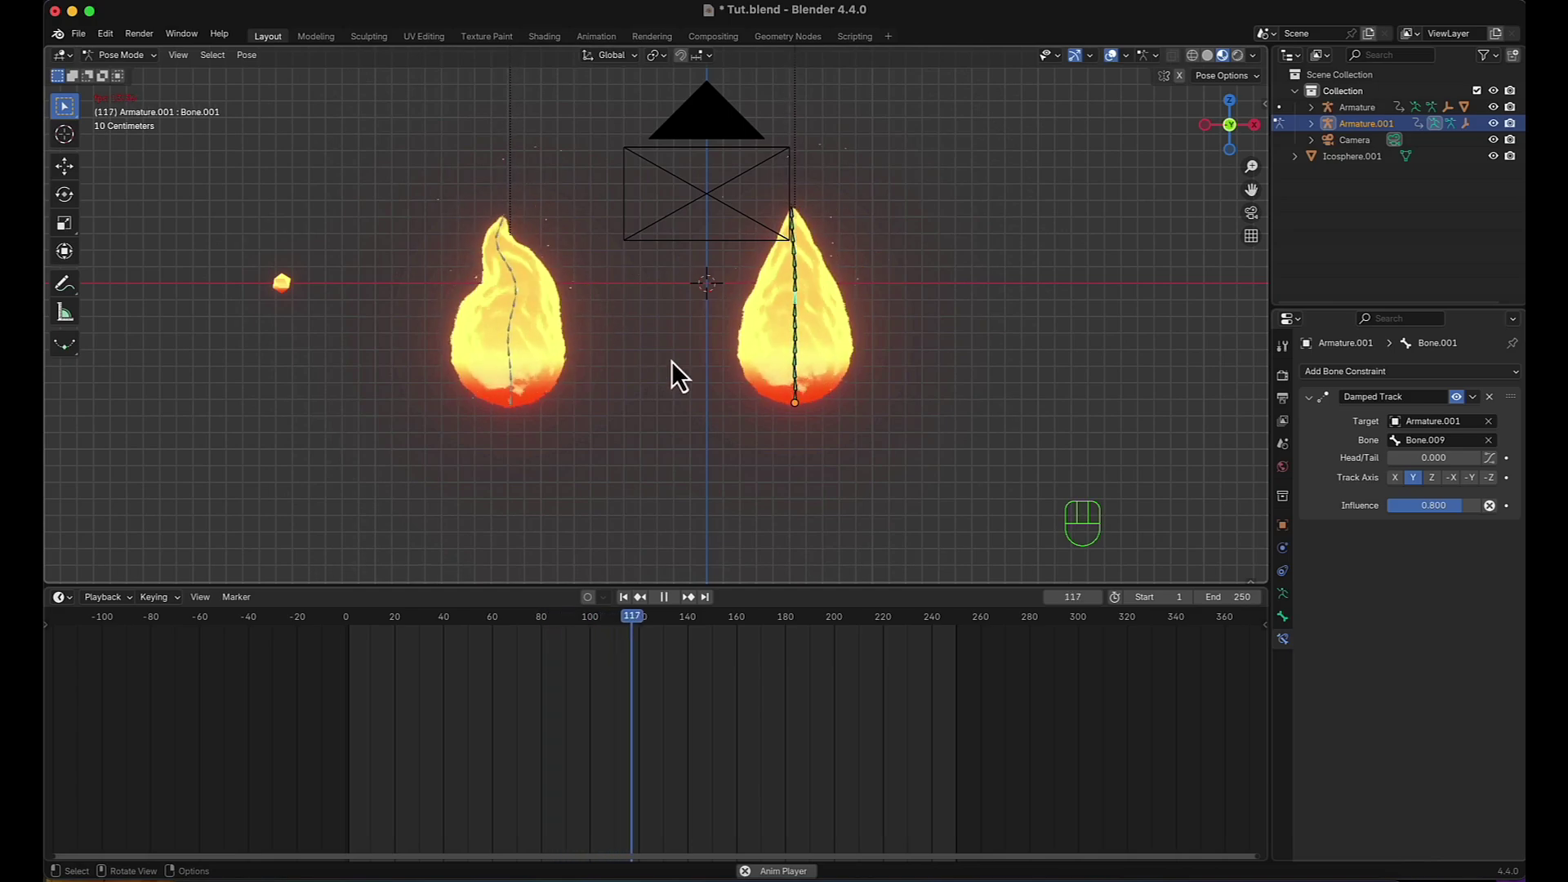
key(space)
scroll(up, 3)
key(space)
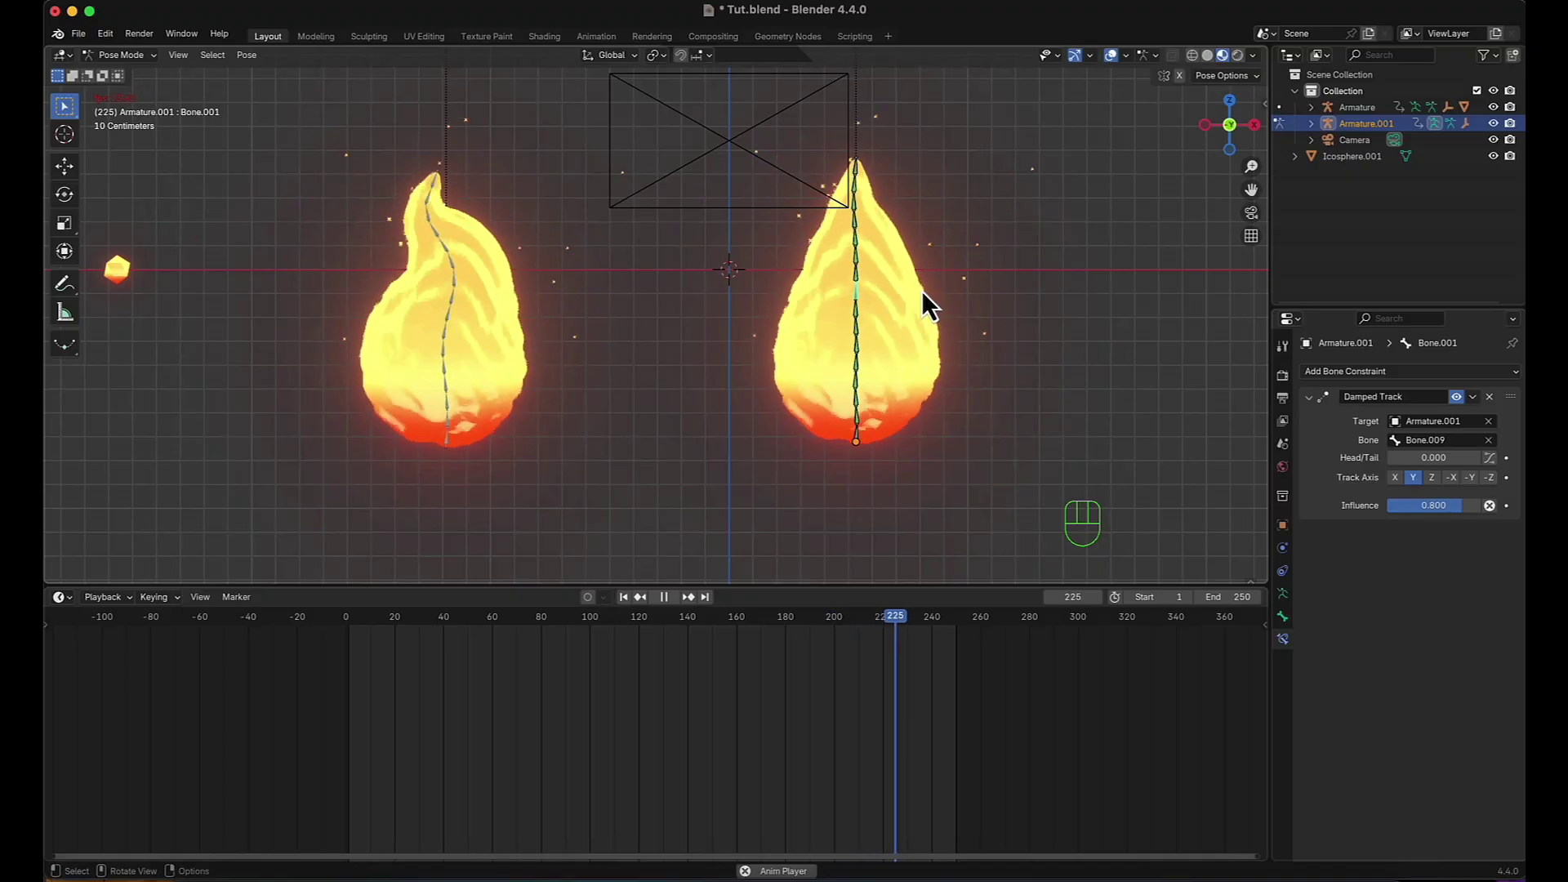
Back in Object Mode, select the first Armature and its child objects.
click(636, 411)
click(1327, 117)
click(1387, 115)
click(1383, 224)
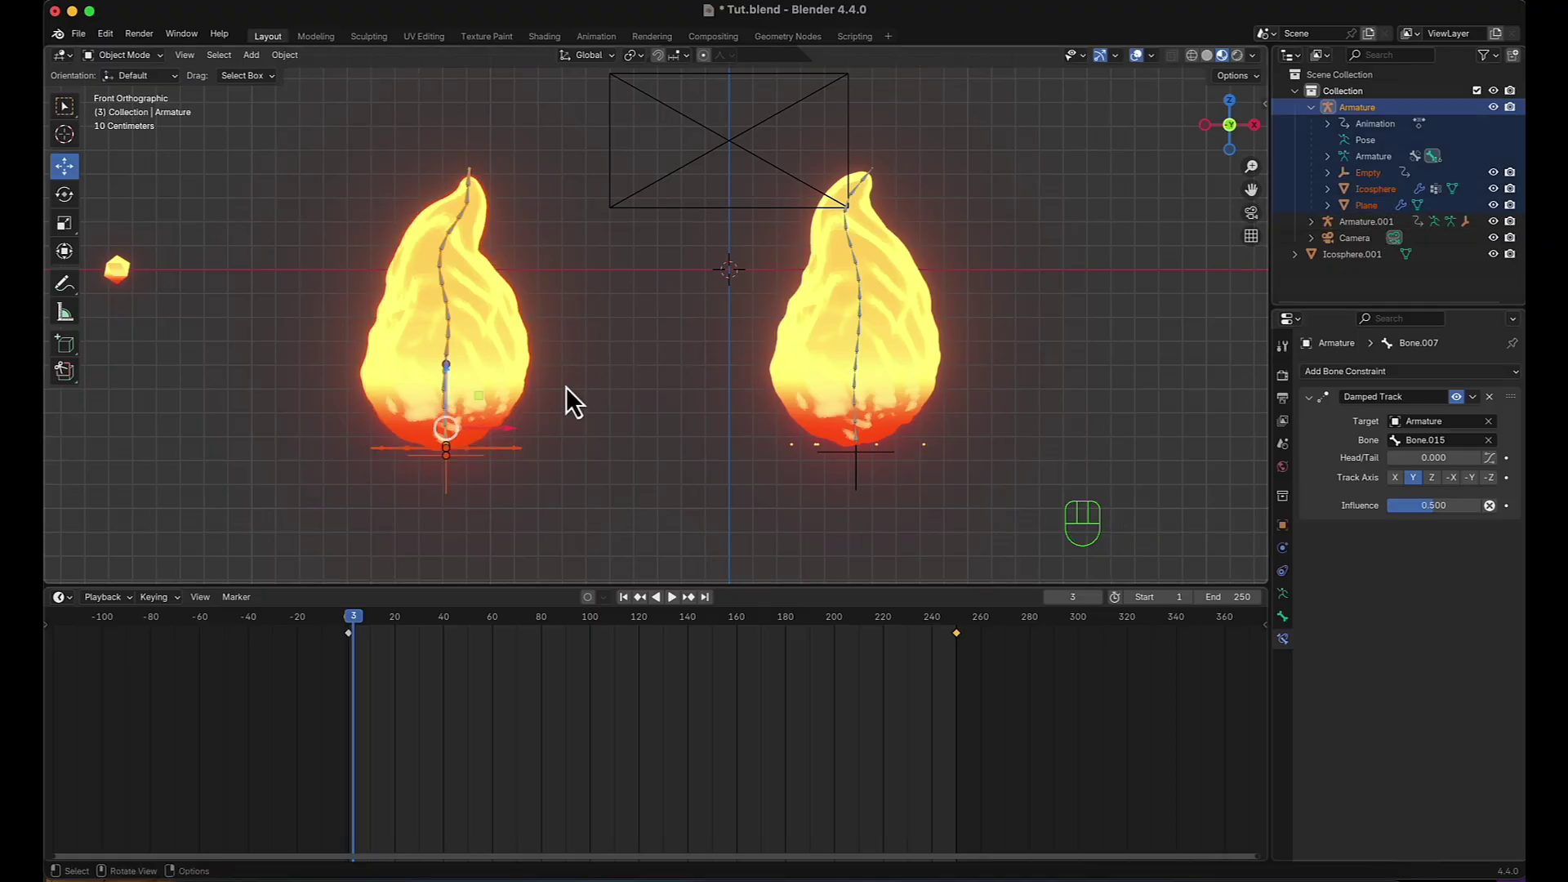
Duplicate the first rig with Shift+D, place Armature.002 between the fireballs and play briefly.
click(1319, 127)
key(shift+d)
click(714, 405)
key(space)
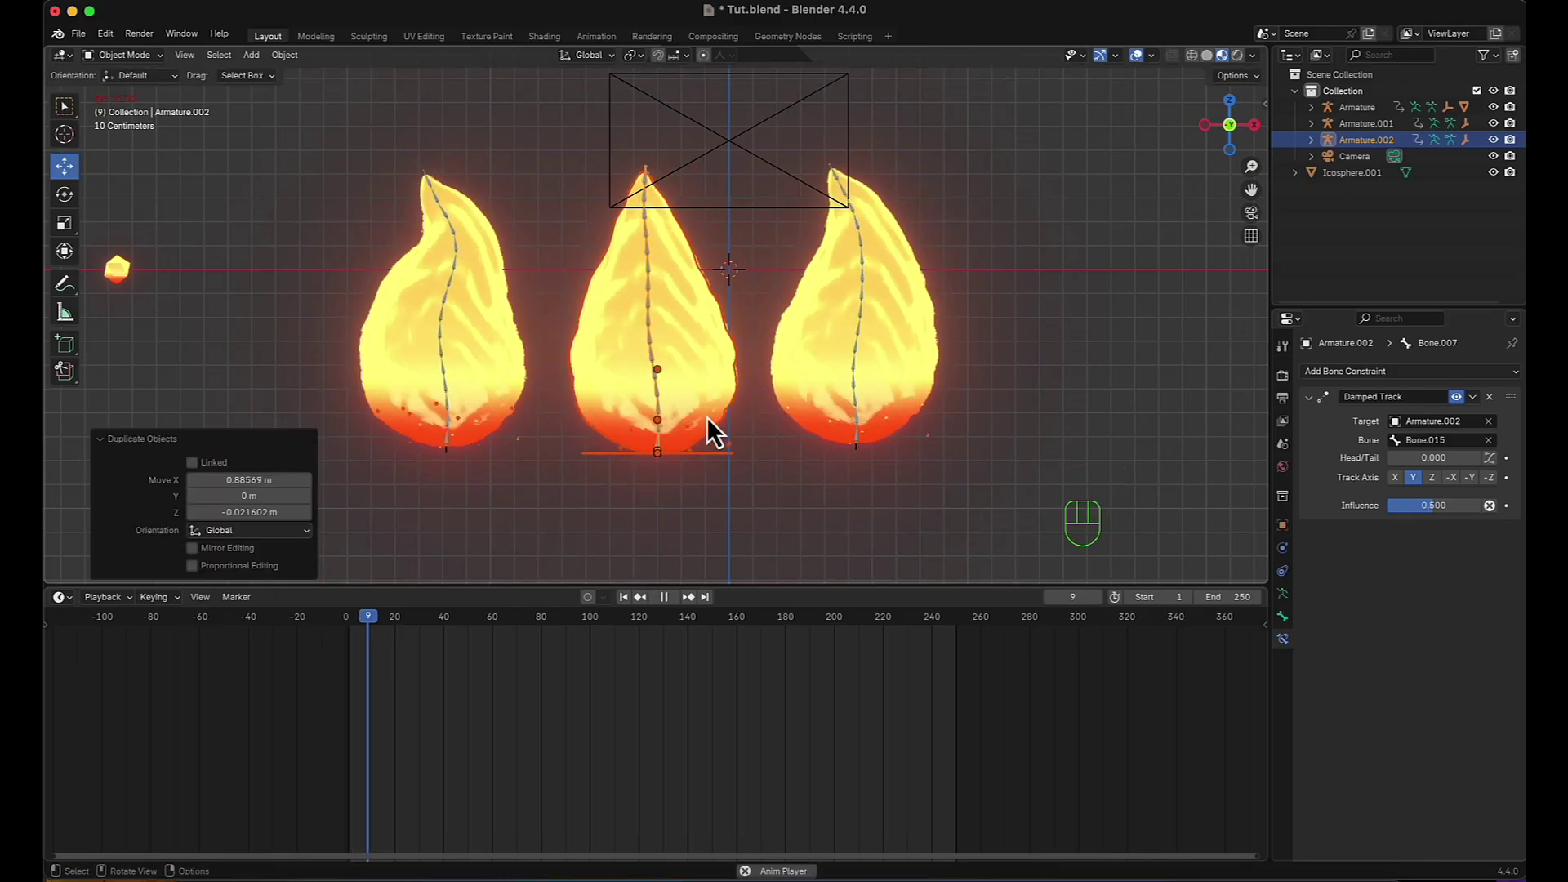
key(space)
Enter Pose Mode on the middle rig, select its bones and return to frame 1.
drag(687, 524, 683, 475)
click(667, 339)
key(Tab)
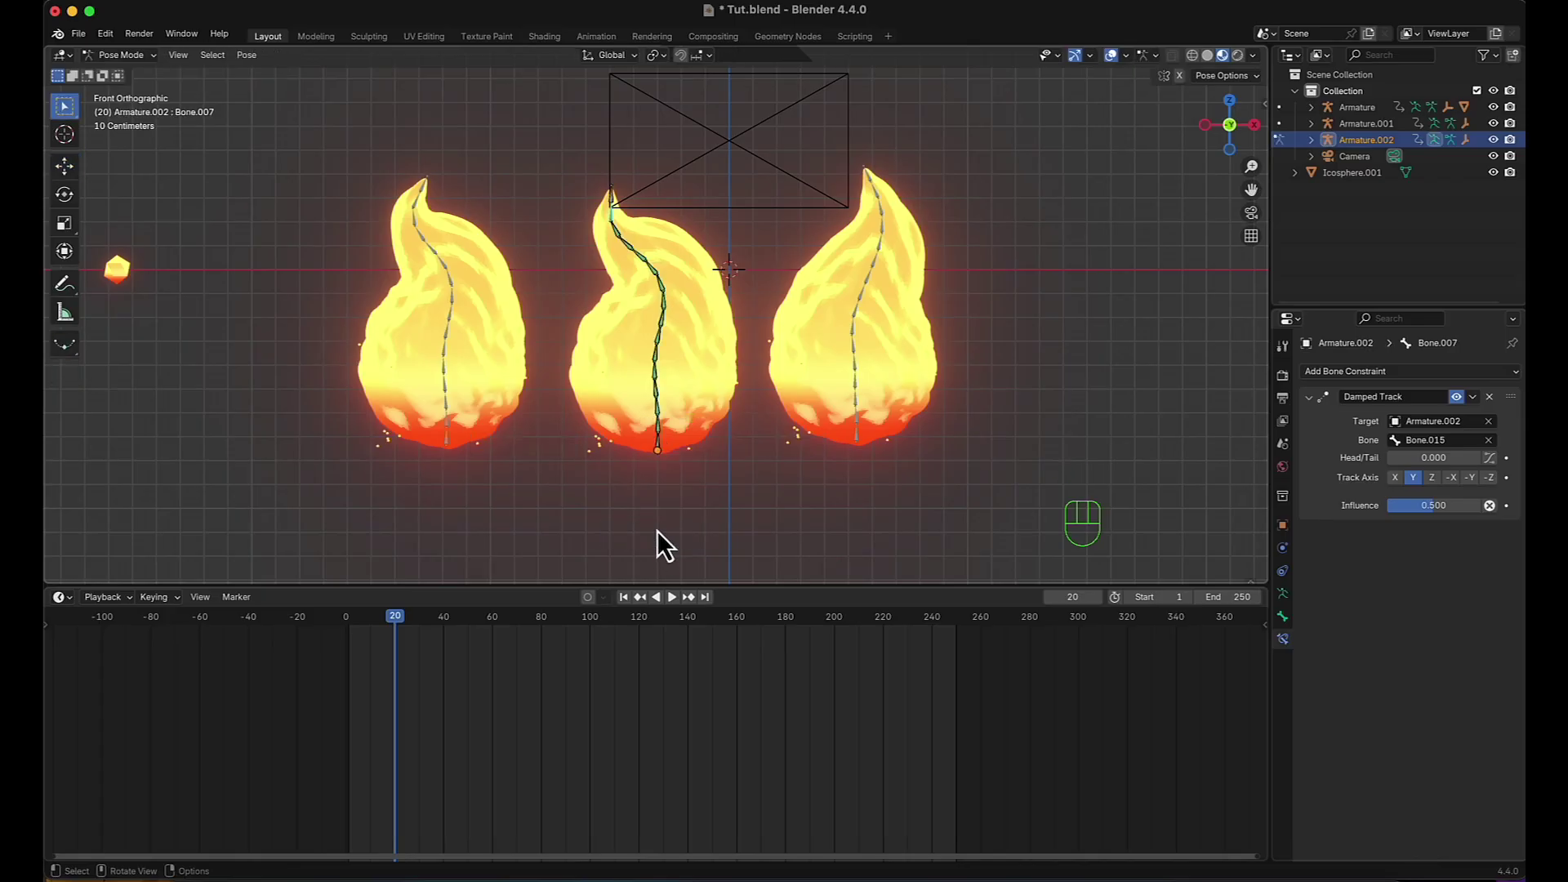
click(670, 460)
drag(403, 673, 326, 633)
click(366, 635)
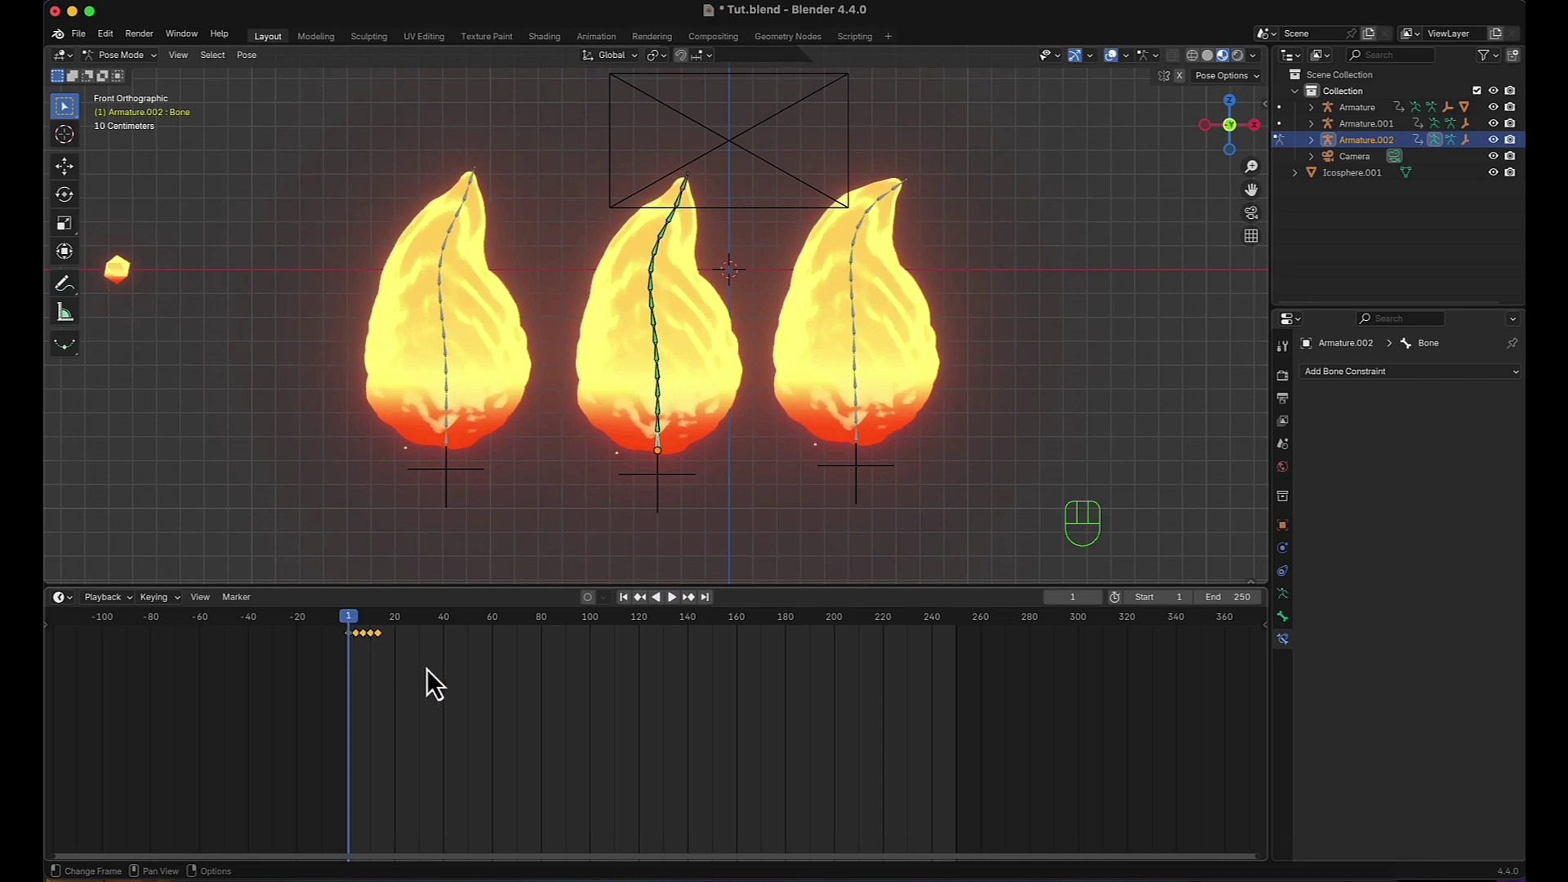
Zoom the Timeline and scale the middle fireball's keyframes by -1 to flip them.
key(KP_Add)
key(KP_Add)
key(KP_Add)
key(KP_Add)
key(KP_Add)
key(KP_Add)
middle_click(335, 703)
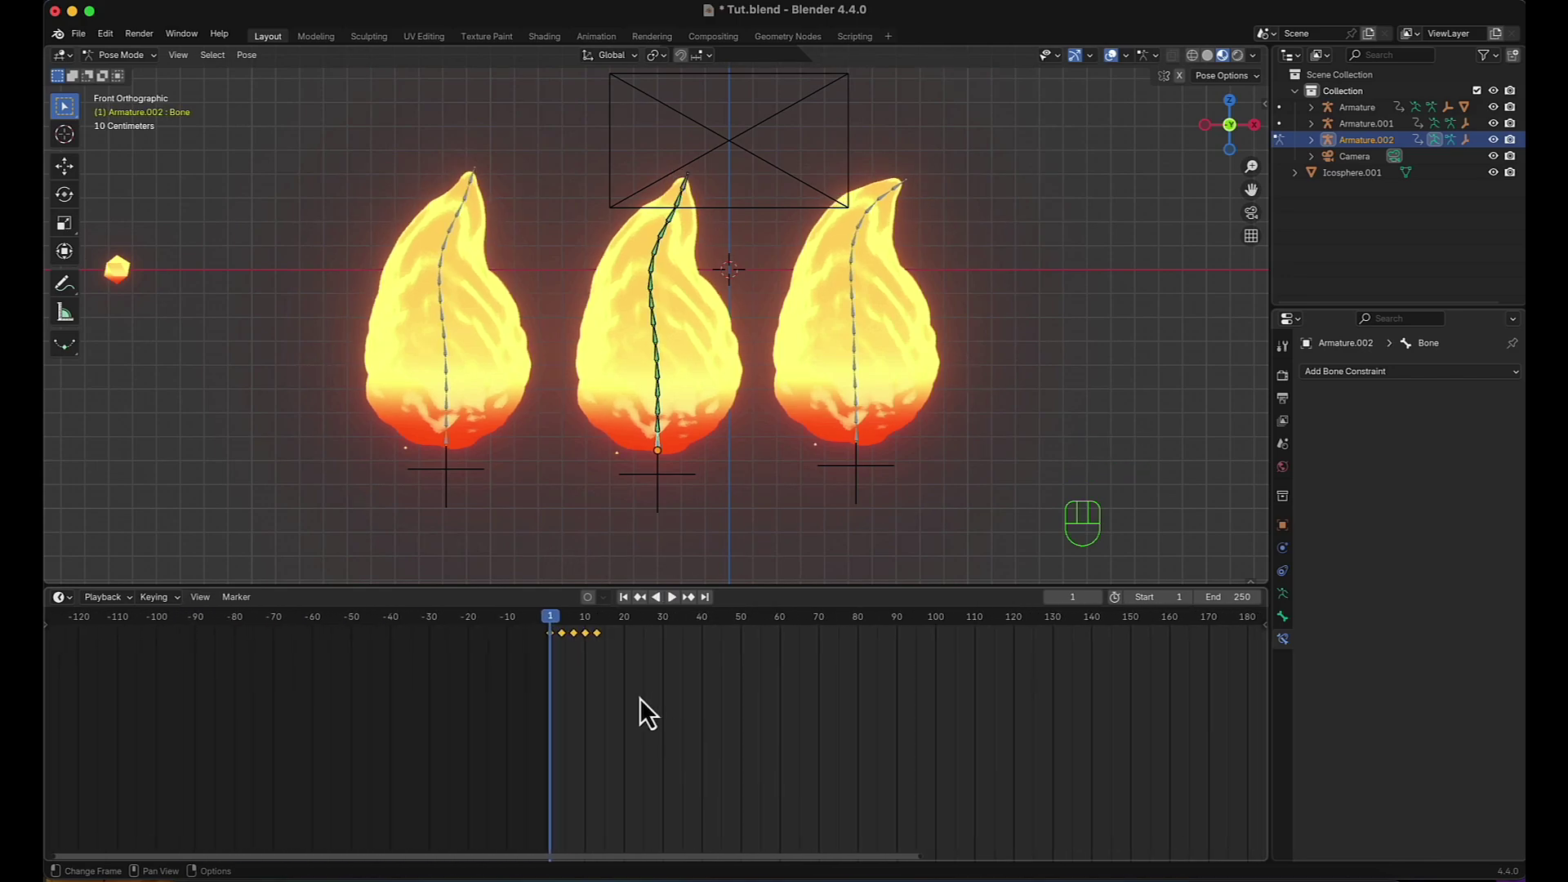
key(s)
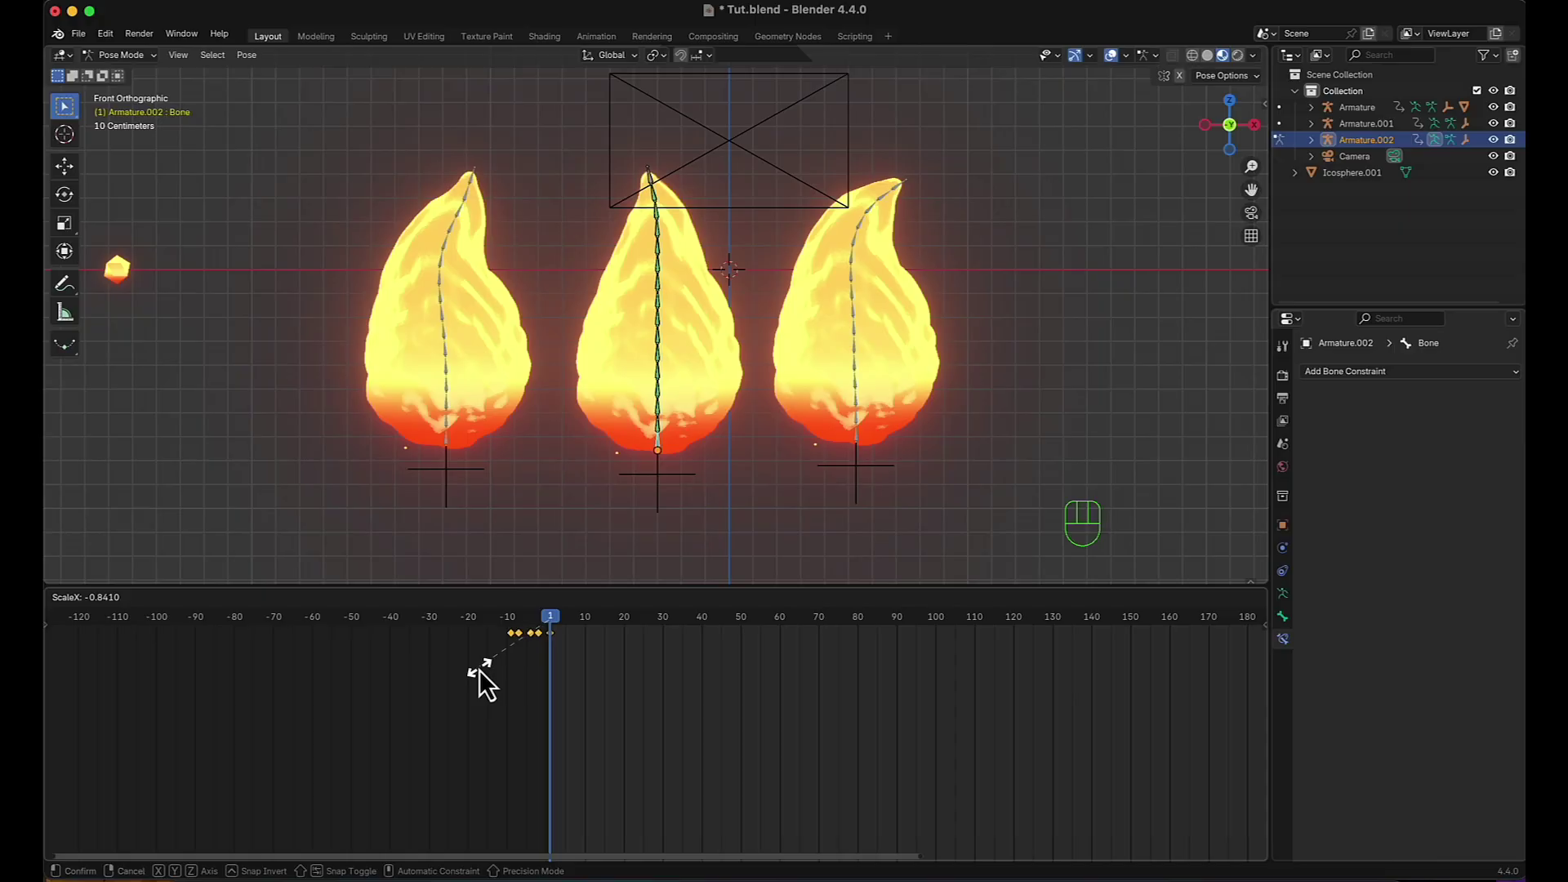
click(477, 684)
Grab the flipped keyframes back to start at frame 1 and play the three-fireball animation.
drag(566, 674, 487, 641)
key(g)
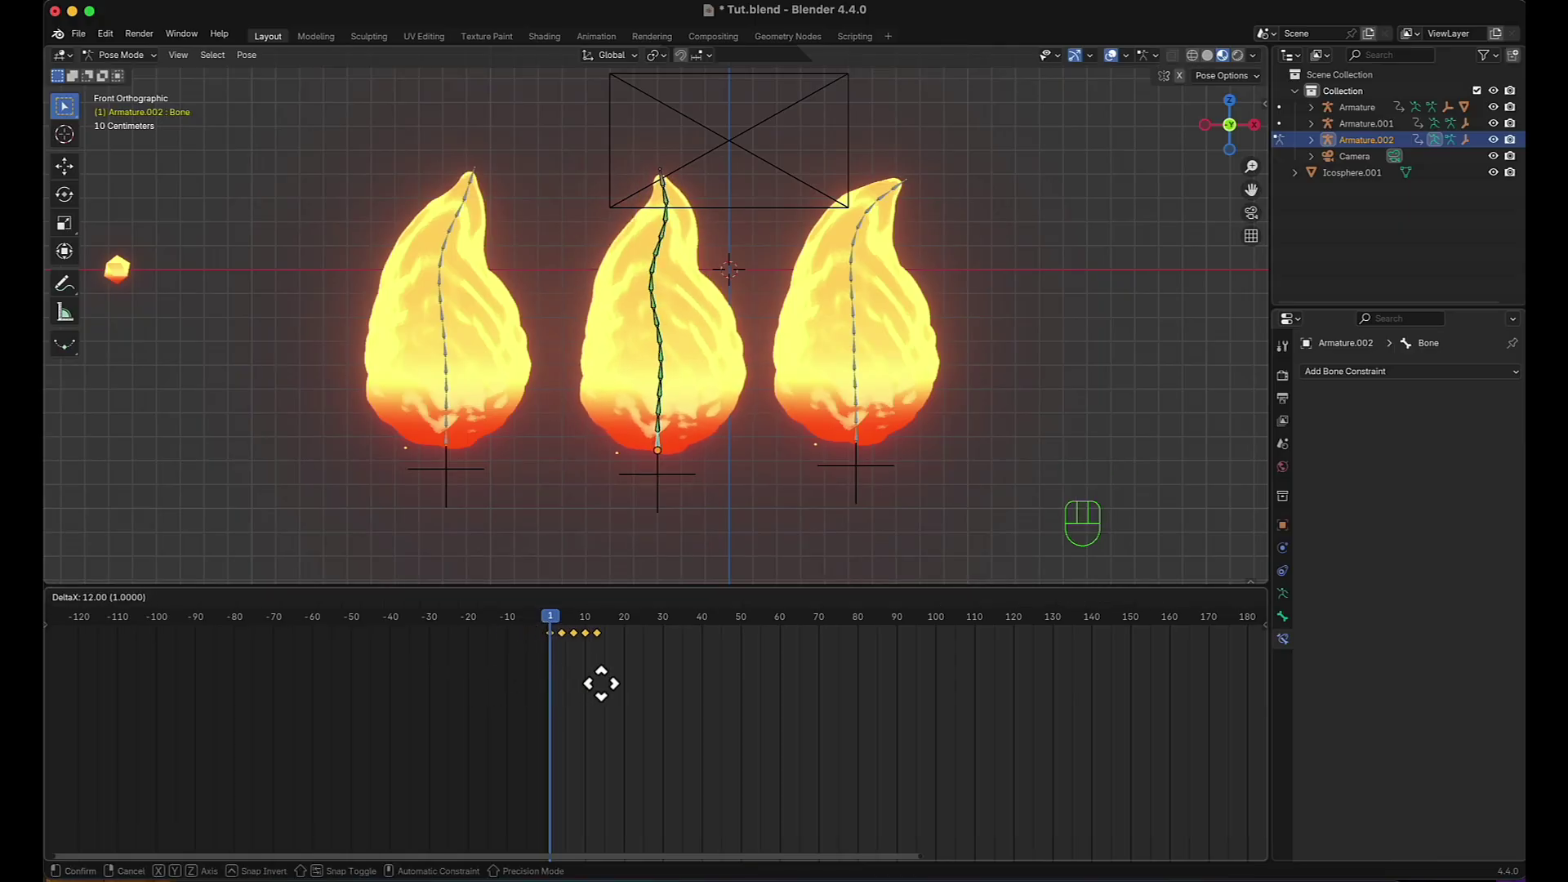
click(612, 696)
key(space)
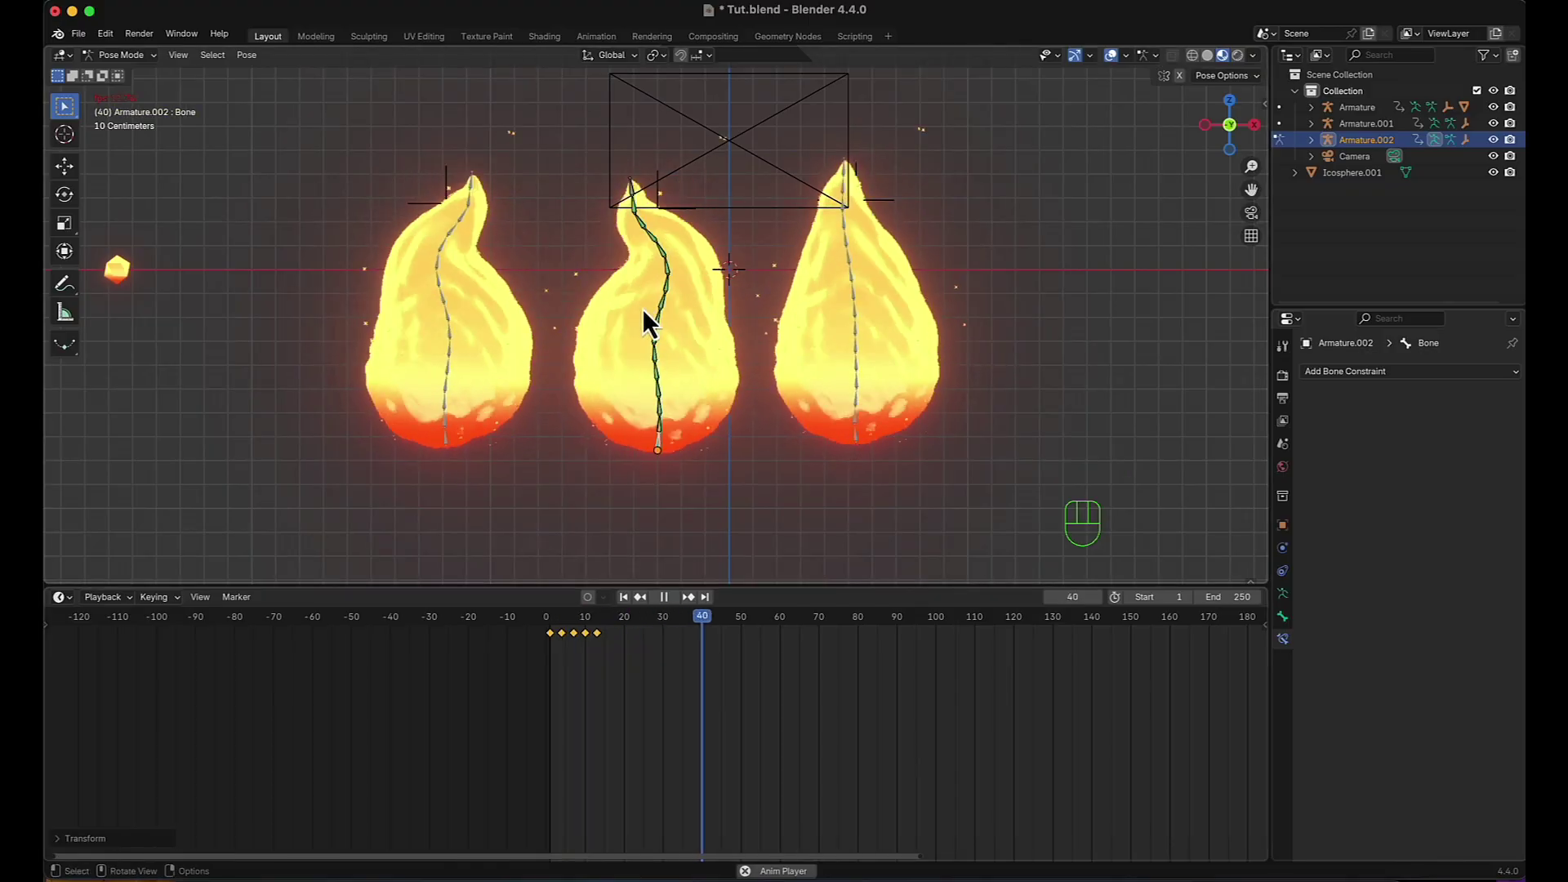
scroll(down, 3)
drag(809, 434, 742, 453)
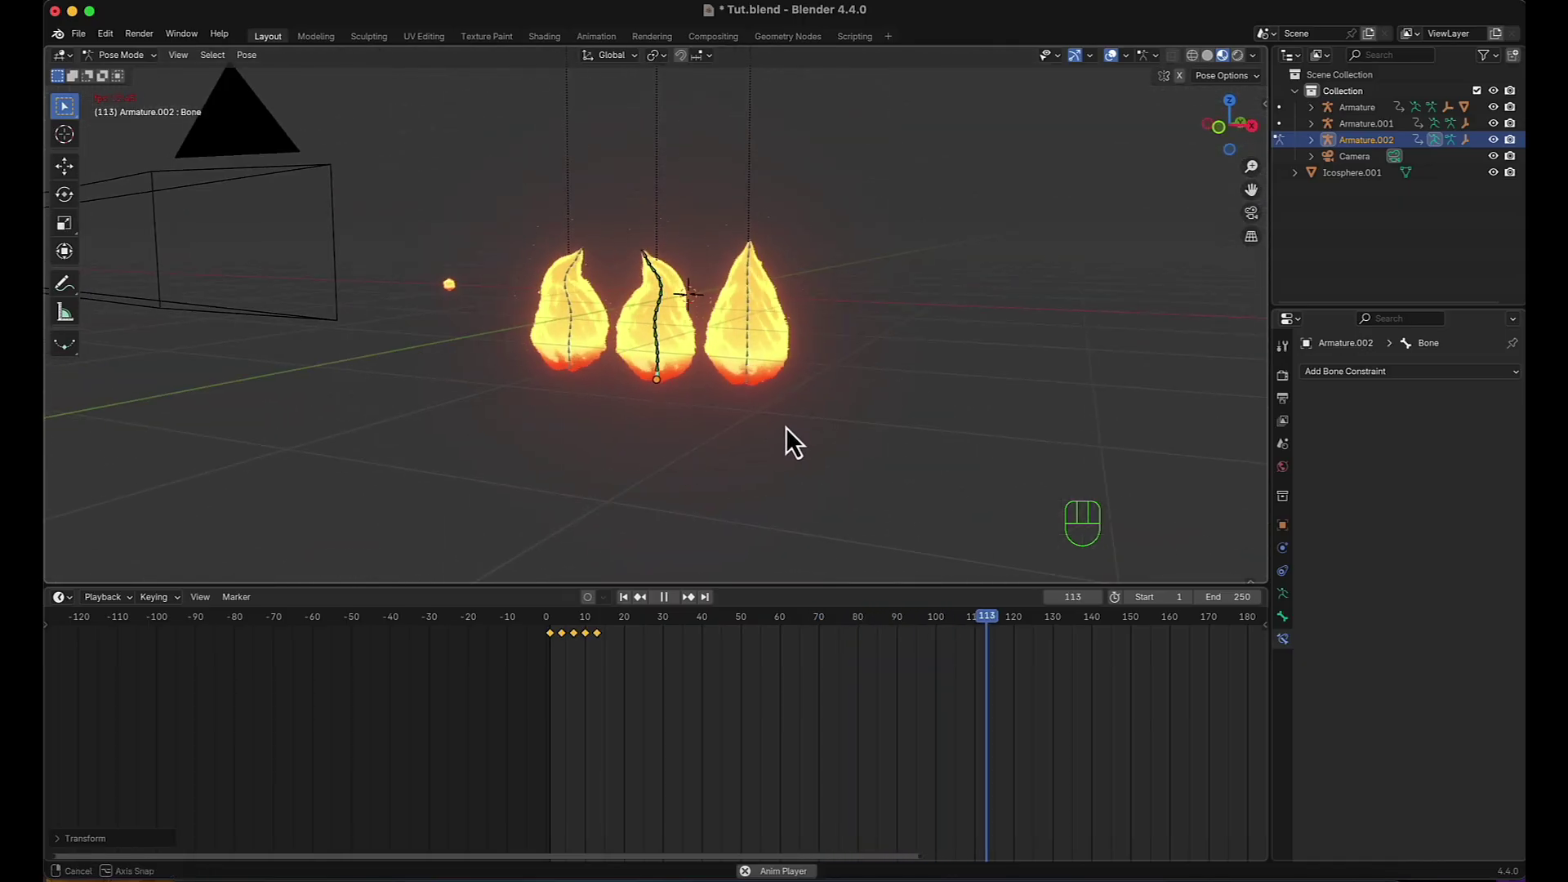
key(KP_1)
scroll(up, 3)
middle_click(800, 416)
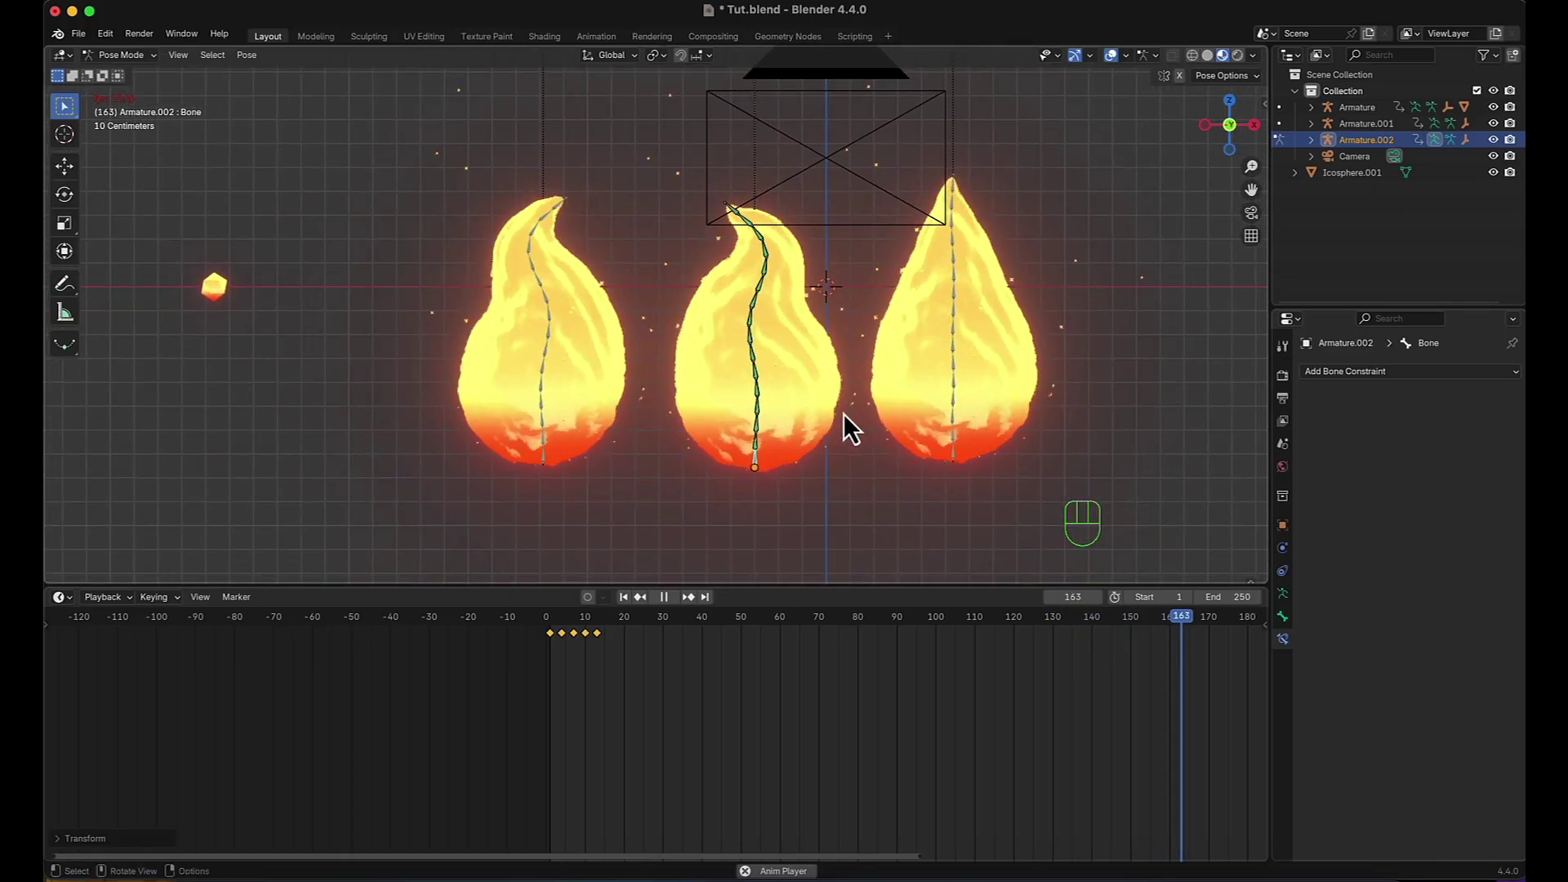
middle_click(886, 417)
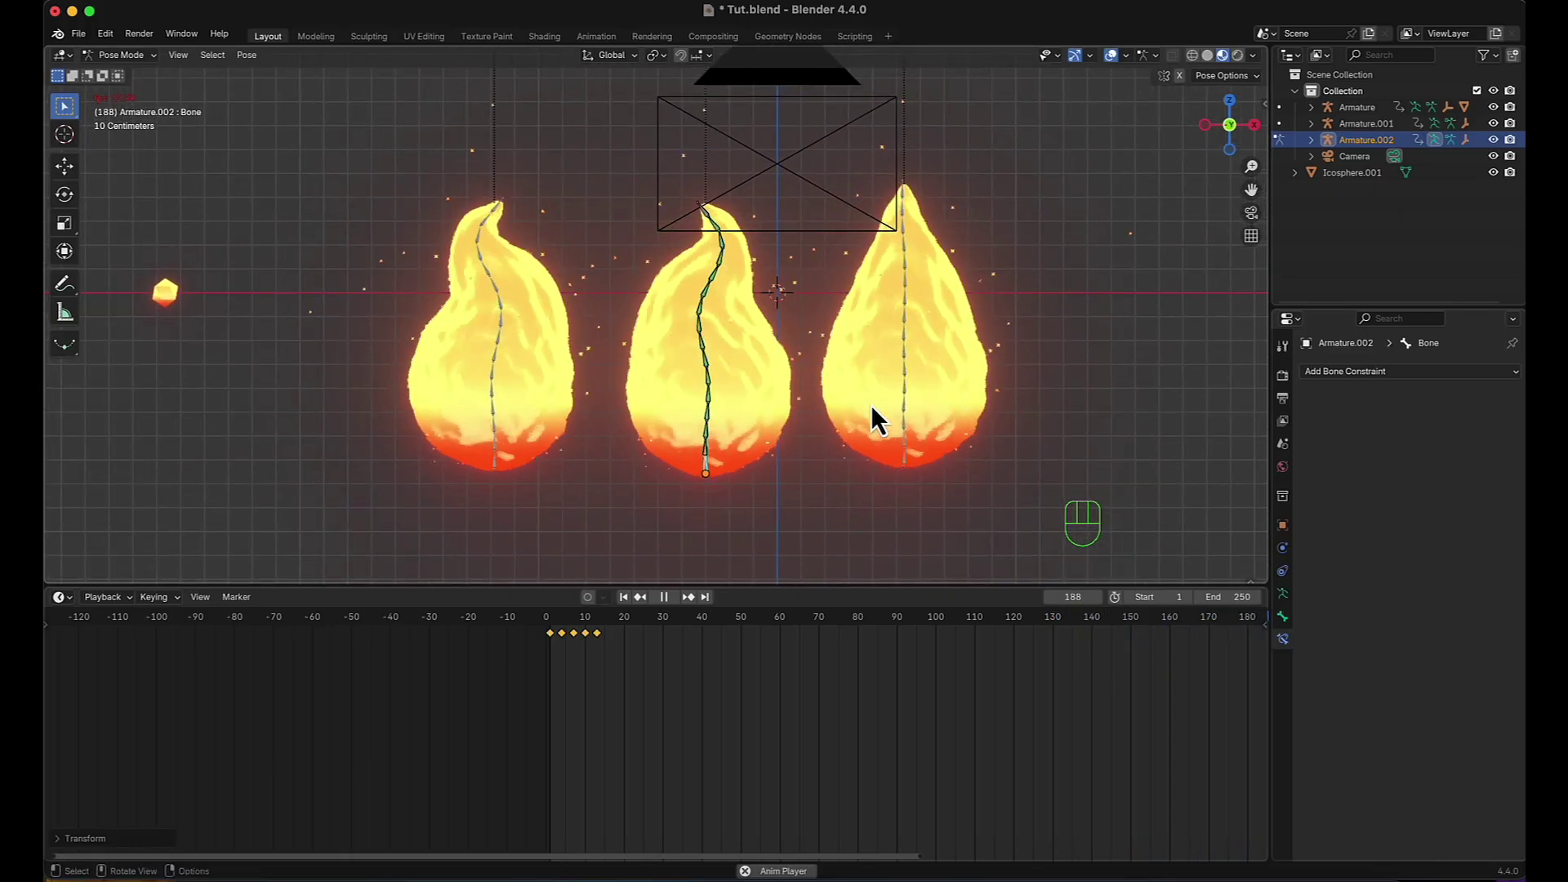